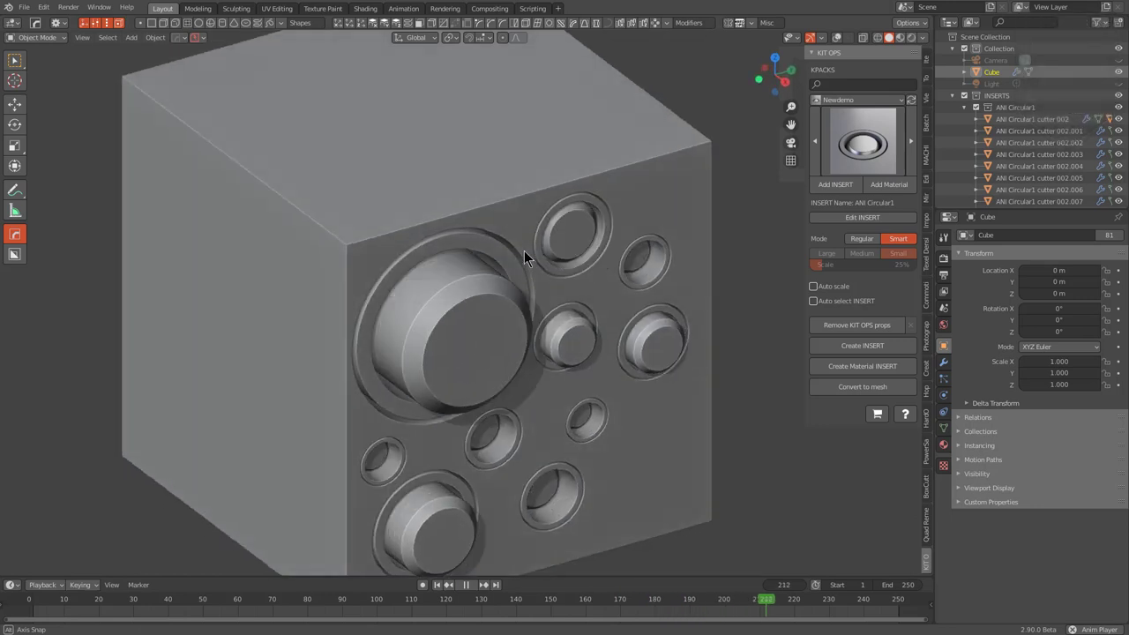
Step: Start a new General file (Ctrl+N) leaving only the default cube in the scene
middle_click(528, 259)
key(ctrl+n)
key(Return)
key(d)
middle_click(516, 285)
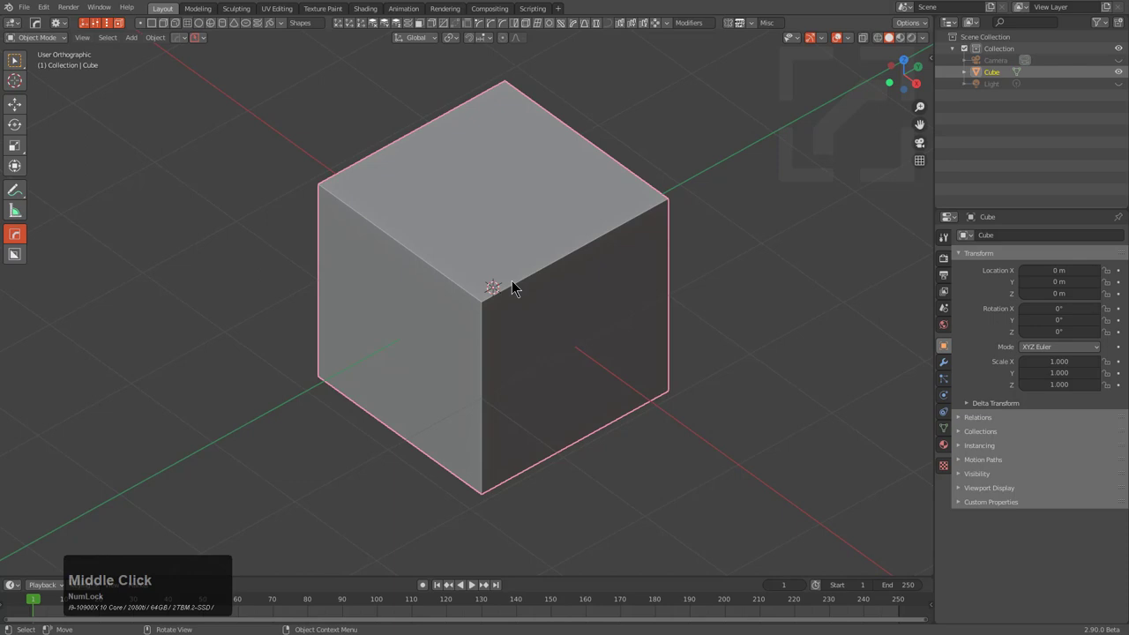
Step: Activate BoxCutter and draw the first circle cut on the cube's top face
scroll(up, 3)
middle_click(587, 290)
scroll(up, 3)
middle_click(577, 372)
key(alt+w)
key(d)
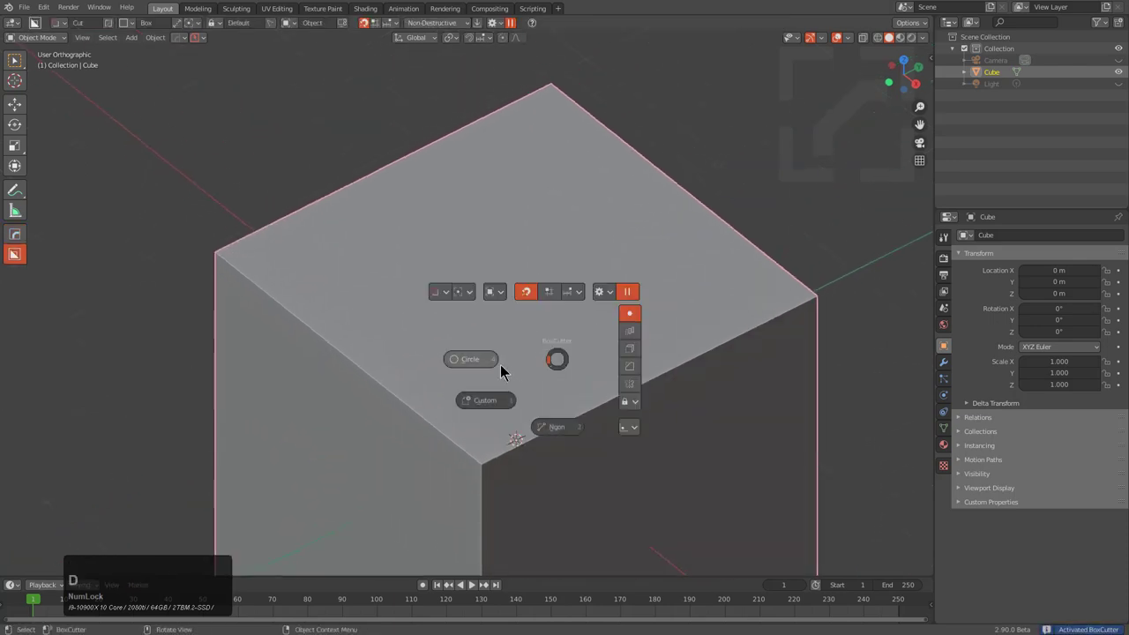
click(499, 364)
middle_click(513, 357)
click(523, 278)
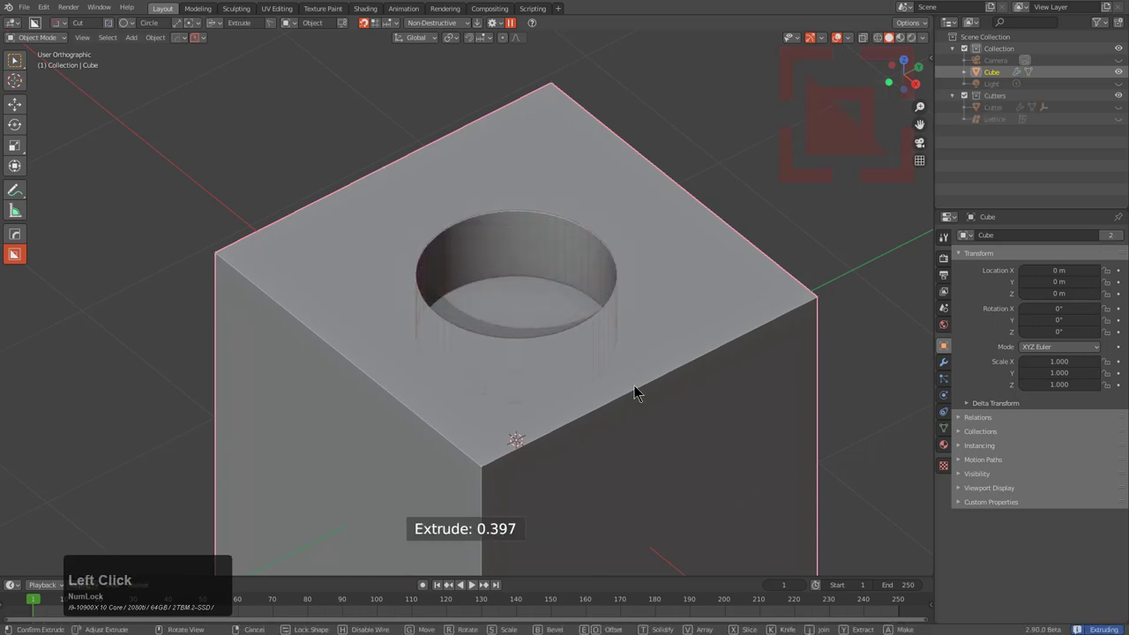
Step: Add further concentric circle cuts to form a recessed round hole on the top face
key(t)
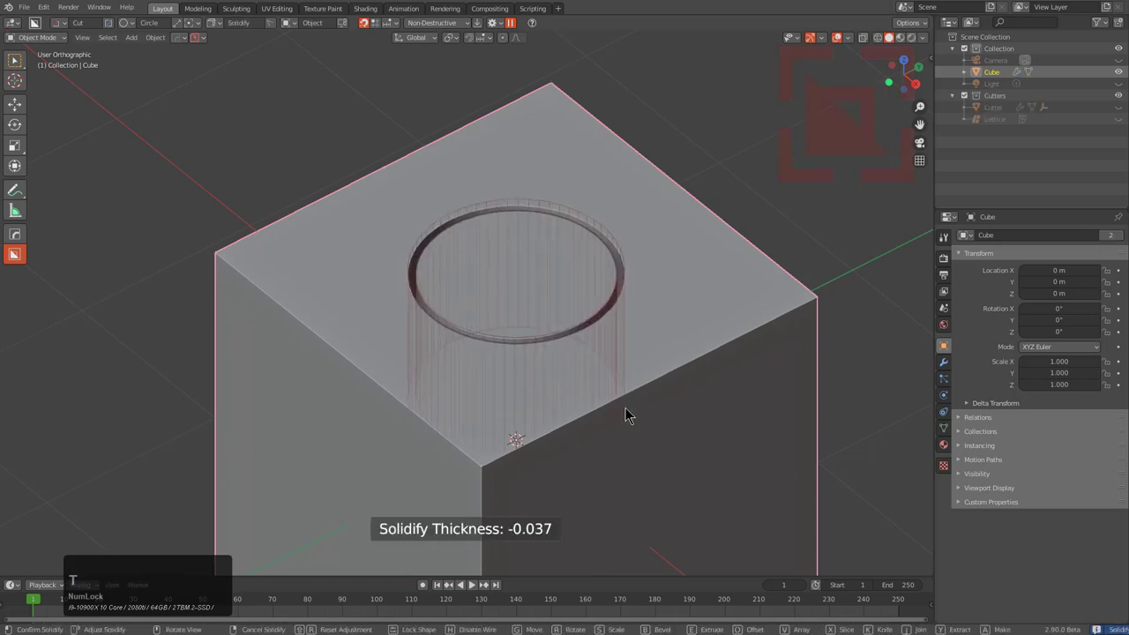
click(632, 412)
middle_click(532, 283)
click(528, 296)
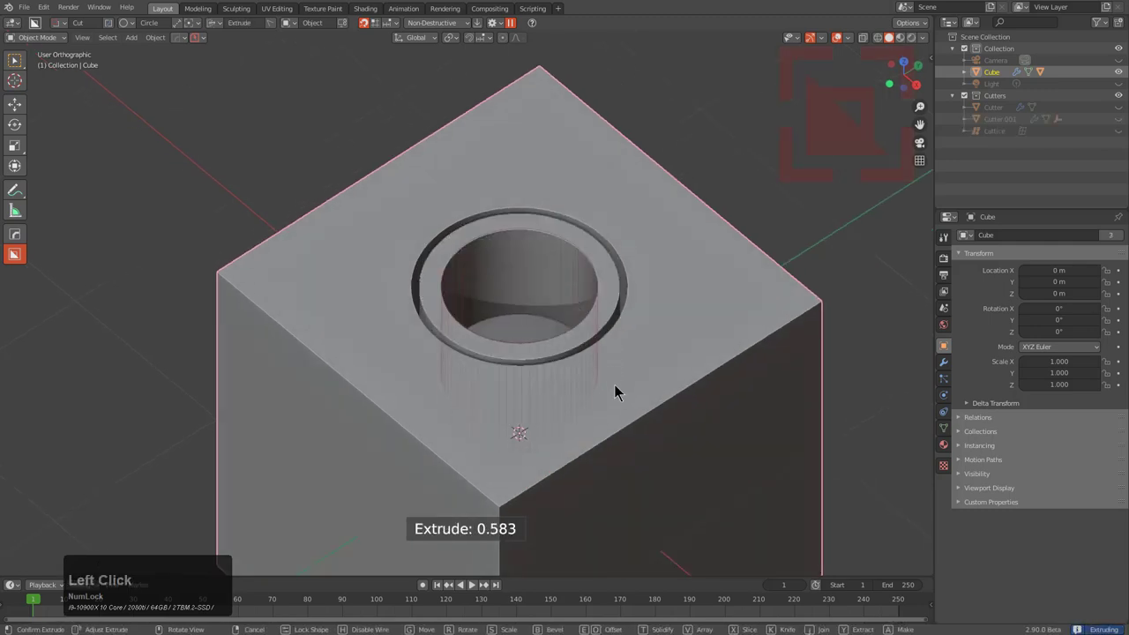
click(623, 380)
middle_click(595, 356)
click(540, 354)
Step: Extrude and solidify the cuts into a thin ring groove around the hole
key(a)
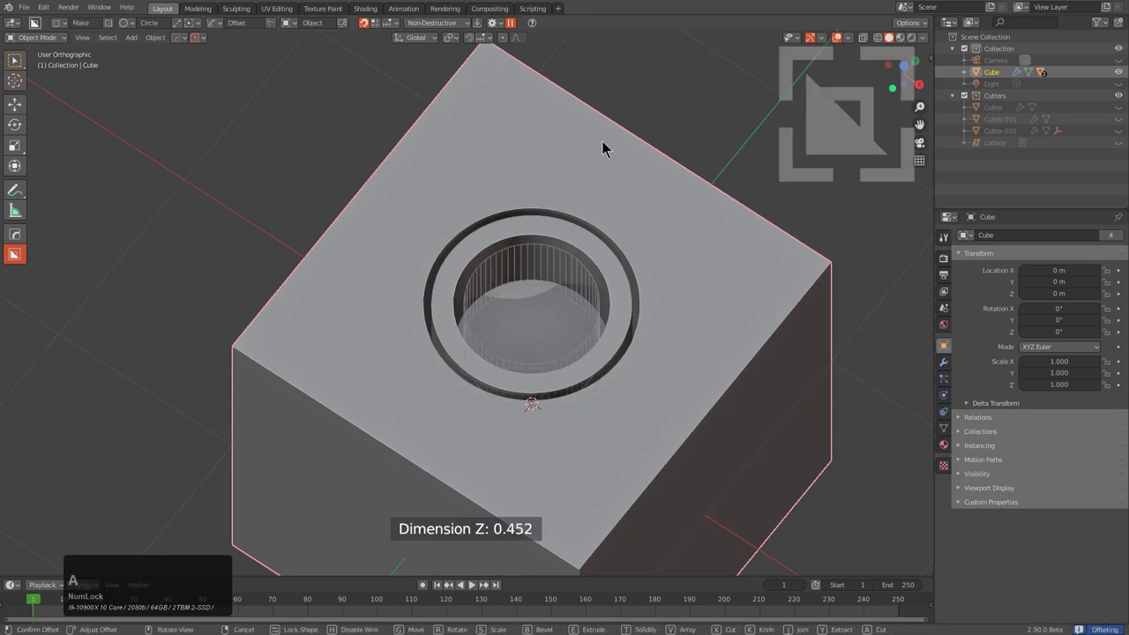
middle_click(602, 220)
key(b)
click(622, 173)
key(shift+f)
click(564, 224)
middle_click(578, 247)
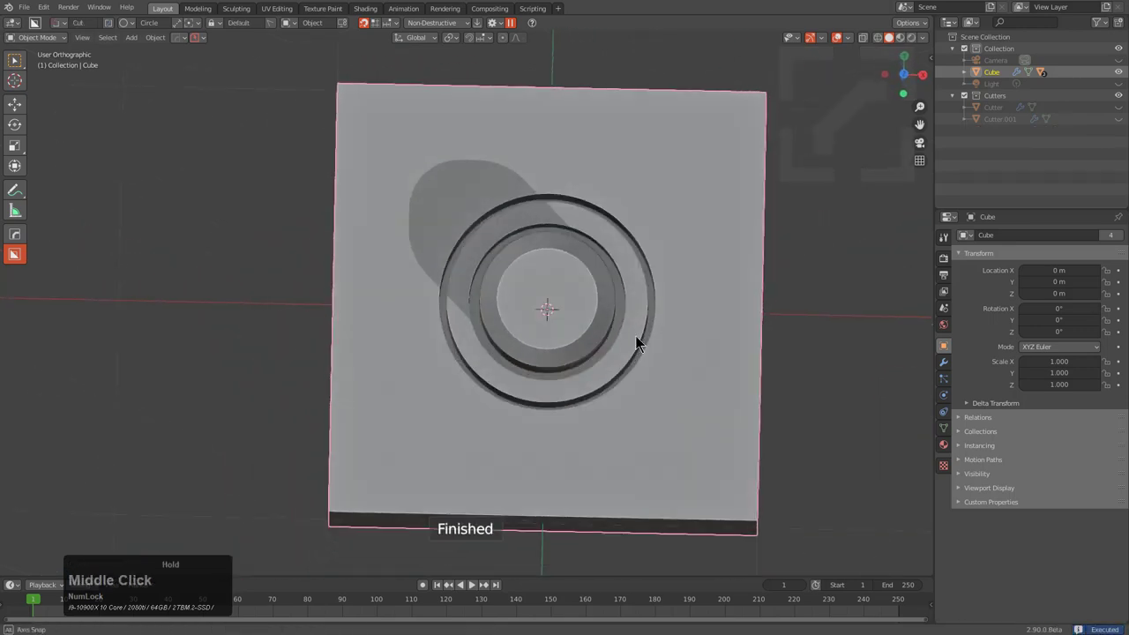
Step: Cut out the circle cutter as its own chamfered cylinder and snap its origin to the bottom face
click(569, 314)
middle_click(592, 329)
key(s)
click(664, 370)
middle_click(640, 348)
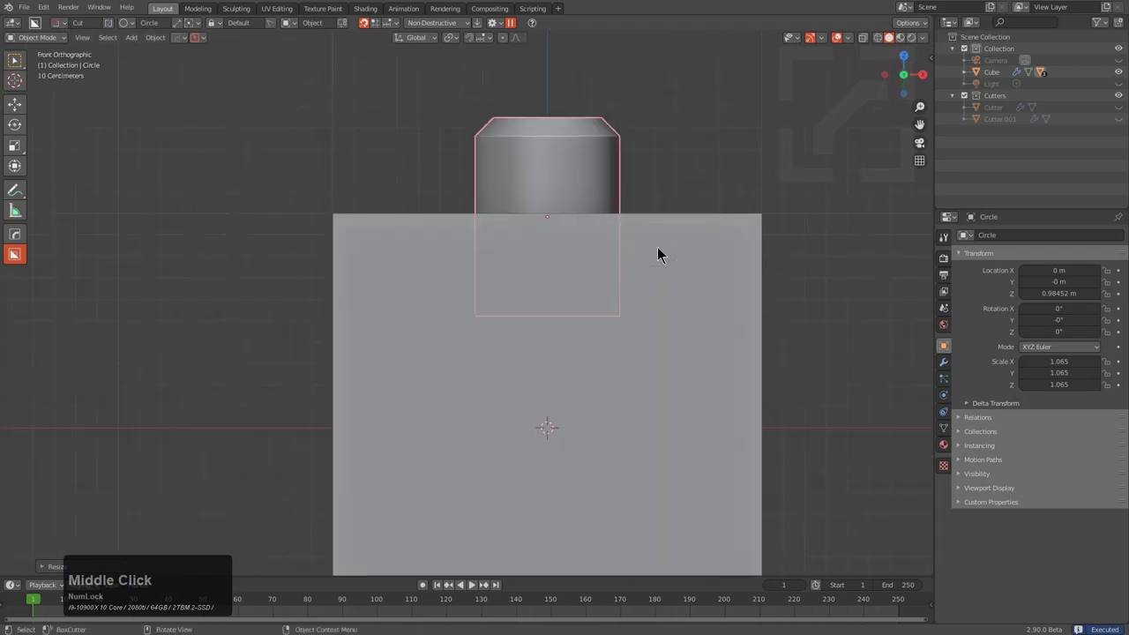
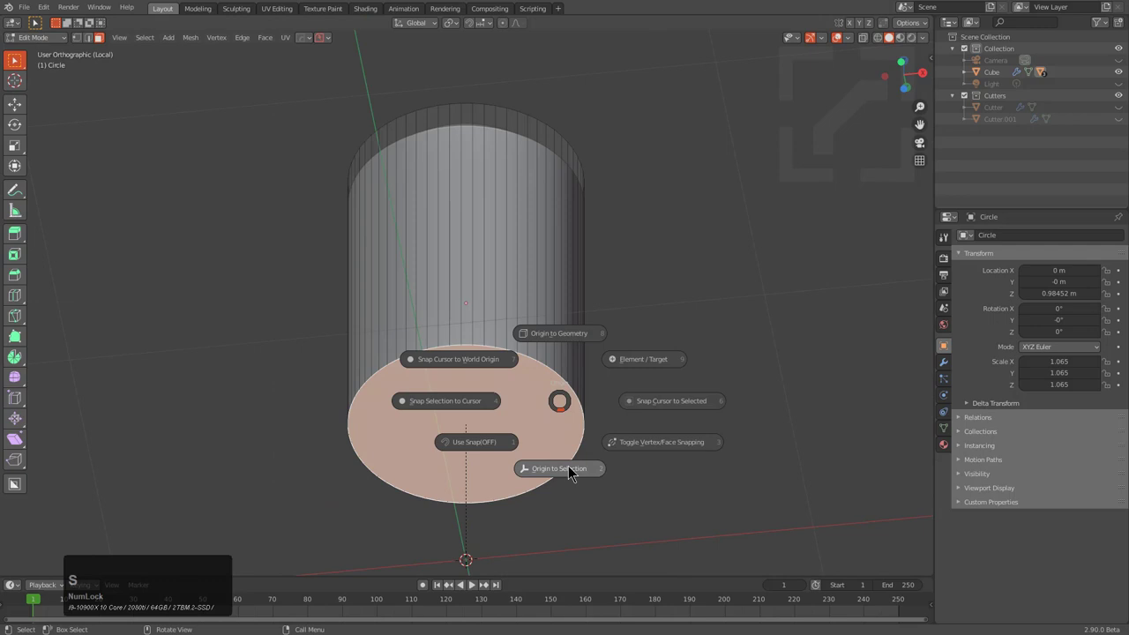
click(574, 470)
middle_click(538, 459)
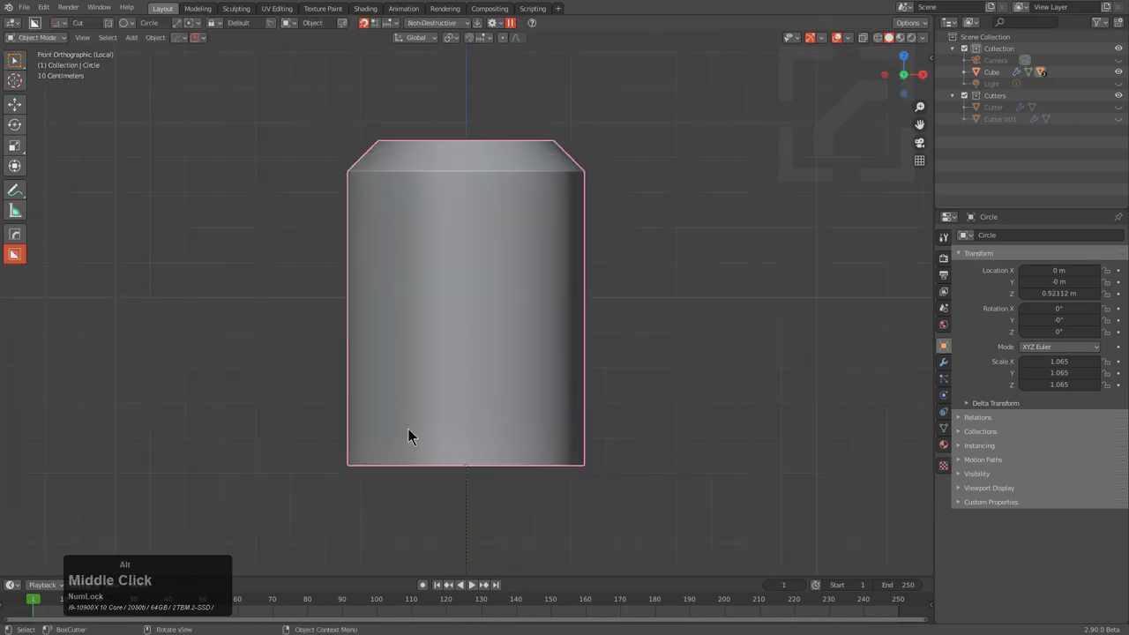
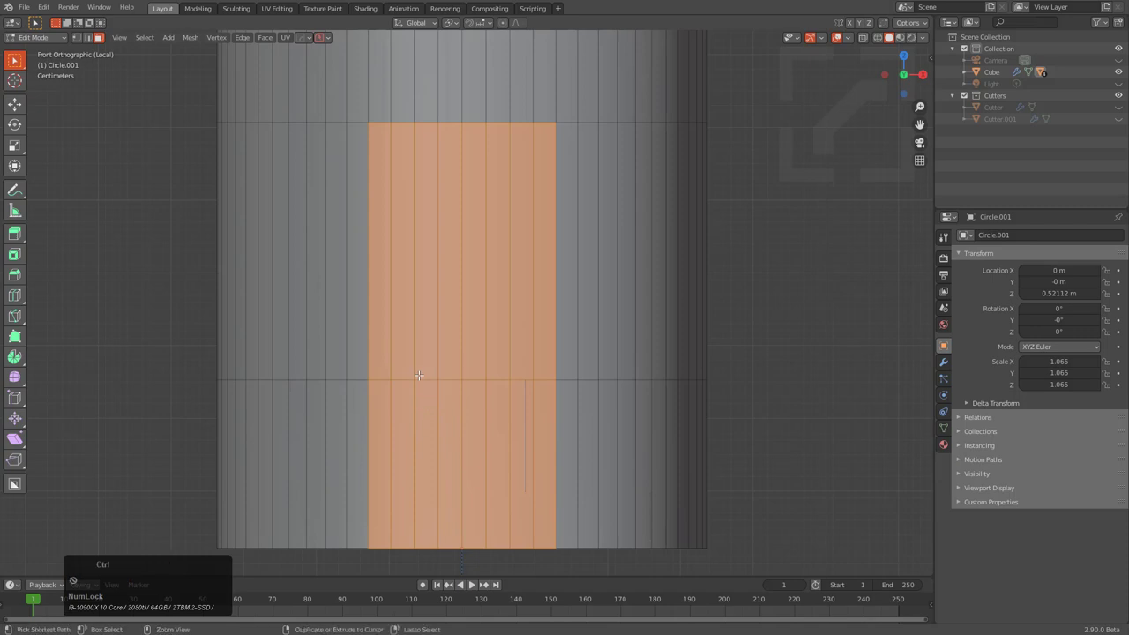
Step: Dissolve stray vertices on the strip and start a Knife cut near its top for the tab outline
key(x)
click(411, 409)
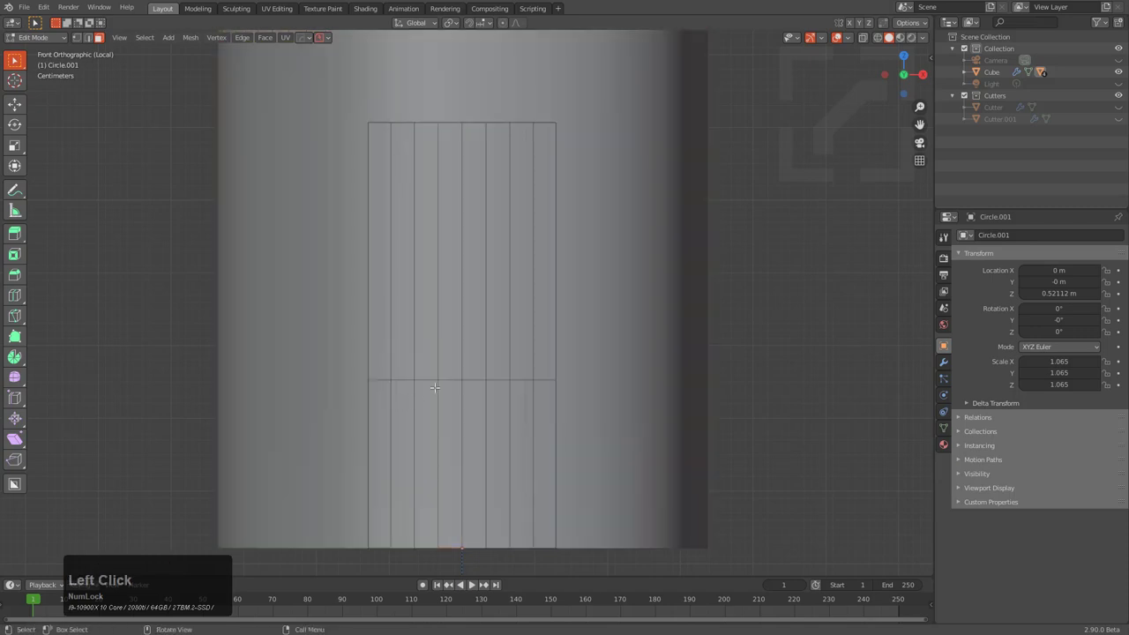
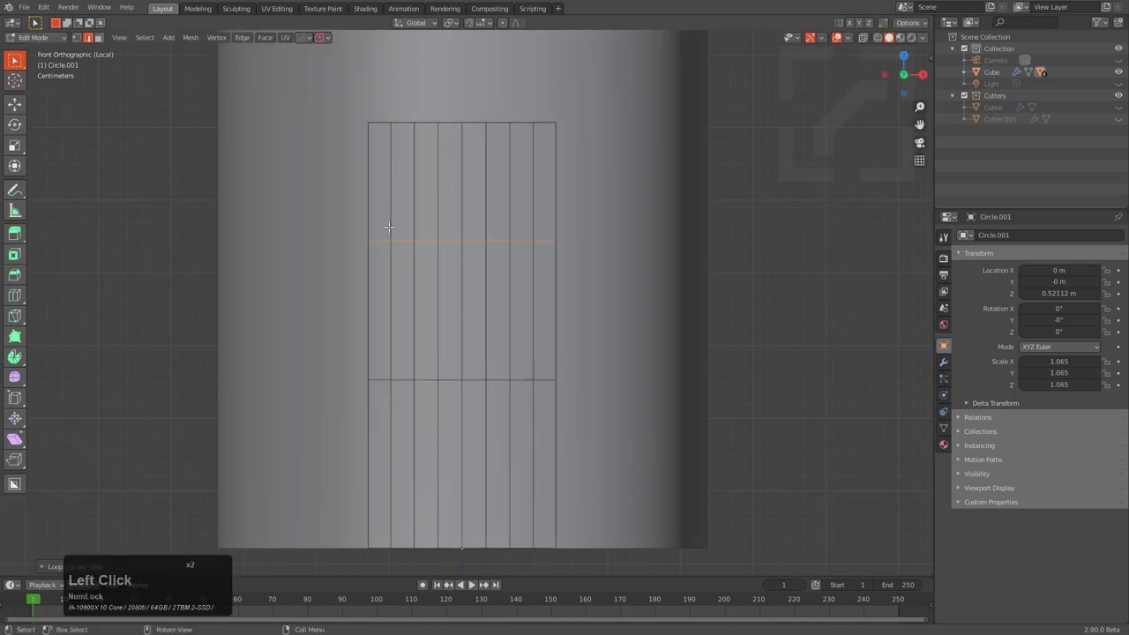
key(alt+a)
key(k)
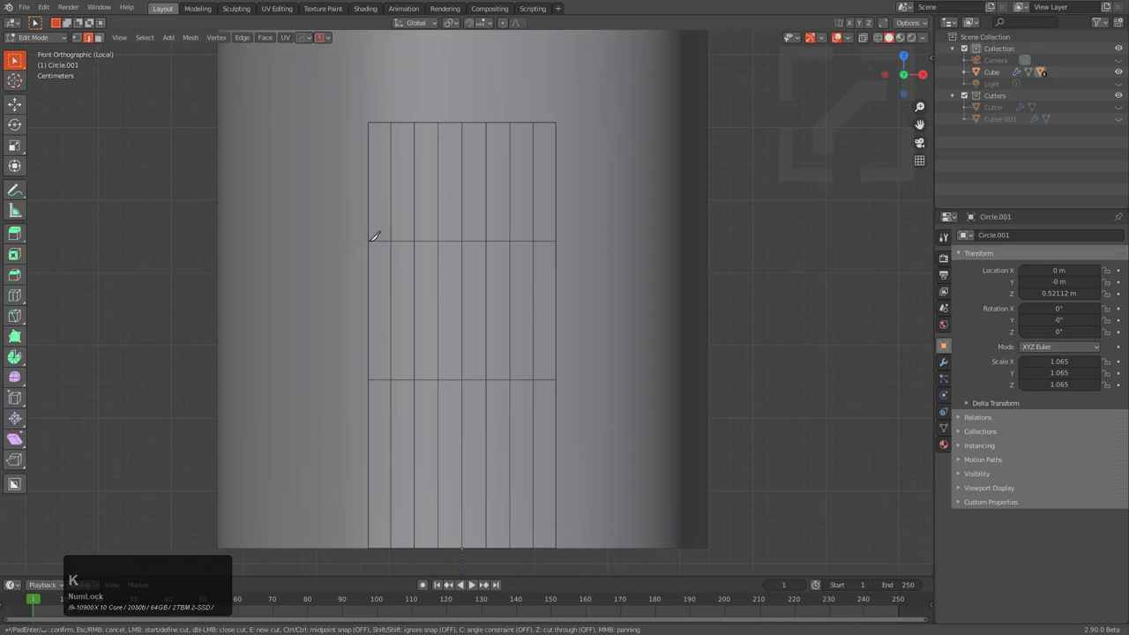
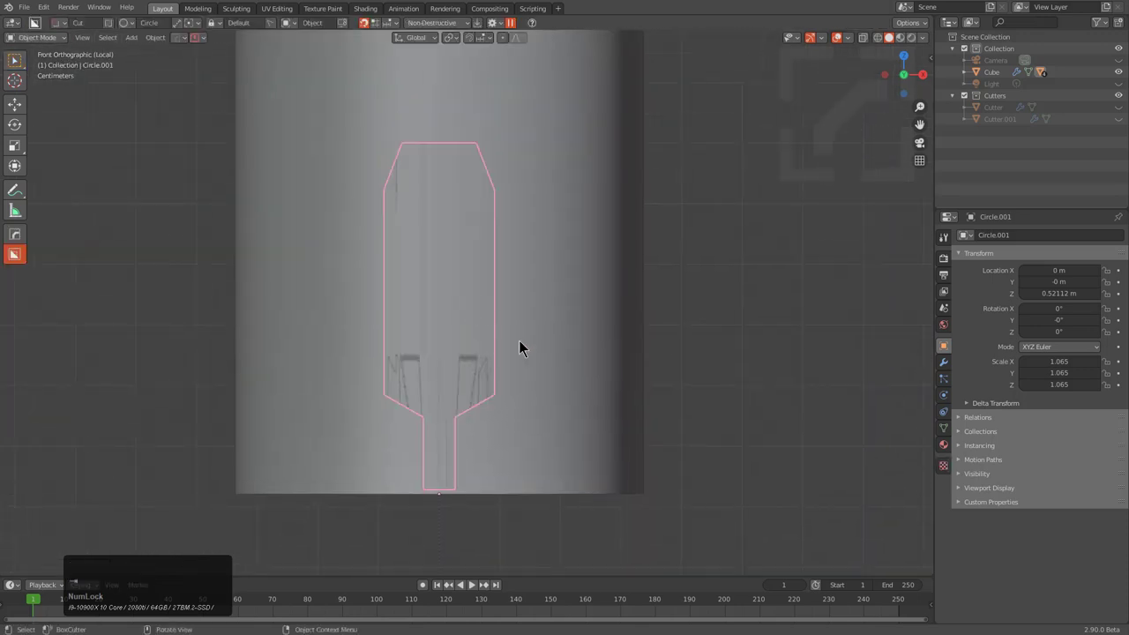
Step: Give the tab thickness with a Solidify from the HardOps Q menu
key(q)
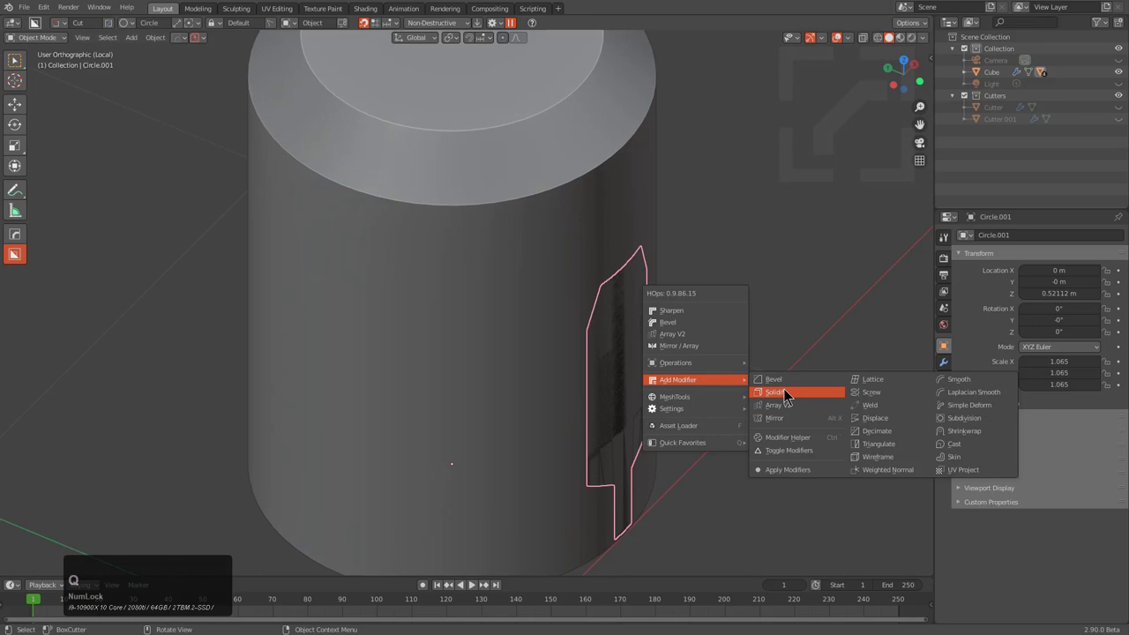
click(790, 394)
key(2)
click(750, 392)
middle_click(544, 443)
middle_click(644, 386)
middle_click(559, 434)
Step: Repeat the tab radially around the cylinder with an Array from the Q menu
key(q)
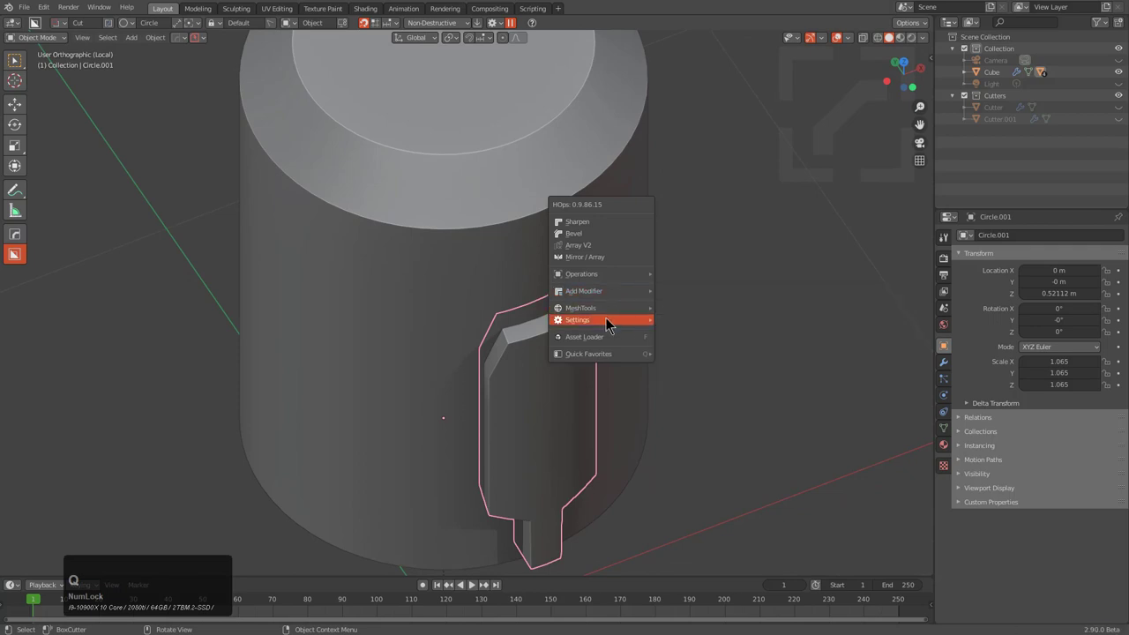
key(q)
click(700, 370)
scroll(up, 3)
click(700, 371)
middle_click(687, 397)
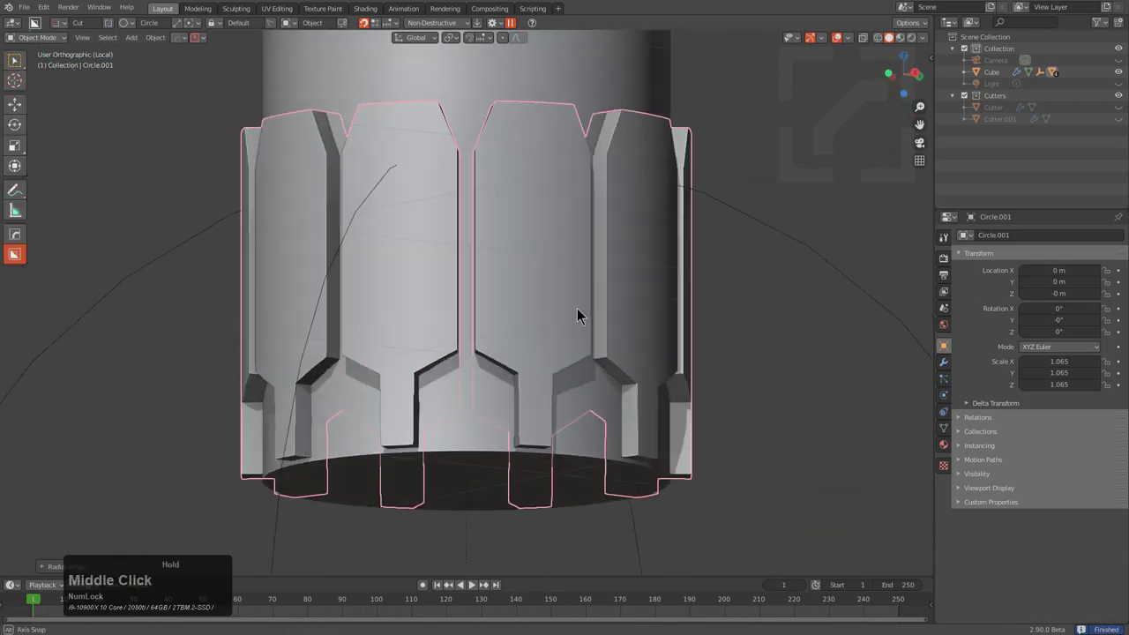
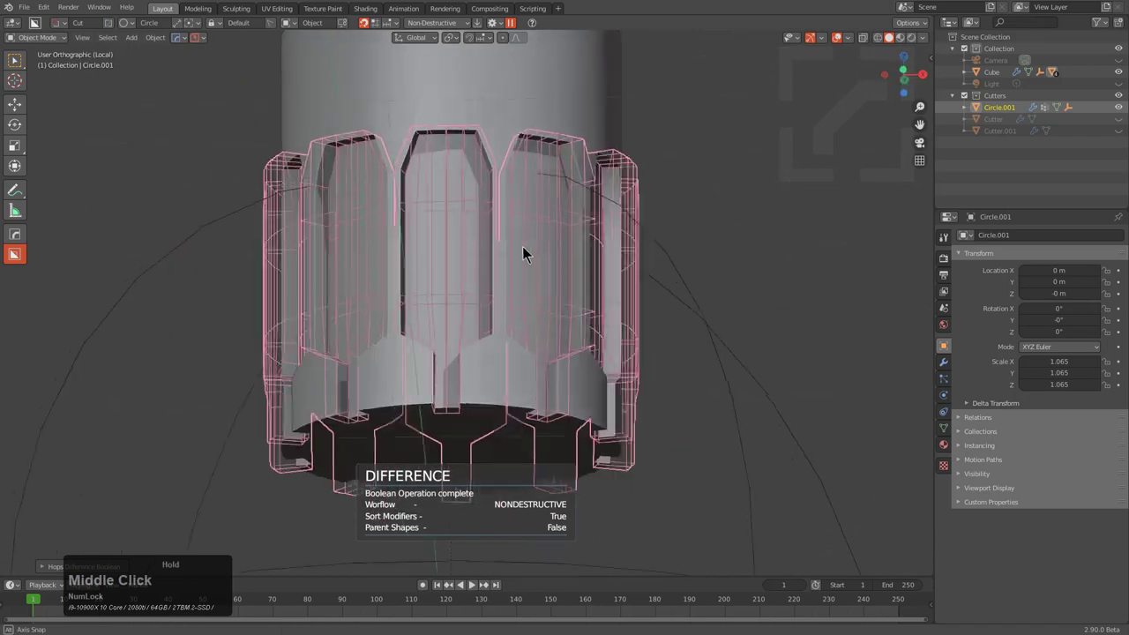
Step: Solidify the cutter, duplicate the cylinder as Circle.002 and bring up the HOps Helper
middle_click(564, 266)
scroll(up, 3)
key(q)
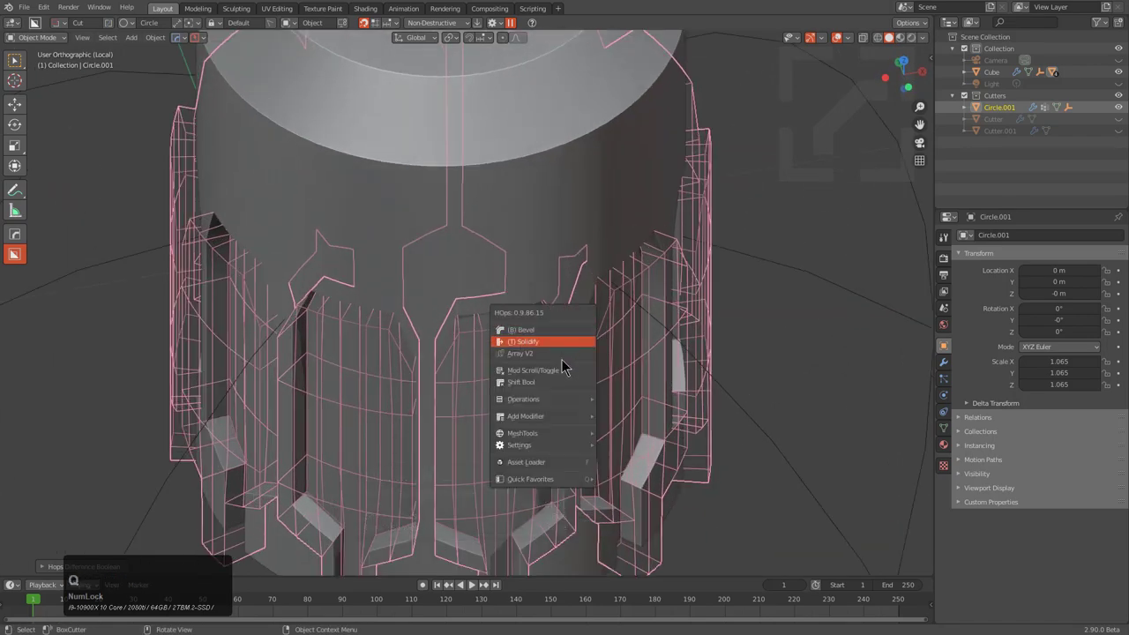
click(562, 389)
click(562, 389)
key(h)
scroll(down, 3)
scroll(up, 3)
middle_click(529, 377)
click(500, 220)
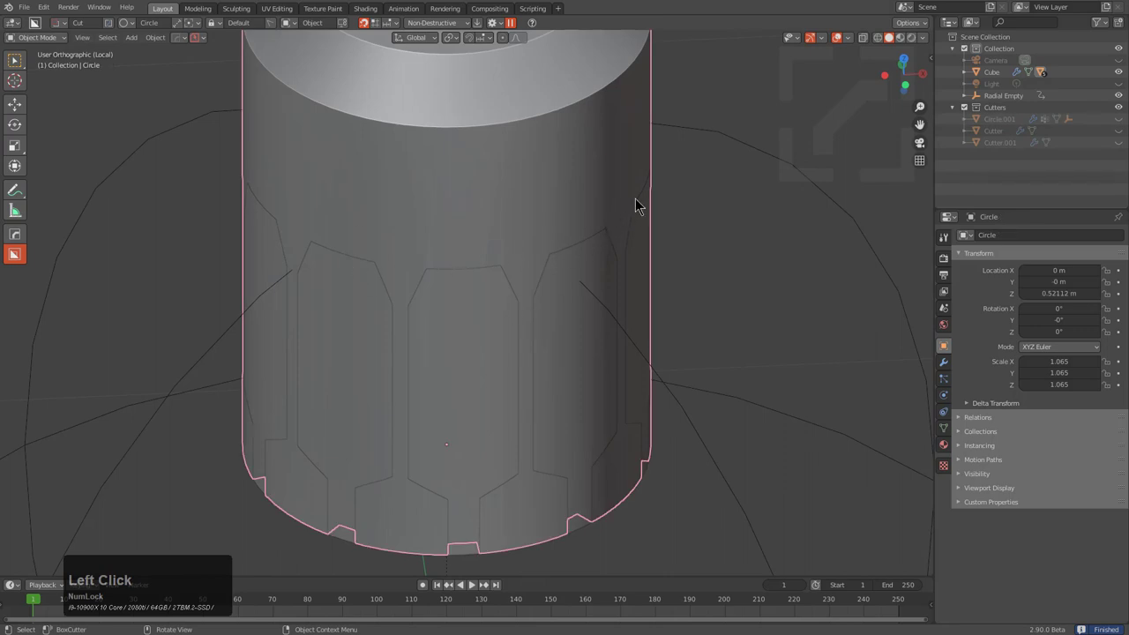
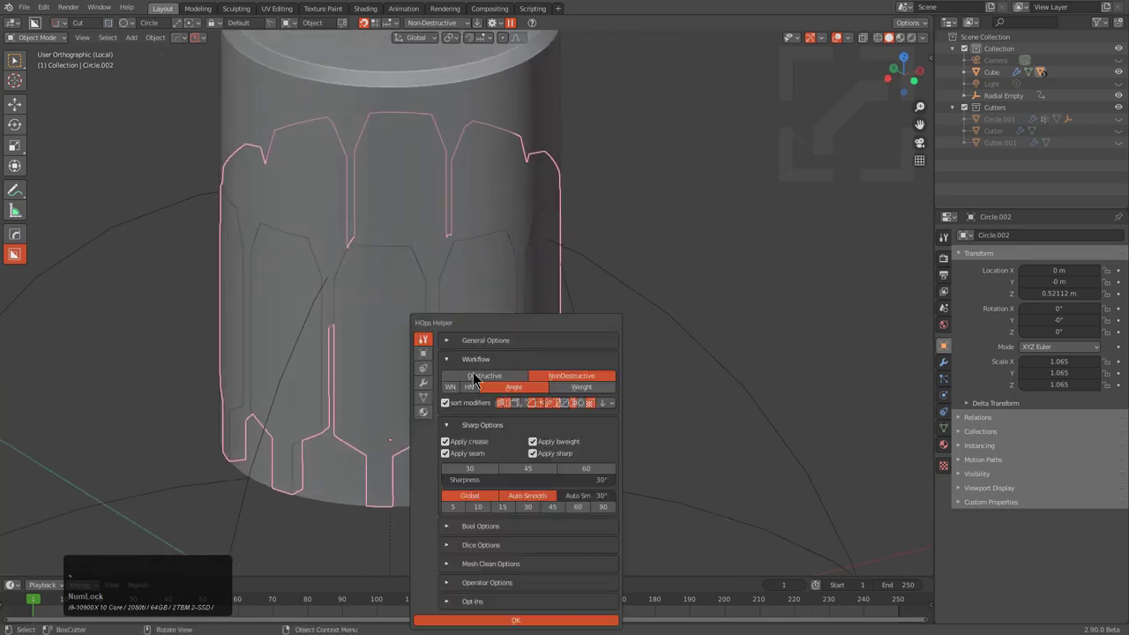
Step: Apply the Intersect boolean with Circle.001 in HOps Helper, trimming the second piece to a single tab
click(424, 386)
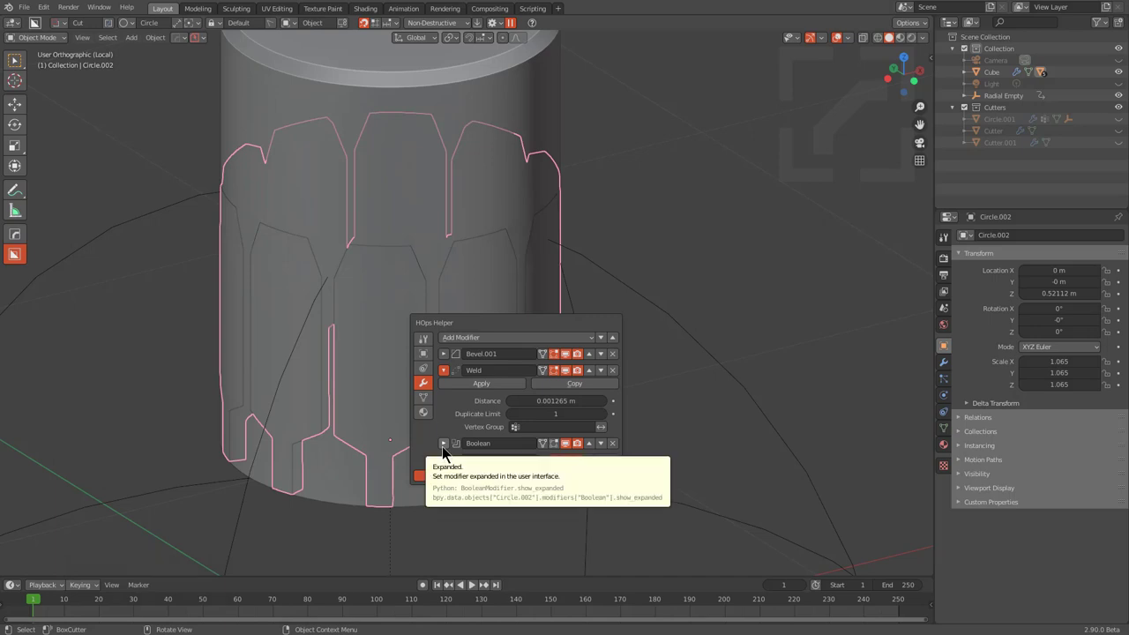
double_click(448, 450)
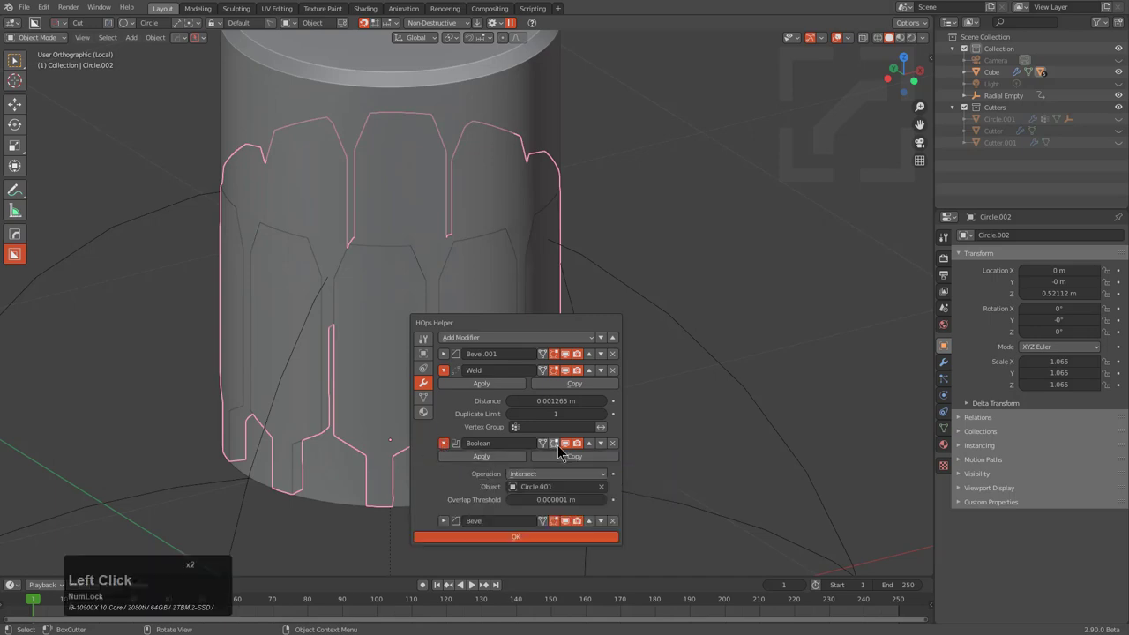
click(570, 451)
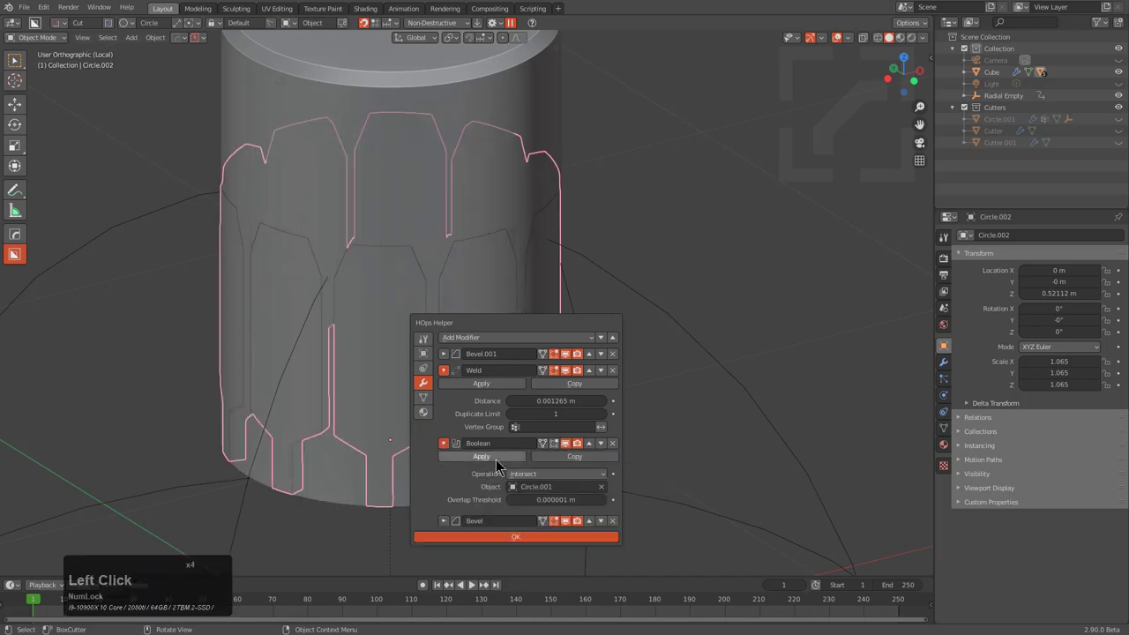
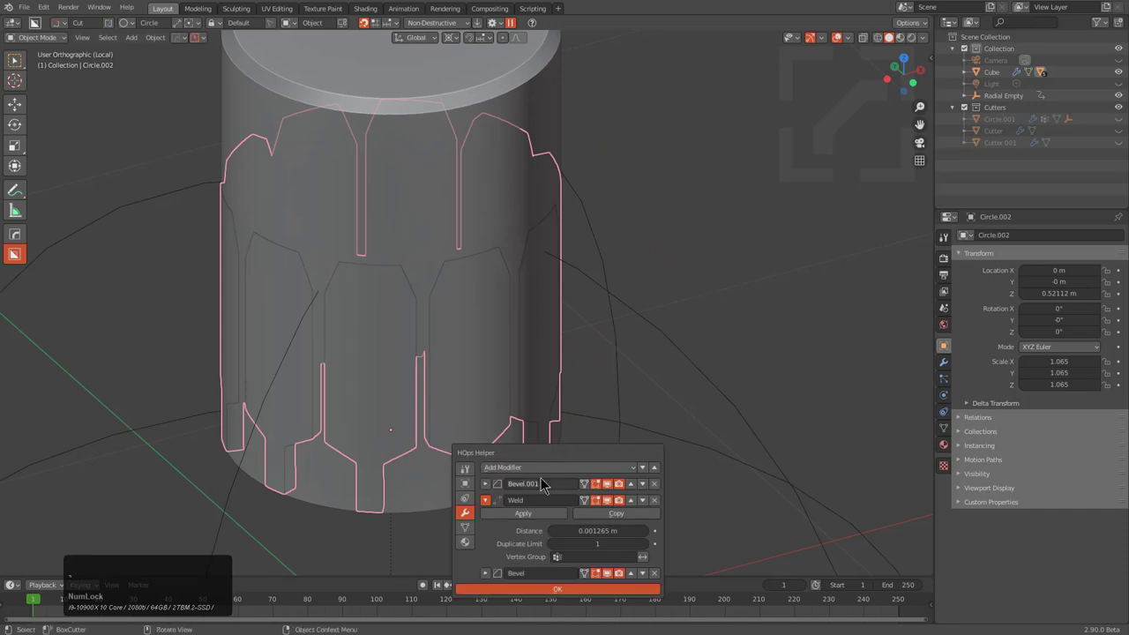
key(alt+a)
key(l)
key(x)
middle_click(505, 343)
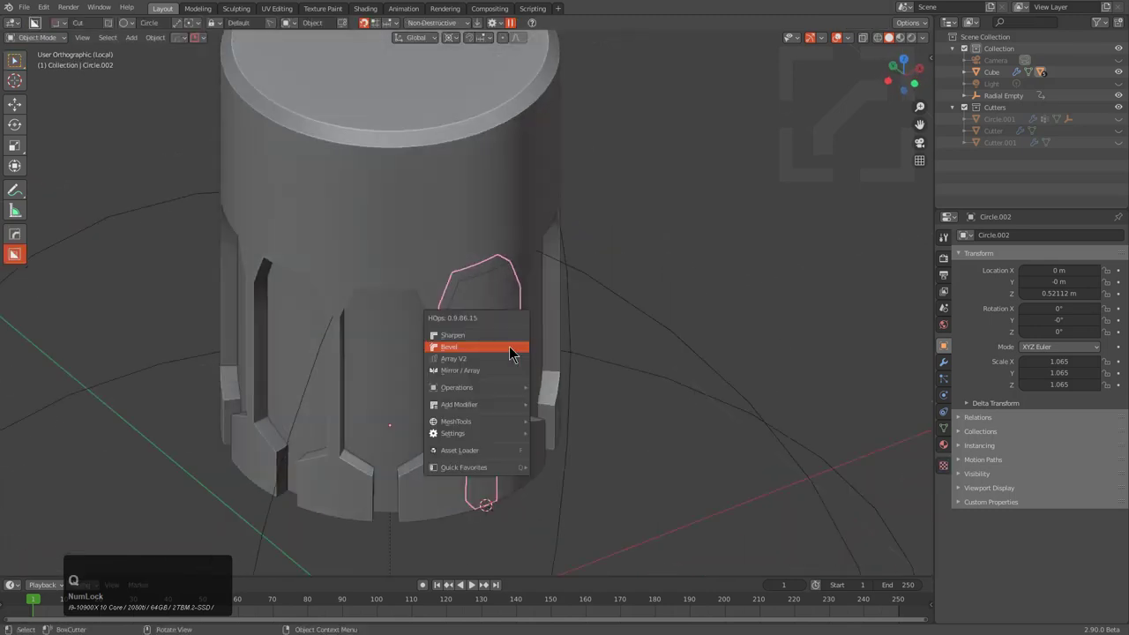
Step: Snap the tab piece's origin with the Shift+S pie and select Circle.002
double_click(579, 487)
middle_click(537, 430)
click(407, 396)
key(shift+s)
click(516, 407)
middle_click(466, 350)
middle_click(539, 322)
click(495, 378)
Step: Add a bevel from the Q menu and enter Edit Mode on the segmented tab piece
key(q)
click(810, 412)
middle_click(473, 397)
scroll(up, 3)
key(a)
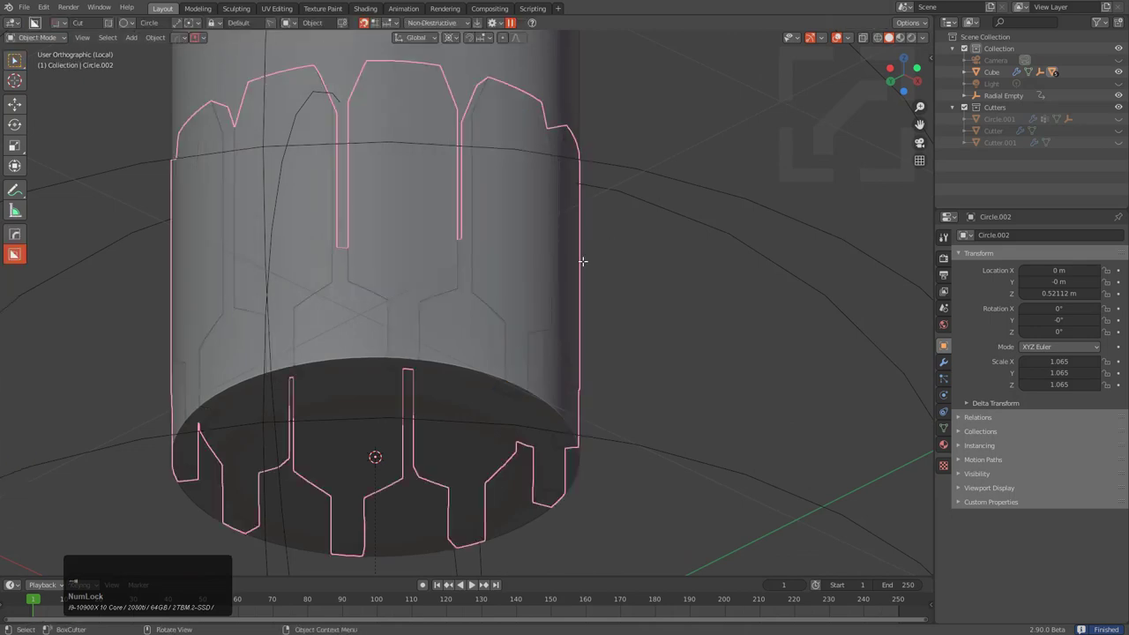
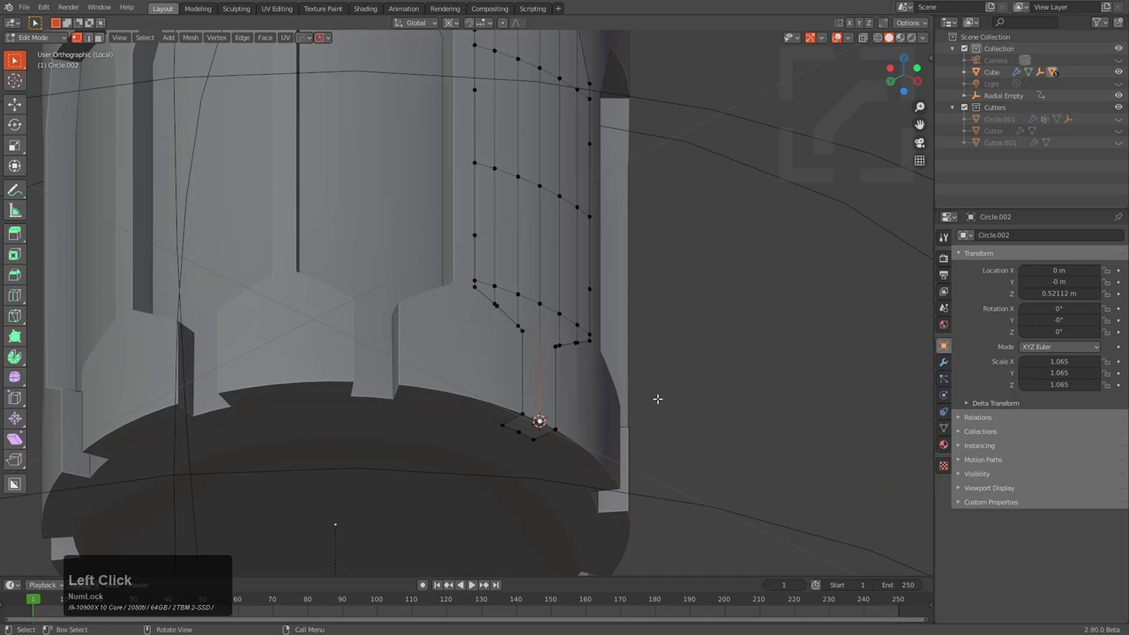
Step: Add a circle-shaped empty at the cylinder's bottom edge via Shift+A
key(shift+a)
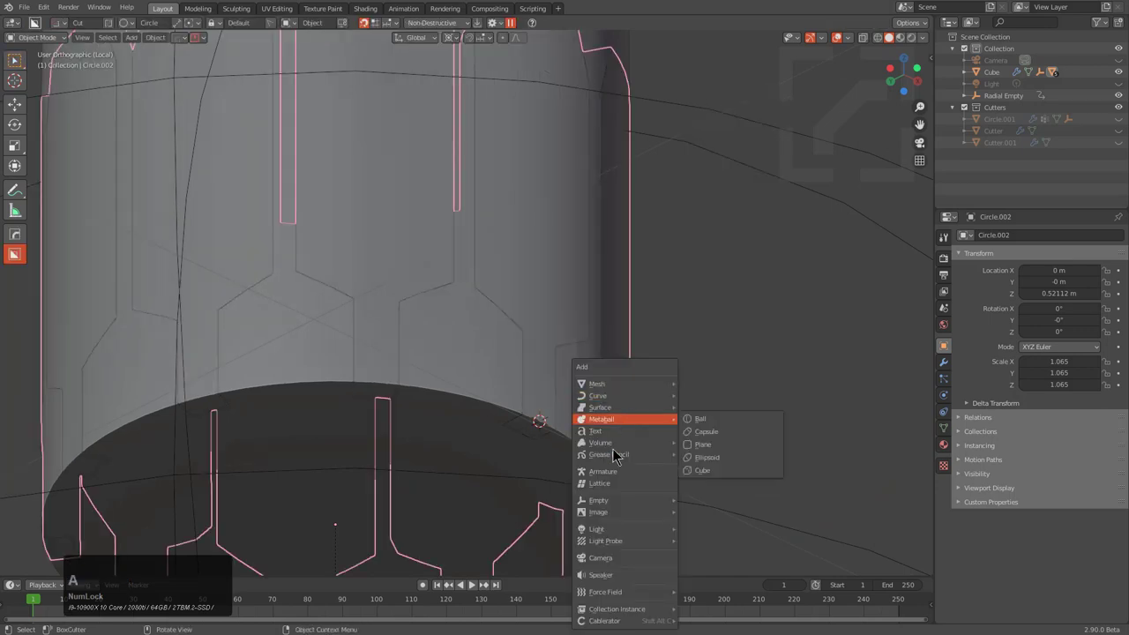
click(629, 507)
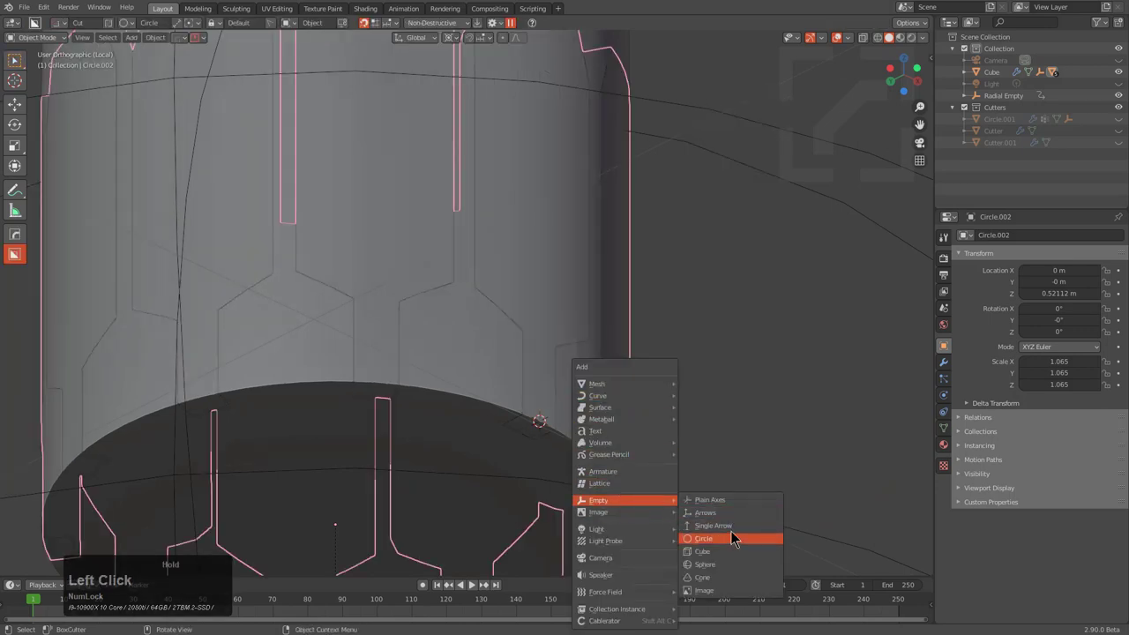
right_click(566, 434)
click(558, 427)
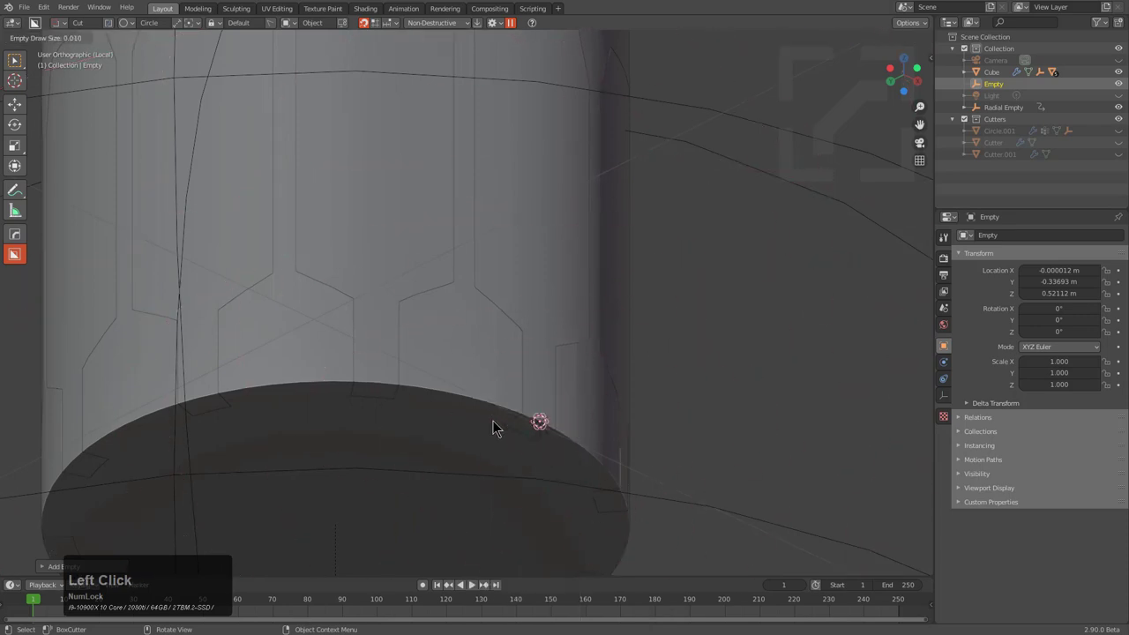
click(501, 426)
middle_click(540, 429)
scroll(down, 3)
middle_click(539, 392)
scroll(up, 3)
middle_click(565, 390)
scroll(down, 3)
Step: Hook the groove cutter's vertices to the empty with Ctrl+H > Hook to Selected Object, then select the empty
click(548, 316)
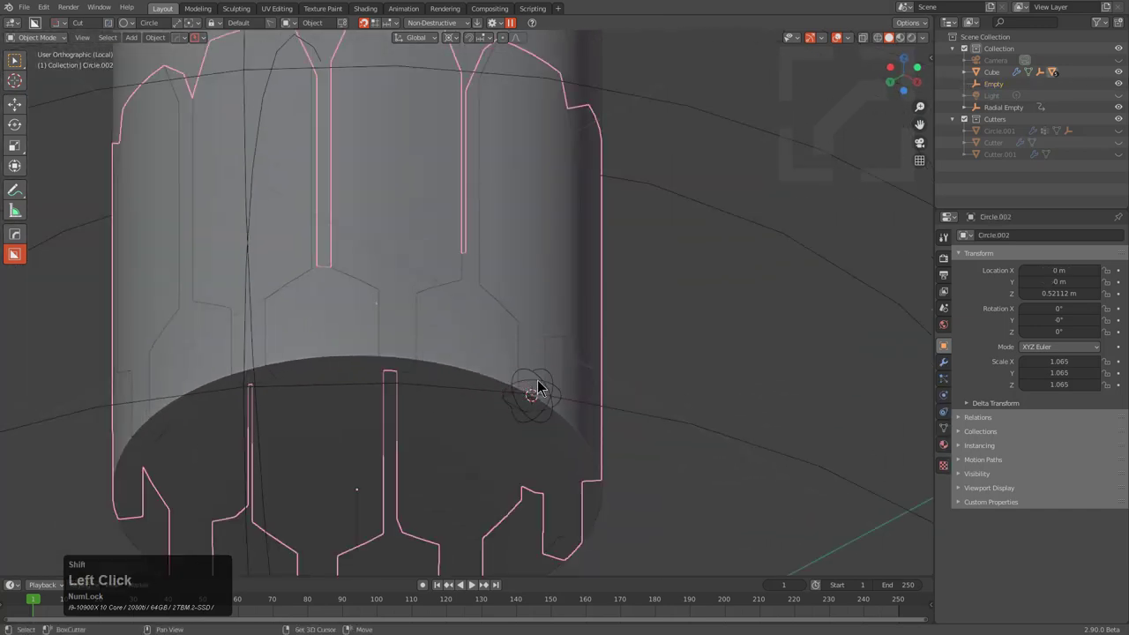
click(548, 382)
click(534, 292)
scroll(up, 3)
key(a)
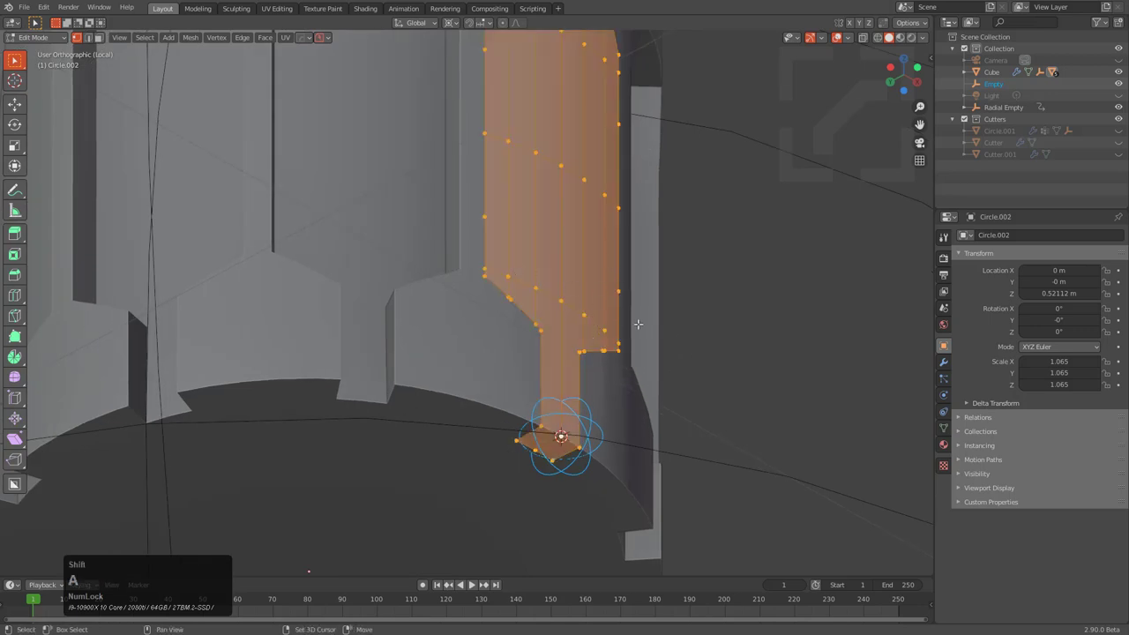
key(ctrl+h)
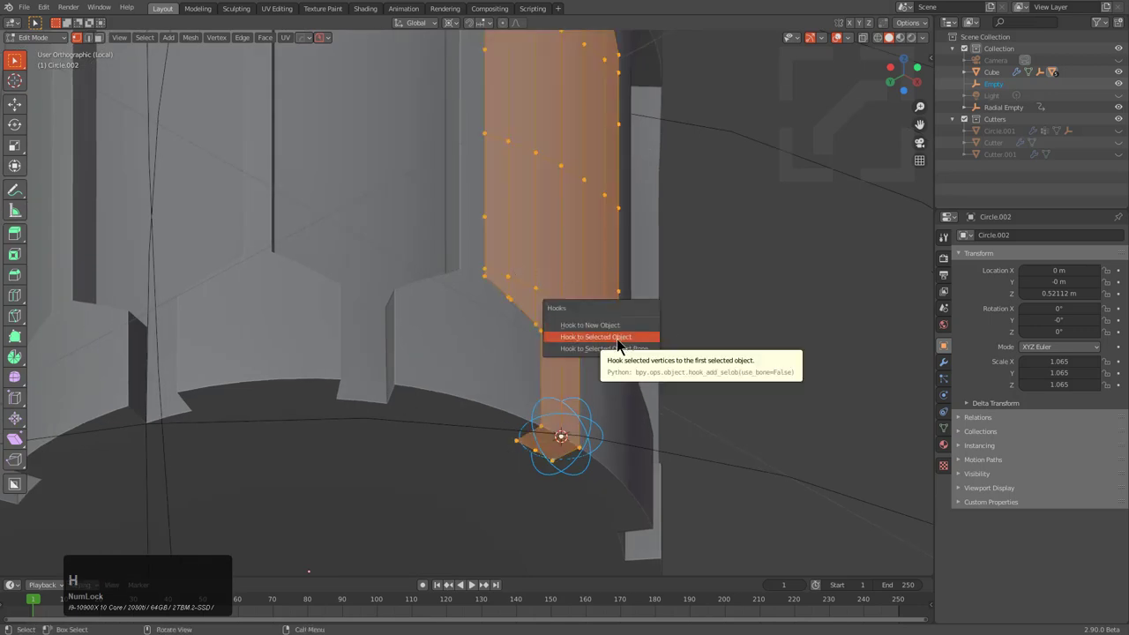
click(623, 344)
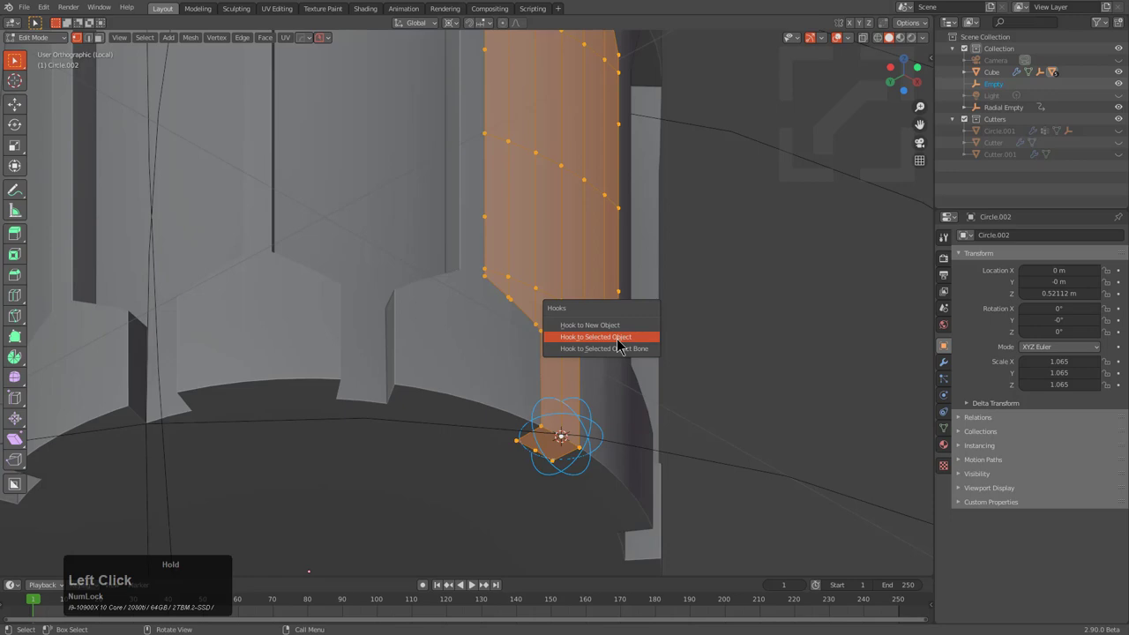
scroll(down, 3)
key(a)
click(548, 385)
Step: Rotate the empty on X to preview the hooked tabs fanning outward, cancelling and retrying the rotation
key(r)
key(x)
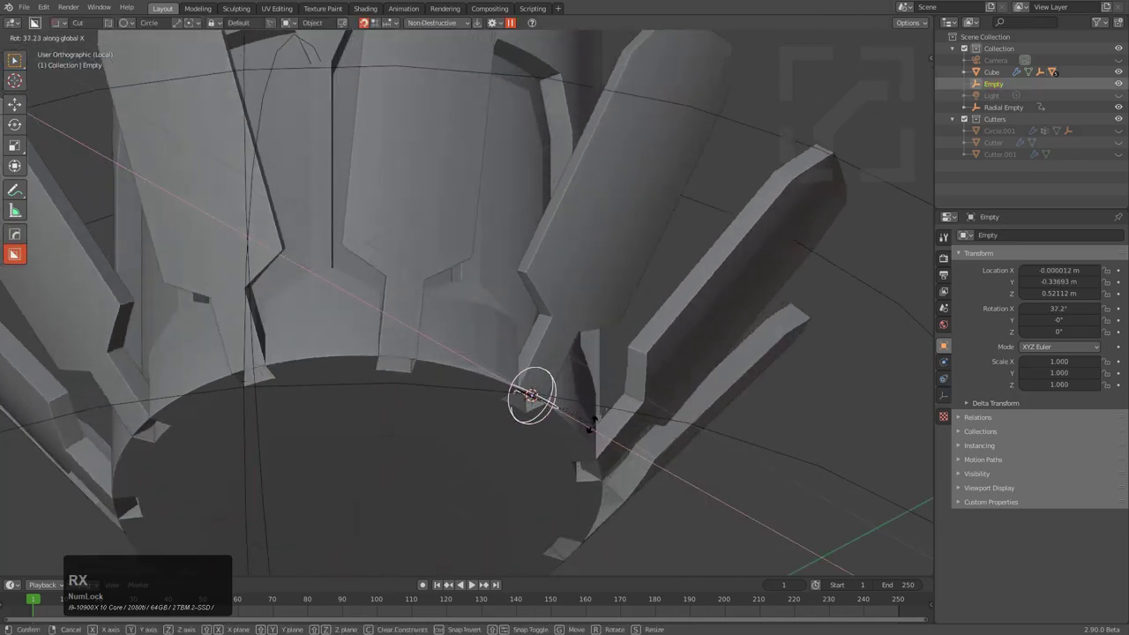
right_click(564, 445)
middle_click(546, 425)
scroll(down, 3)
middle_click(573, 430)
key(r)
key(x)
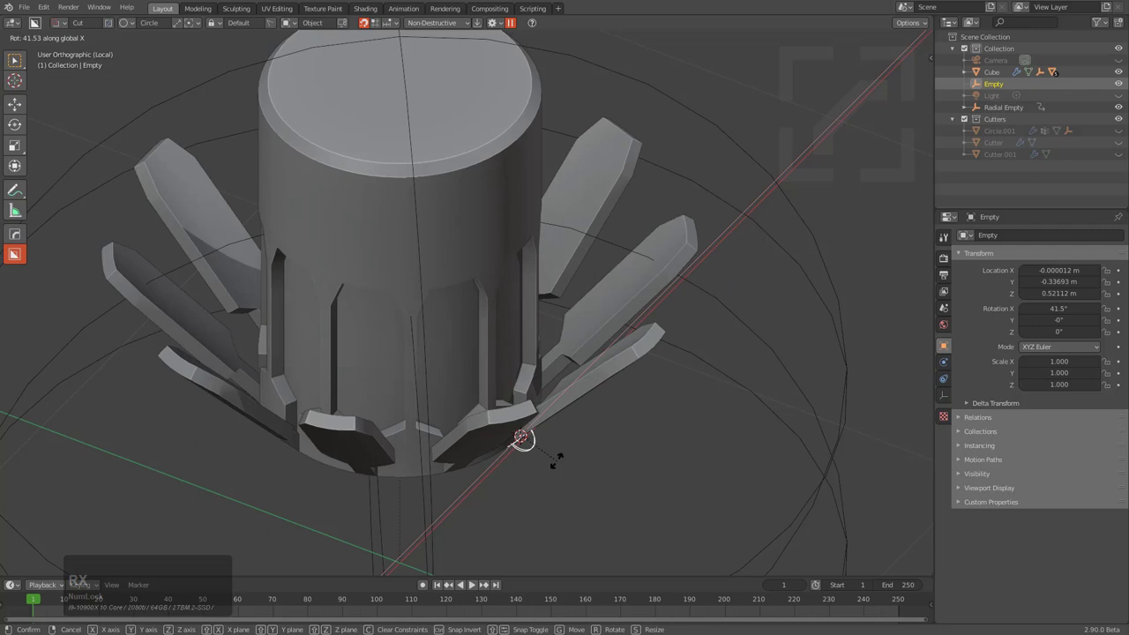
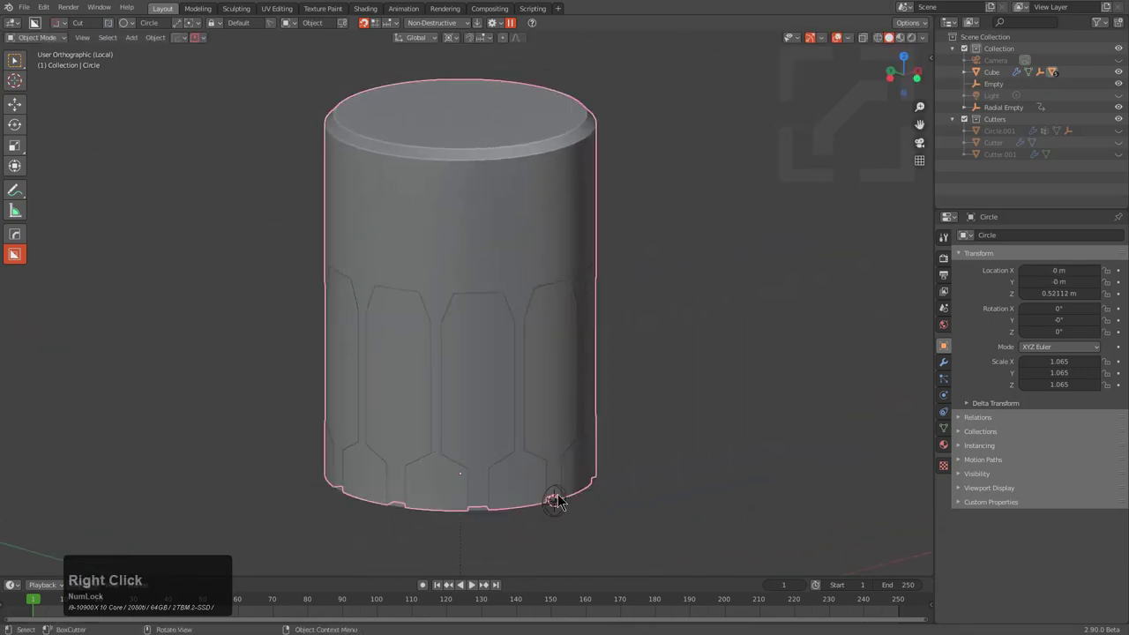
Step: Select the cylinder and move it into position over the cube's opening
click(571, 522)
key(w)
click(545, 142)
key(ctrl+p)
click(545, 142)
key(alt+a)
click(548, 198)
key(g)
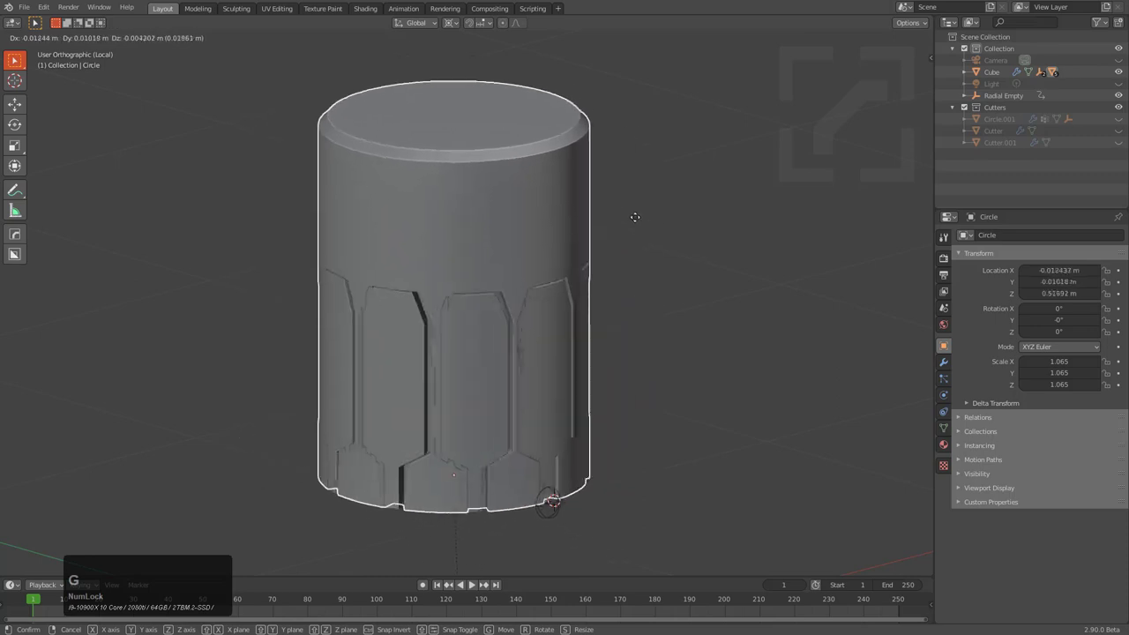
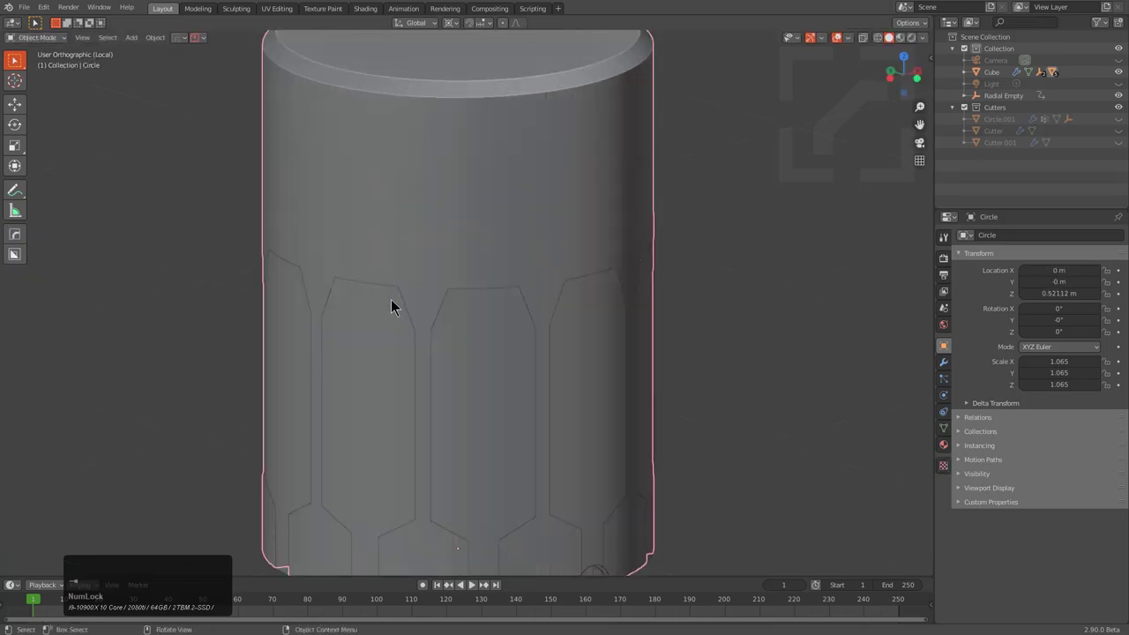
click(505, 416)
Step: Apply the groove Boolean modifier to the cylinder from the HOps Helper
key(q)
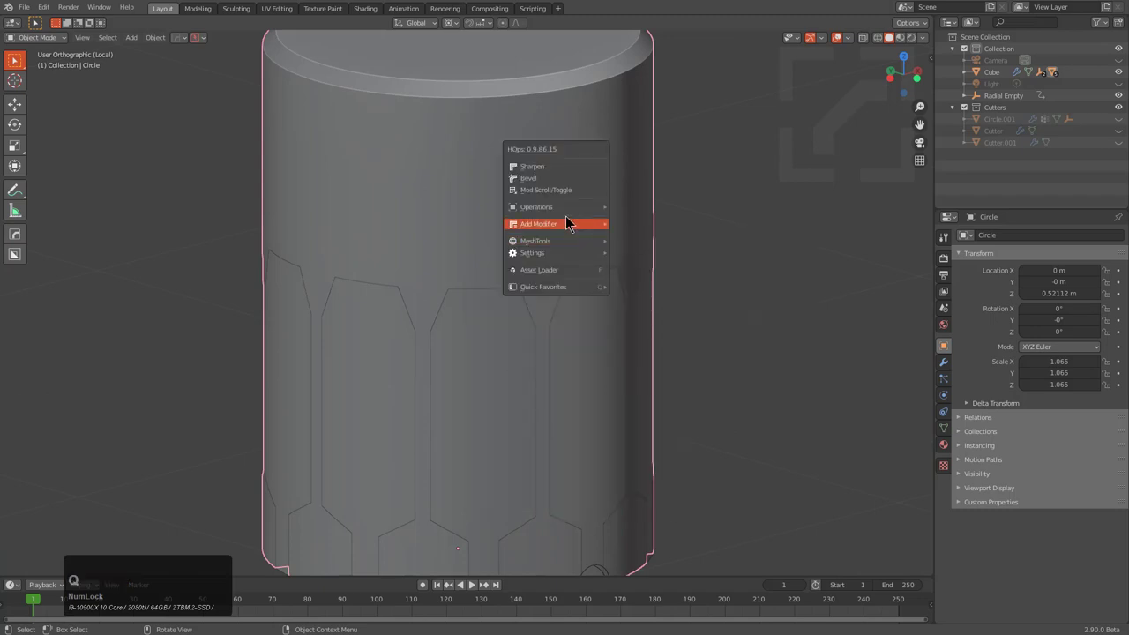
click(659, 346)
scroll(down, 3)
key(g)
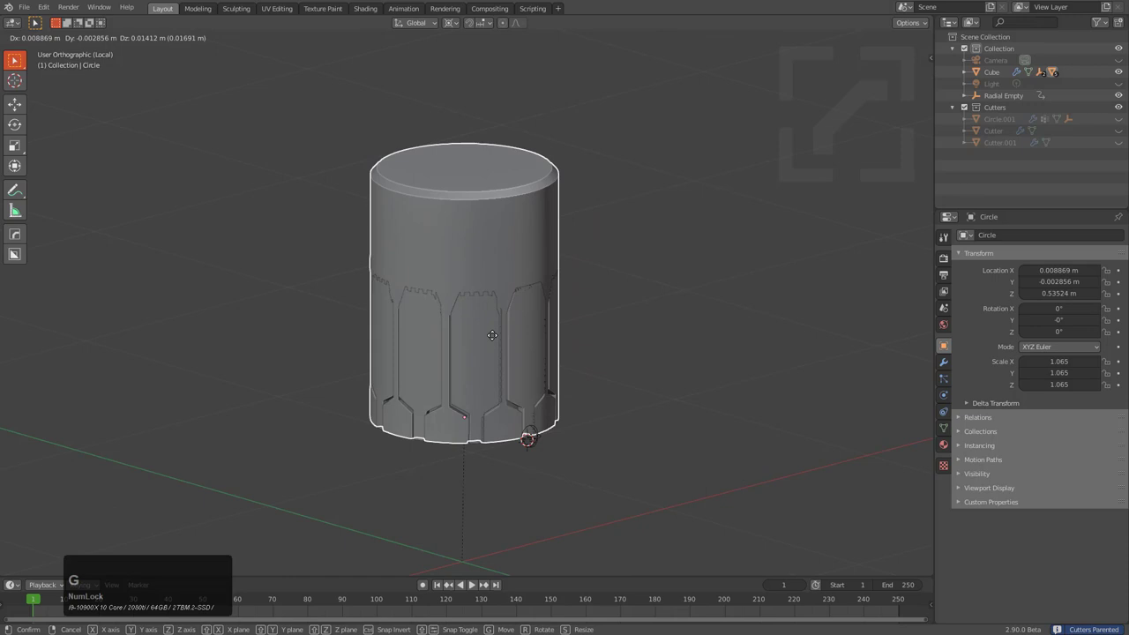
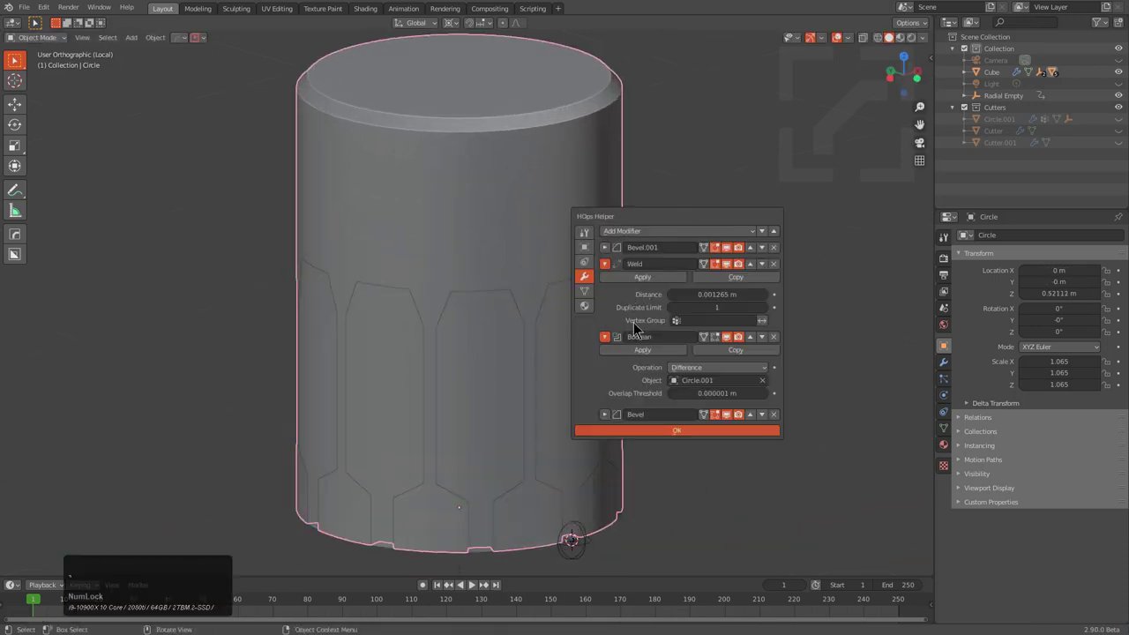
click(642, 352)
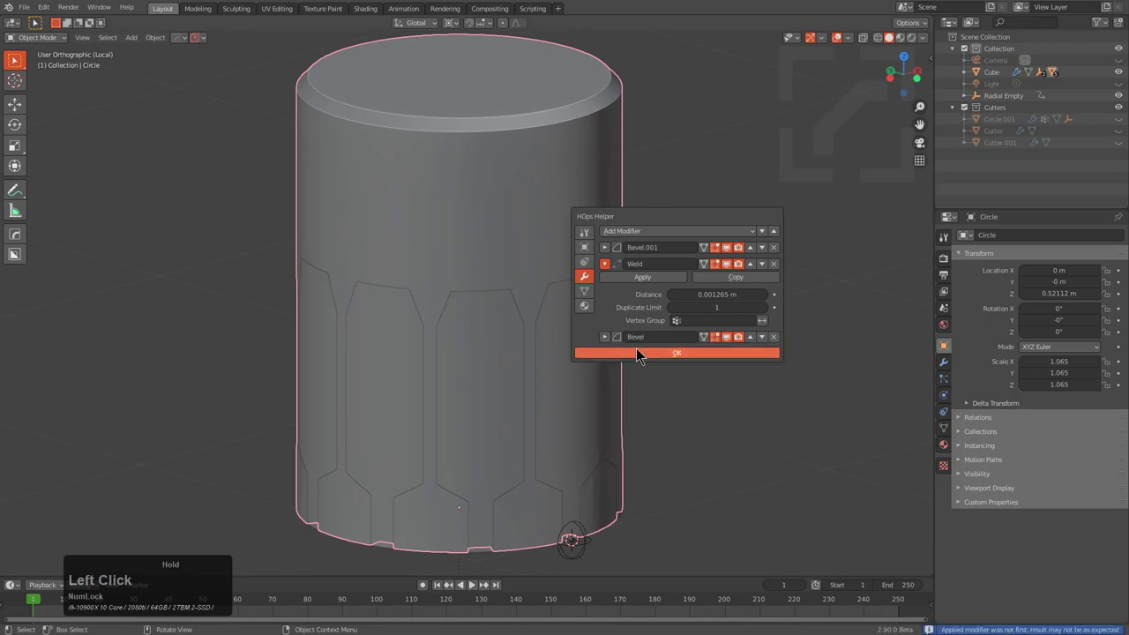
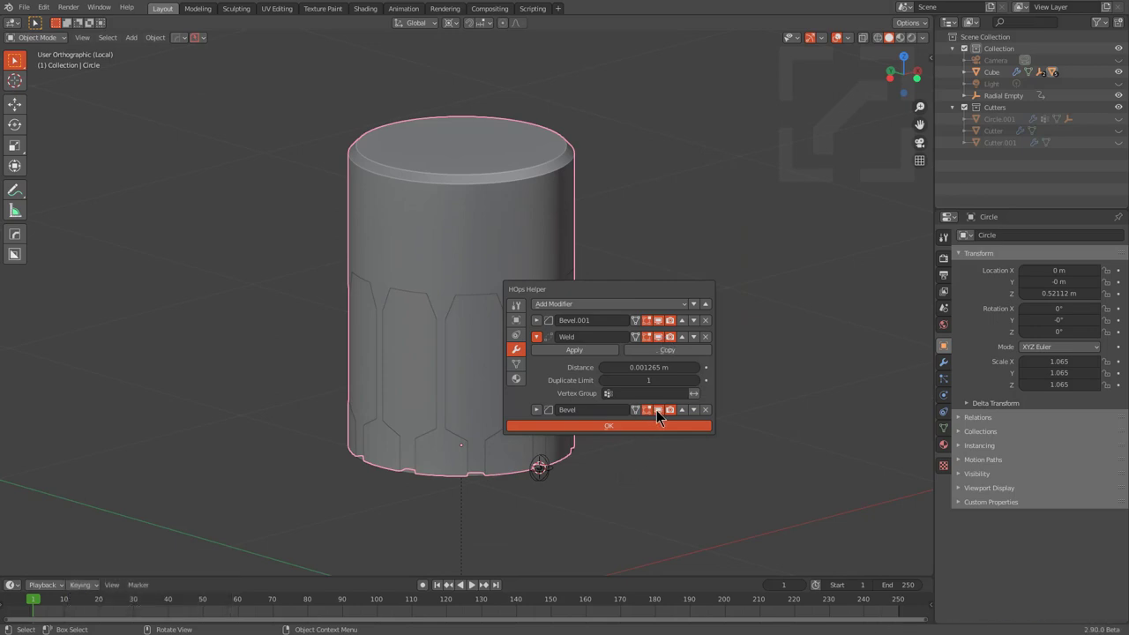
Step: Remove the redundant Bevel modifier, leaving bevel plus weld on the cylinder
click(662, 414)
click(712, 414)
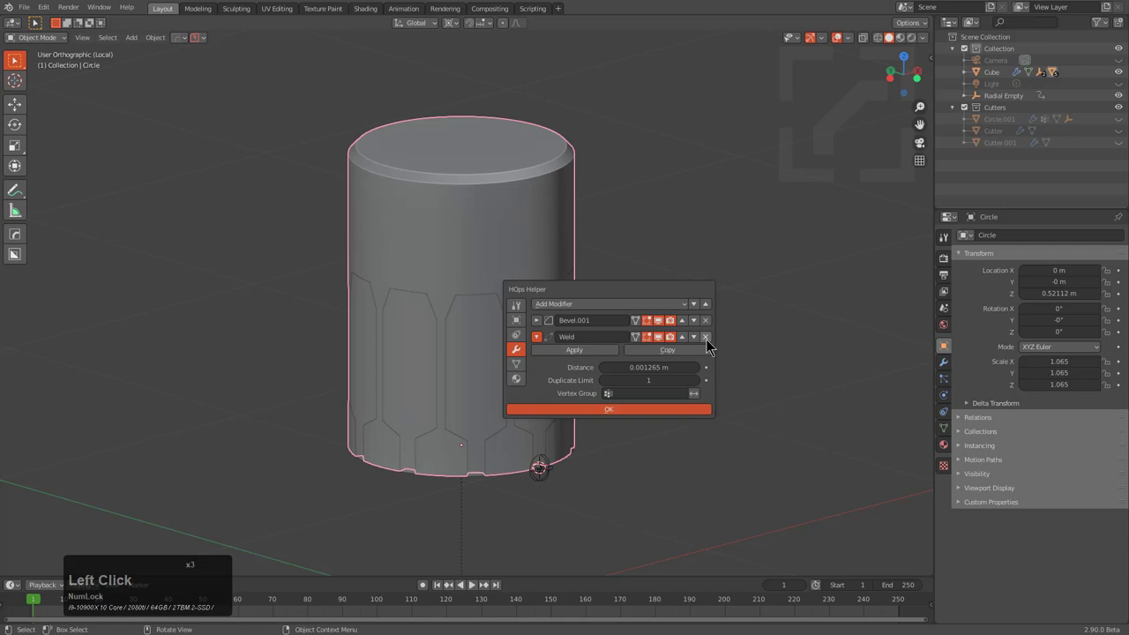
click(713, 344)
key(ctrl+z)
click(652, 337)
click(653, 337)
middle_click(585, 356)
key(alt+a)
middle_click(549, 452)
click(464, 259)
Step: Rotate the hook empty about X so the cylinder sits down inside the cube's hole
key(g)
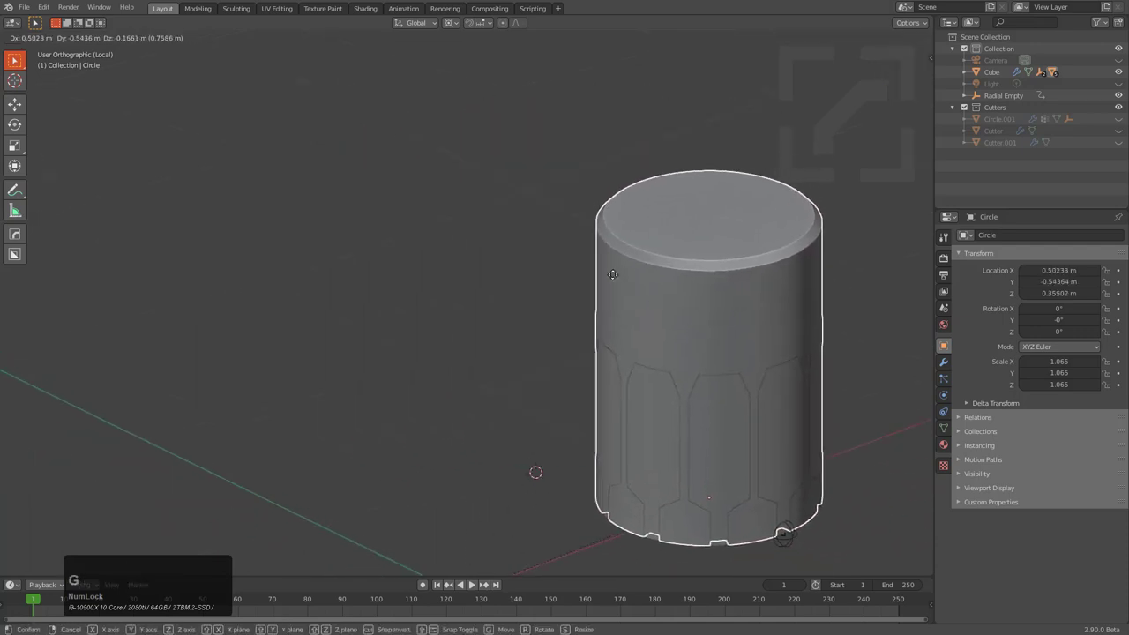
right_click(498, 238)
click(552, 490)
key(r)
key(x)
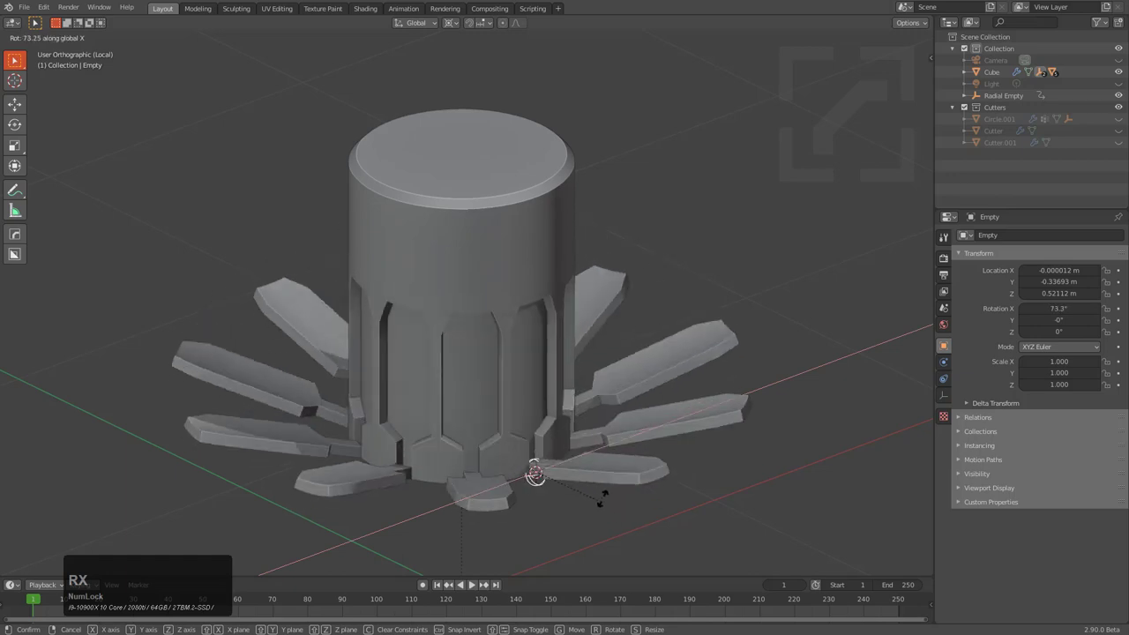
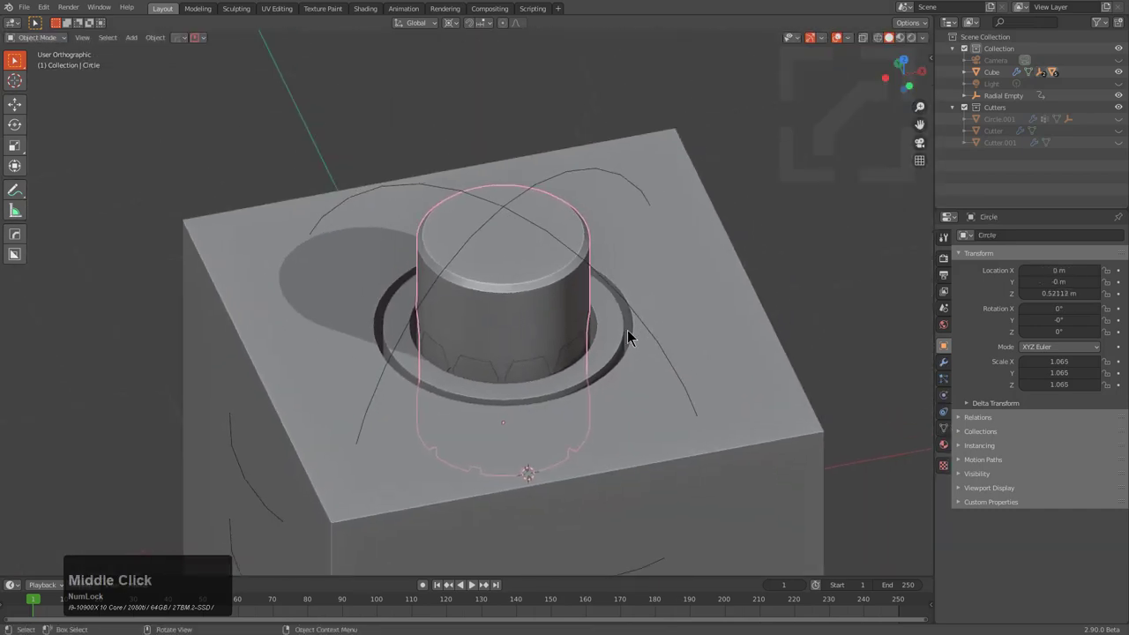
click(641, 315)
click(637, 315)
key(g)
right_click(685, 274)
Step: Hide the clutter, then select the Radial Empty and start repositioning it
key(alt+z)
middle_click(572, 419)
click(785, 246)
key(h)
key(z)
click(682, 320)
key(g)
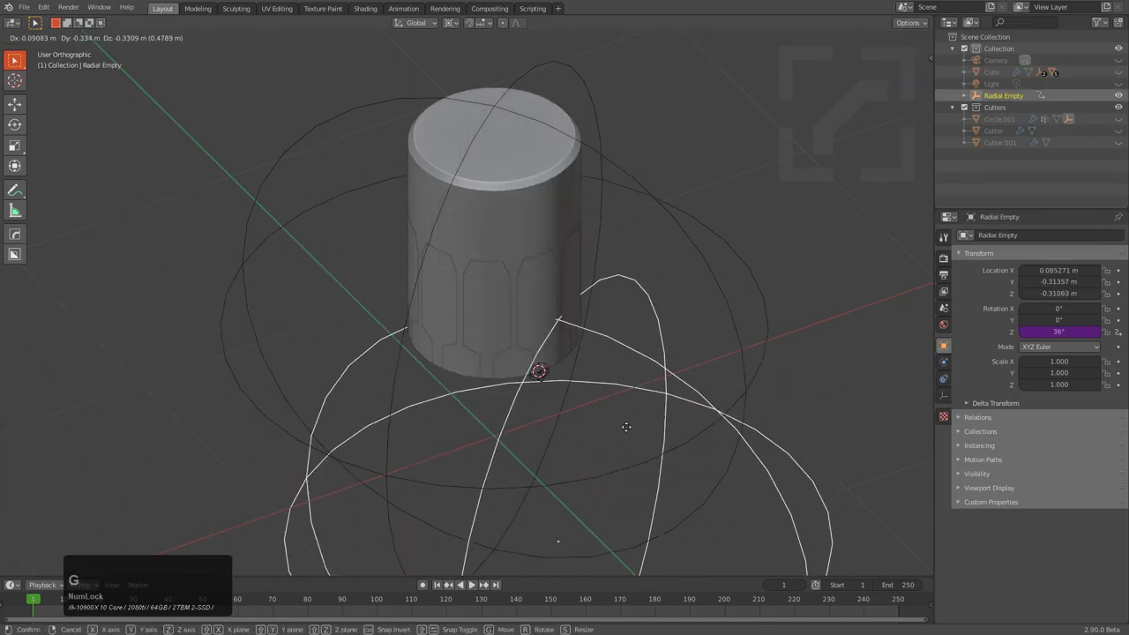
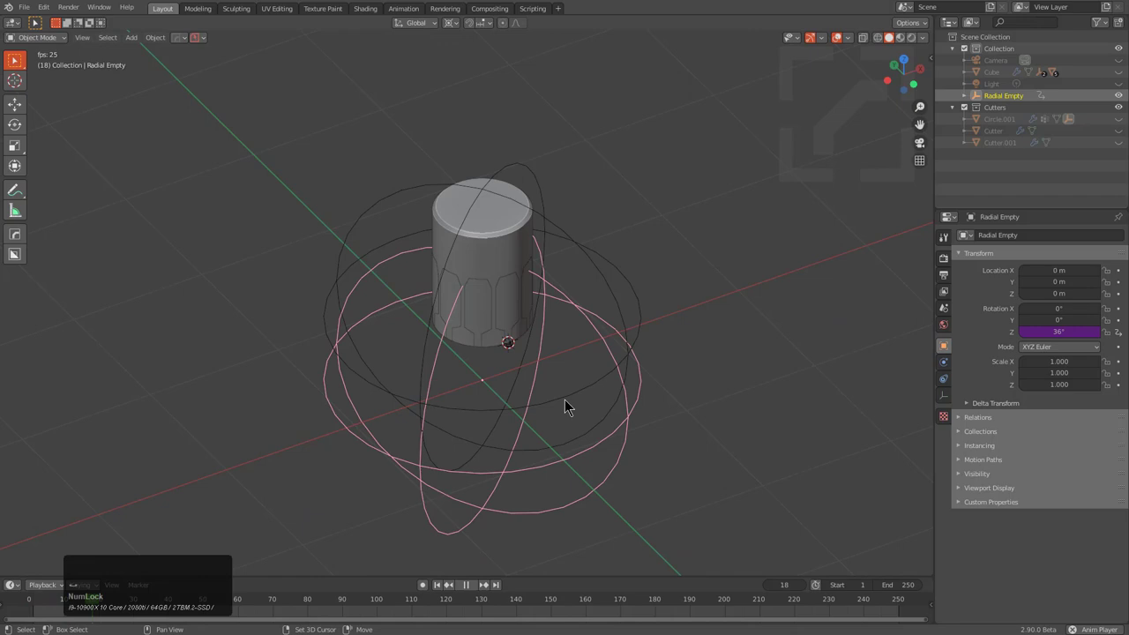
Step: Shrink the radial empty's draw size to 0.14 so it fits inside the cylinder's base
middle_click(544, 395)
key(x)
click(550, 389)
scroll(up, 3)
click(671, 266)
key(g)
right_click(689, 276)
middle_click(576, 341)
scroll(up, 3)
right_click(518, 337)
click(514, 337)
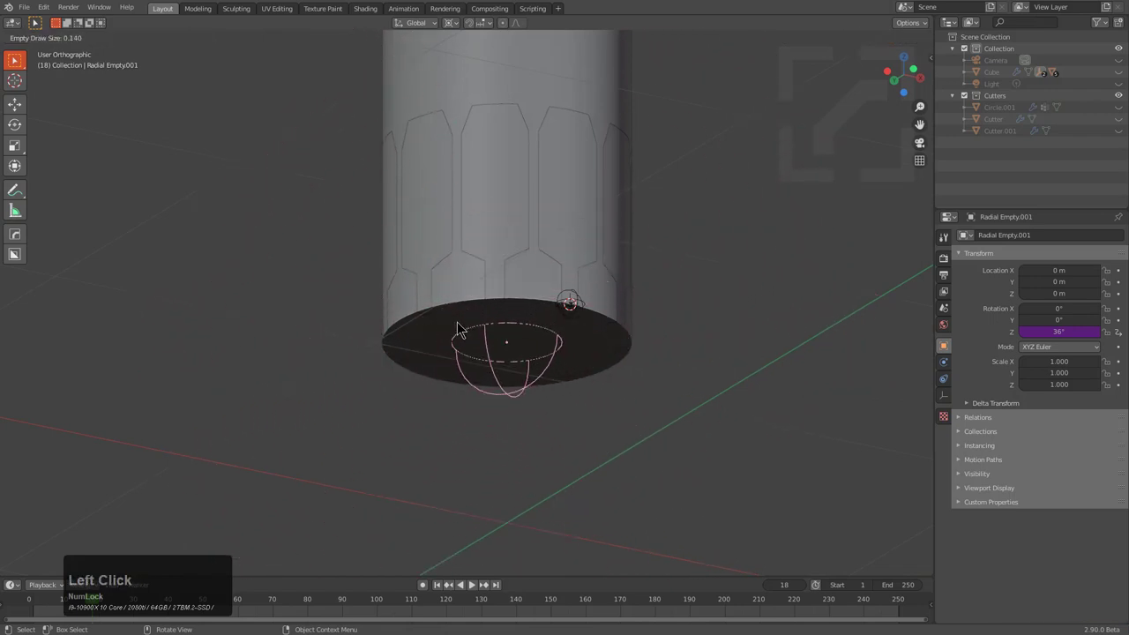
click(463, 326)
Step: Select the cylinder and check its placement seated in the cube's opening
click(539, 302)
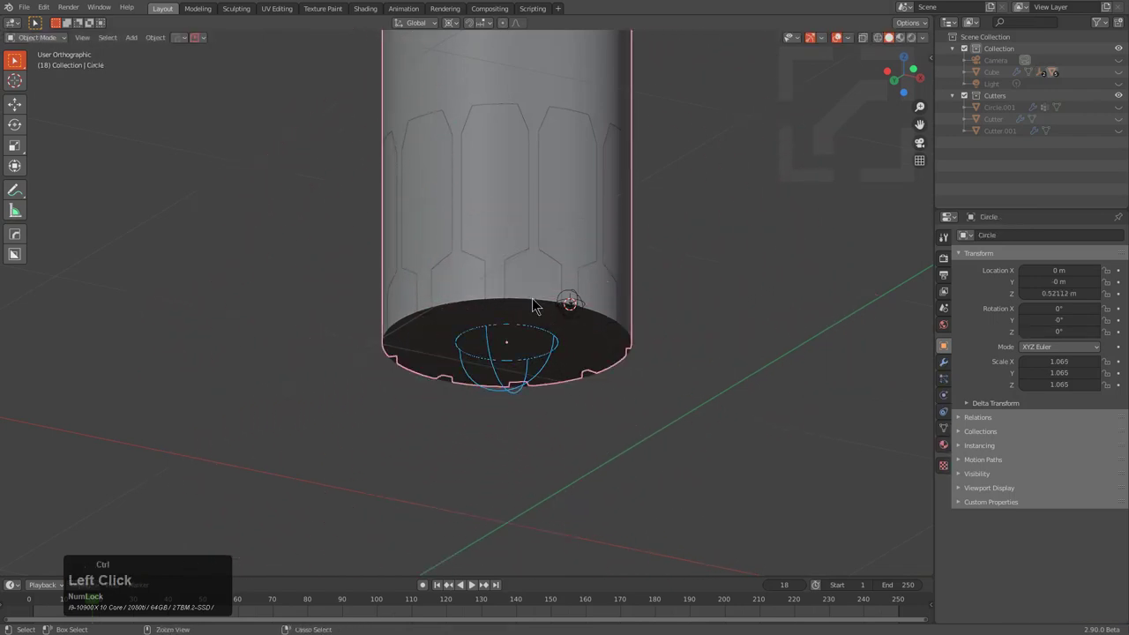
key(ctrl+p)
click(538, 302)
key(alt+a)
click(539, 303)
scroll(down, 3)
middle_click(559, 294)
key(alt+a)
click(518, 117)
key(g)
right_click(637, 395)
Step: Trackball-tumble the cylinder, clear its rotation back upright, unhide everything and select the cube
key(r)
key(r)
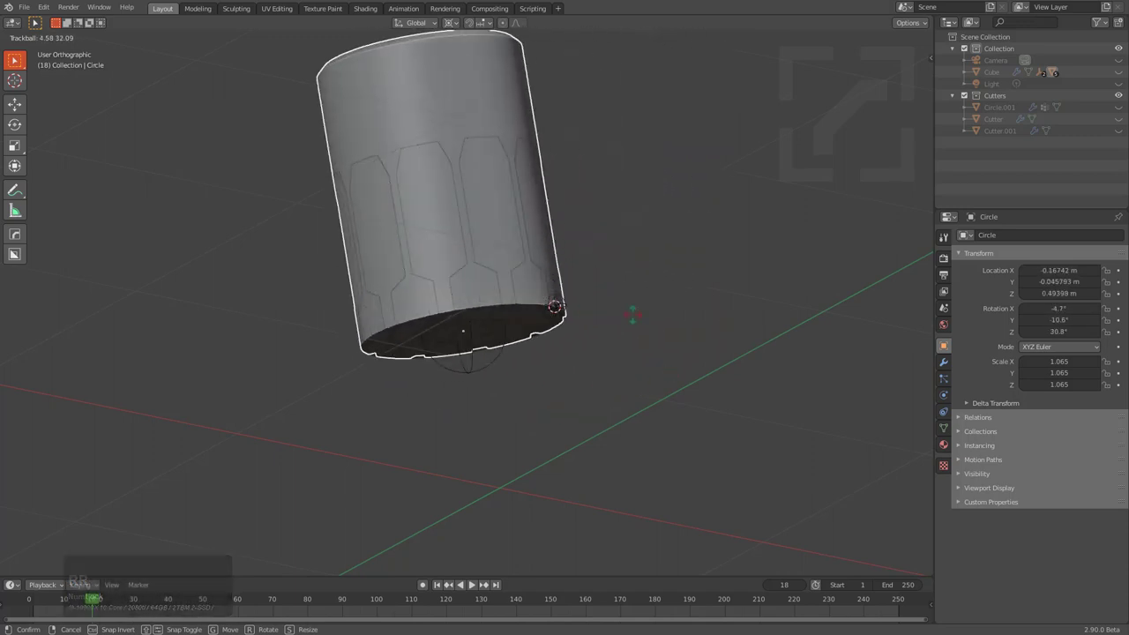
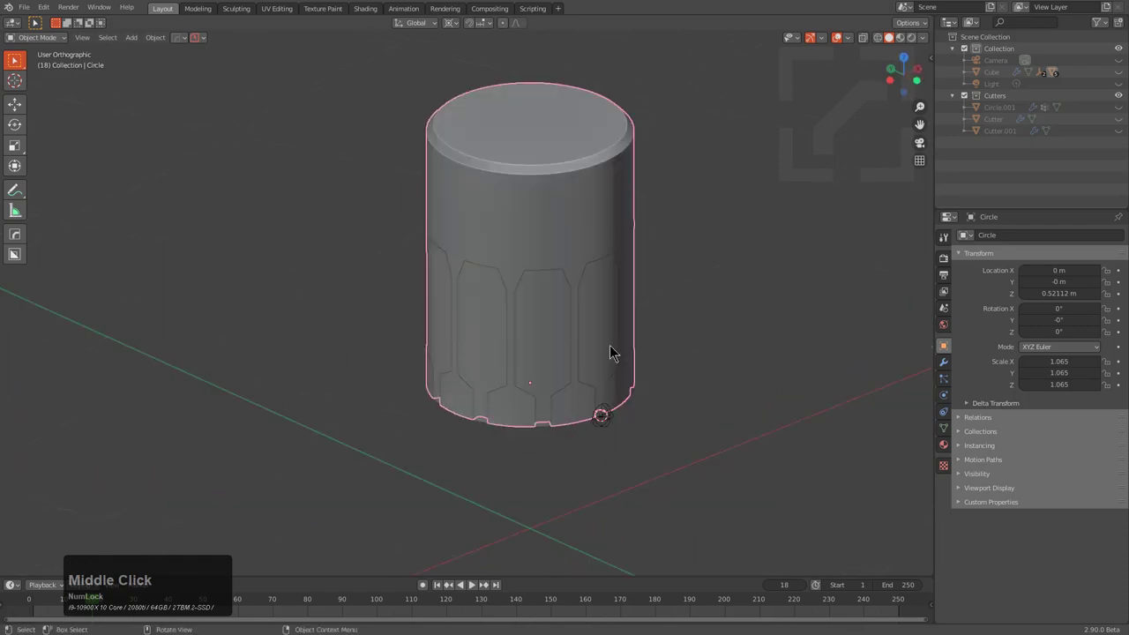
key(KP_Divide)
key(KP_Divide)
key(alt+h)
scroll(down, 3)
key(alt+a)
click(622, 338)
middle_click(623, 334)
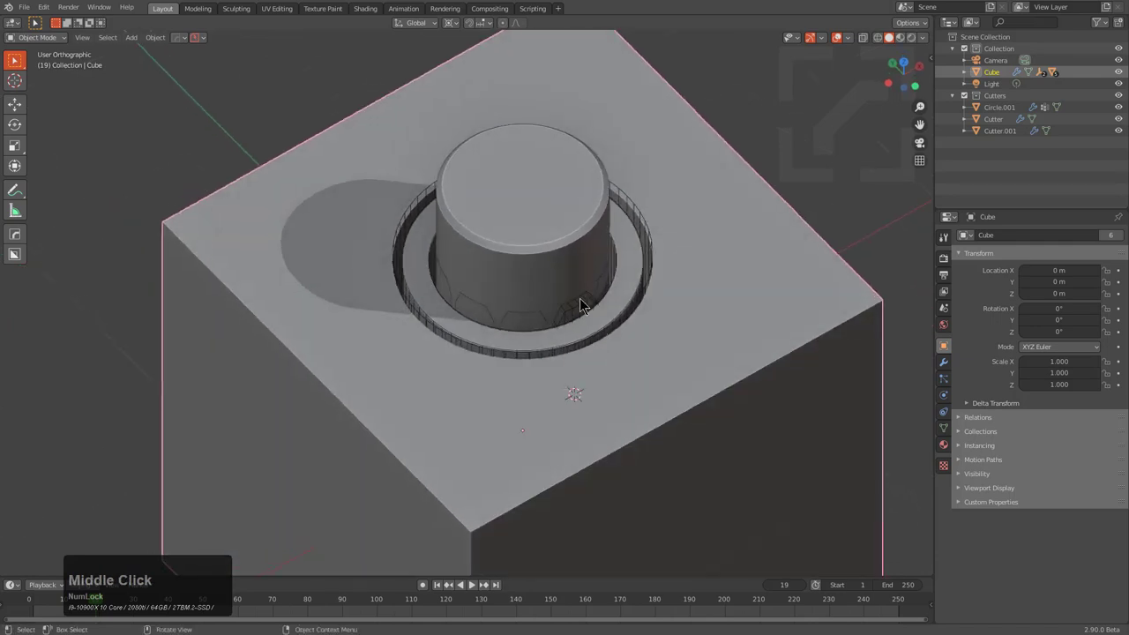
Step: Edit the cylinder and select its bottom edge loop
click(588, 312)
scroll(up, 3)
key(x)
click(588, 311)
middle_click(607, 320)
scroll(up, 3)
middle_click(423, 400)
scroll(down, 3)
middle_click(545, 357)
scroll(up, 3)
click(529, 319)
scroll(up, 3)
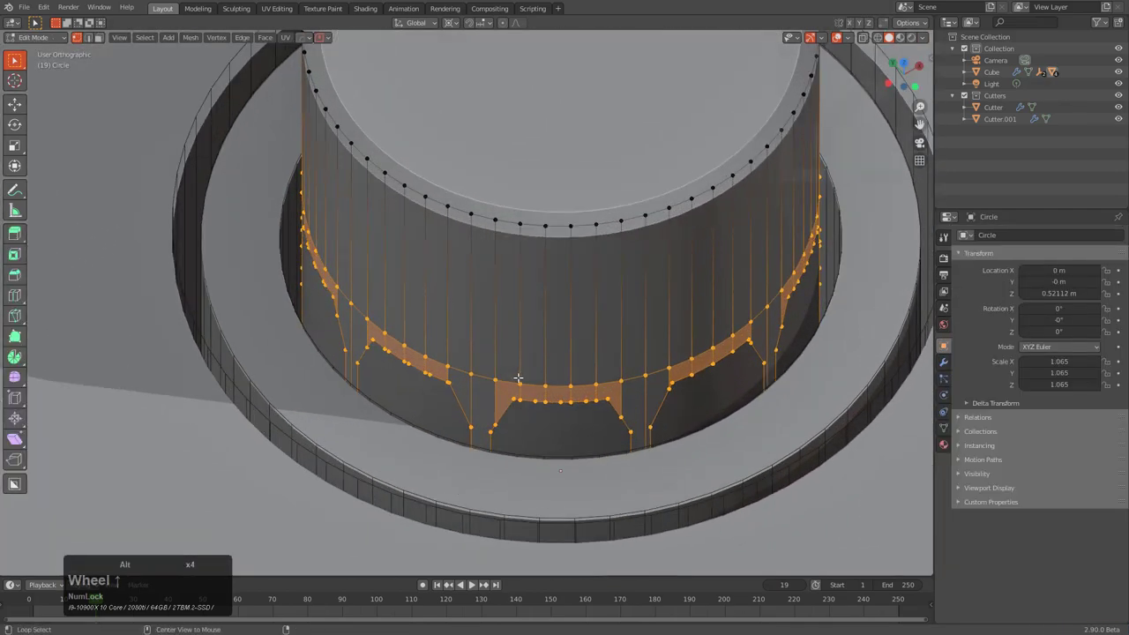
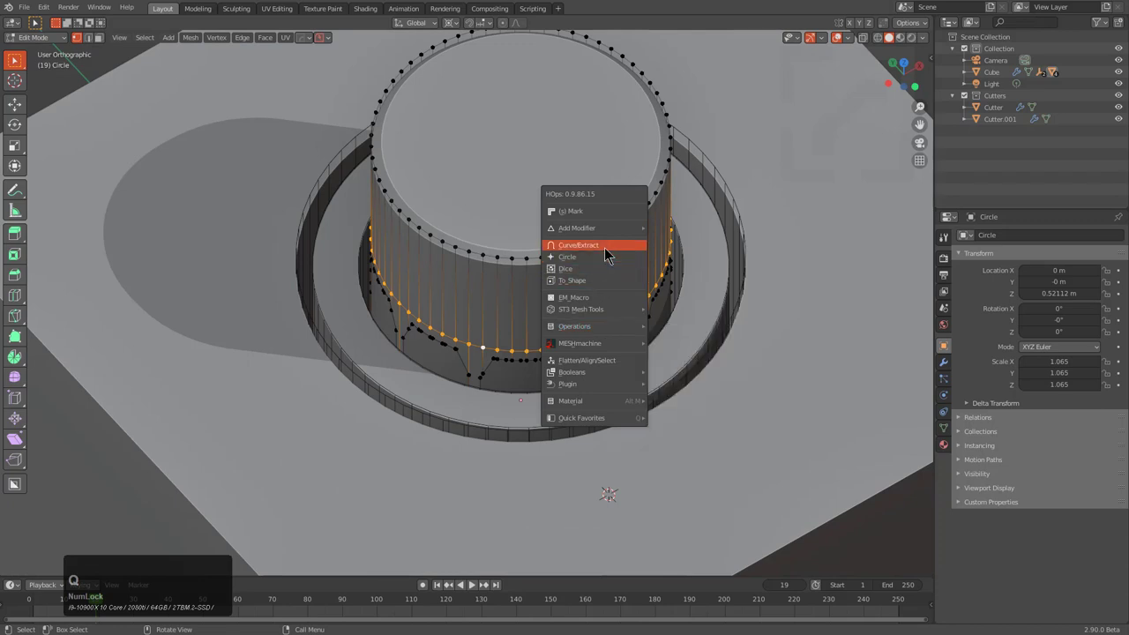
Step: Run HOps To_Piece to extract the loop as a separate Circle_Piece ring
key(q)
click(608, 255)
middle_click(593, 334)
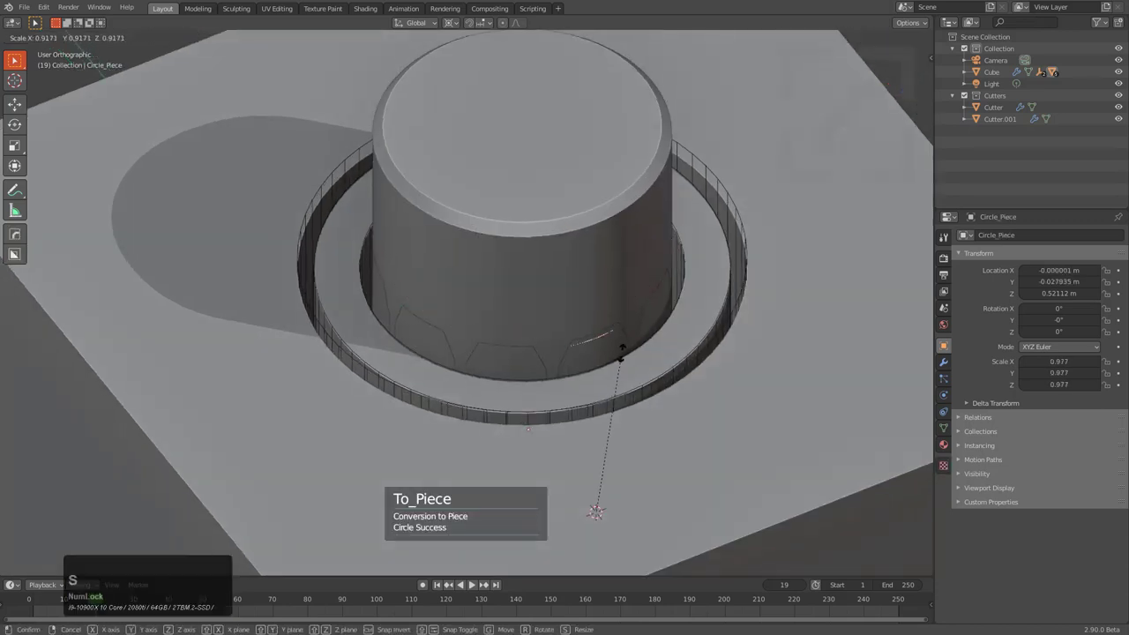
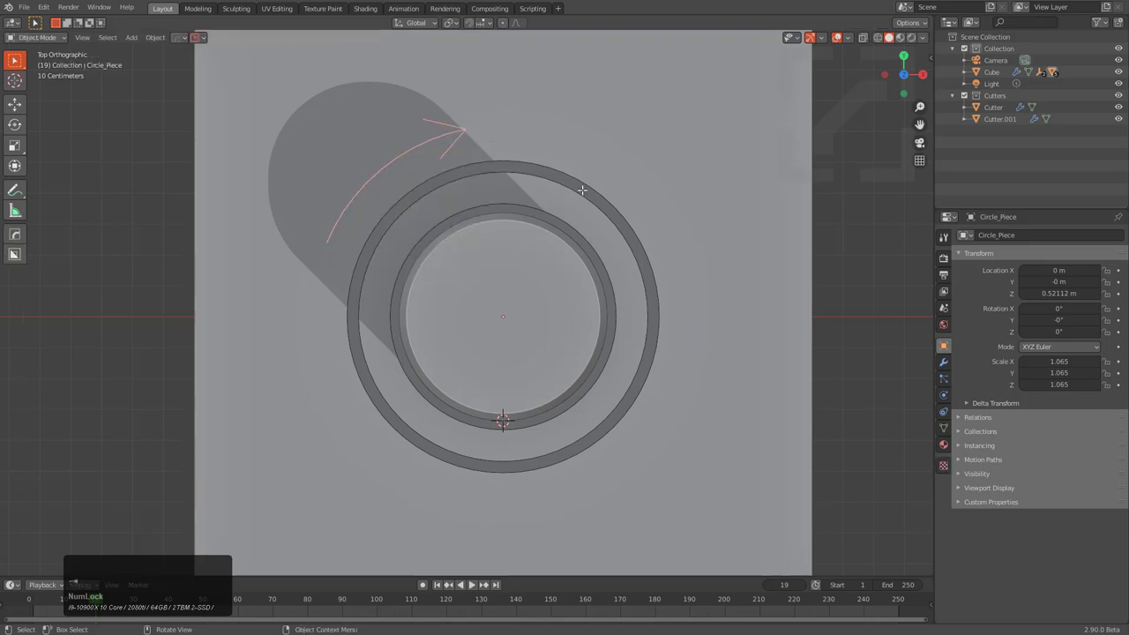
Step: Try a HOps shape conversion on the curved arrow, undo it and recentre the view
key(q)
key(a)
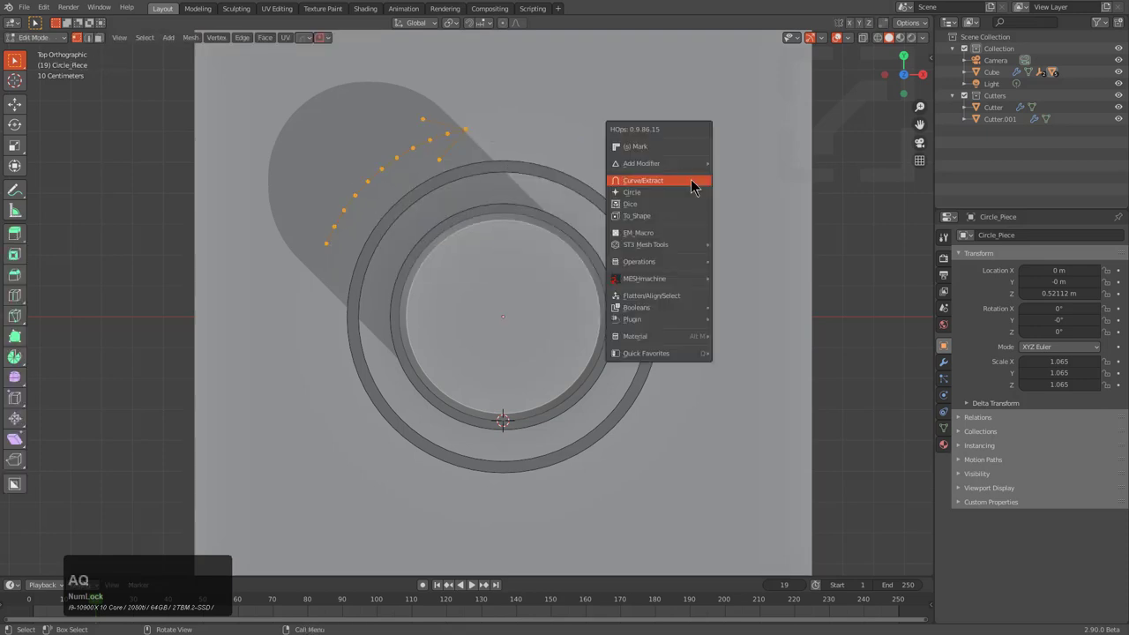
text(aq)
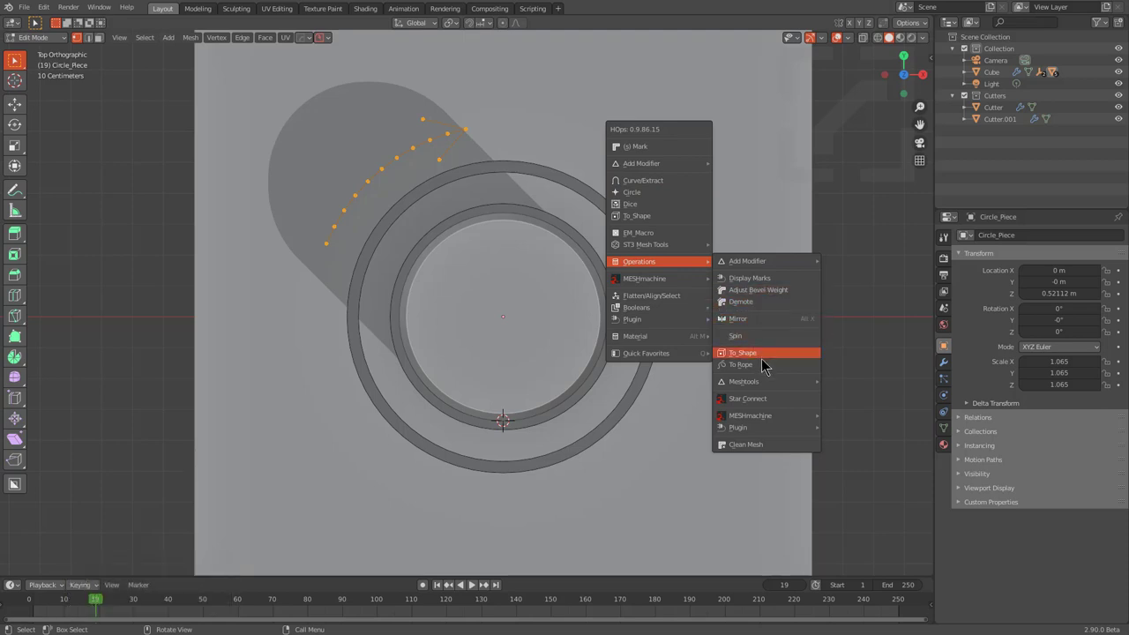
click(770, 339)
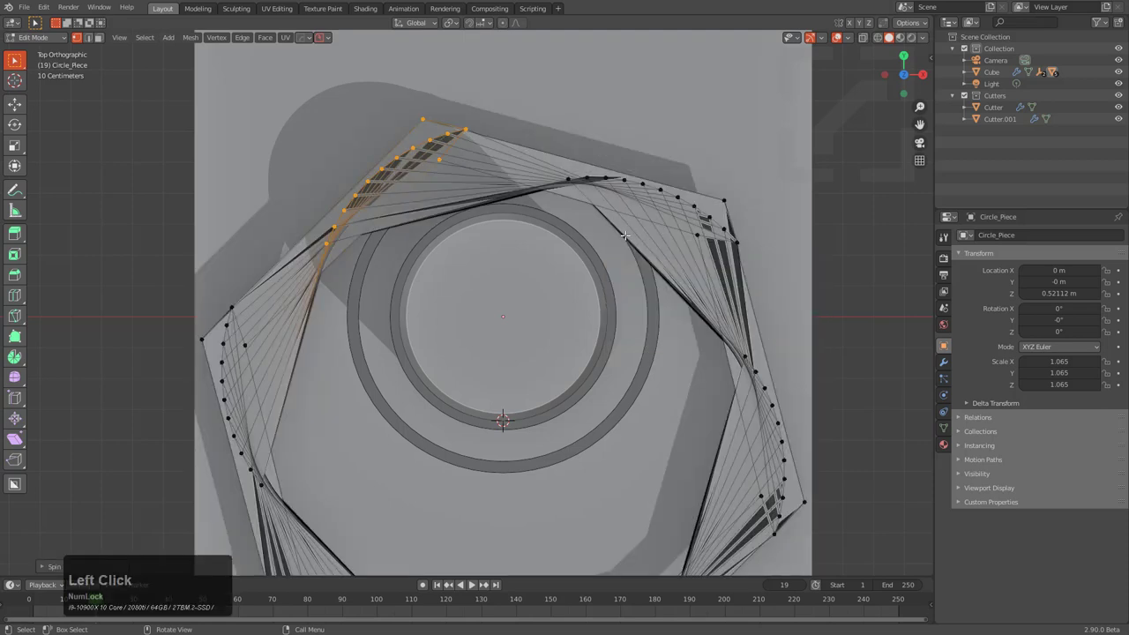
key(z)
key(shift+c)
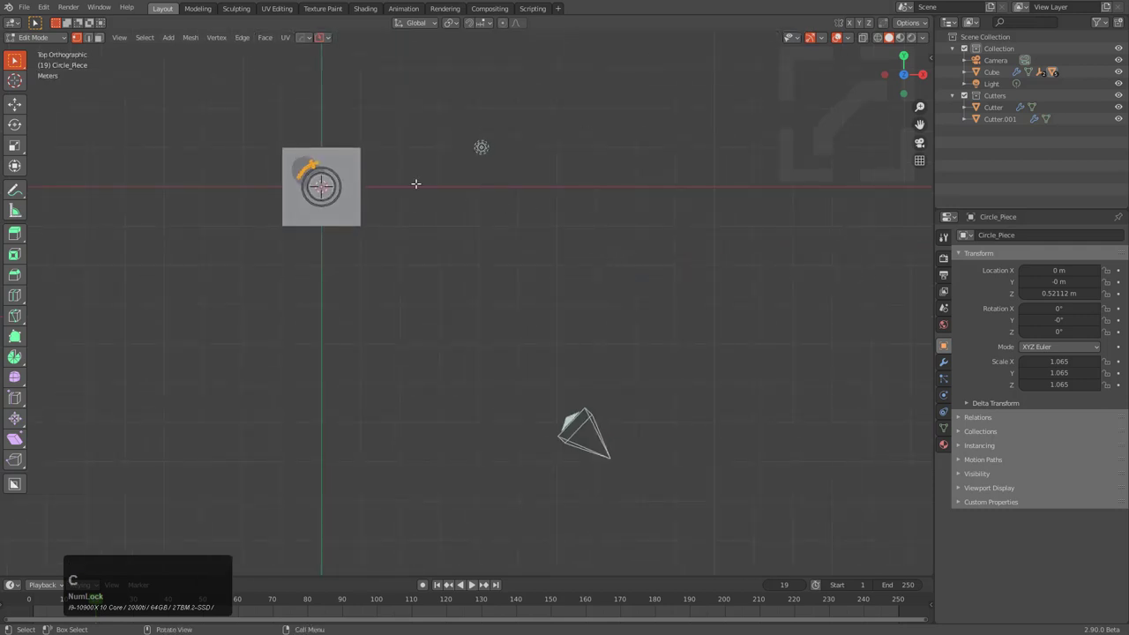
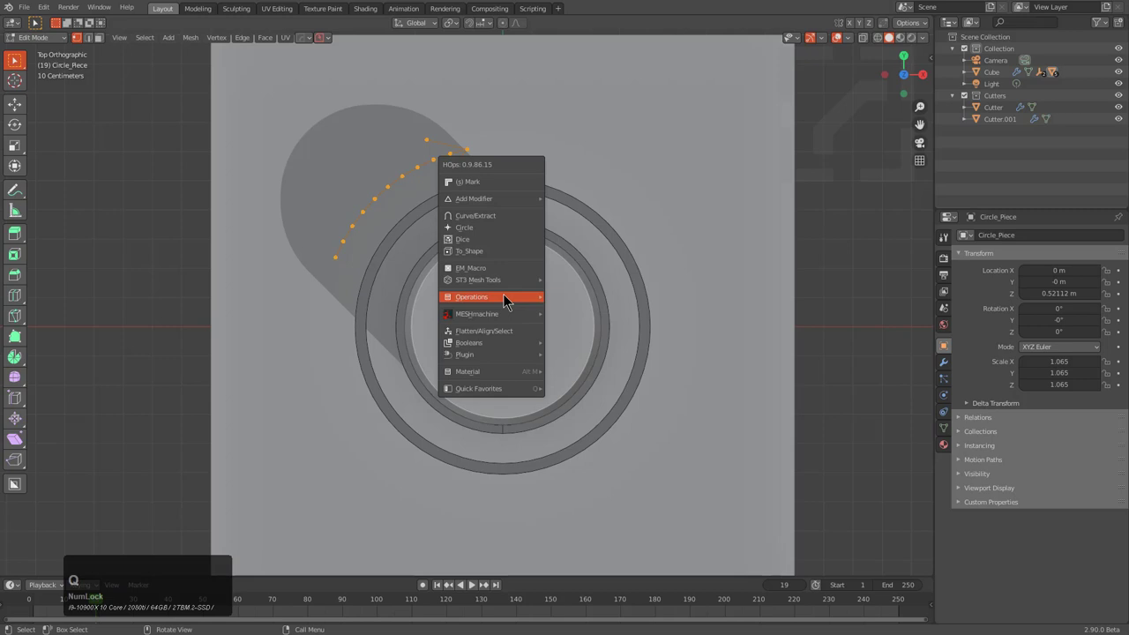
Step: Spin duplicate copies of the arrow 360° around the centre and reduce Steps to 5
key(q)
click(590, 375)
key(F9)
click(677, 410)
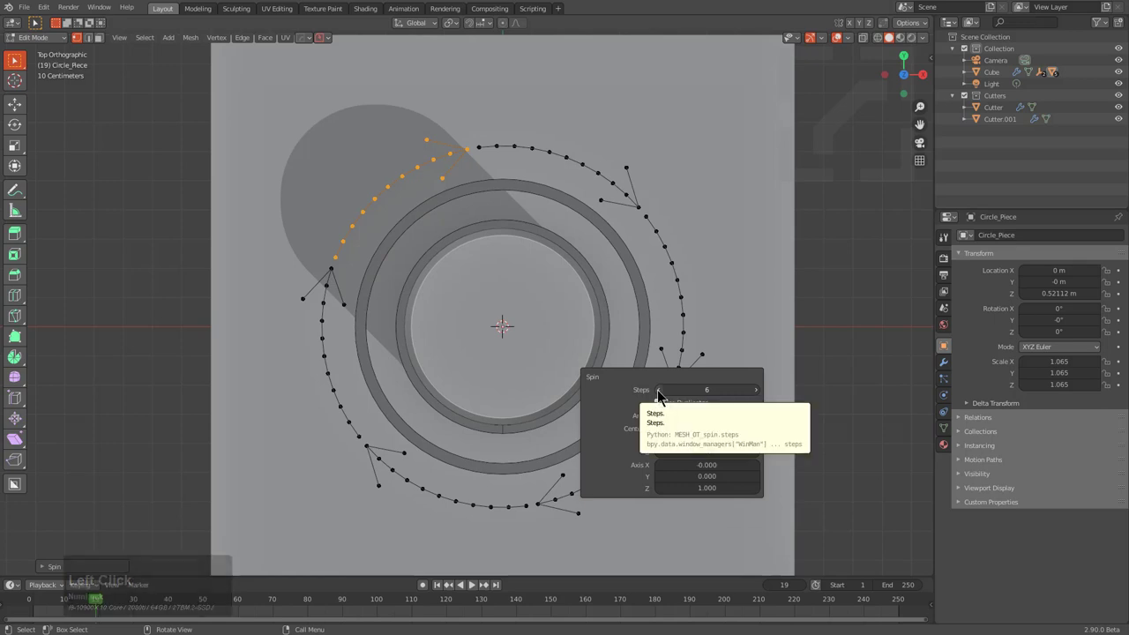
click(663, 396)
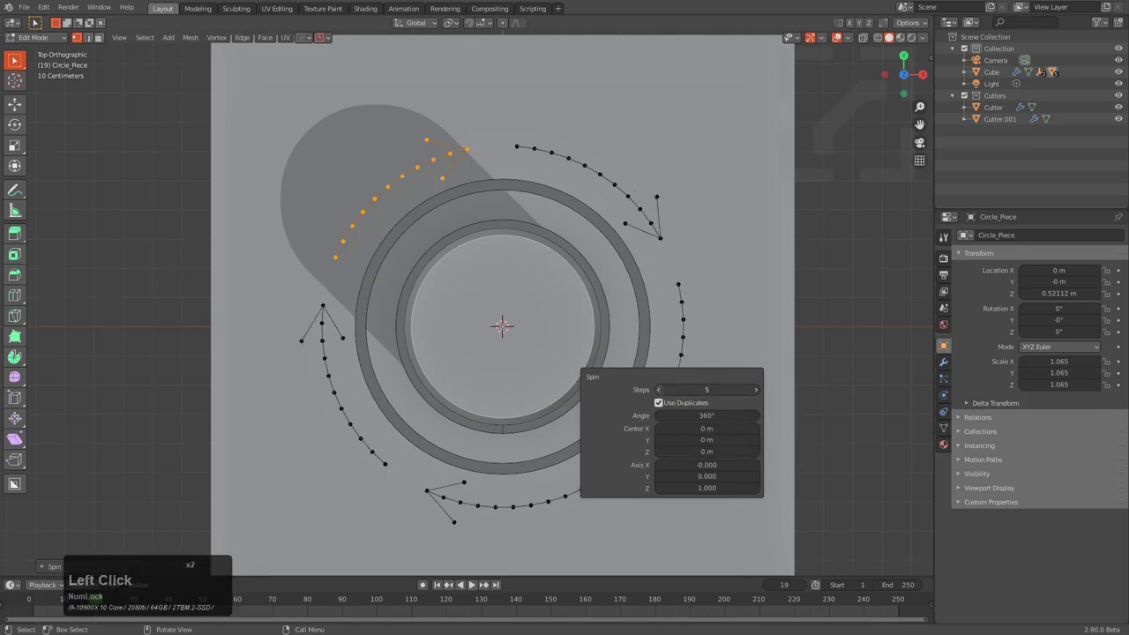
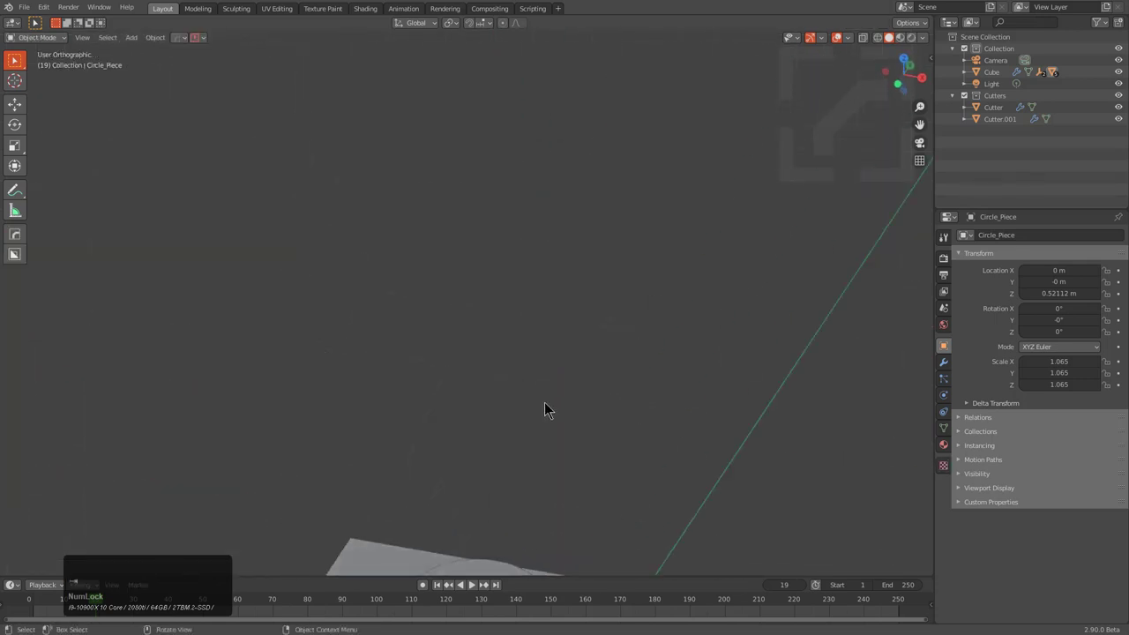
Step: Return to Object Mode and orbit to view the arrow ring around the cylinder
key(KP_Decimal)
middle_click(510, 356)
middle_click(462, 388)
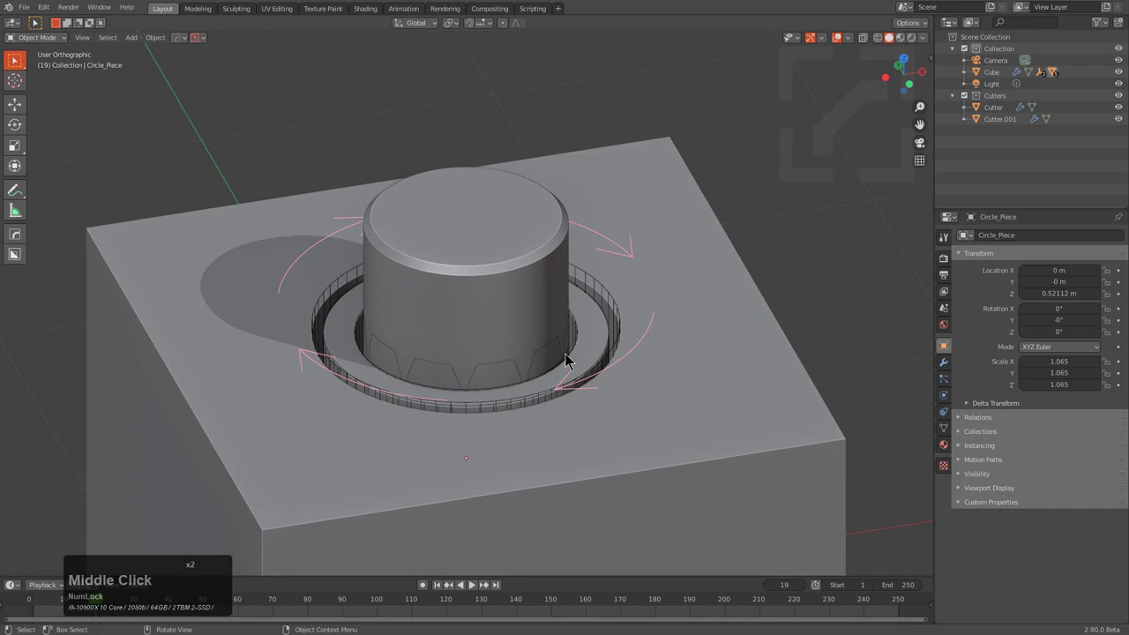
middle_click(584, 372)
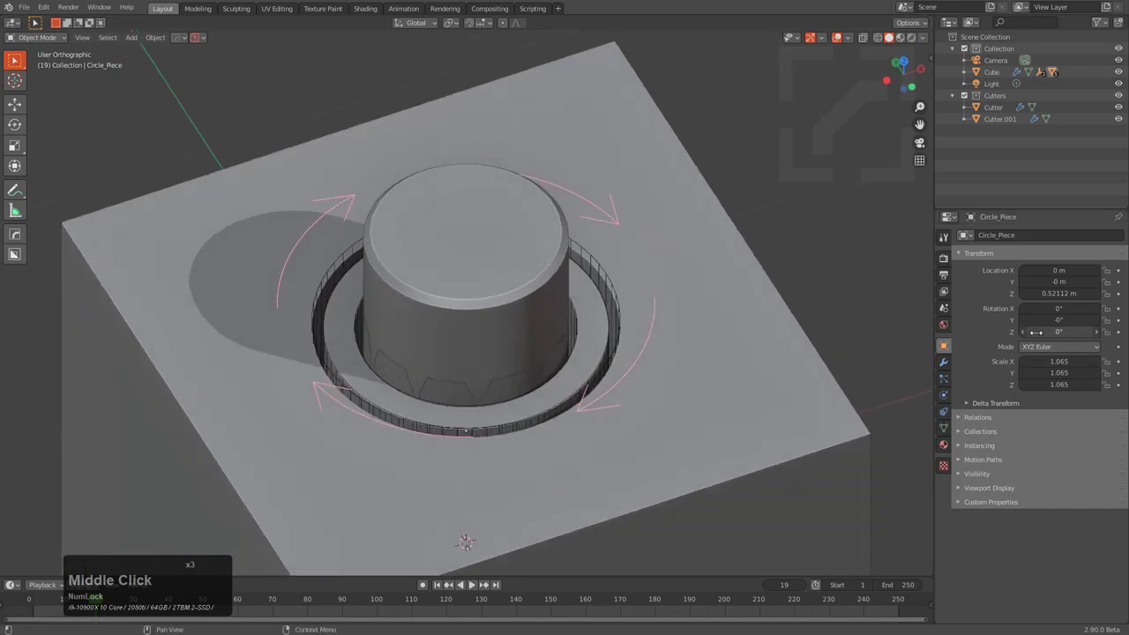
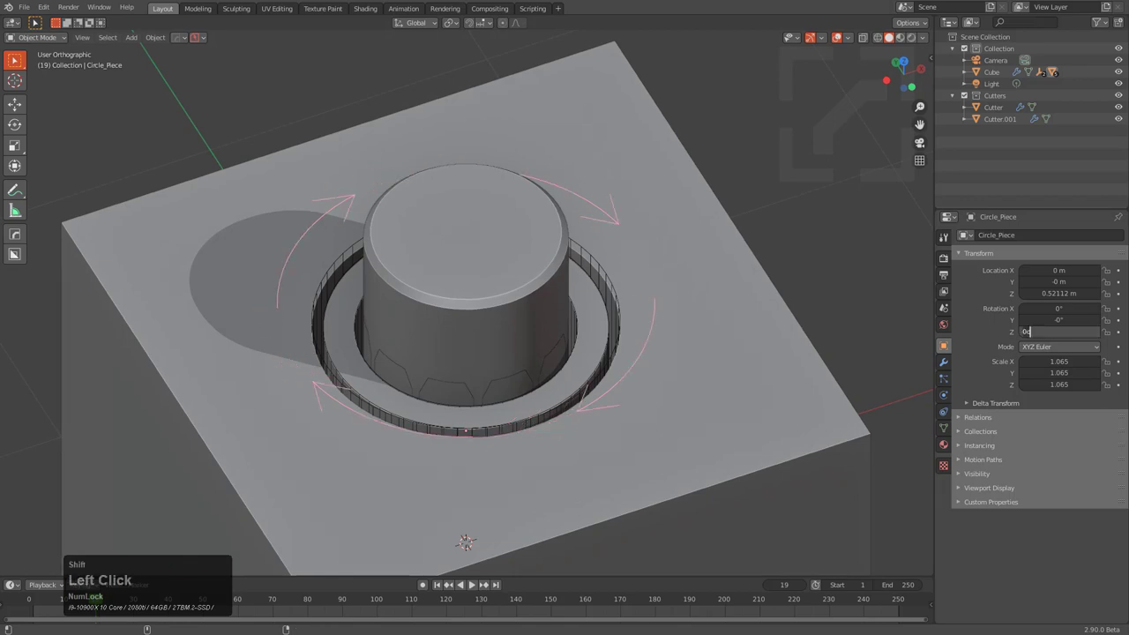
Step: Enter #cos(frame*0.15) as Circle_Piece's Rotation Z driver and confirm it
key(shift+3)
text(cos()
key(BackSpace)
text(rame)
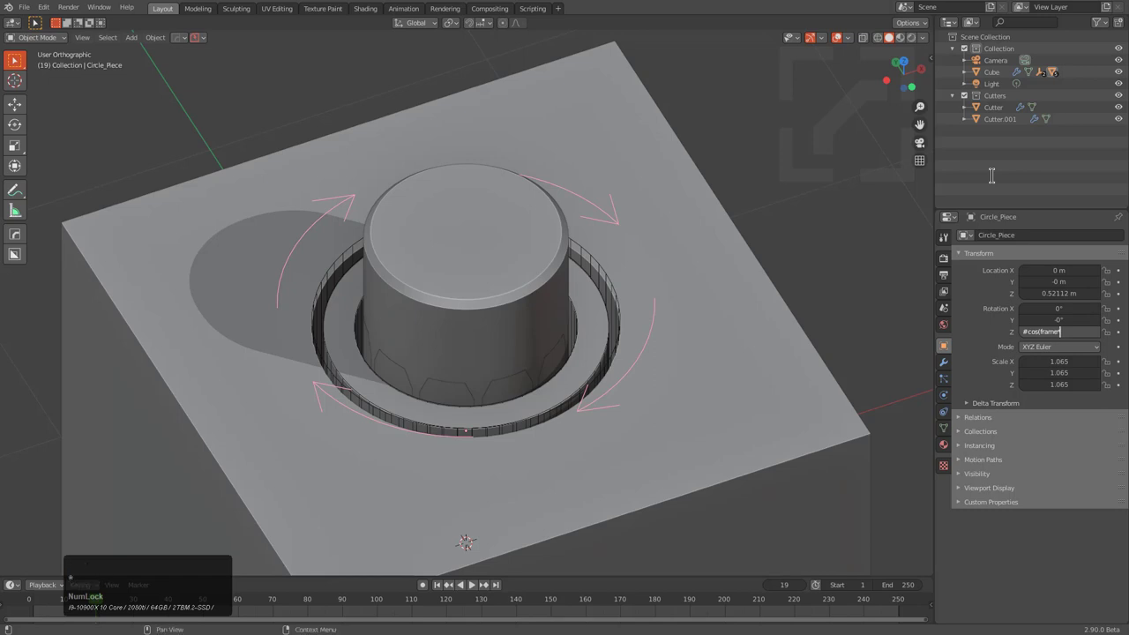
text(.15)
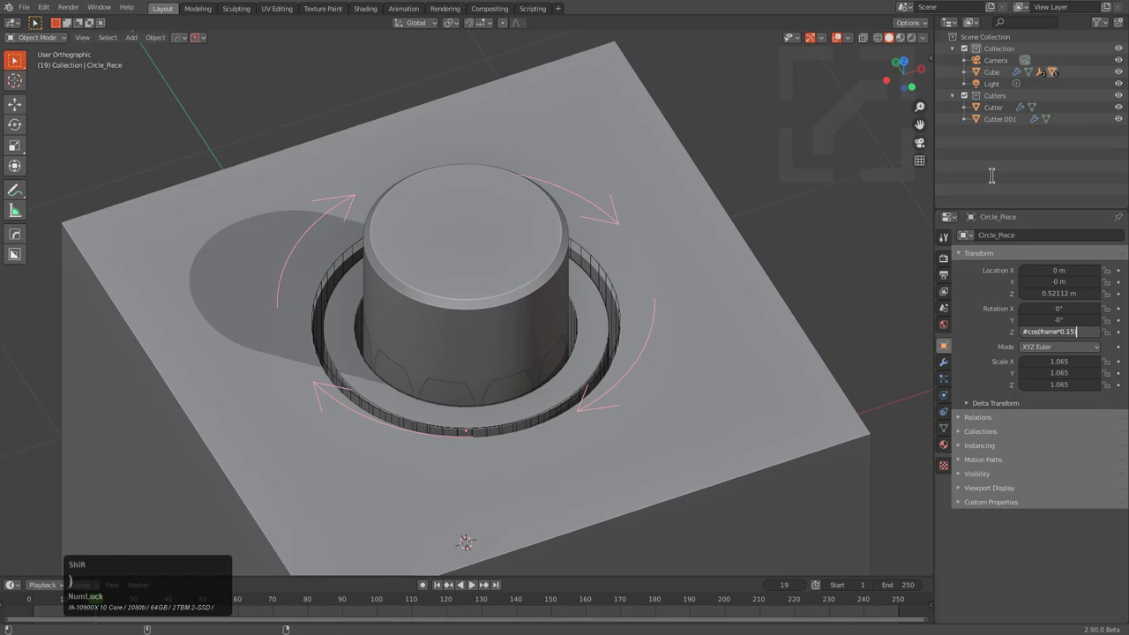
key(Return)
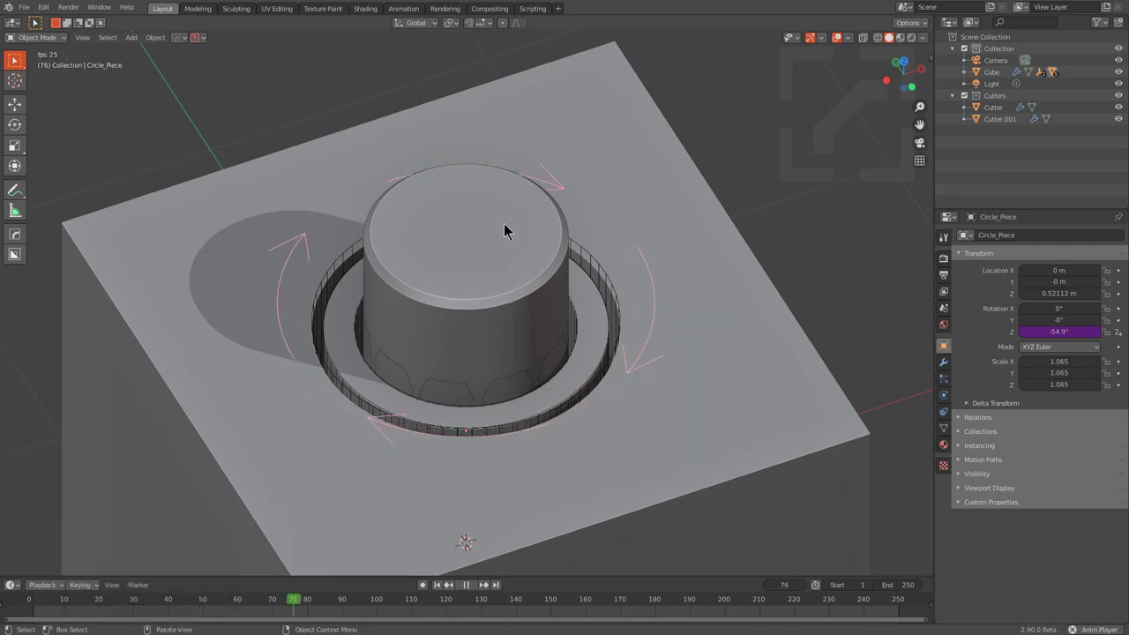
middle_click(573, 297)
Step: Add a Transformation constraint to the cylinder
click(469, 303)
click(949, 364)
click(946, 402)
click(948, 406)
click(996, 309)
click(1027, 240)
click(943, 379)
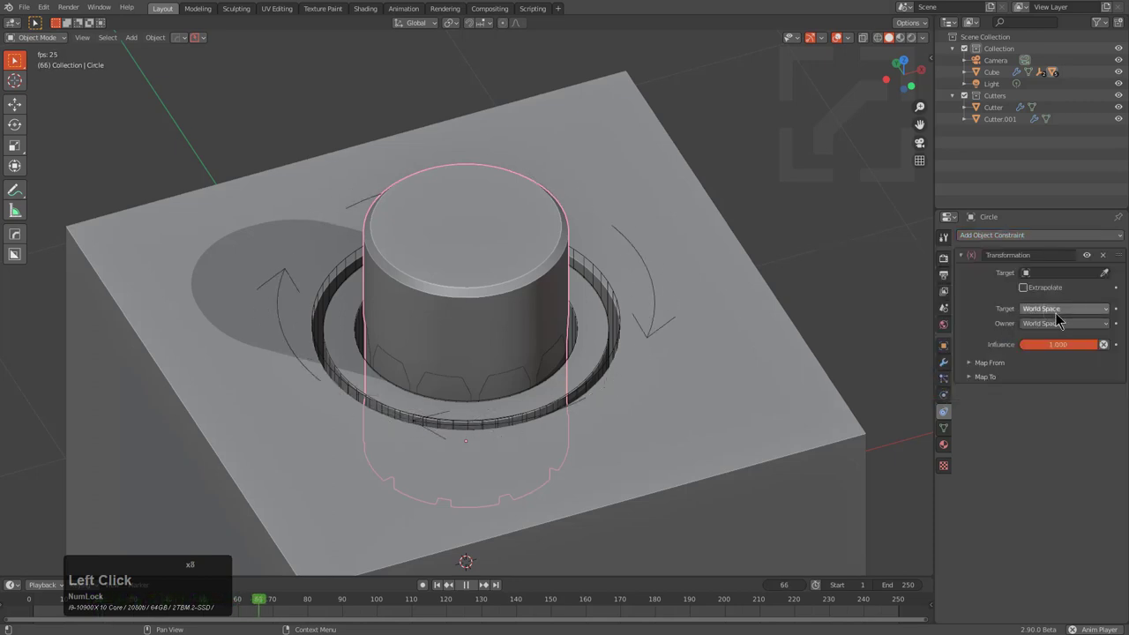
Step: Set target and owner space to Local and target the constraint at Circle_Piece
click(1054, 339)
click(1060, 324)
click(1054, 342)
click(1056, 328)
click(1048, 351)
click(981, 369)
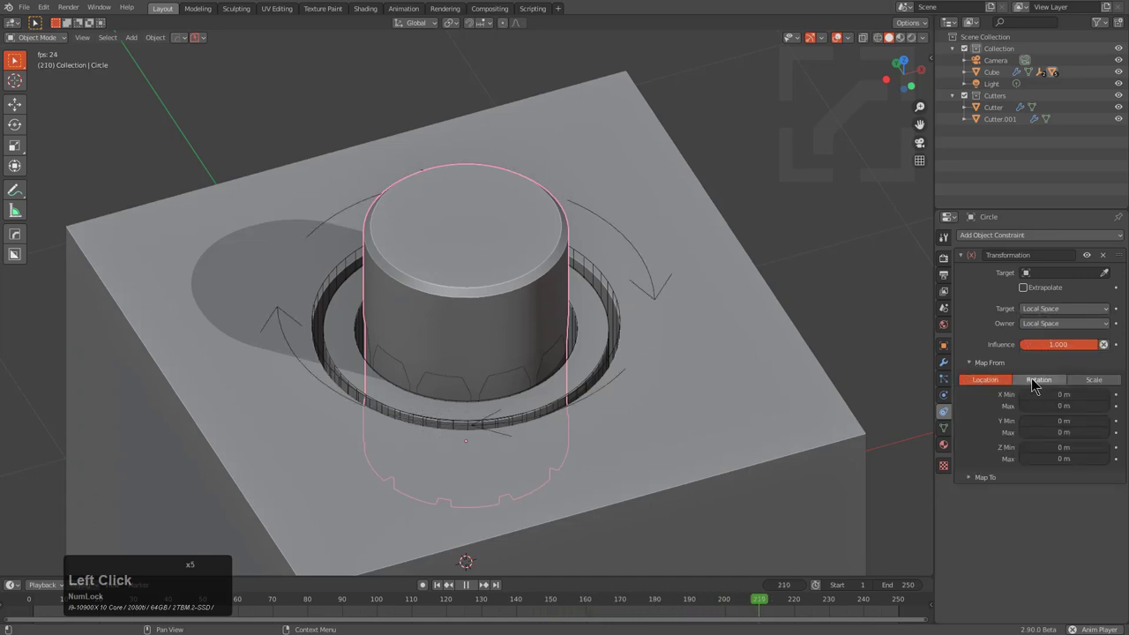
click(1112, 274)
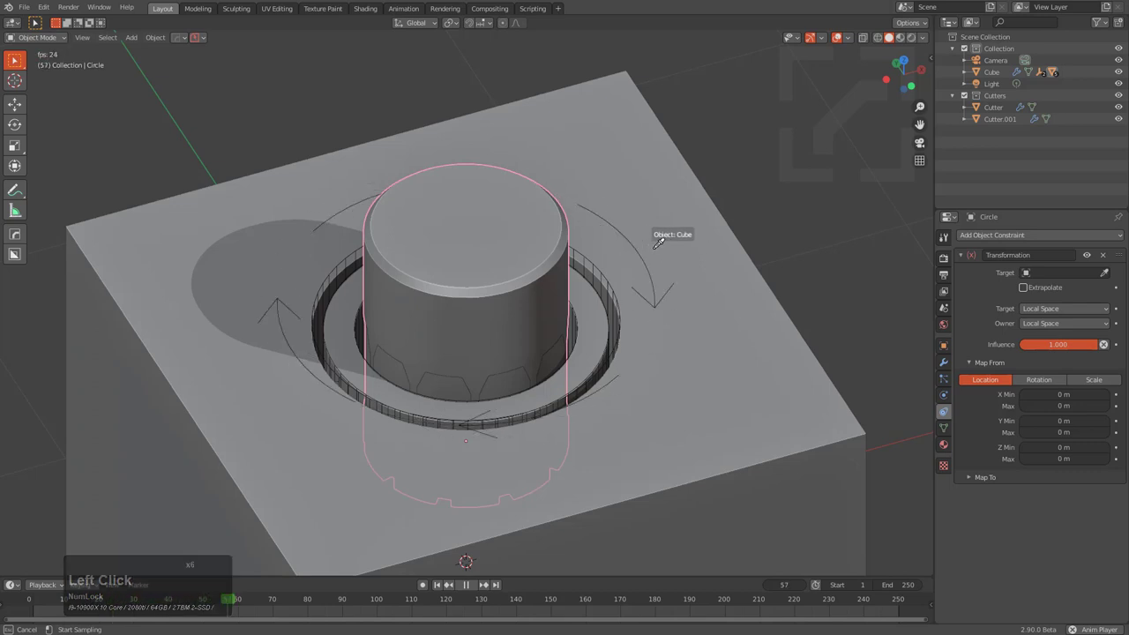
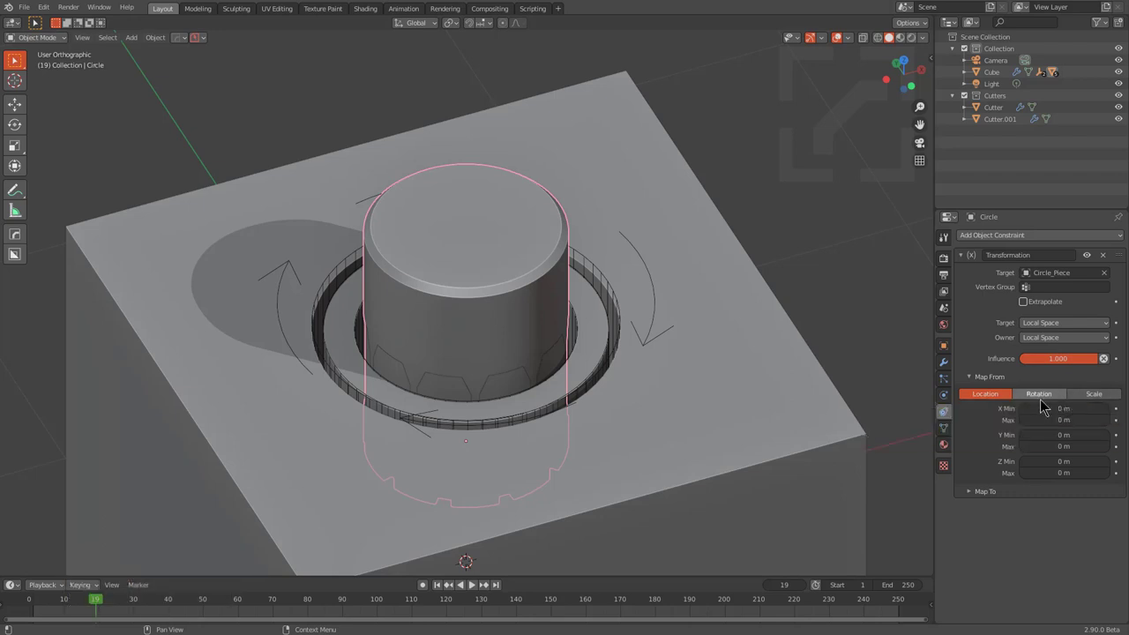
Step: Map From Rotation with Z between -50° and 50°, and expand the Map To settings
double_click(1047, 403)
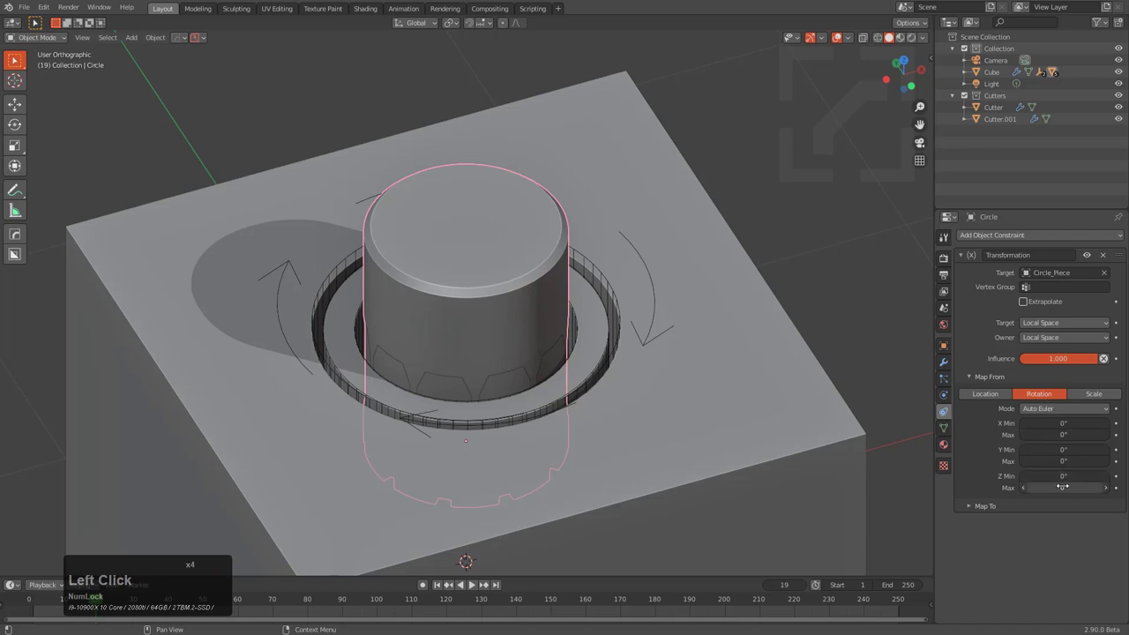
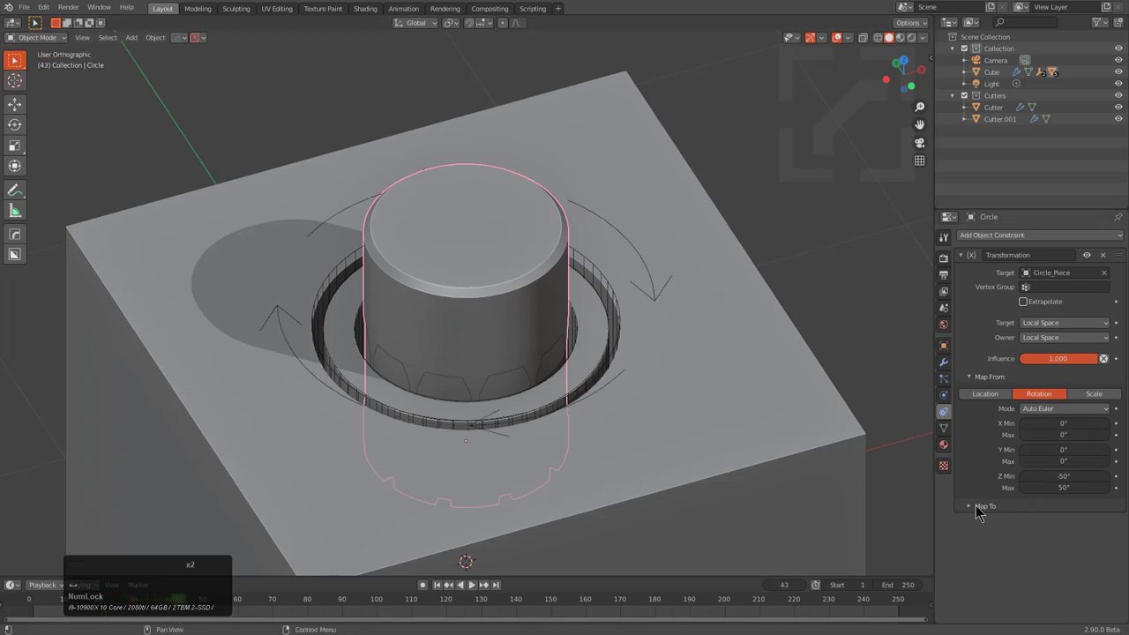
click(973, 510)
scroll(down, 3)
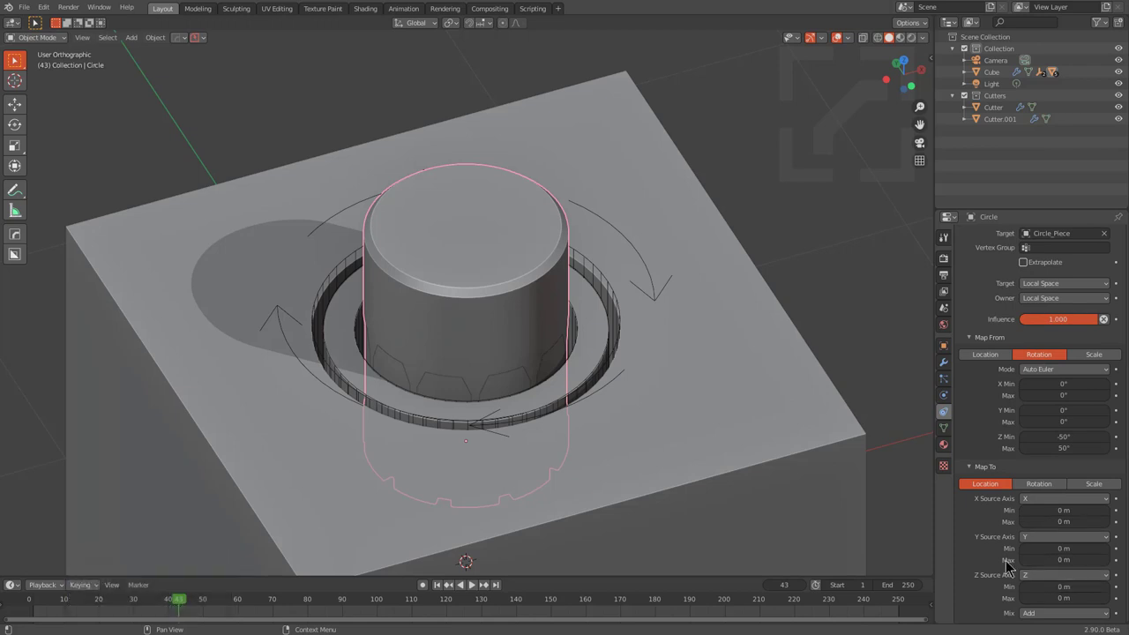
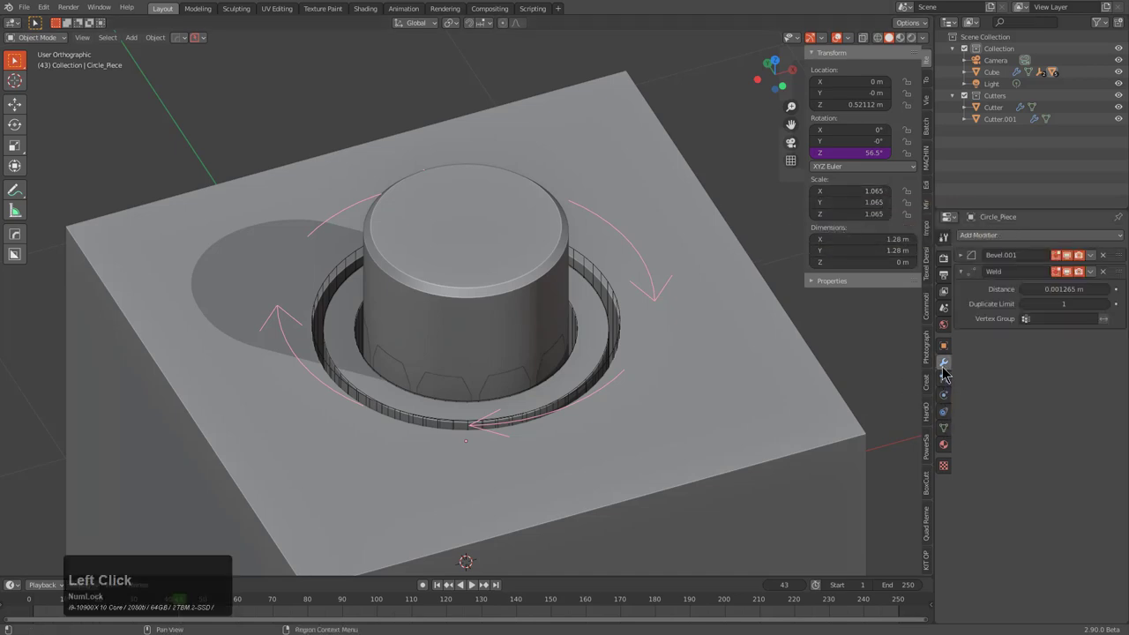
Step: Map To Location Z from 0.46 m to -0.81 m and play back the rising-sinking cylinder
click(953, 410)
click(492, 280)
click(950, 408)
scroll(down, 3)
scroll(down, 3)
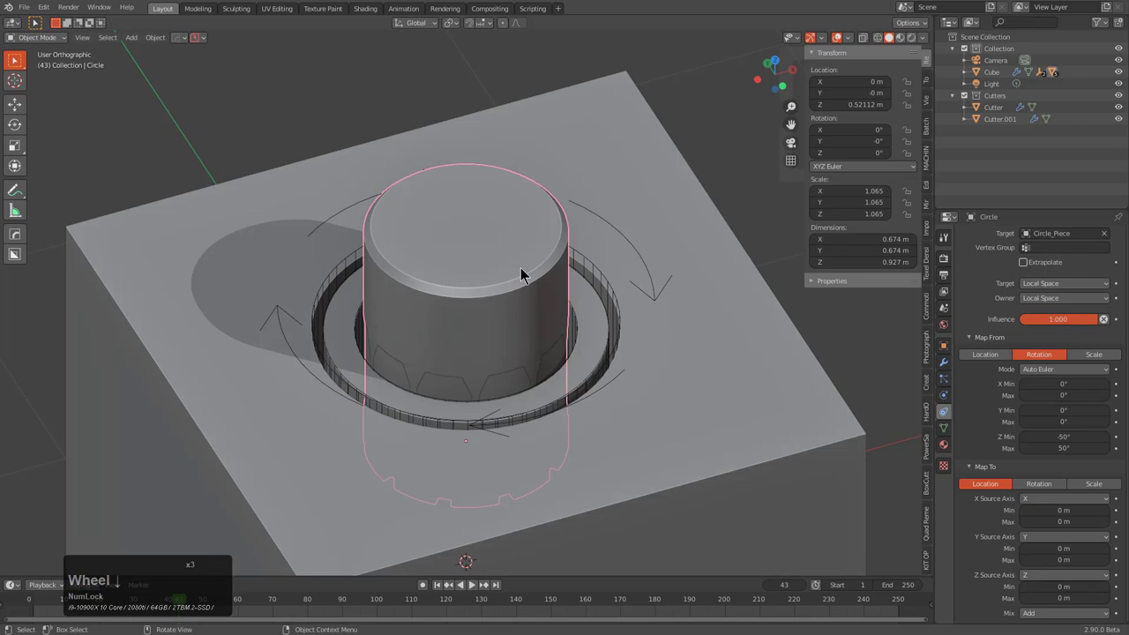
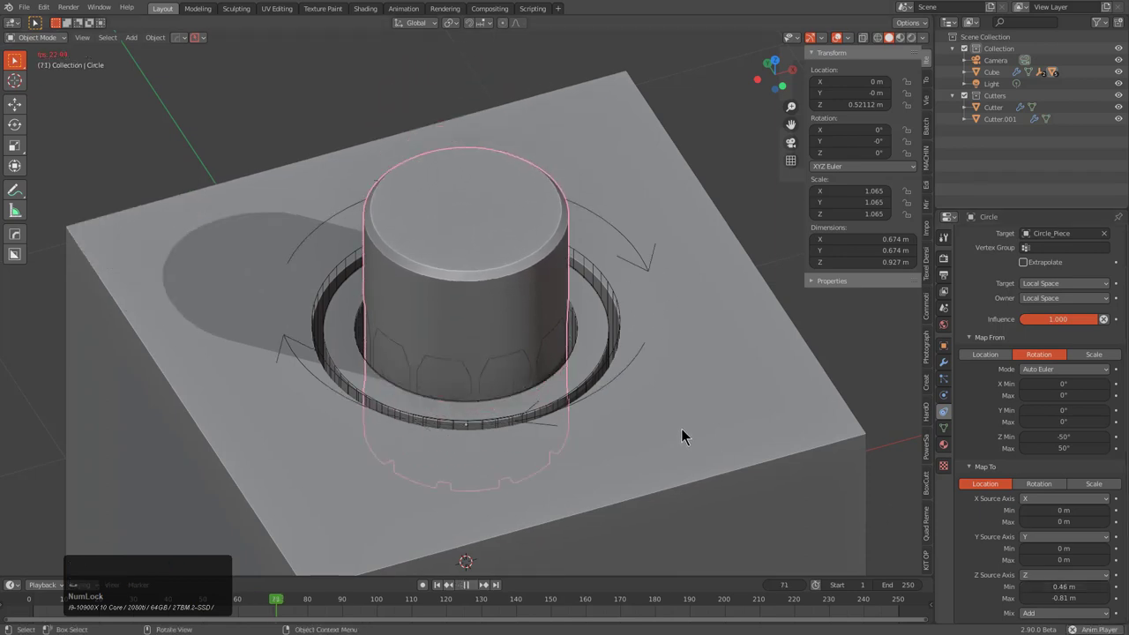
key(a)
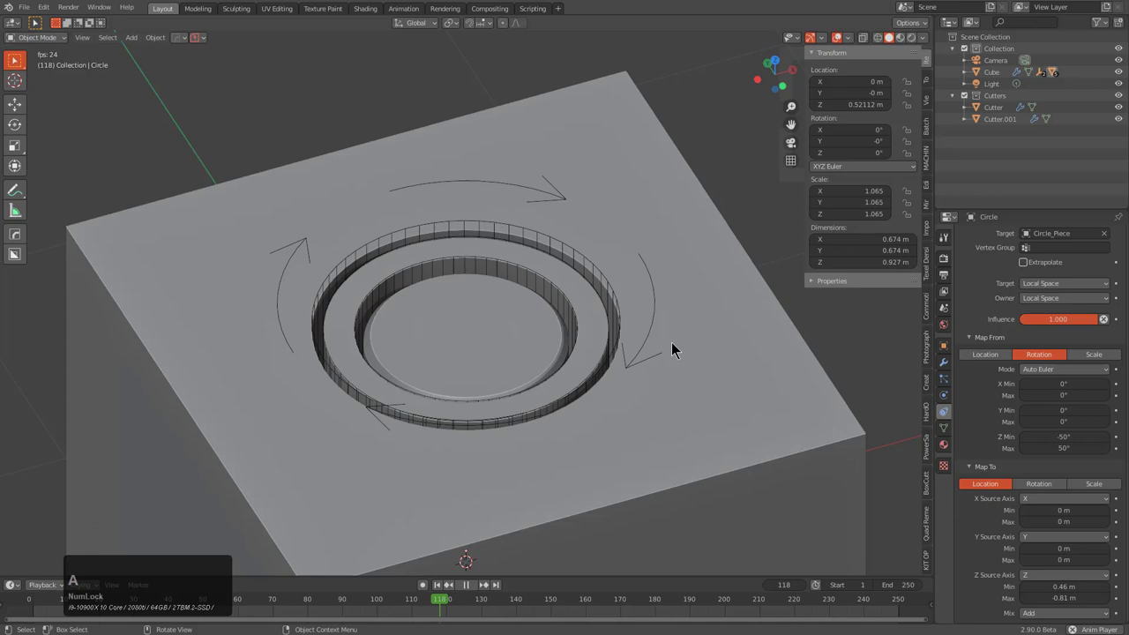
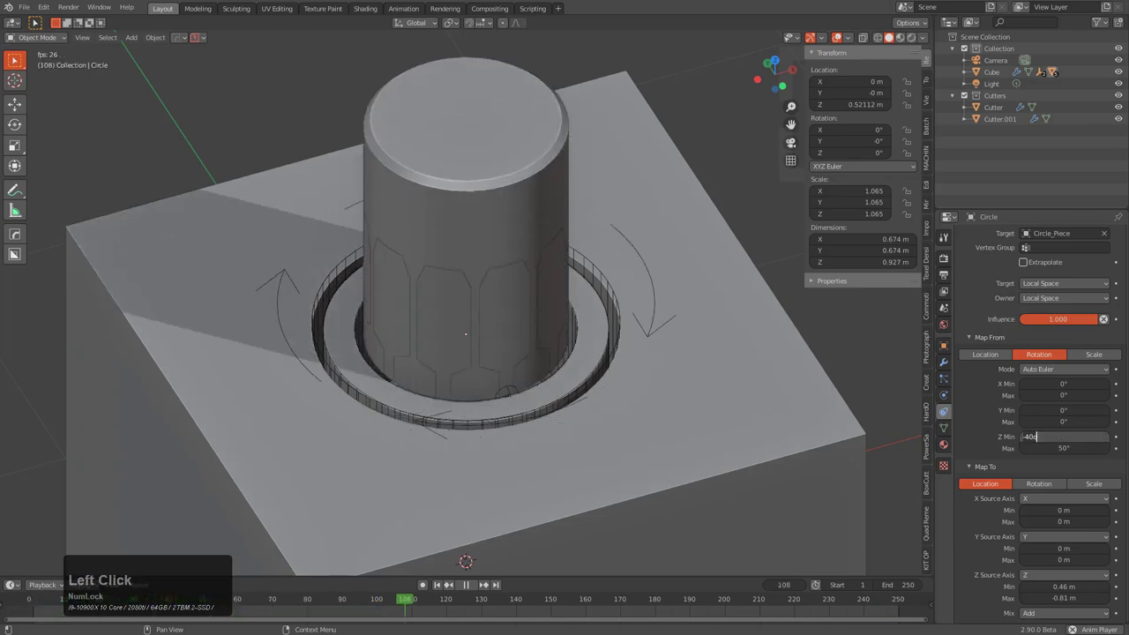
Step: Change the Map From Z minimum to -20°
key(KP_Subtract)
key(KP_2)
key(KP_0)
key(KP_Enter)
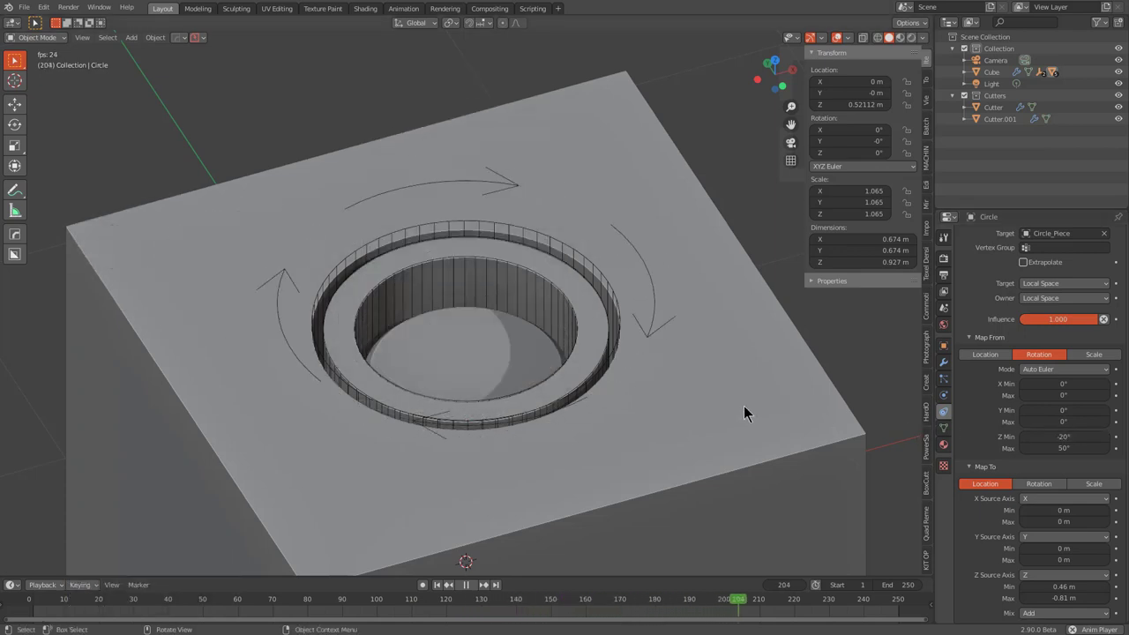
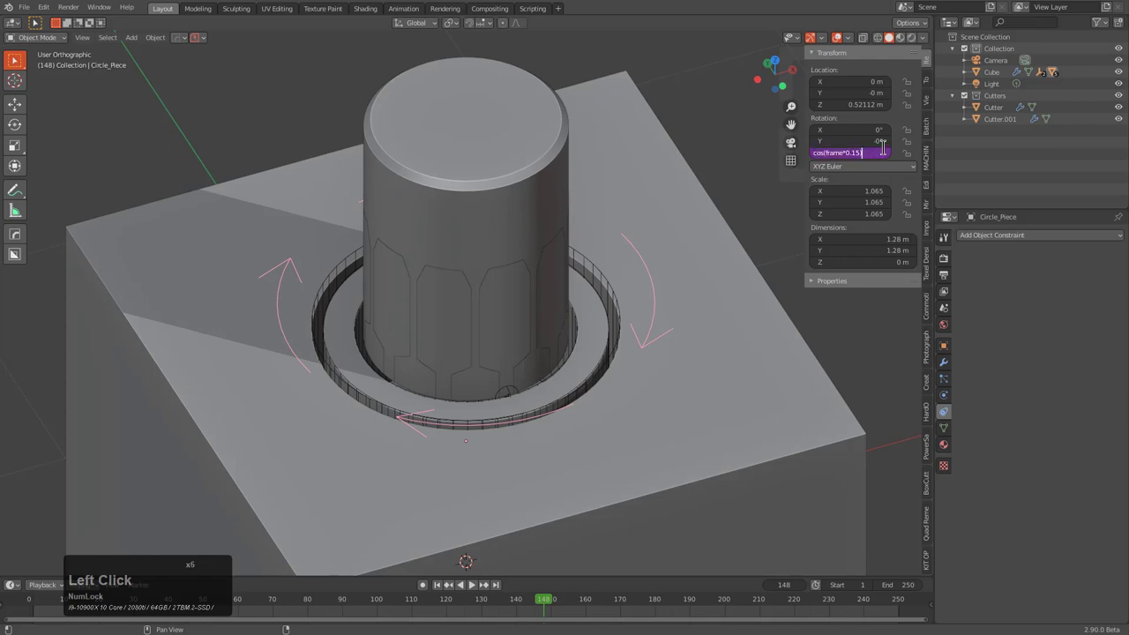
Step: Confirm the cos(frame*0.15) Rotation Z driver on Circle_Piece and play the animation
key(KP_Divide)
key(KP_2)
key(KP_Enter)
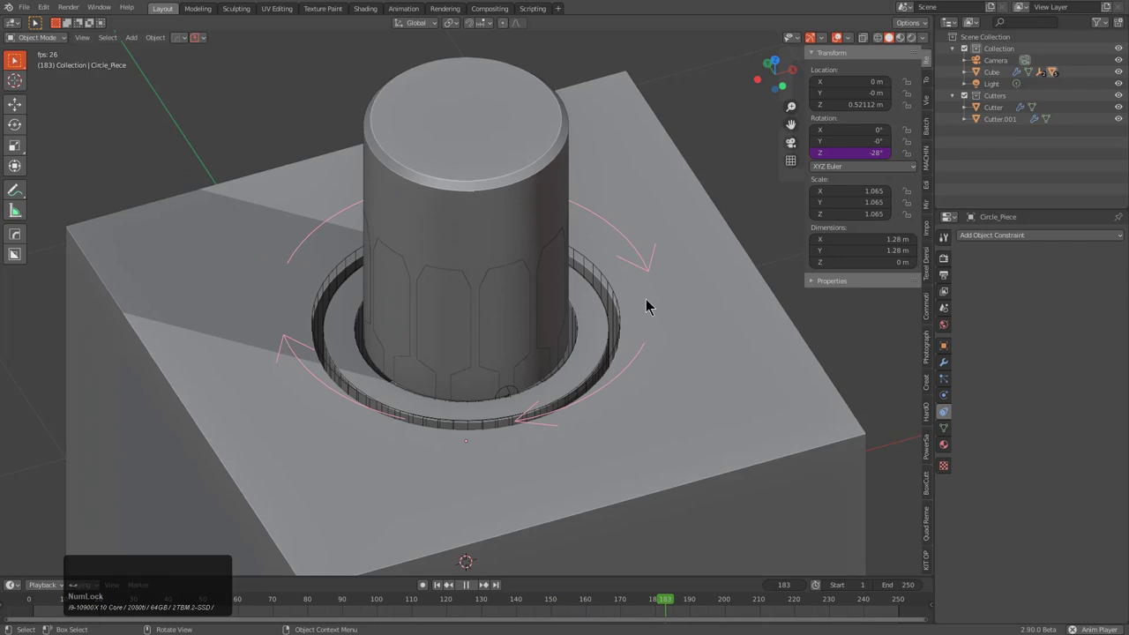
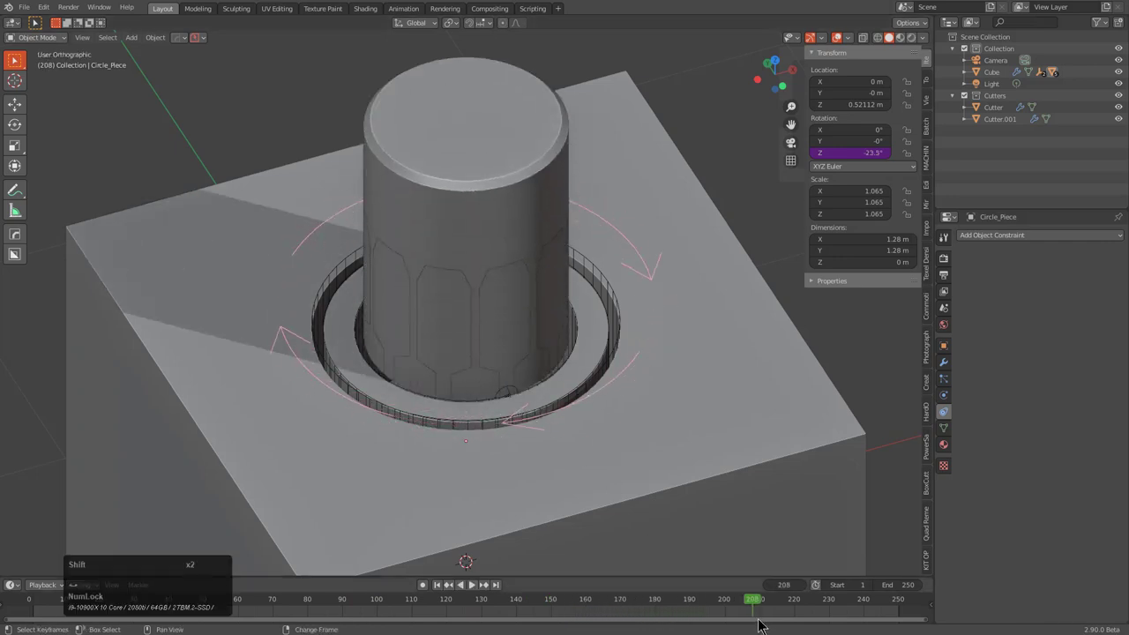
Step: Pause playback and select the Circle cylinder to show its 20°–50° Transformation constraint
right_click(756, 620)
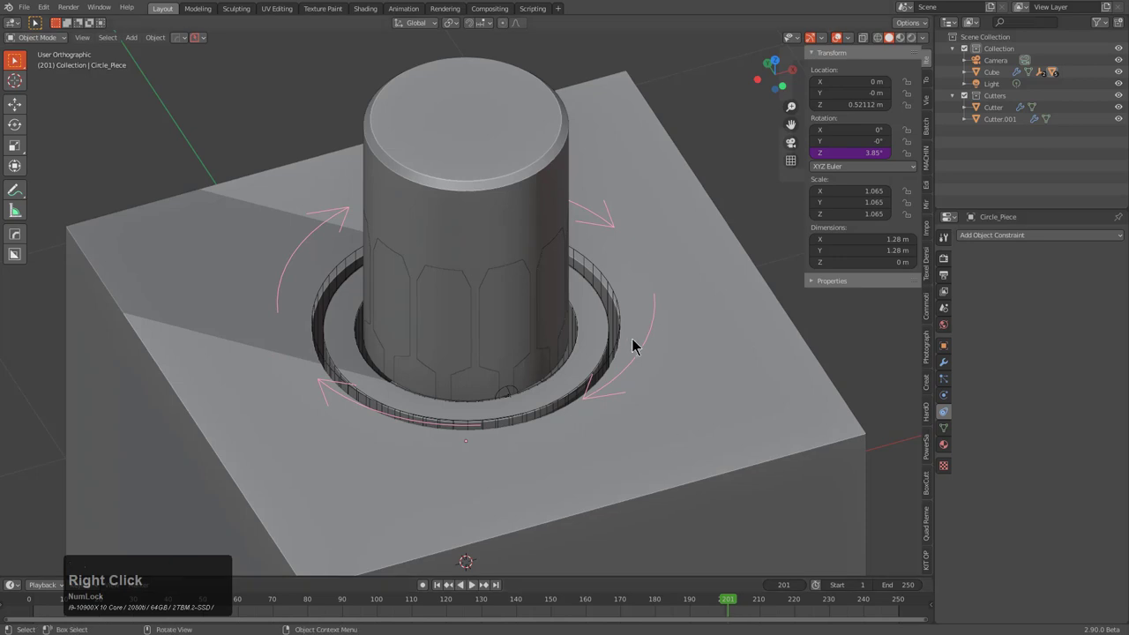
key(alt+a)
click(486, 204)
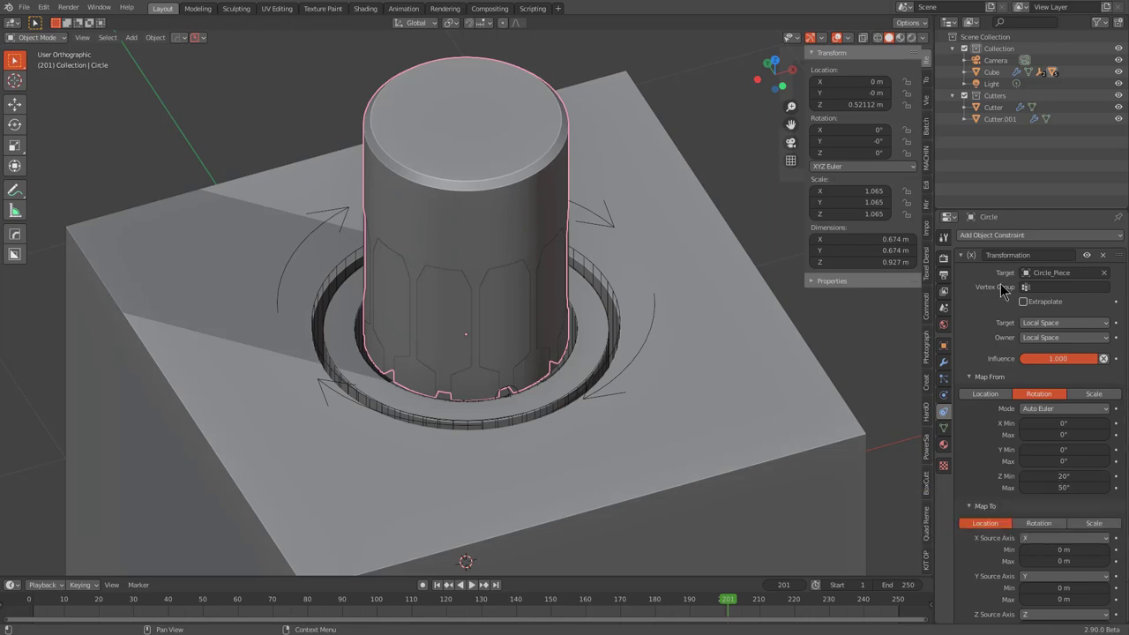
Step: Copy a value from the constraint panel and paste it in the viewport
click(982, 290)
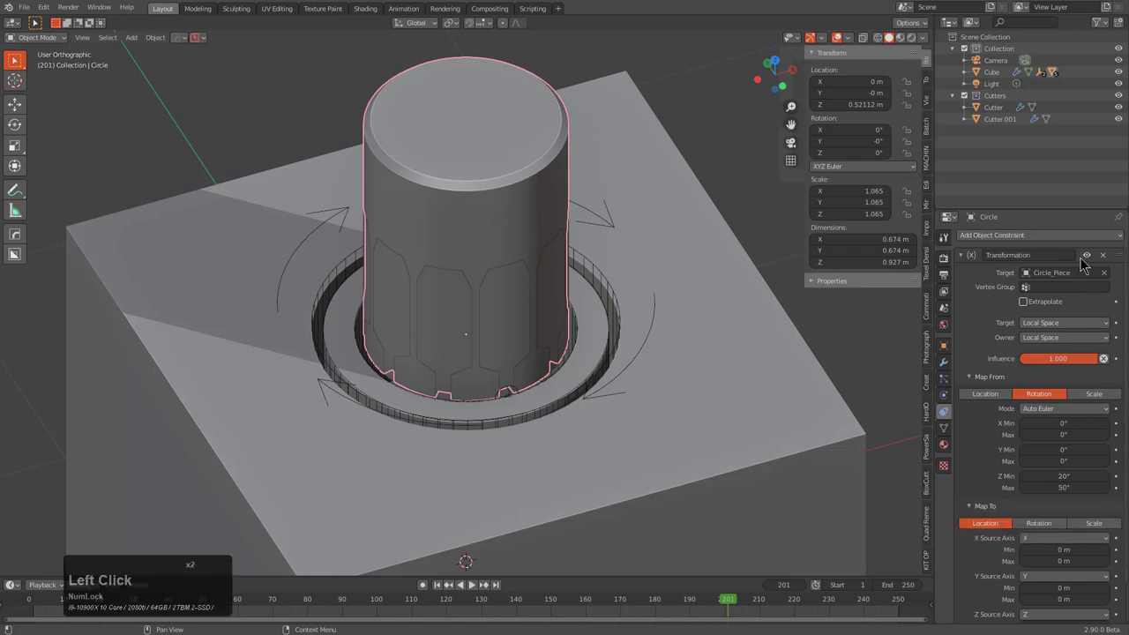
click(978, 303)
key(ctrl+c)
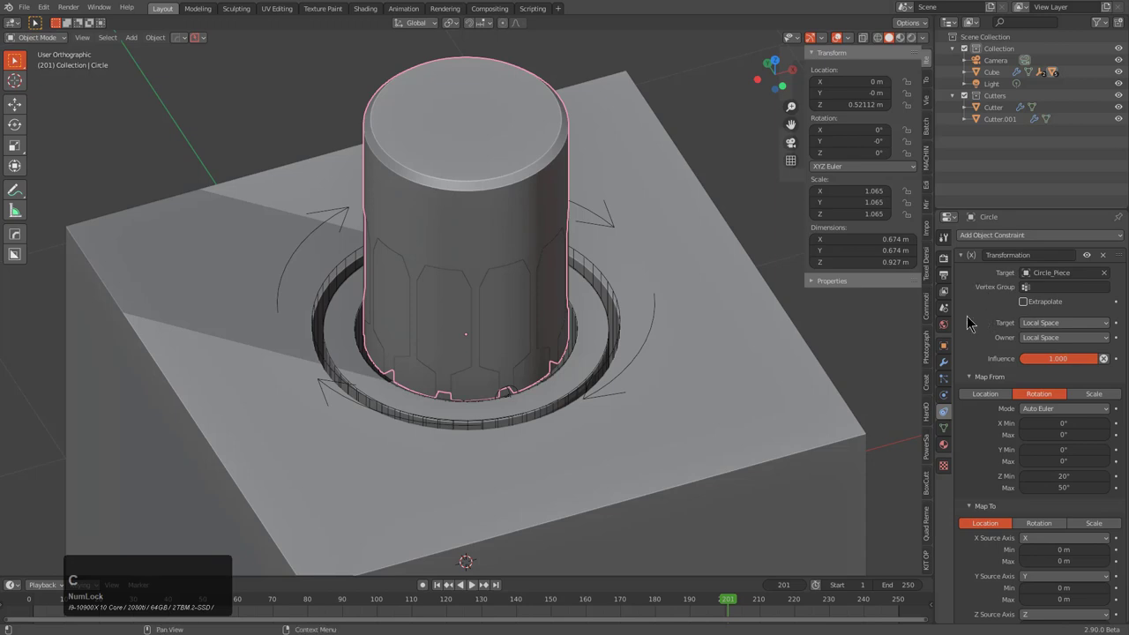
click(512, 396)
key(ctrl+v)
Step: Select the Empty at the cylinder base, then add the Circle as the constraint source
click(1018, 330)
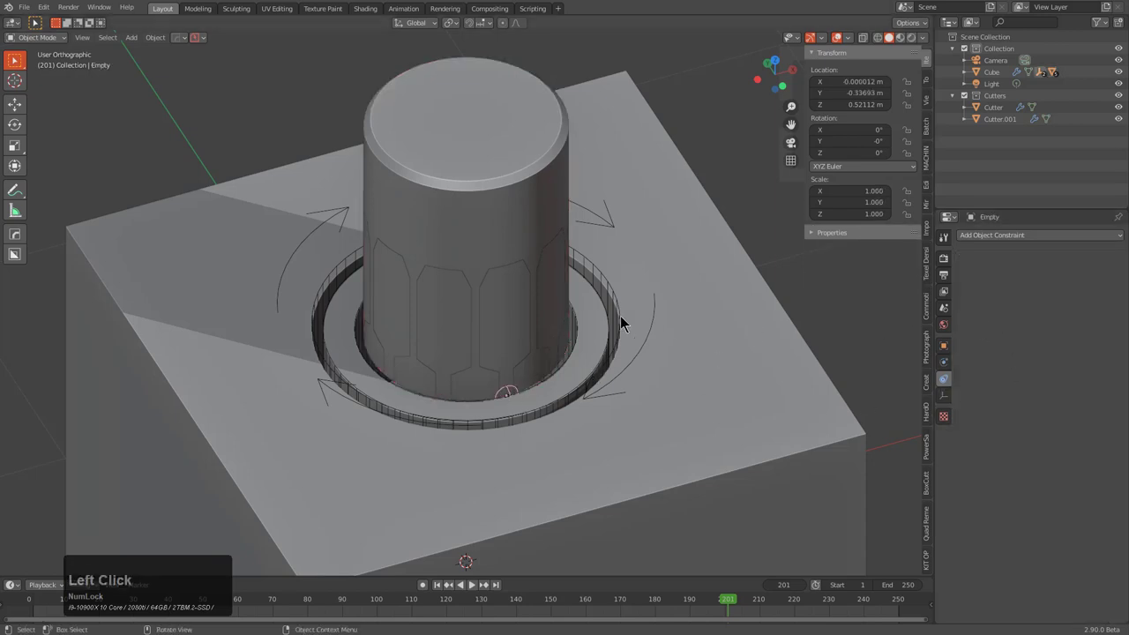
click(515, 216)
click(516, 395)
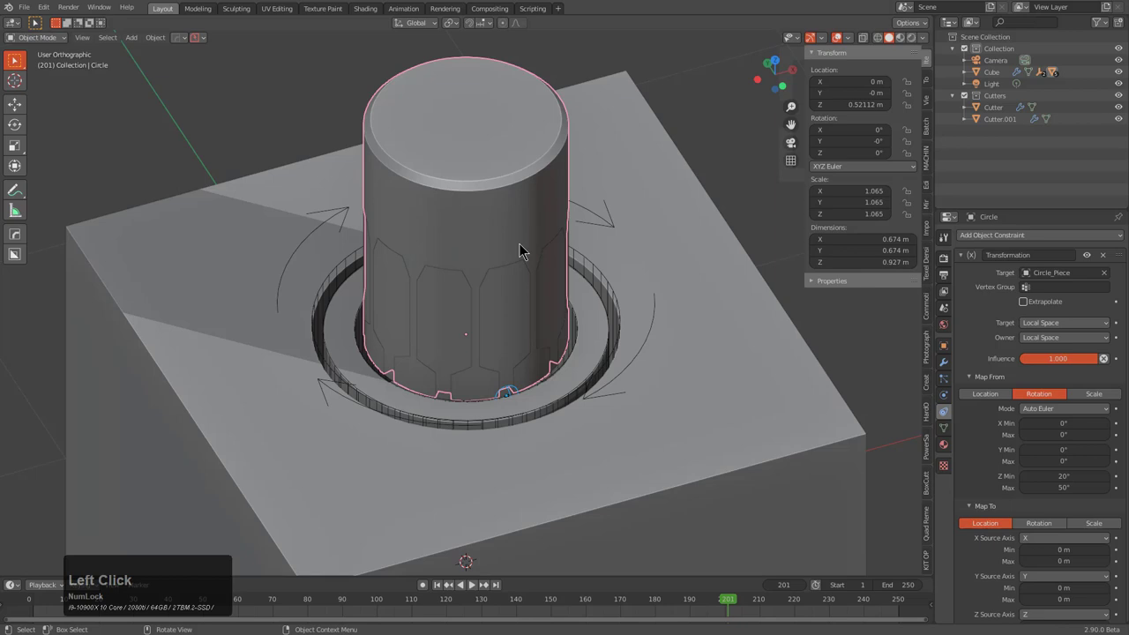
Step: Search for and run Copy Constraints to Selected Objects to give the Empty the Circle's constraint
text(copyu)
key(BackSpace)
key(Return)
text(con)
key(Down)
key(Up)
key(Down)
key(Up)
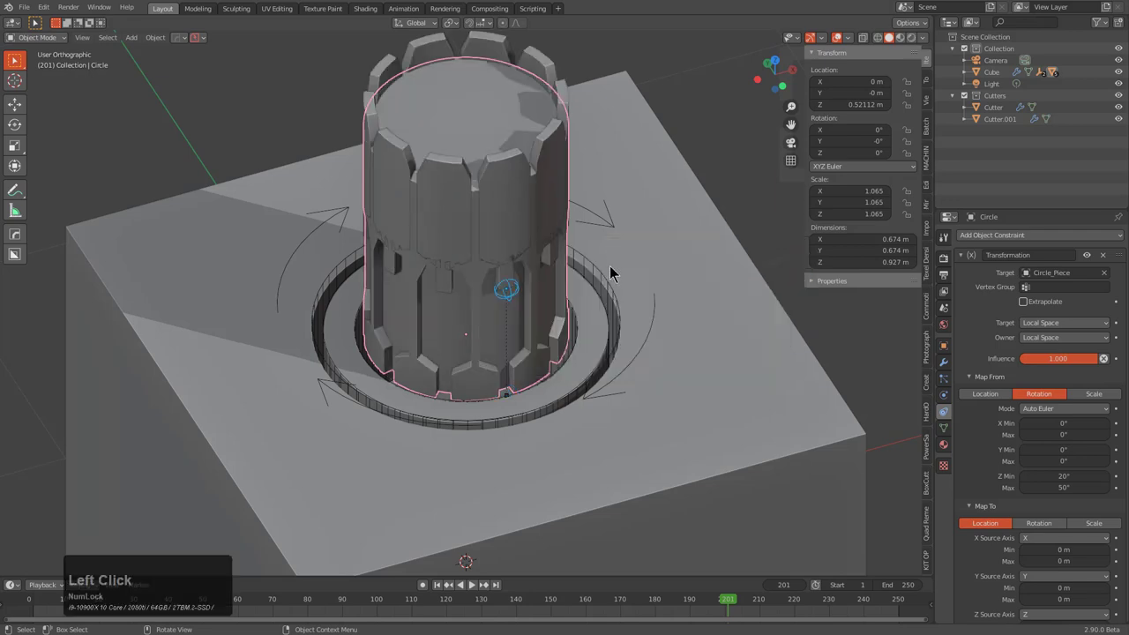
key(z)
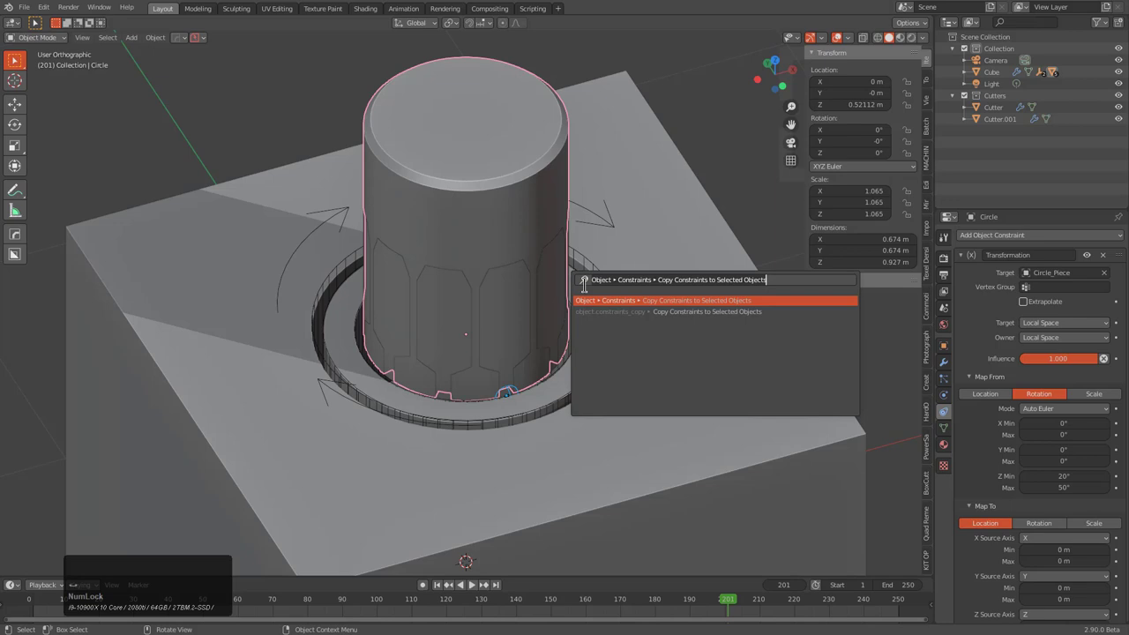
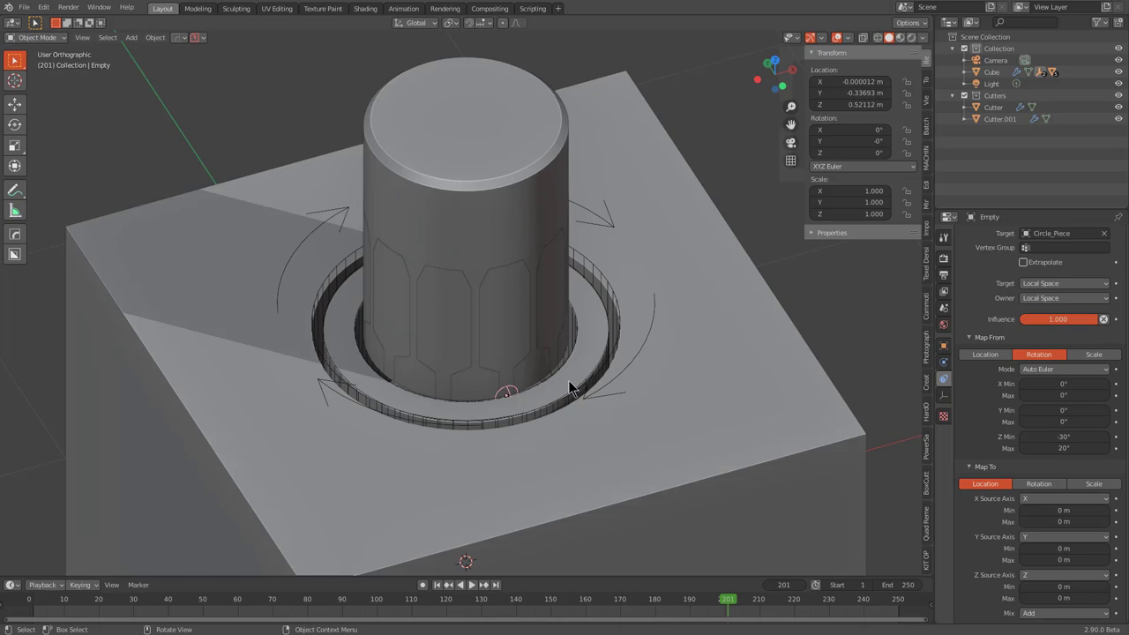
Step: Test-rotate the Empty and cancel to see the constraint only moves it
key(r)
key(⦸)
key(r)
text(ryx)
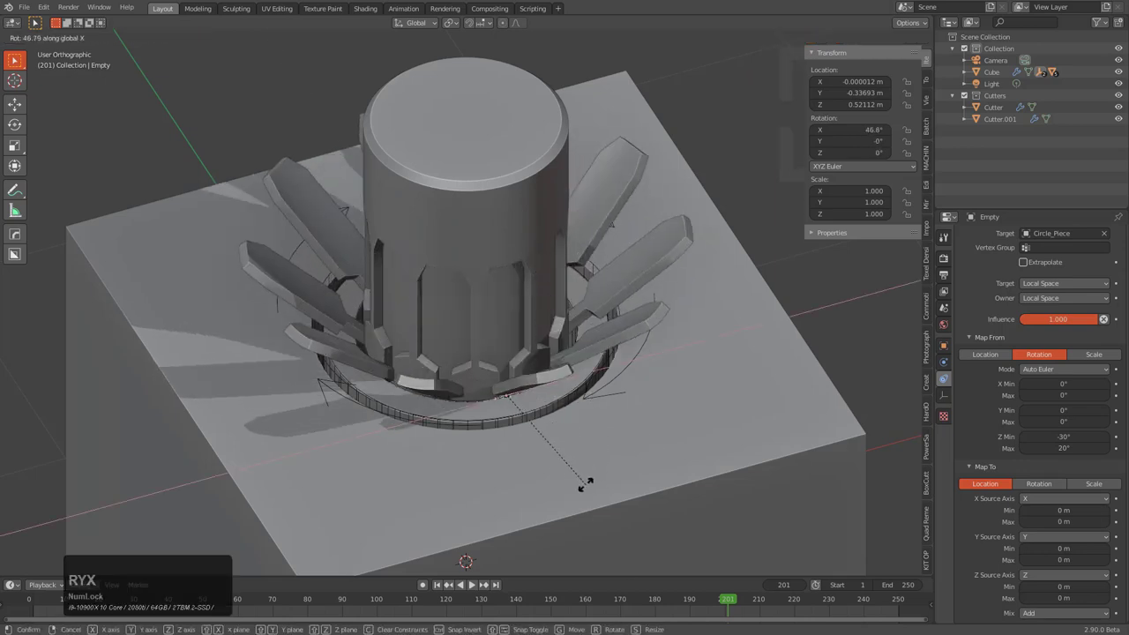
right_click(585, 449)
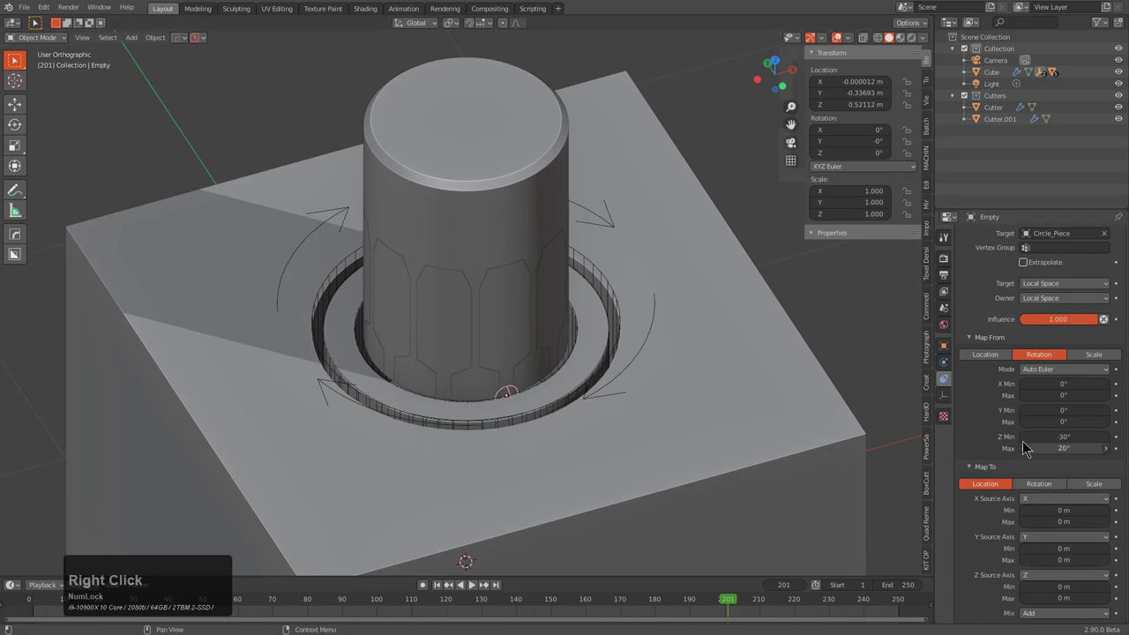
Step: Switch the Empty's constraint Map To from Location to Rotation and test-rotate again
click(1034, 491)
scroll(down, 3)
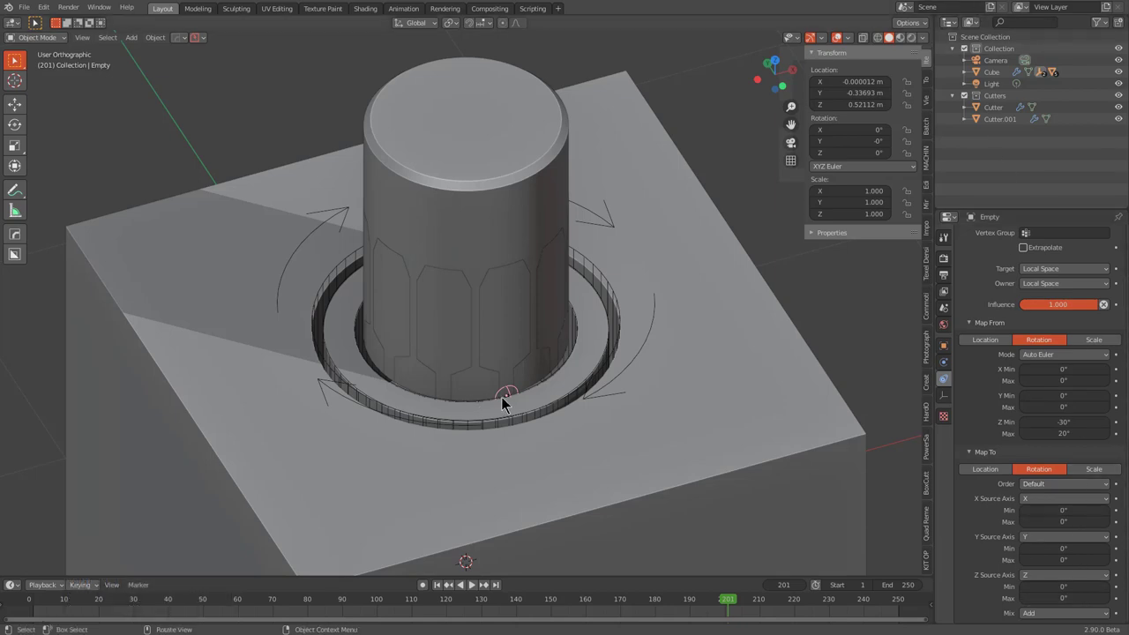
key(r)
key(x)
right_click(597, 468)
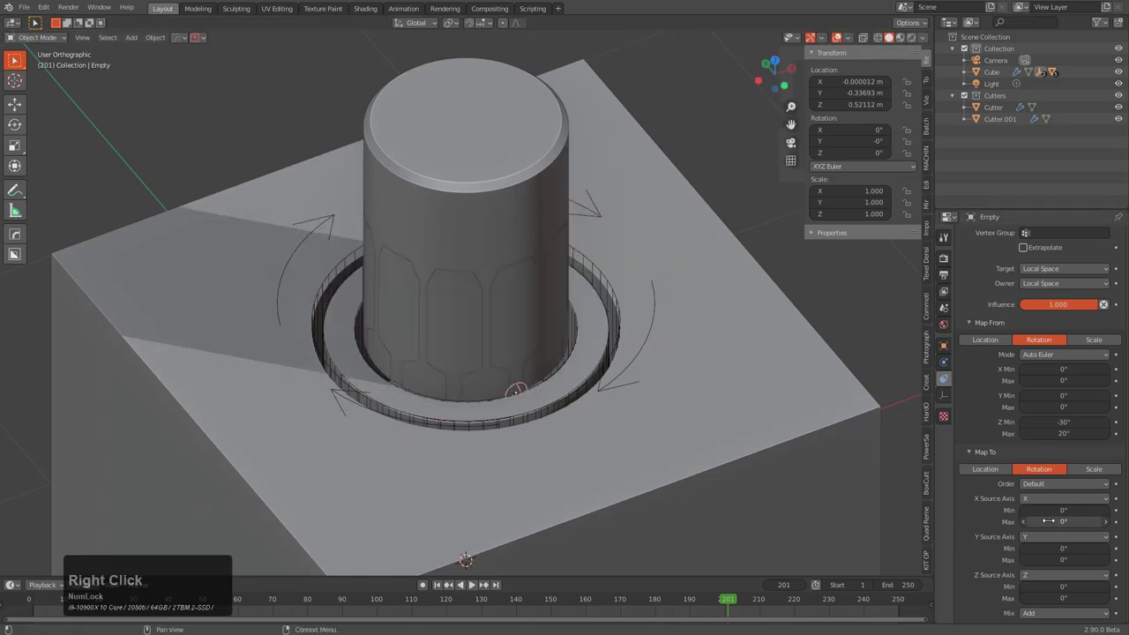
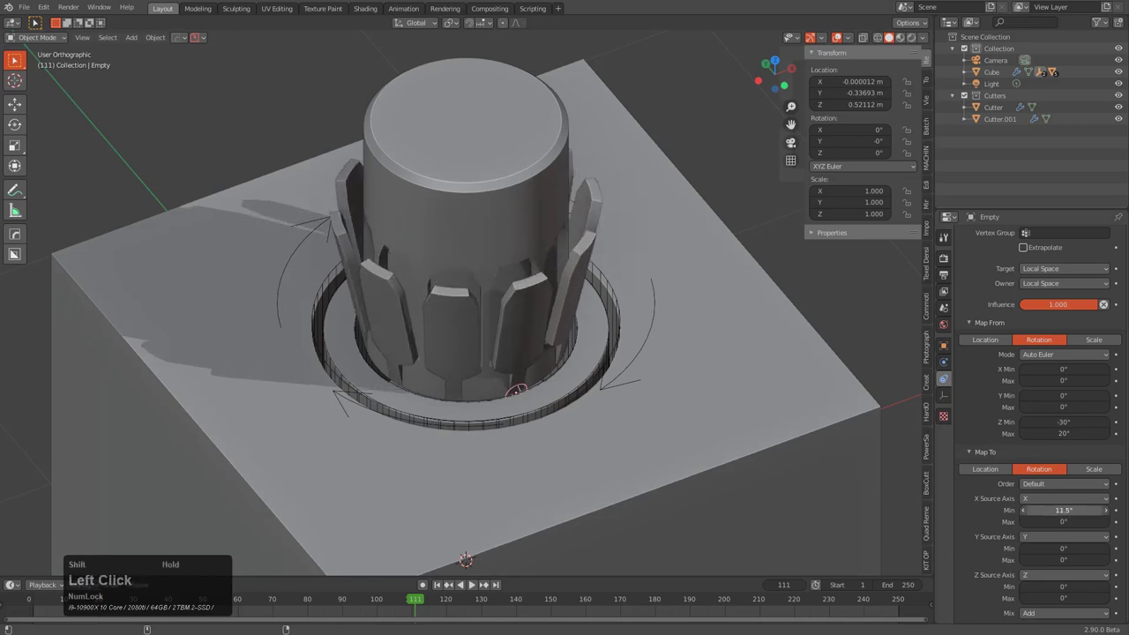
Step: Play back the flaring petals and select the ring piece around the hole
scroll(up, 3)
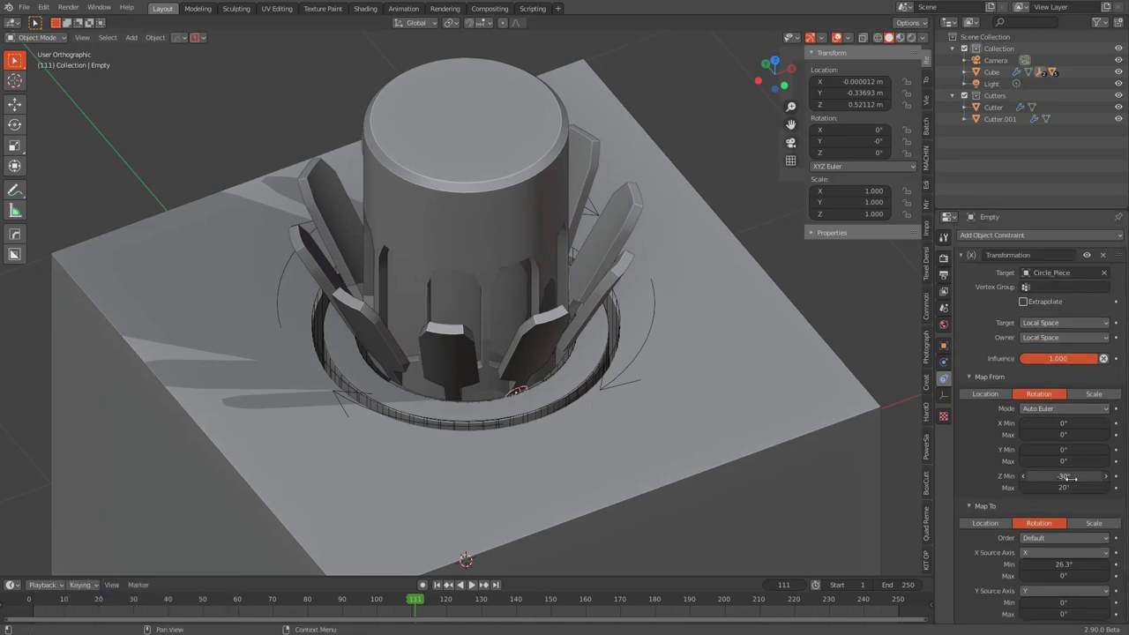
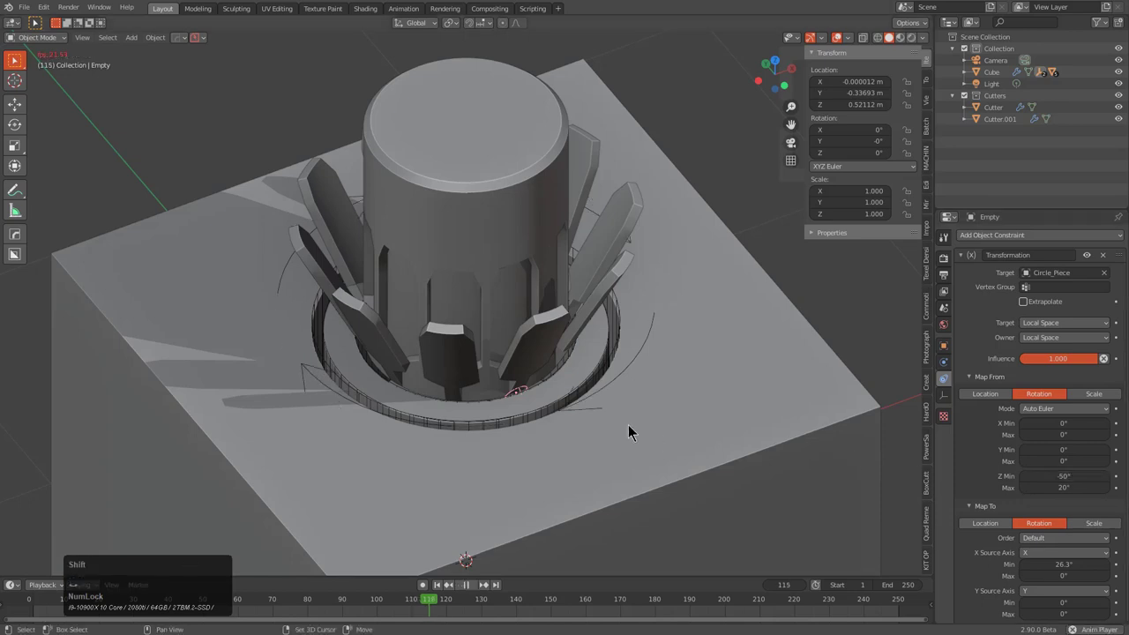
click(658, 287)
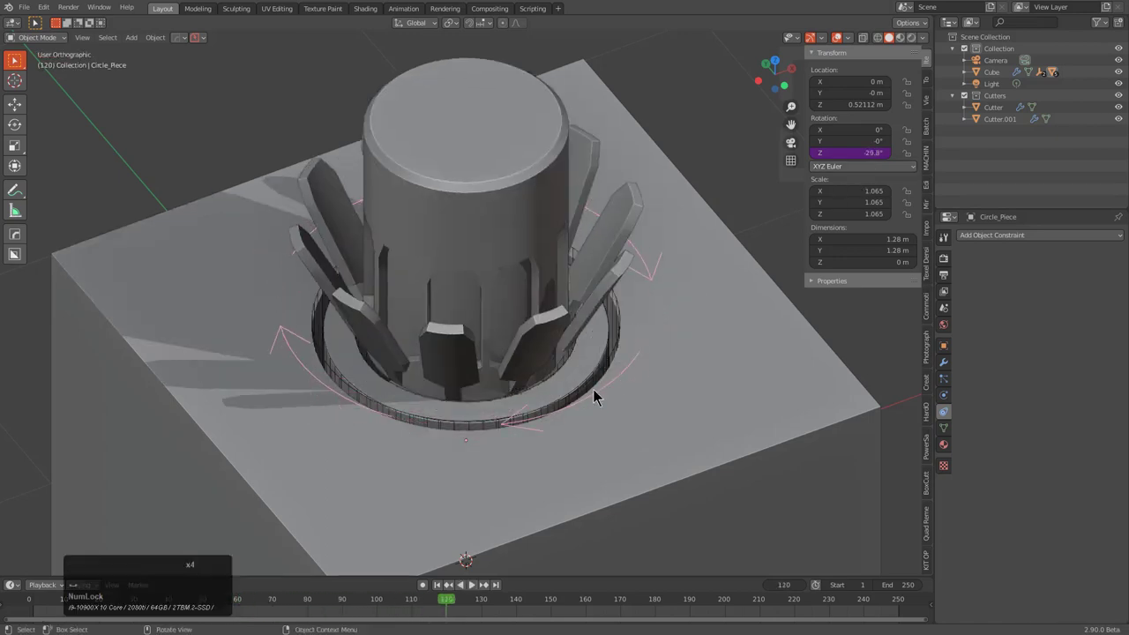
Step: Orbit below the cube in X-ray to see the Empty under the cylinder
scroll(up, 3)
middle_click(595, 415)
key(alt+z)
scroll(down, 3)
scroll(up, 3)
middle_click(563, 390)
scroll(down, 3)
middle_click(524, 380)
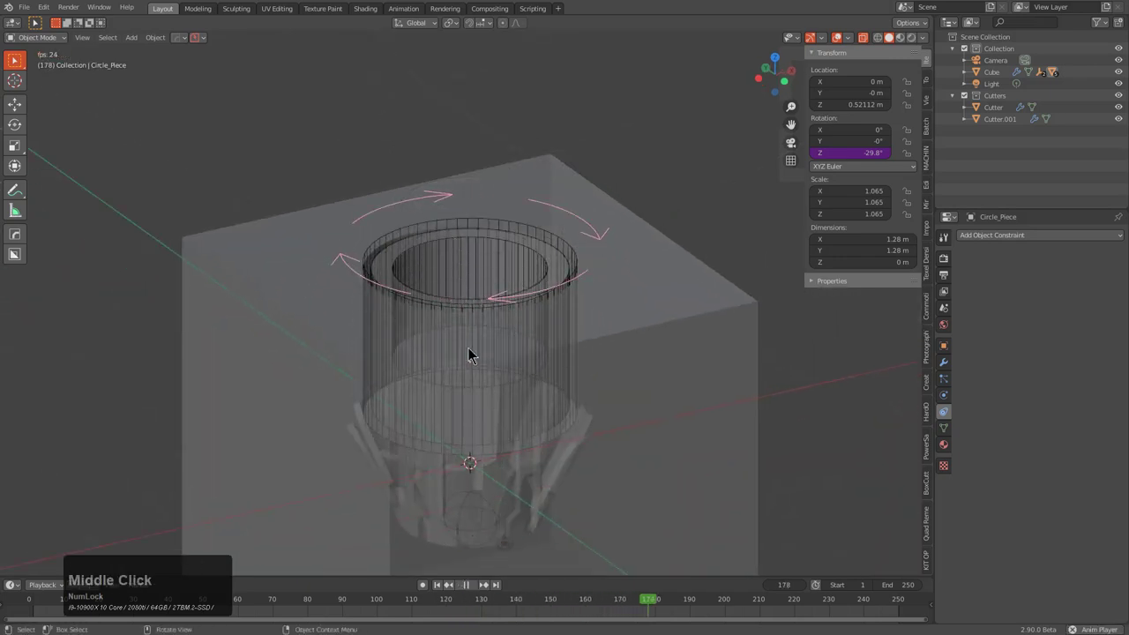
Step: Select the Empty, set its X Source Axis to Z, and leave X-ray view
click(513, 307)
click(514, 305)
click(514, 305)
click(514, 305)
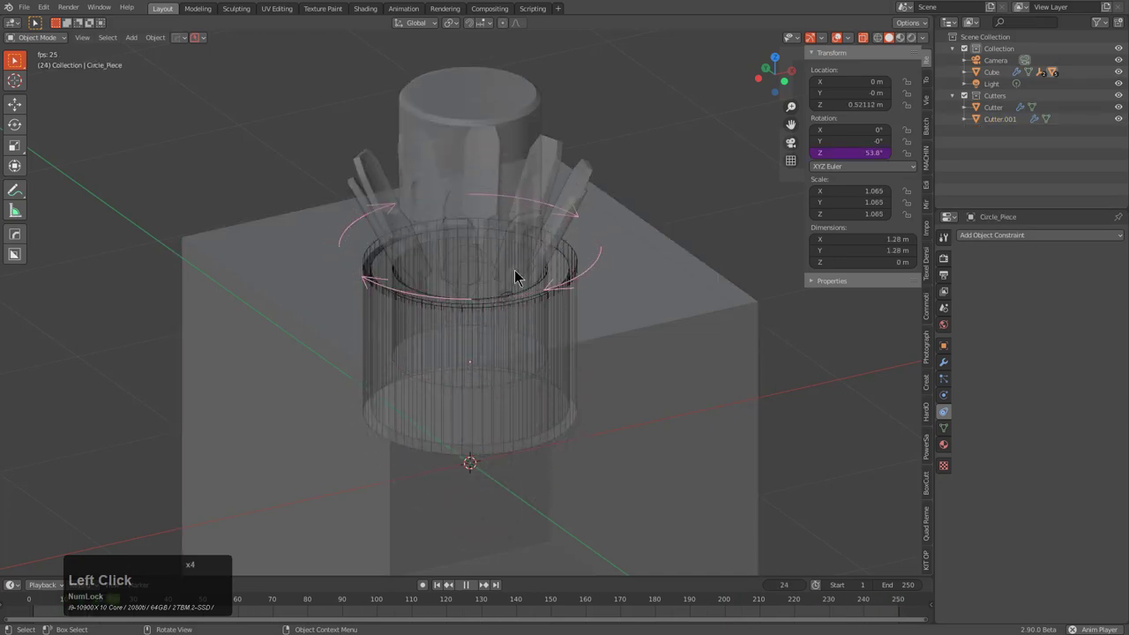
click(515, 305)
click(515, 305)
click(515, 305)
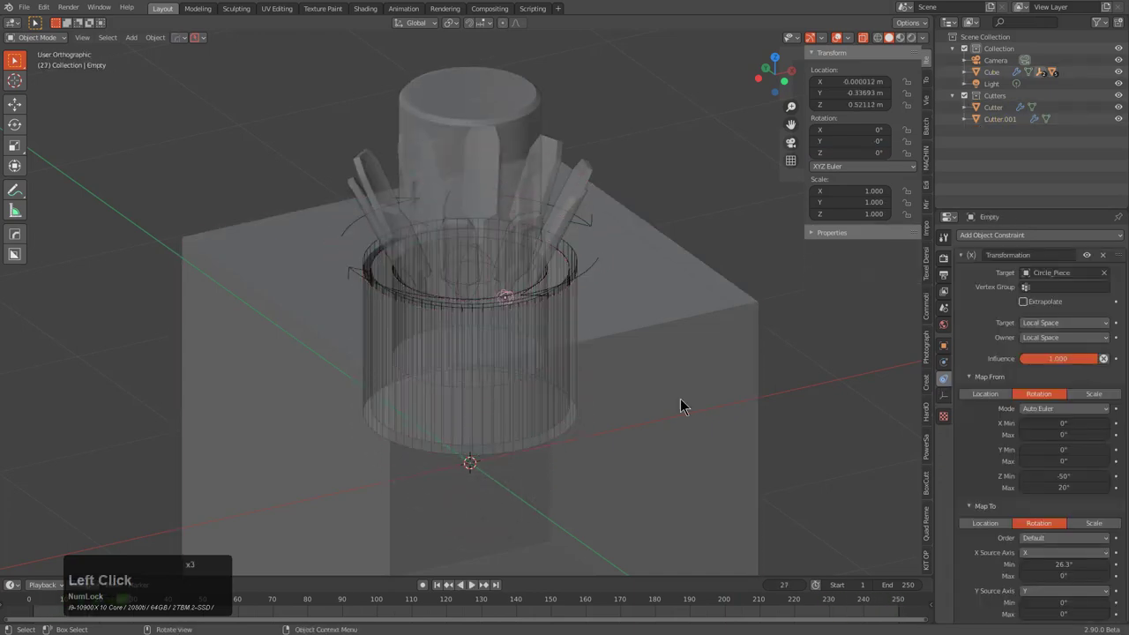
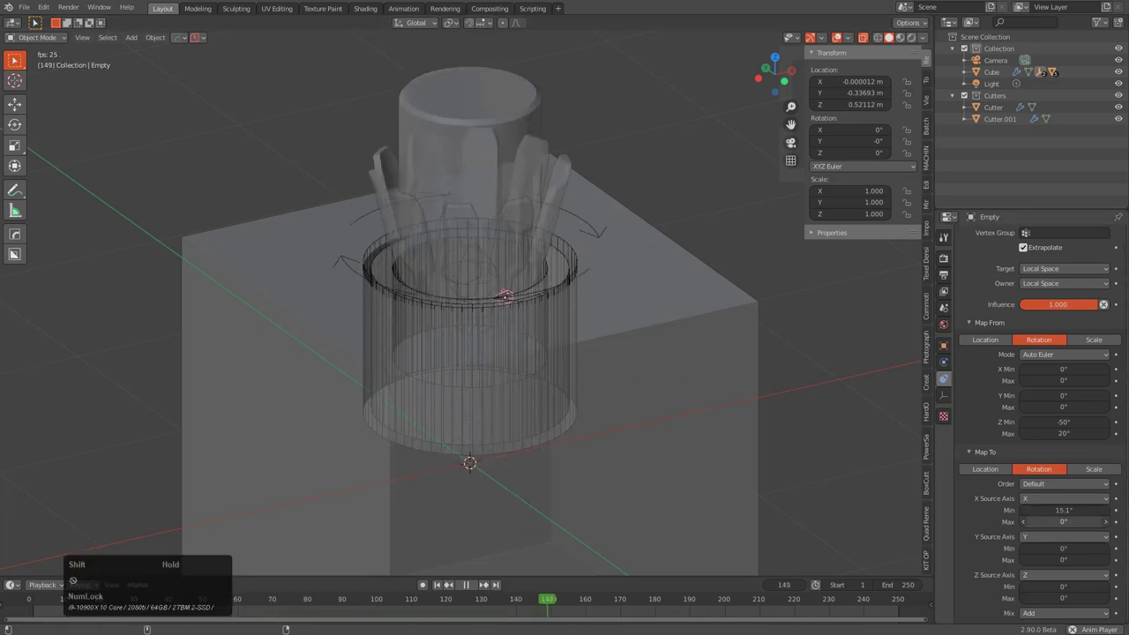
click(1059, 505)
click(1051, 540)
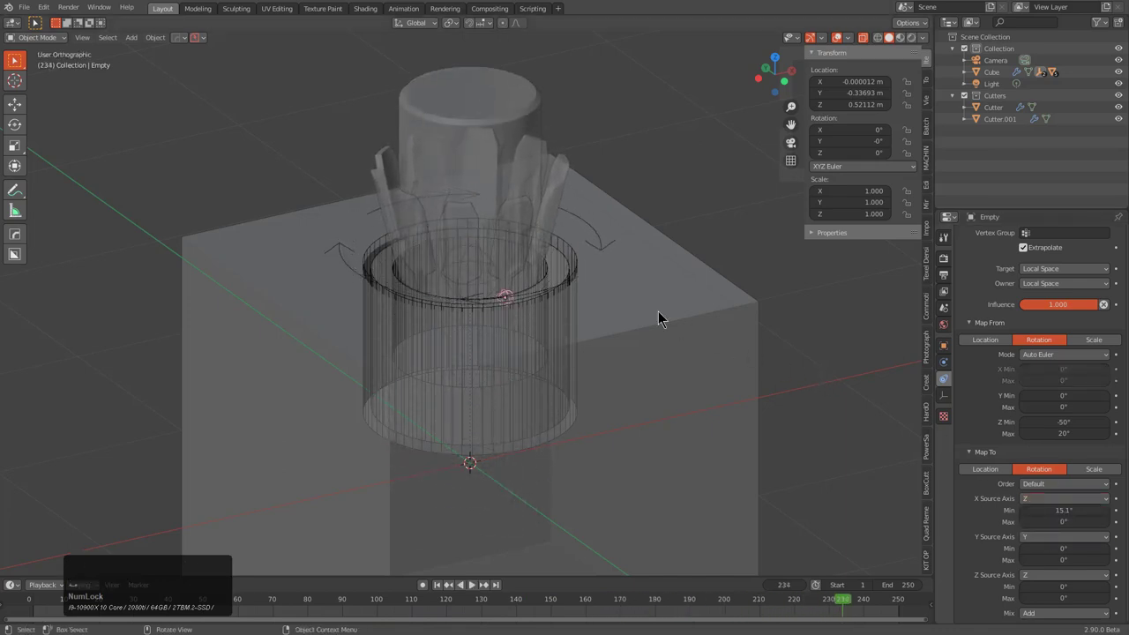
key(alt+z)
Step: Orbit around the cube during playback to inspect the 60° petal flare from all sides
scroll(up, 3)
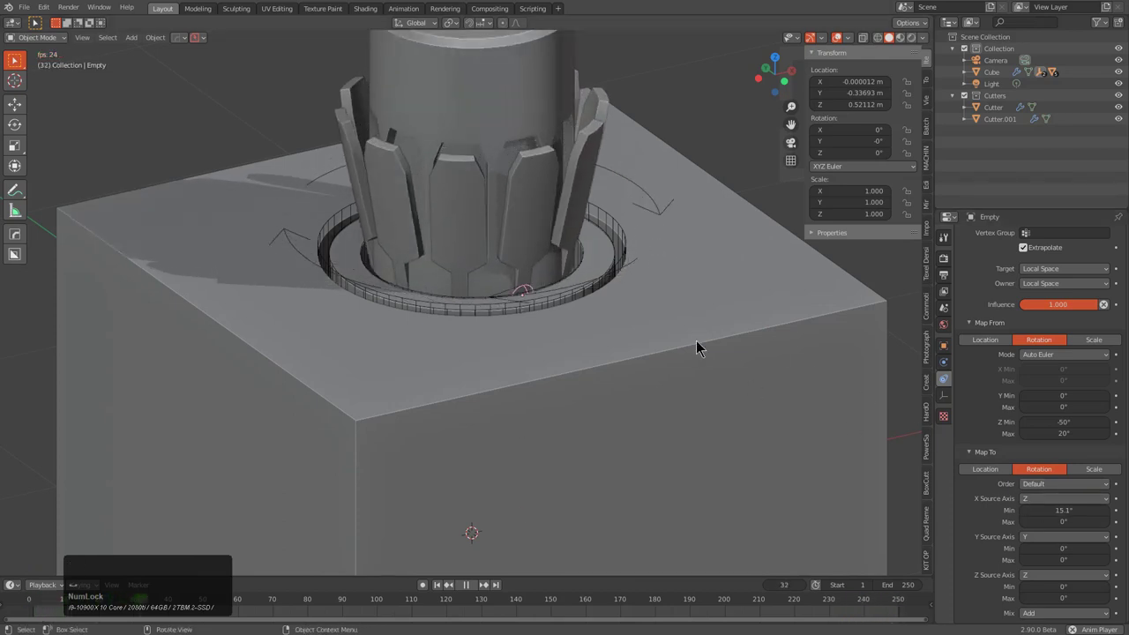
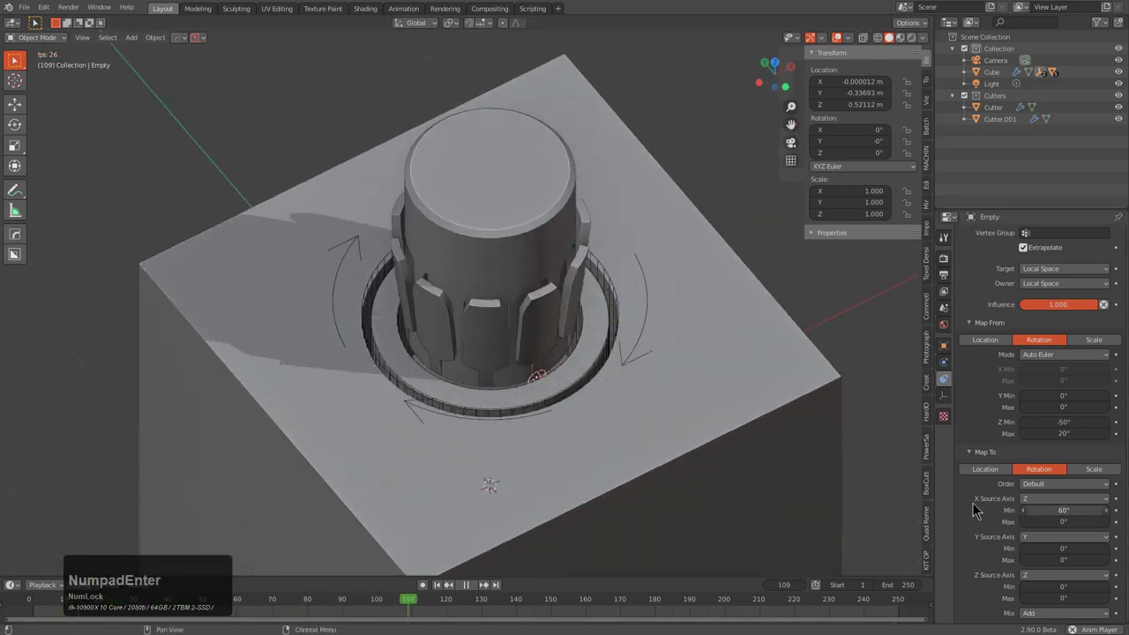
middle_click(549, 479)
middle_click(569, 381)
middle_click(551, 404)
scroll(down, 3)
middle_click(536, 421)
middle_click(499, 378)
middle_click(531, 373)
scroll(up, 3)
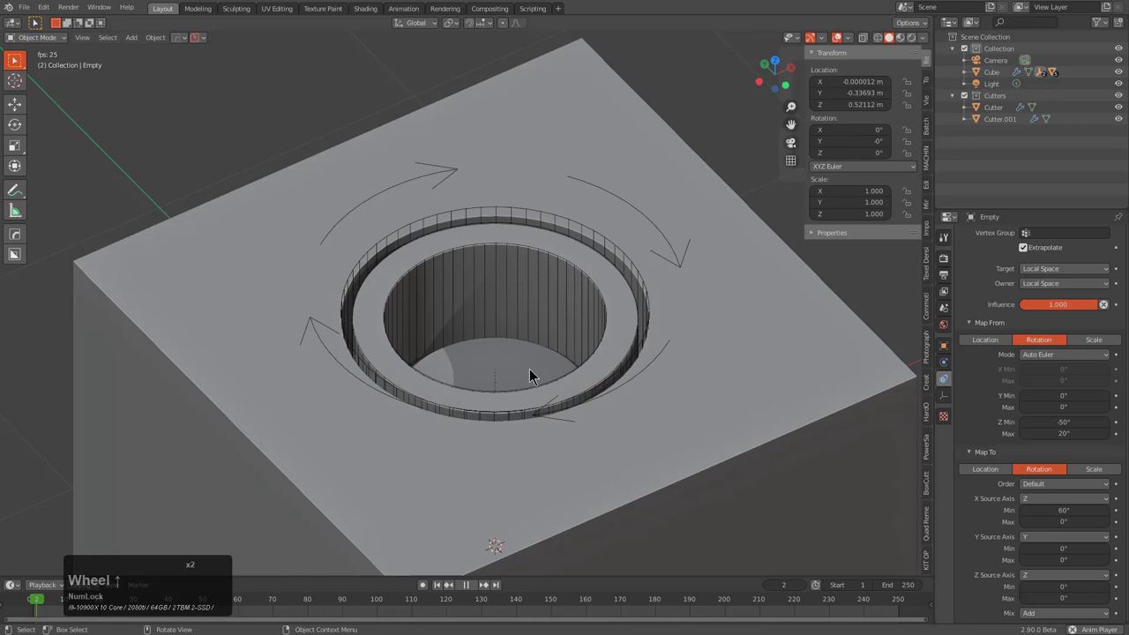
scroll(down, 3)
middle_click(550, 352)
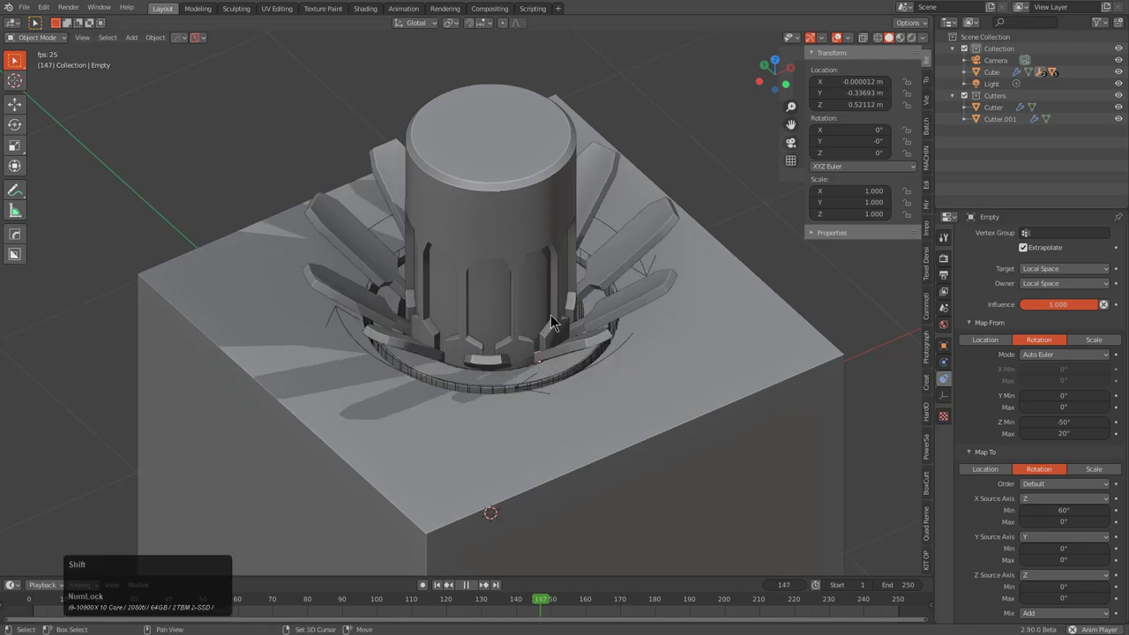
Step: Select the Circle cylinder, focus the view on the hole and stop playback
click(528, 220)
key(KP_Decimal)
middle_click(572, 291)
middle_click(580, 282)
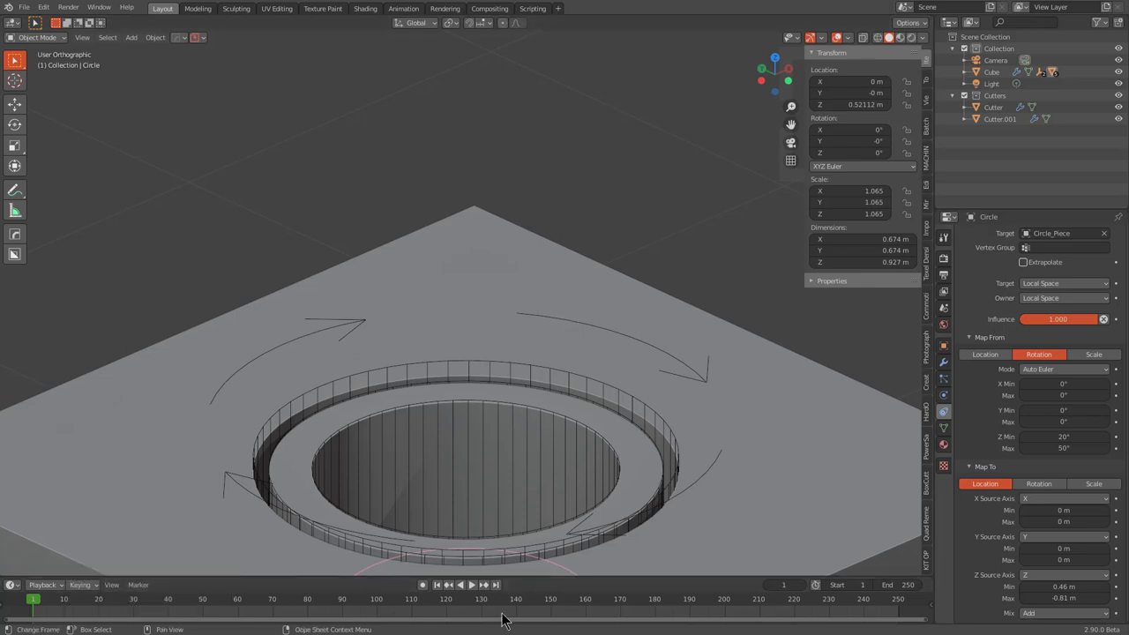
right_click(494, 608)
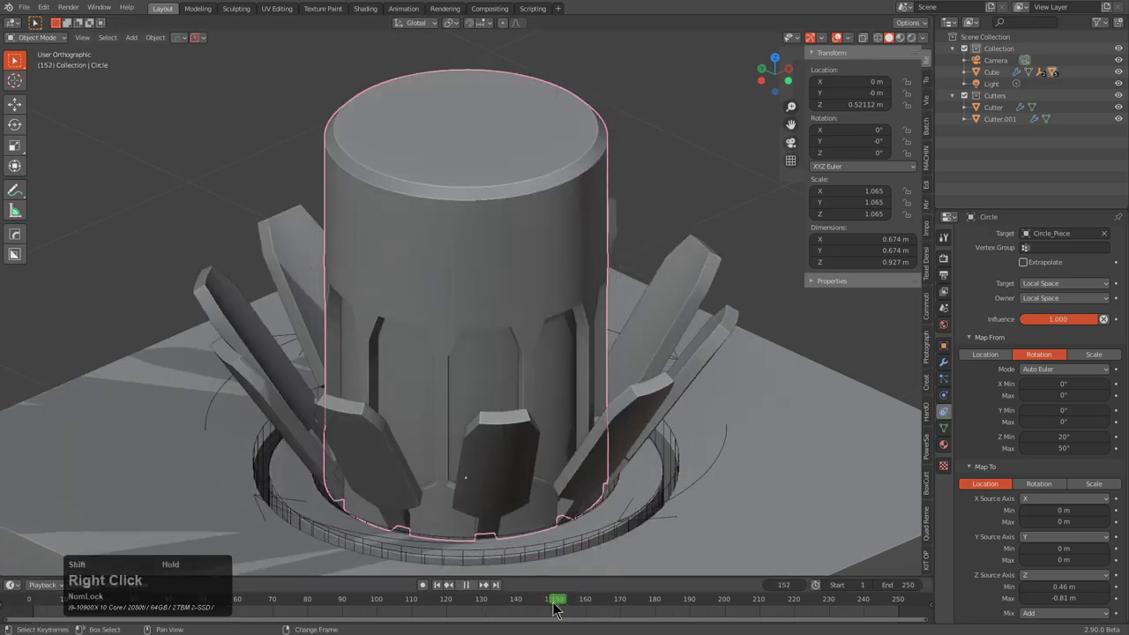
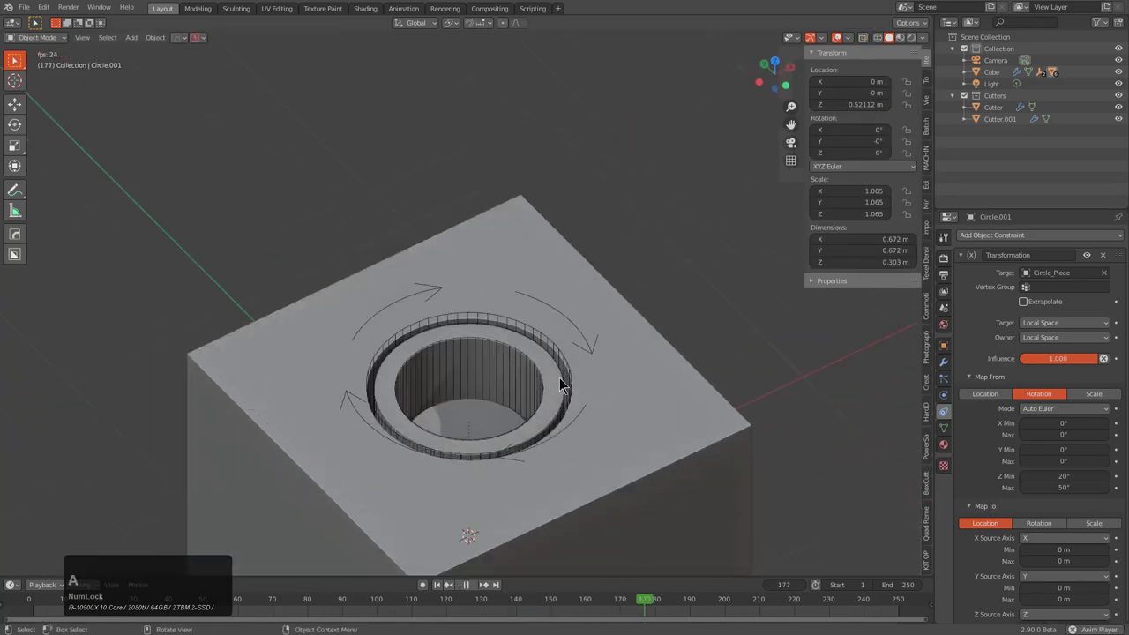
Step: Orbit to a side view and select the separated cap object Circle.001
middle_click(565, 382)
middle_click(555, 360)
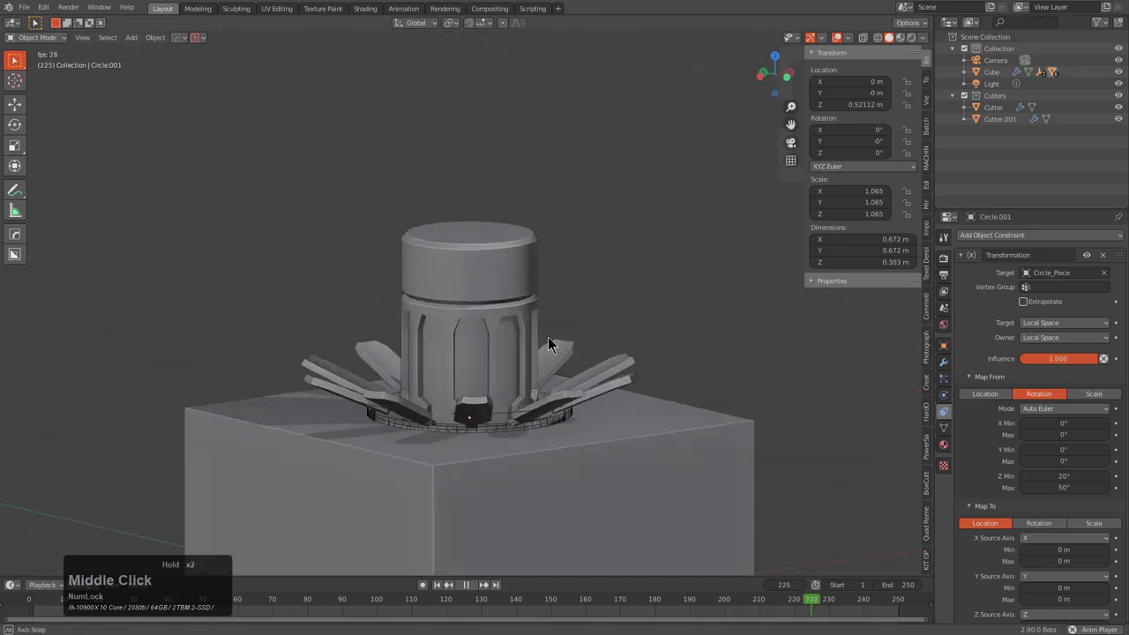
scroll(up, 3)
click(459, 277)
Step: Shrink Circle.001 with scale, leaving a recessed channel around the cap inside the rim
key(s)
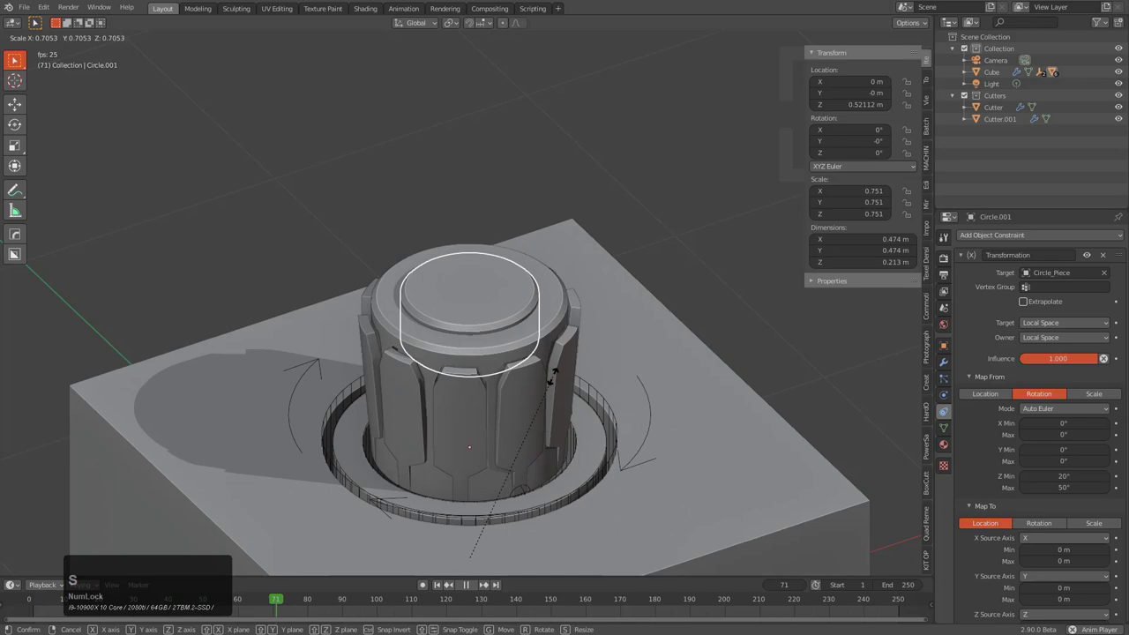
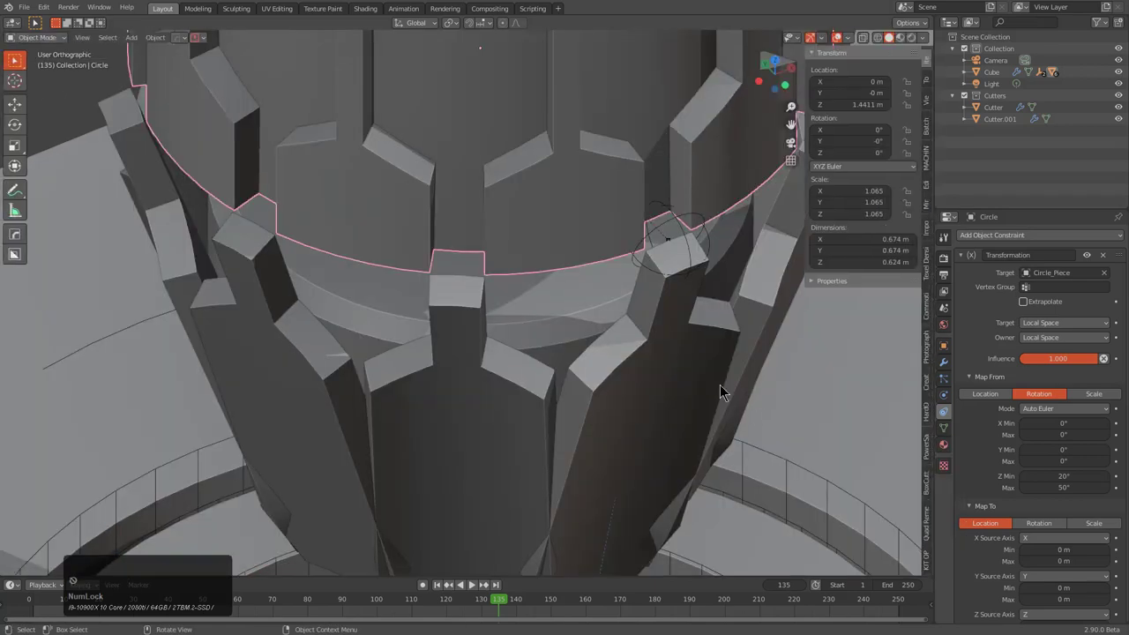
scroll(down, 3)
key(z)
scroll(up, 3)
middle_click(671, 451)
scroll(up, 3)
scroll(down, 3)
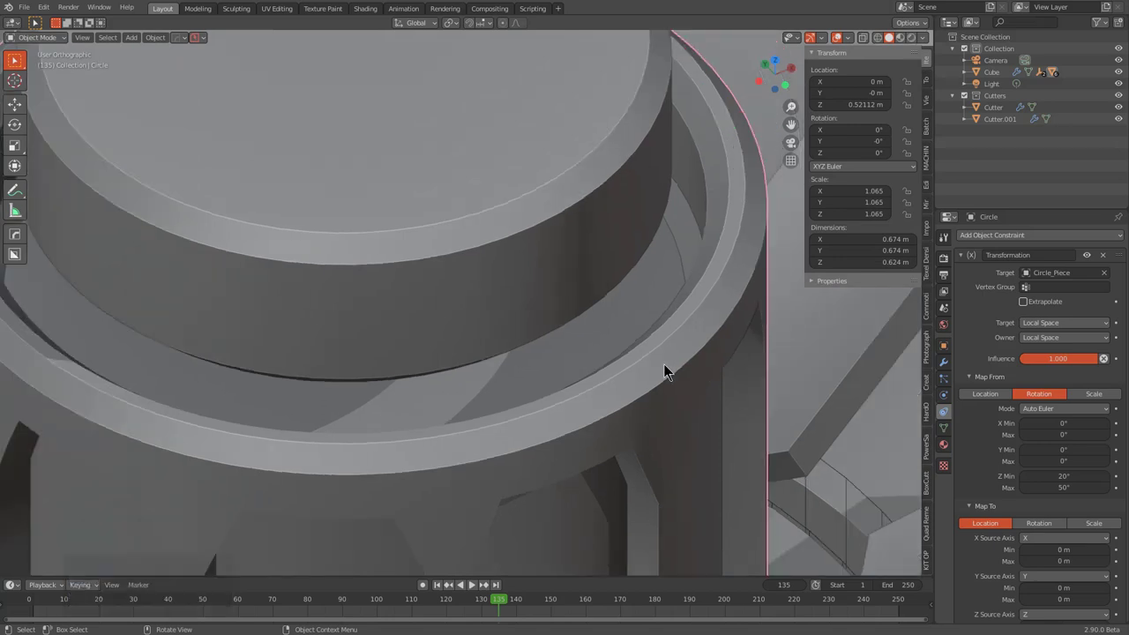
Step: Run Hardops Adjust Bevel on the ring, one segment at 0.037 width, and confirm
key(q)
click(652, 366)
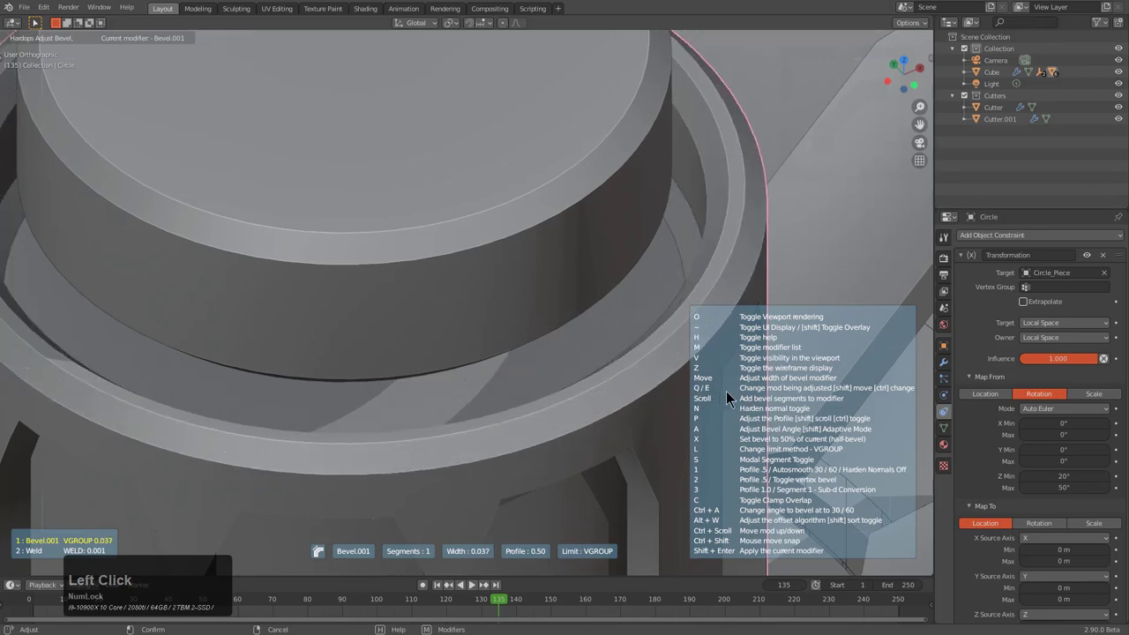
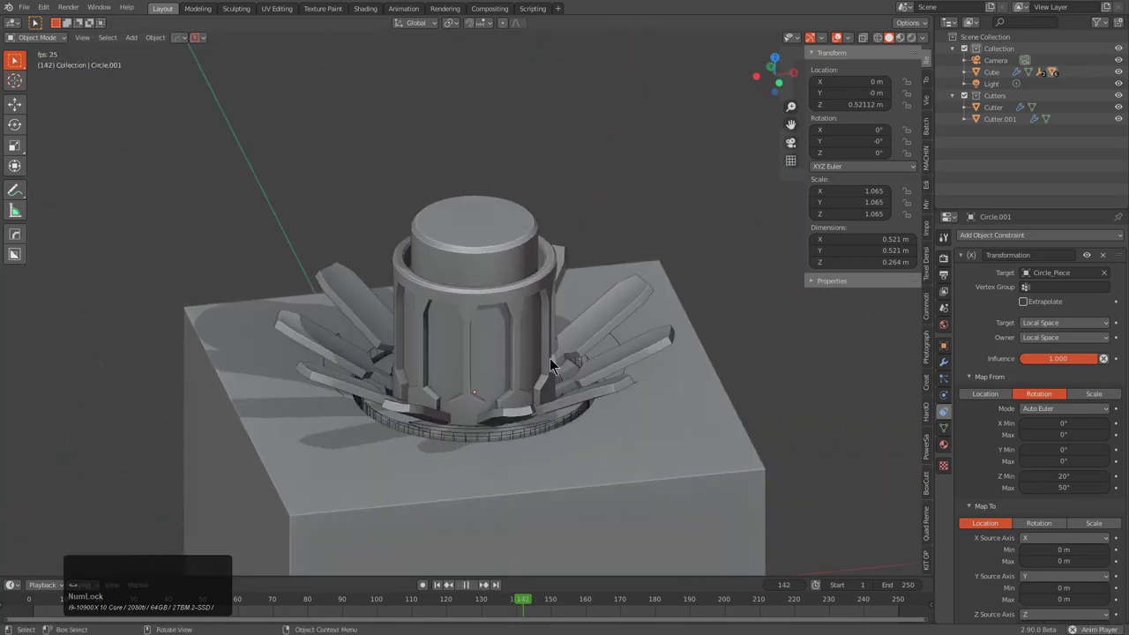
Step: Orbit around the insert in X-ray to check the hidden pieces inside the cube
middle_click(566, 410)
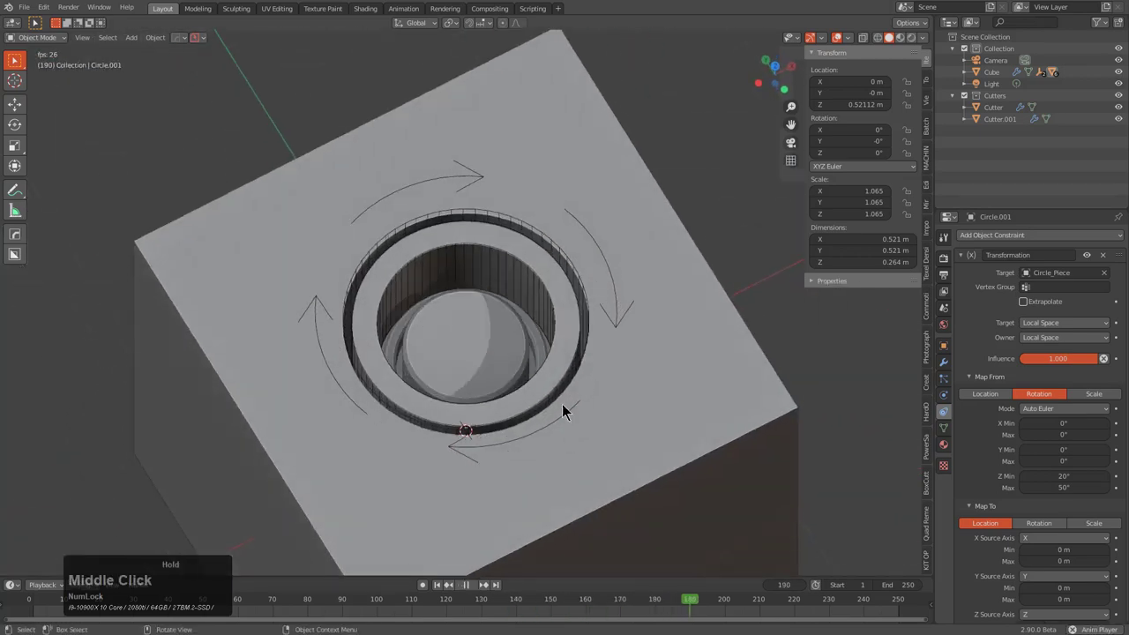
middle_click(529, 323)
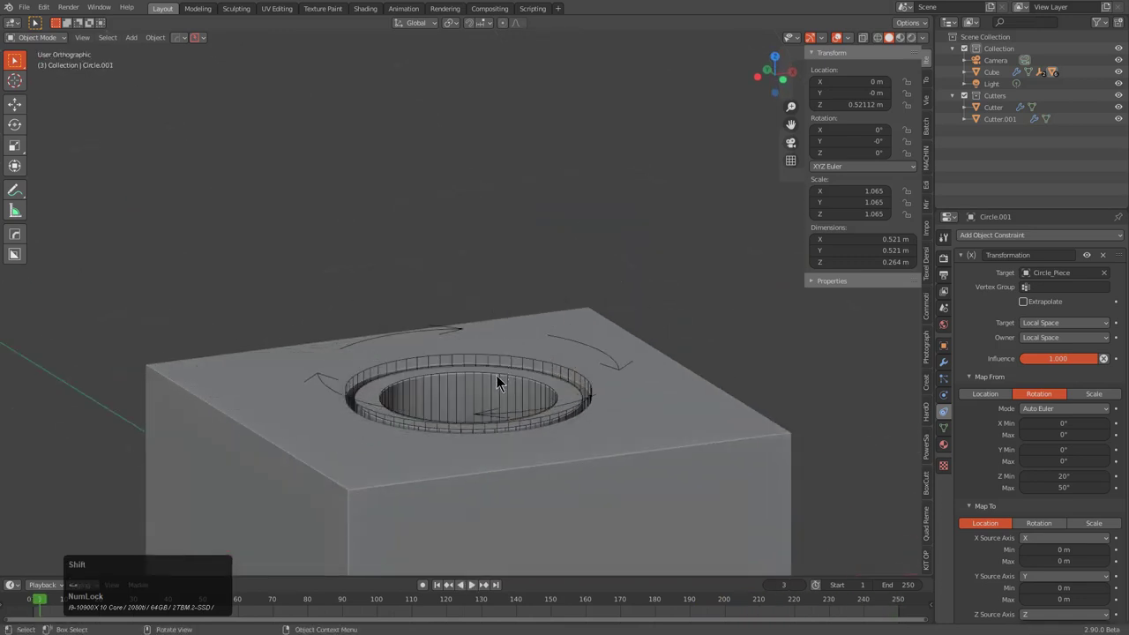
middle_click(494, 399)
key(alt+z)
scroll(down, 3)
scroll(up, 3)
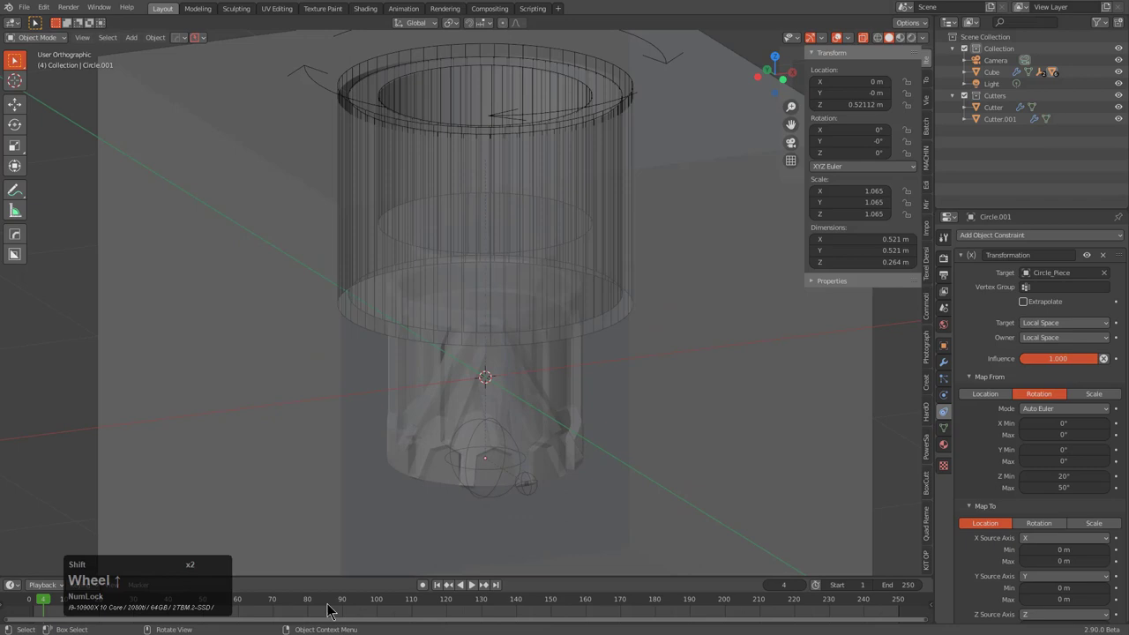
right_click(95, 620)
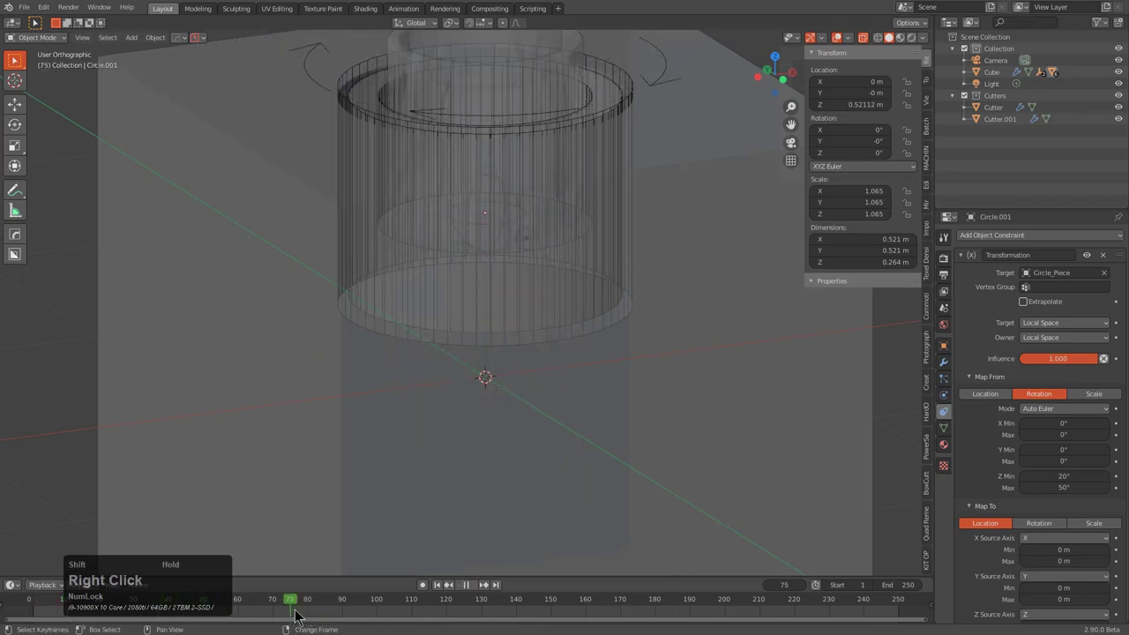
middle_click(585, 321)
scroll(up, 3)
key(alt+z)
middle_click(536, 276)
Step: Parent the cylinder's top cap to the cylinder with Ctrl+P and play the animation
click(531, 215)
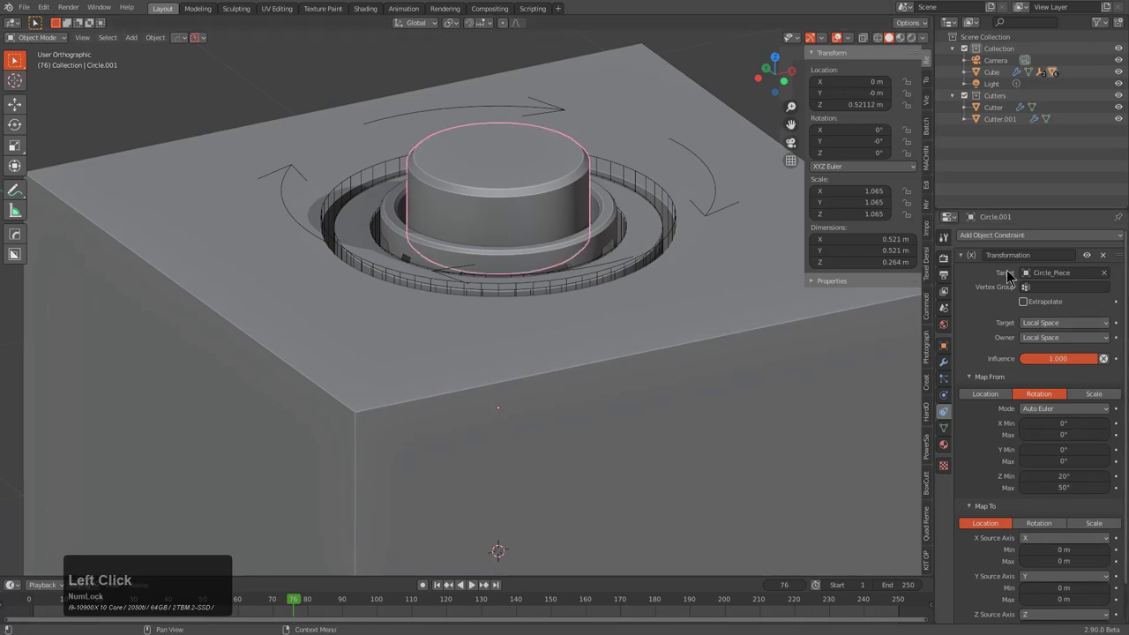
scroll(down, 3)
right_click(289, 619)
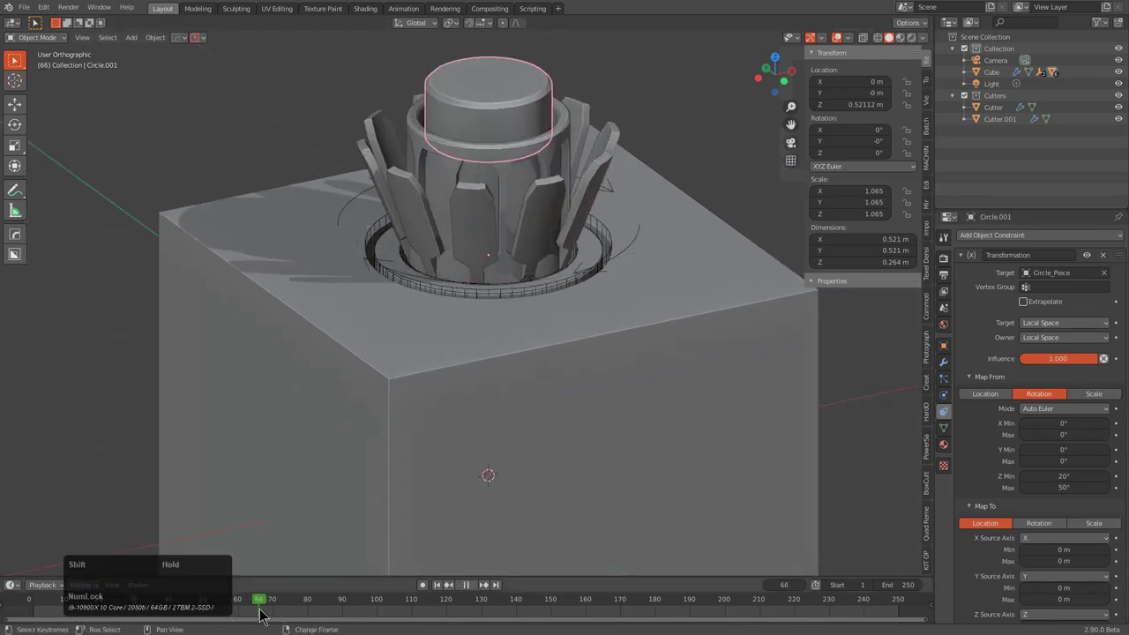
click(1105, 261)
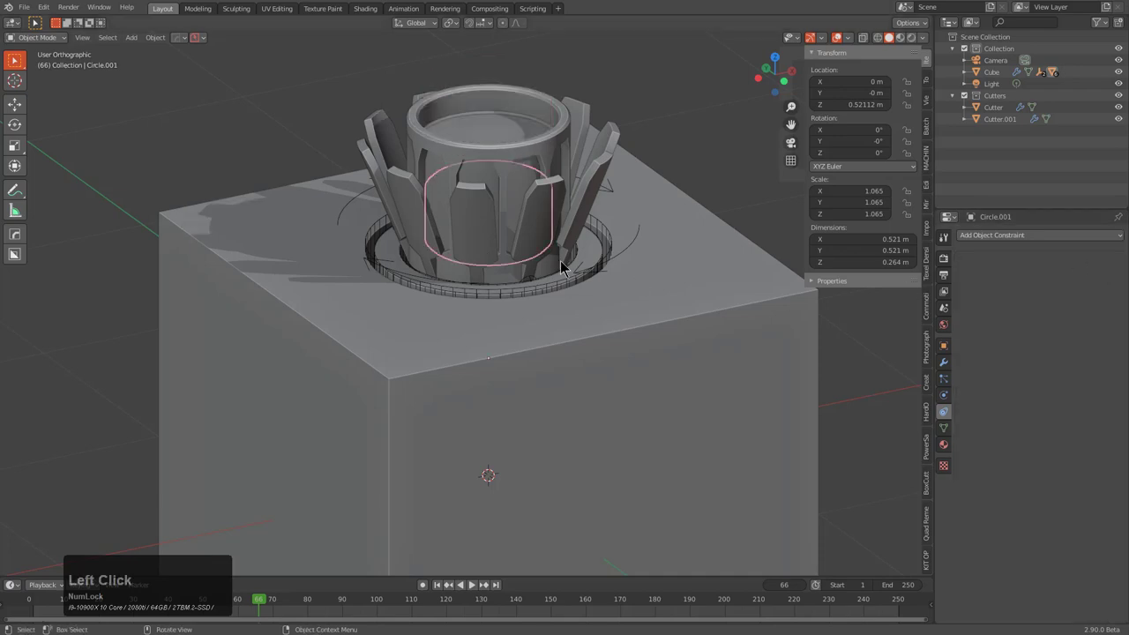
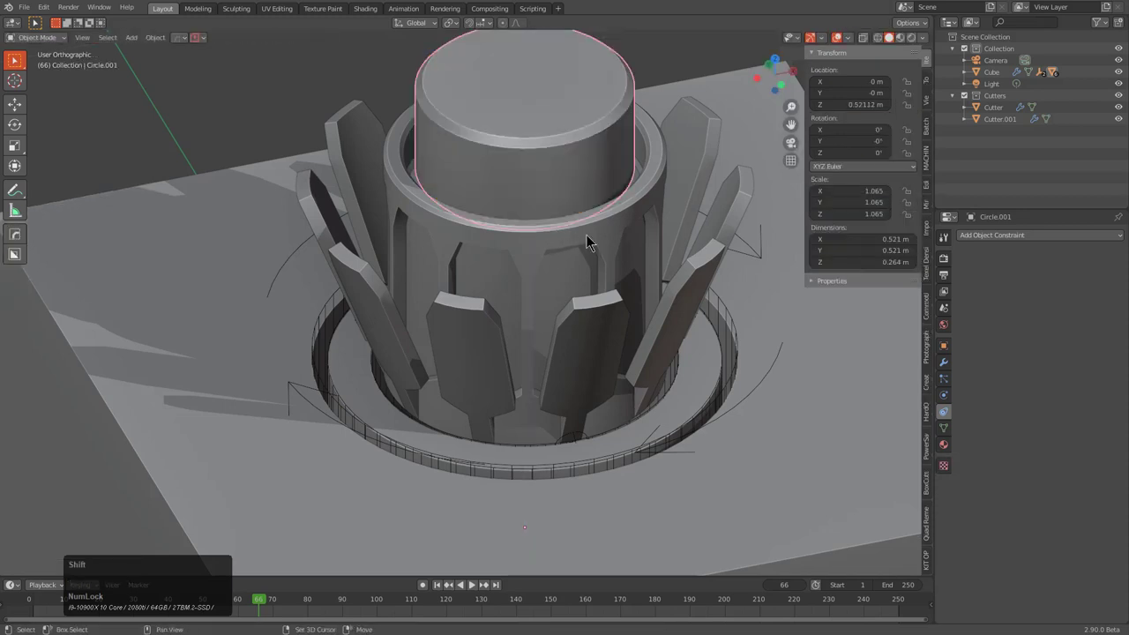
key(ctrl+p)
click(593, 240)
key(alt+a)
Step: Orbit in X-ray to watch the cap rise with the cylinder during playback
scroll(down, 3)
middle_click(569, 298)
scroll(up, 3)
scroll(down, 3)
key(alt+z)
middle_click(523, 384)
scroll(up, 3)
click(510, 327)
click(515, 329)
Step: Select the grooved Circle piece and inspect the cutter objects through the cube
middle_click(511, 346)
middle_click(530, 368)
middle_click(537, 315)
scroll(up, 3)
click(574, 289)
click(574, 290)
key(alt+z)
middle_click(569, 323)
key(alt+z)
middle_click(566, 415)
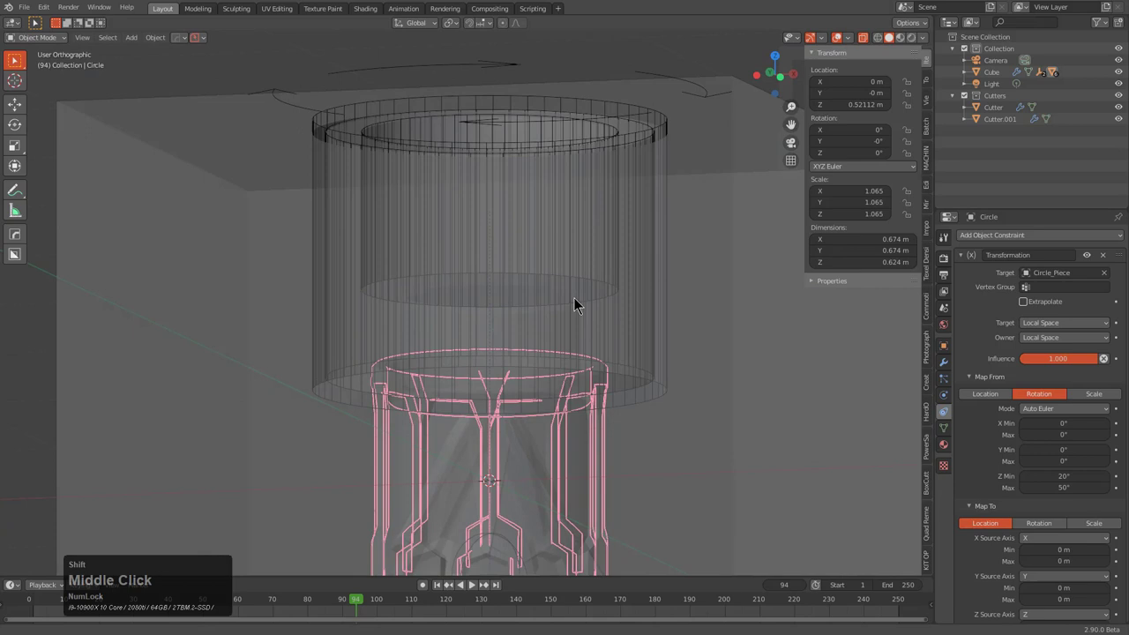
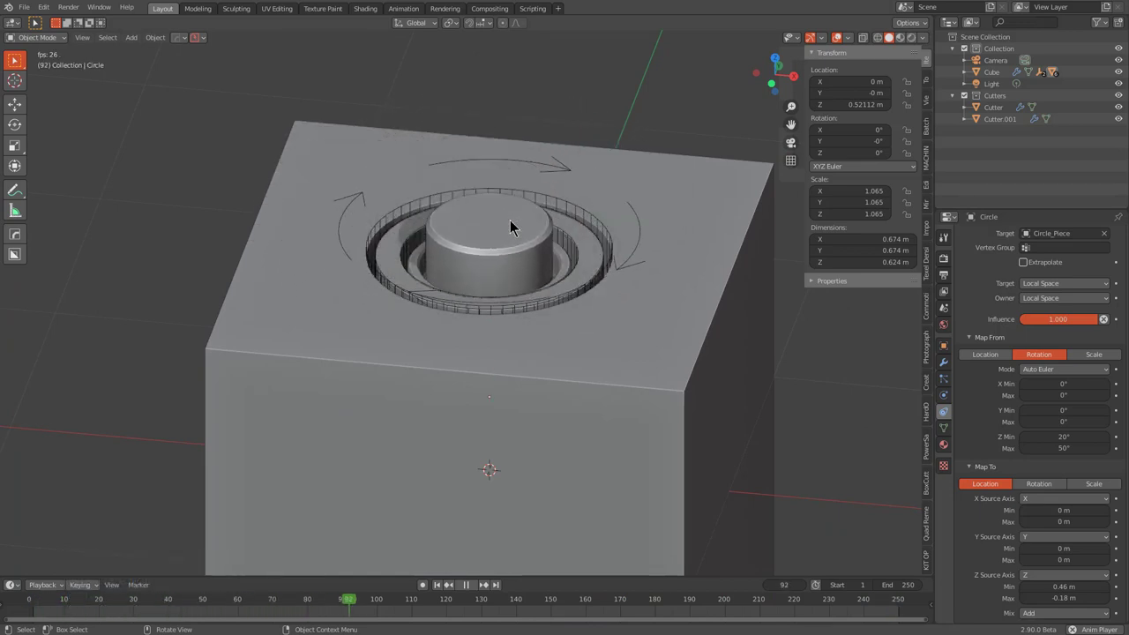
middle_click(515, 226)
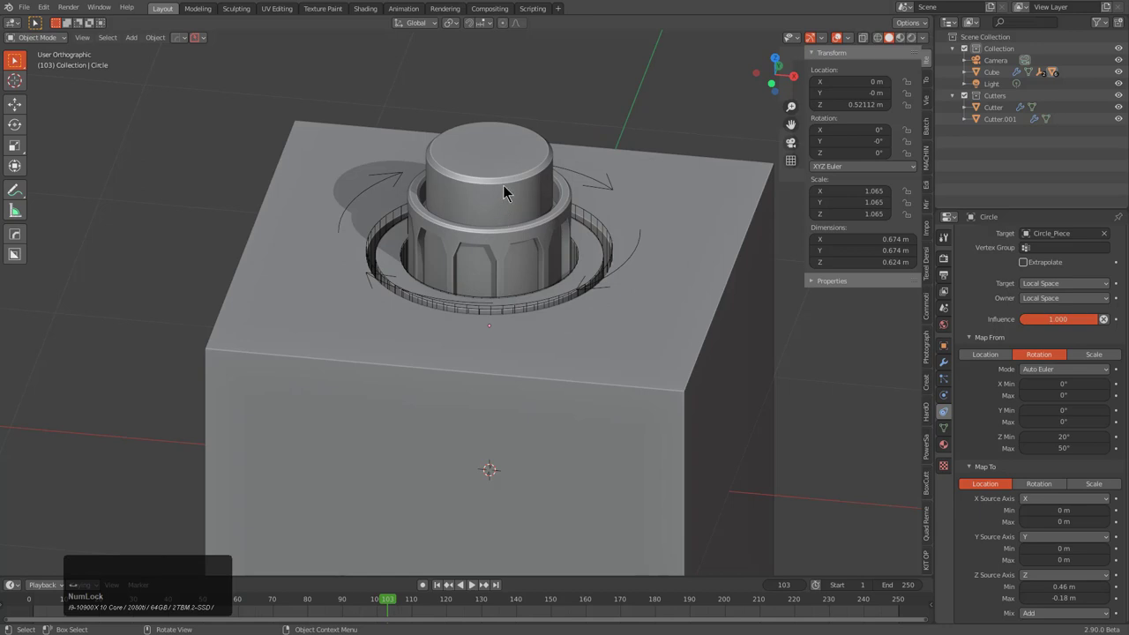
click(507, 181)
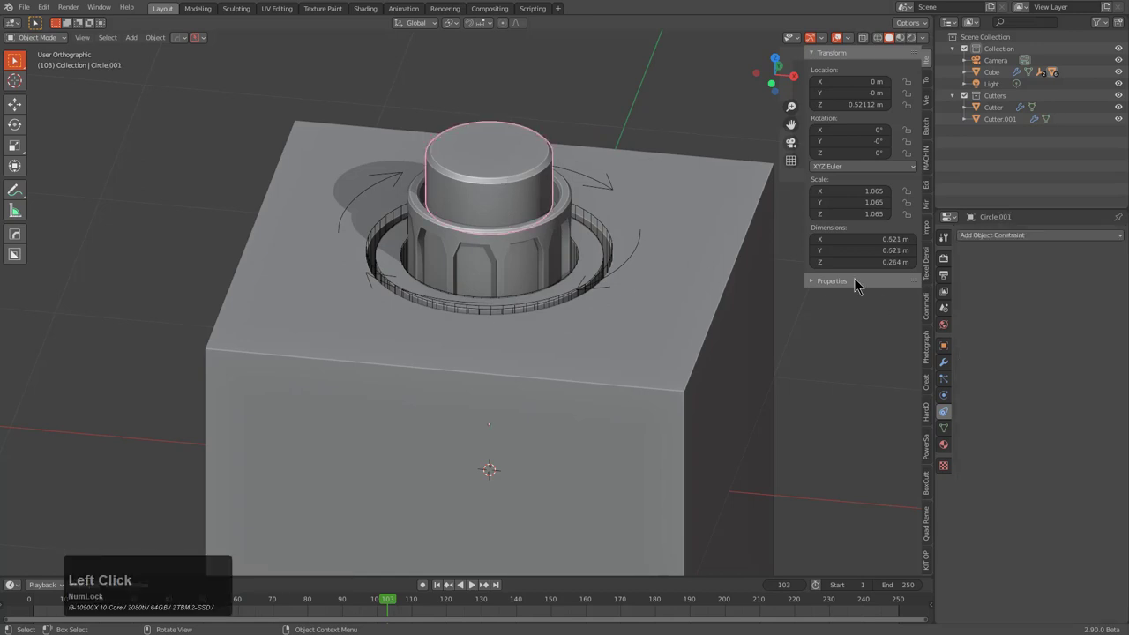
scroll(up, 3)
click(559, 191)
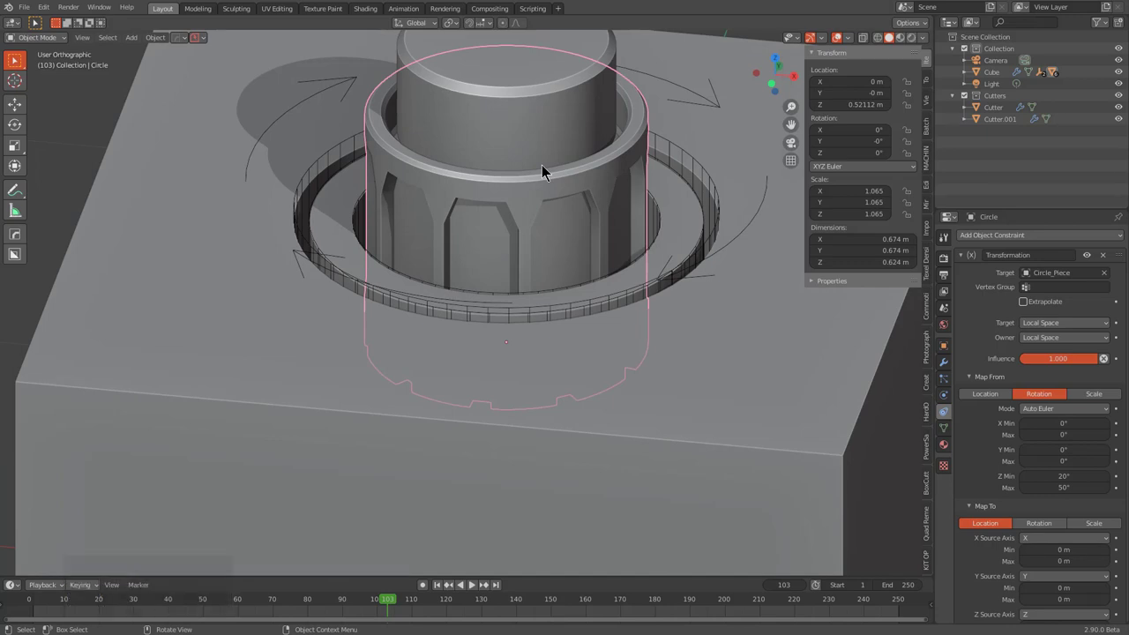
click(548, 156)
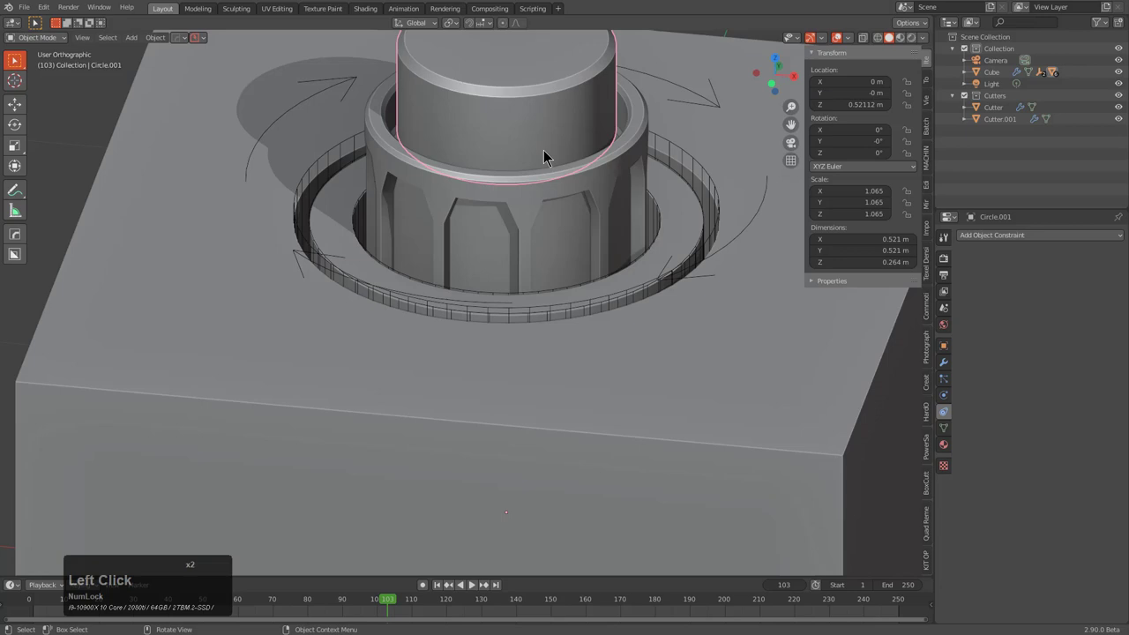
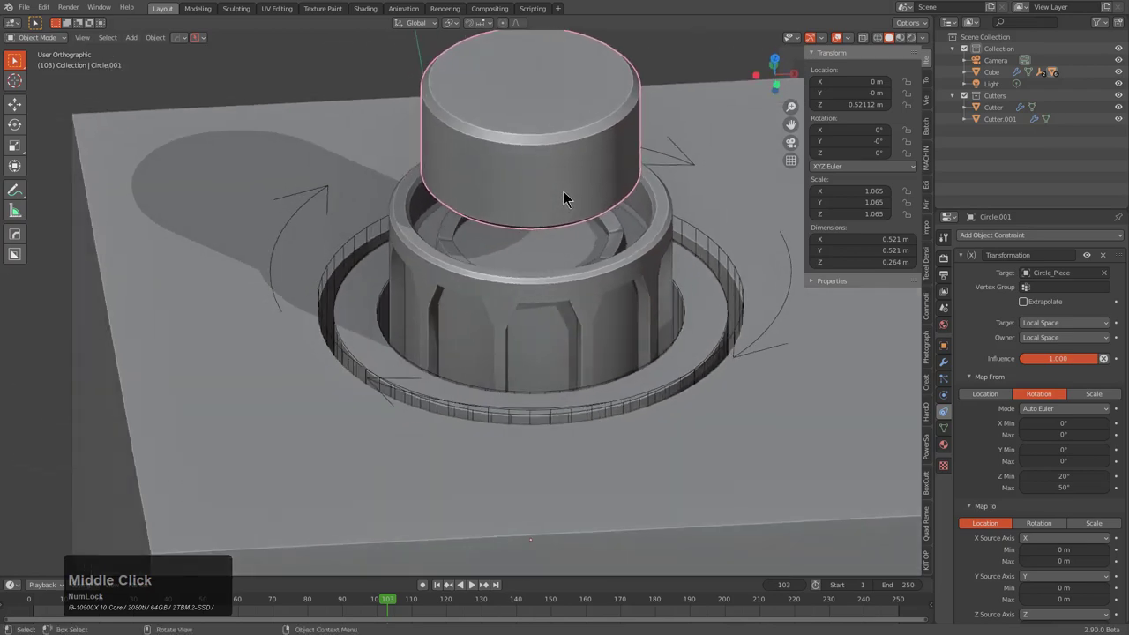
scroll(up, 3)
key(z)
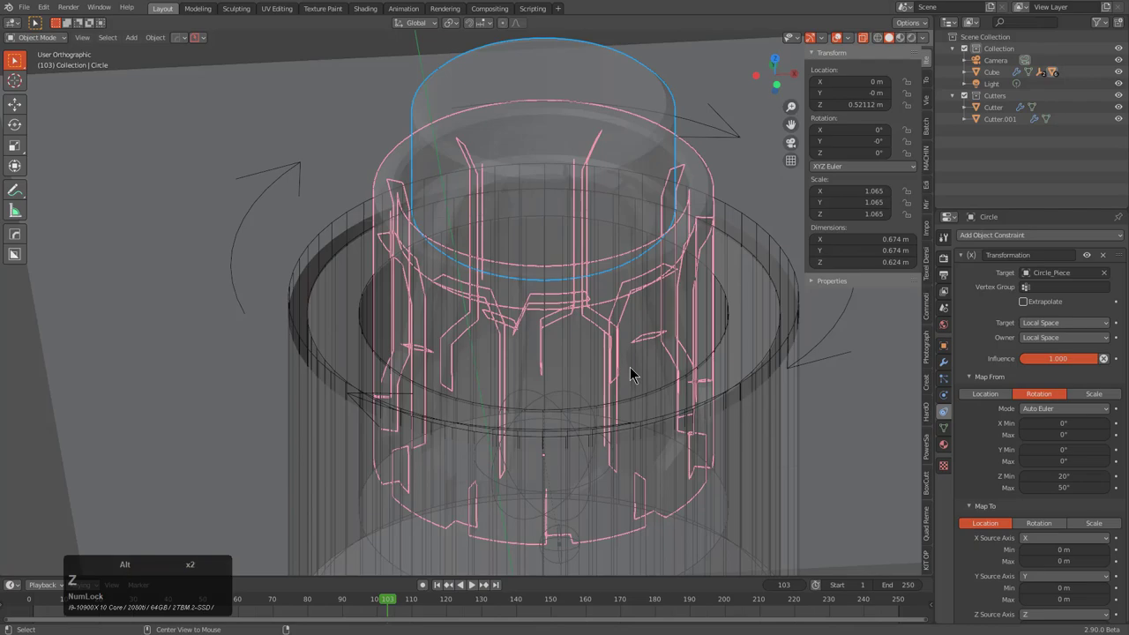
middle_click(613, 359)
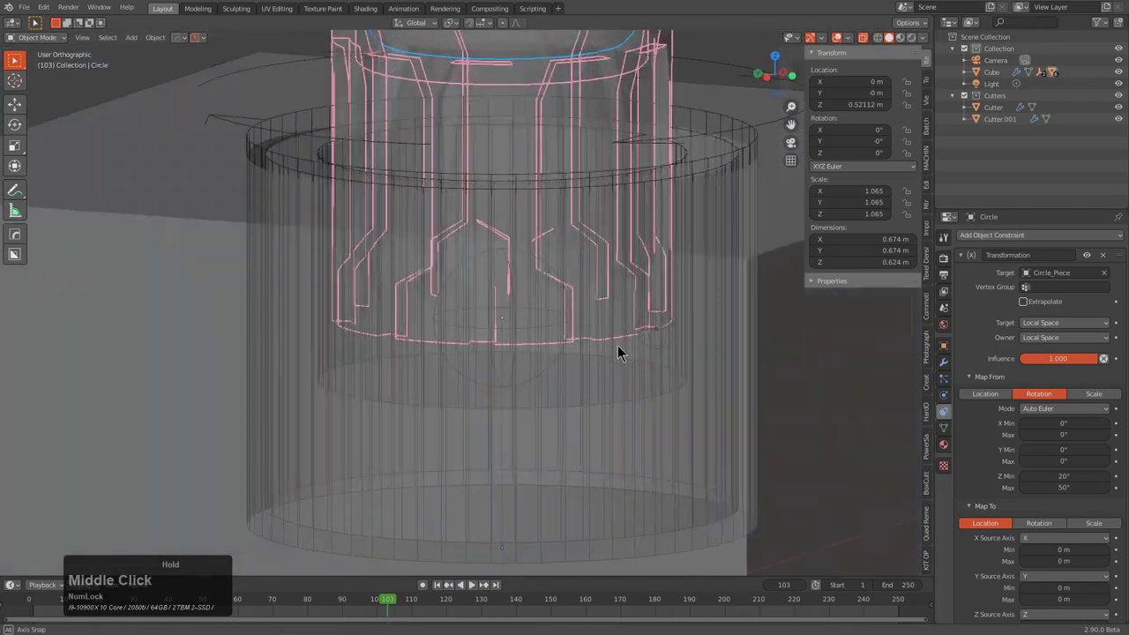
key(z)
middle_click(611, 354)
scroll(down, 3)
right_click(462, 615)
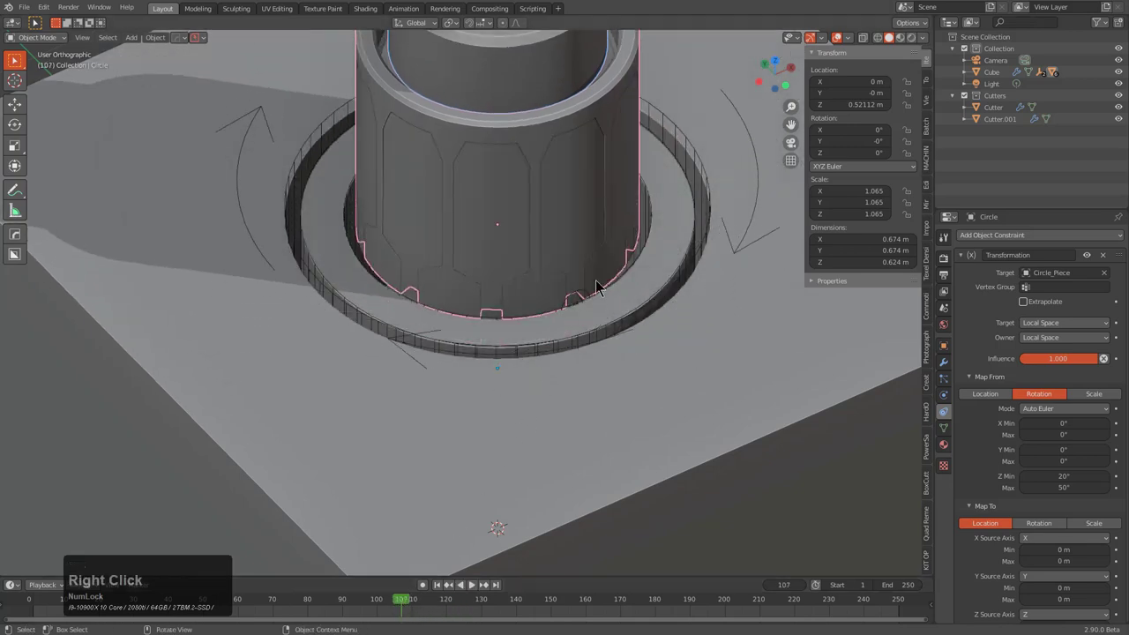
Step: Turn off Extrapolate on the Empty's Transformation constraint and scrub to check the fins swing within range
click(583, 301)
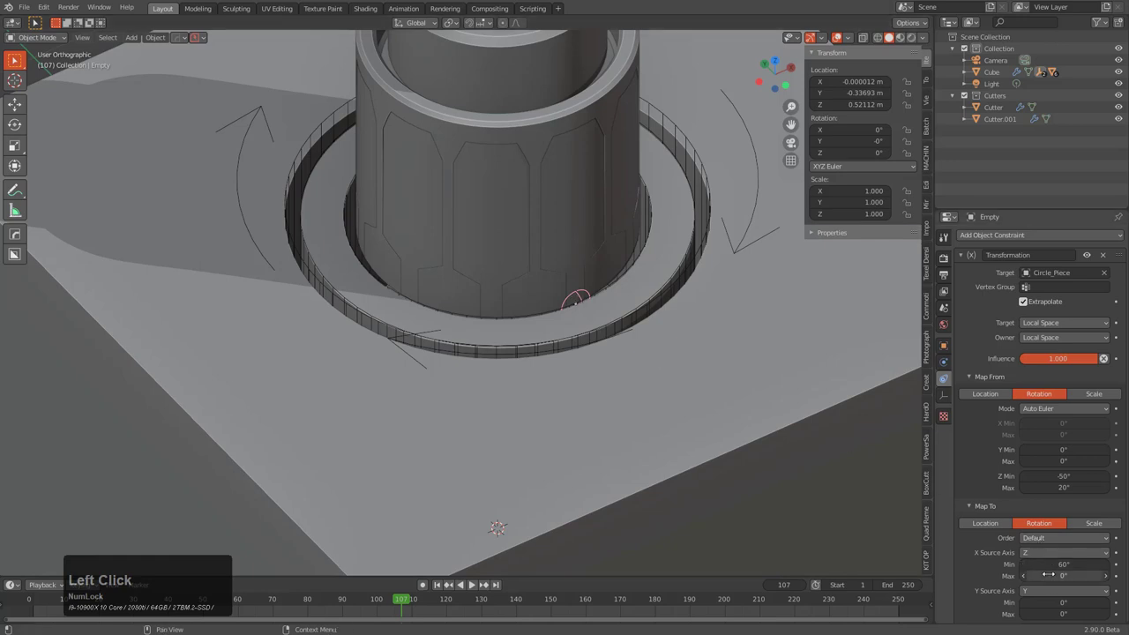
click(1028, 309)
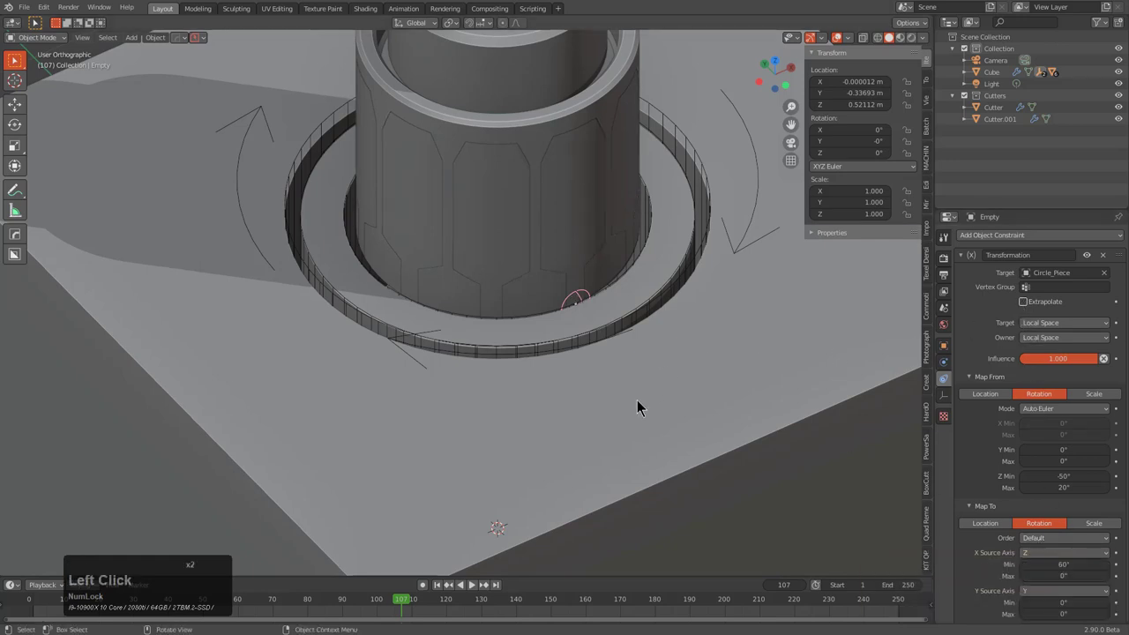
drag(384, 613, 548, 489)
scroll(down, 3)
Step: Select the cylinder's top cap and inspect it from above as the fins flare
middle_click(593, 271)
click(525, 142)
middle_click(634, 314)
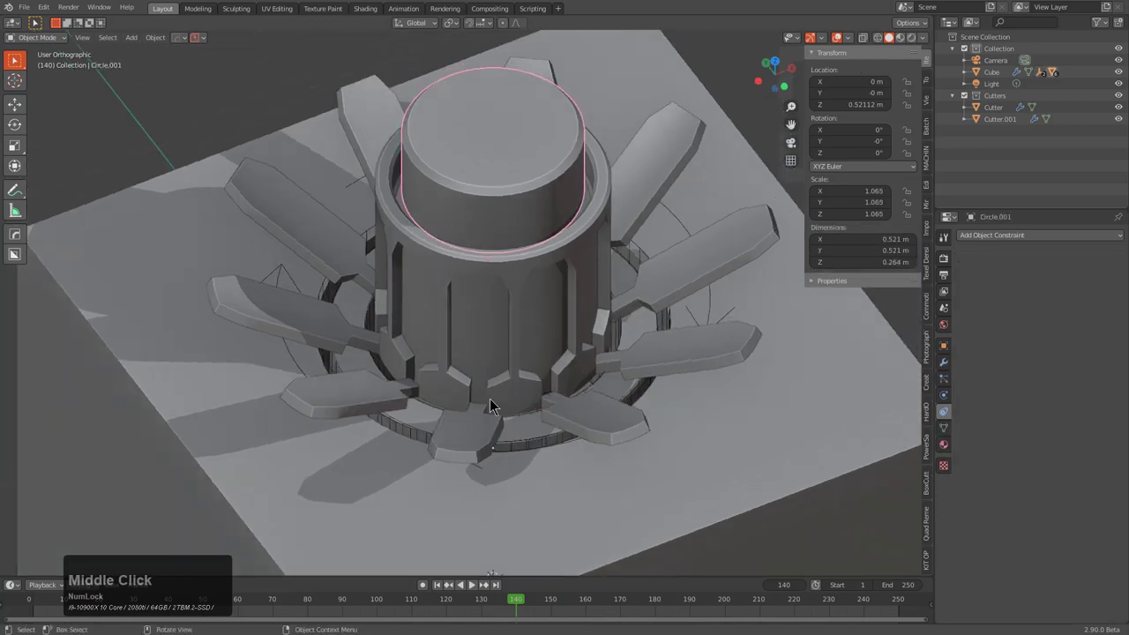
middle_click(517, 384)
scroll(up, 3)
scroll(down, 3)
right_click(527, 612)
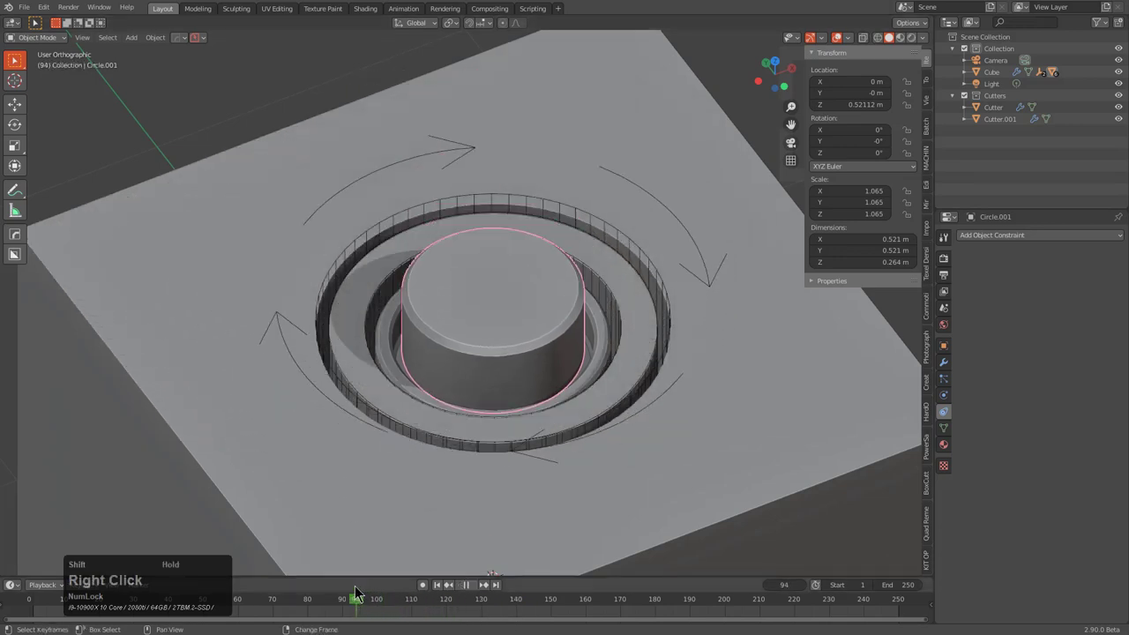
Step: Set the cap's Transform constraint Map To Location Z Min to -0.28 m and Max 0 m, then advance a few frames
key(g)
key(z)
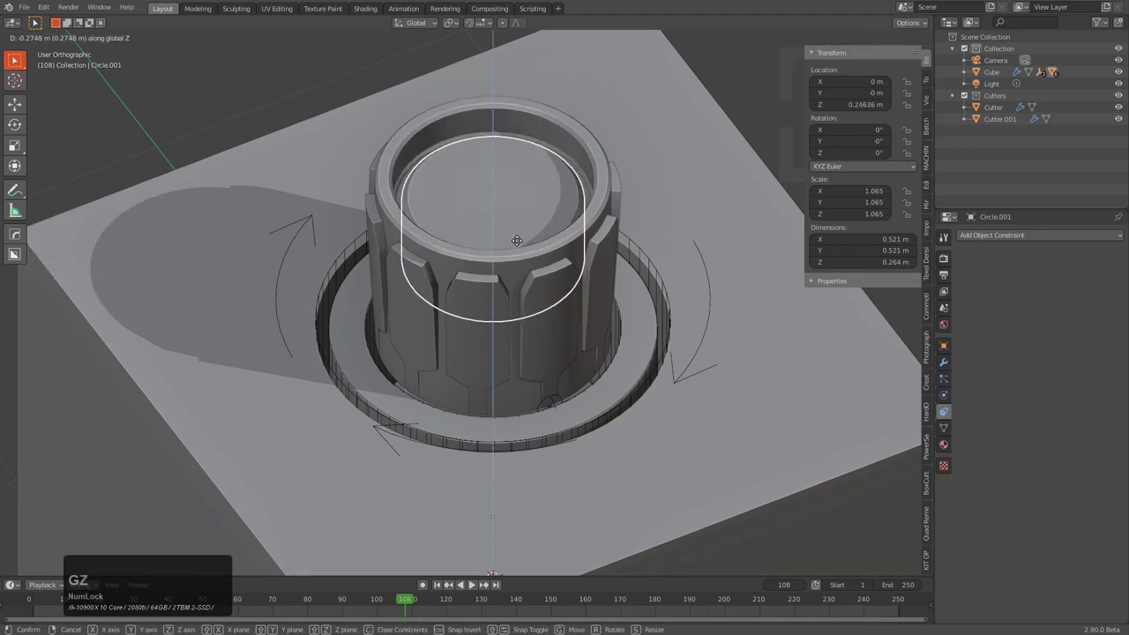
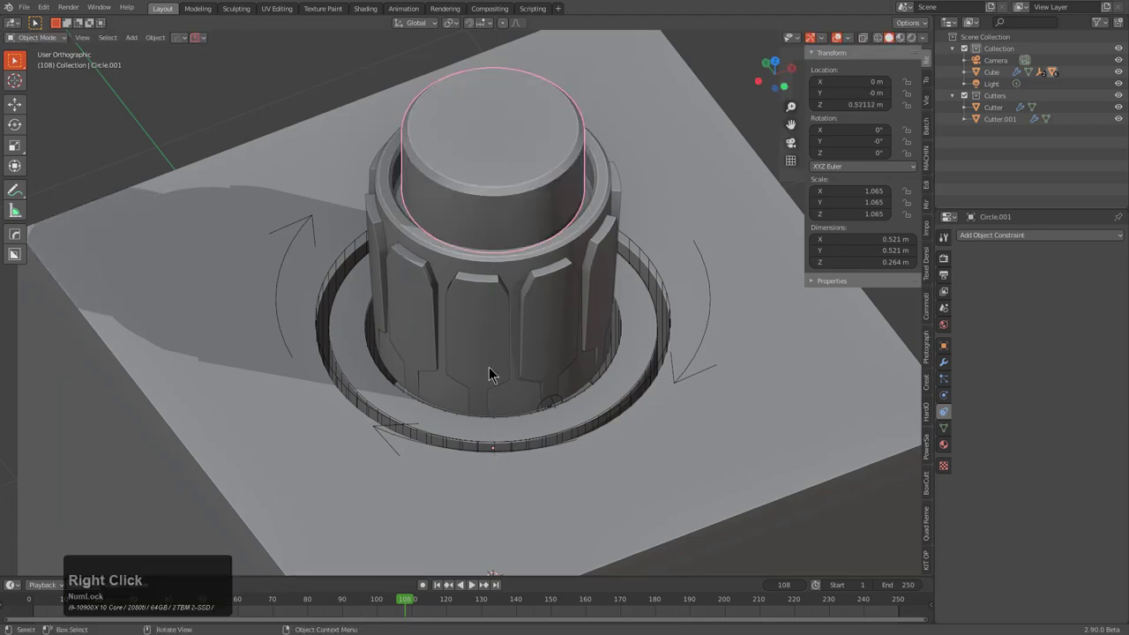
scroll(up, 3)
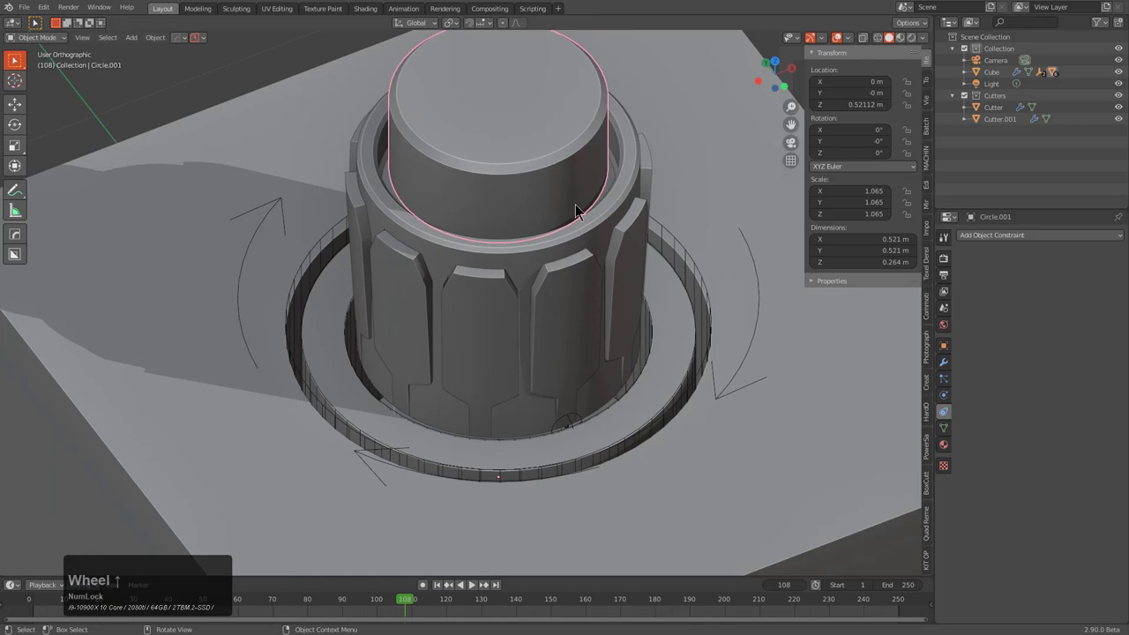
click(597, 234)
click(549, 182)
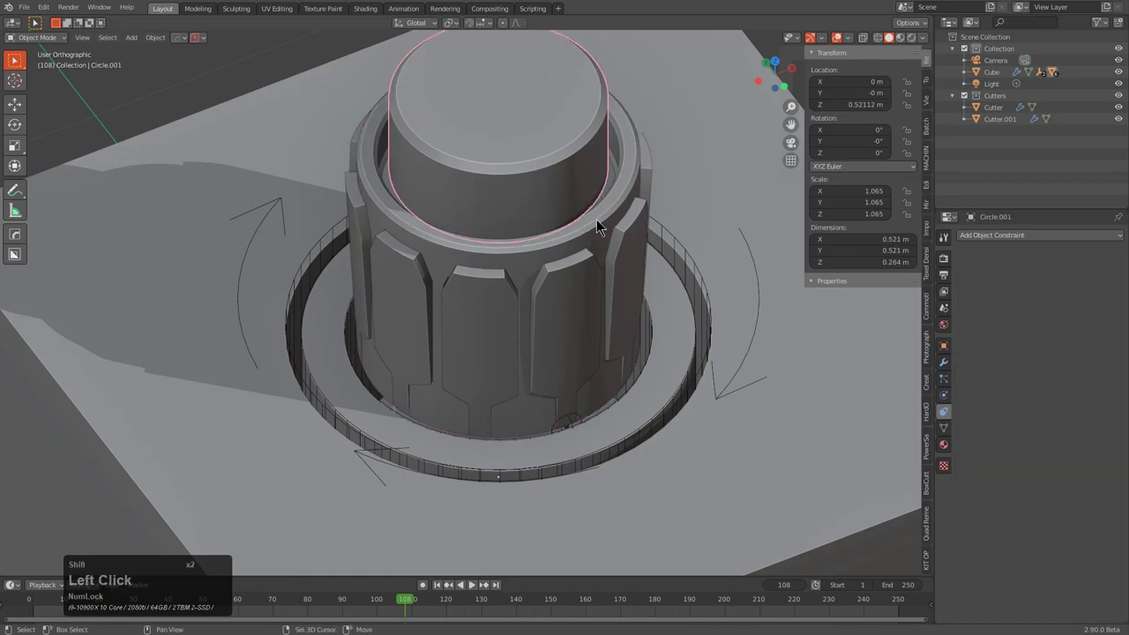
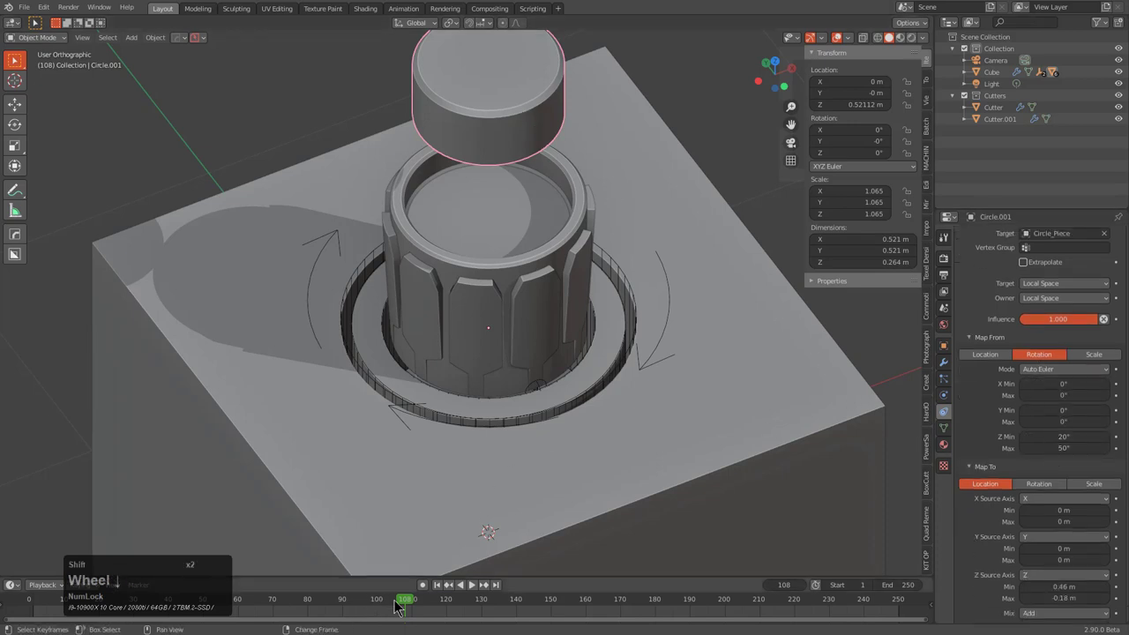
drag(405, 618, 752, 548)
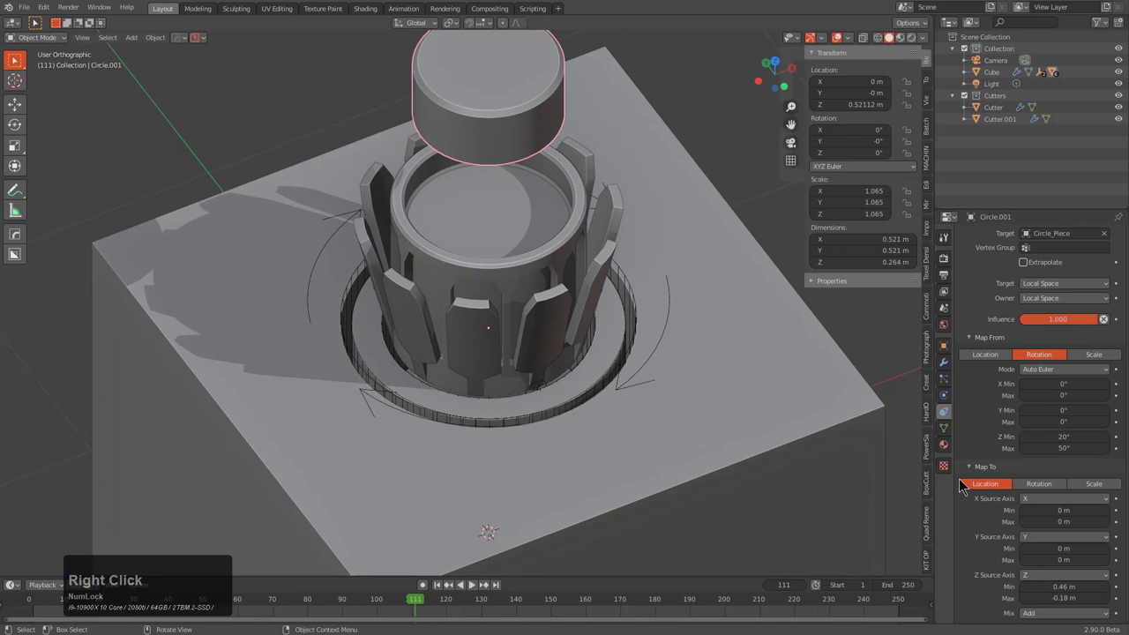
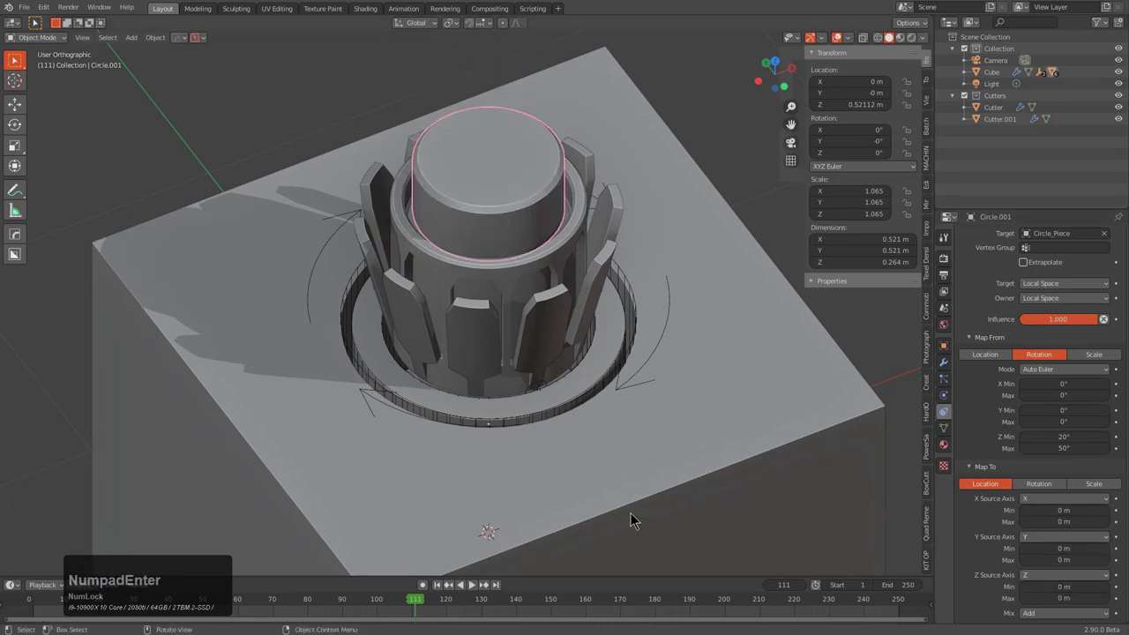
Step: Play the animation and watch the cap rise inside the flaring cylinder from several angles
right_click(420, 614)
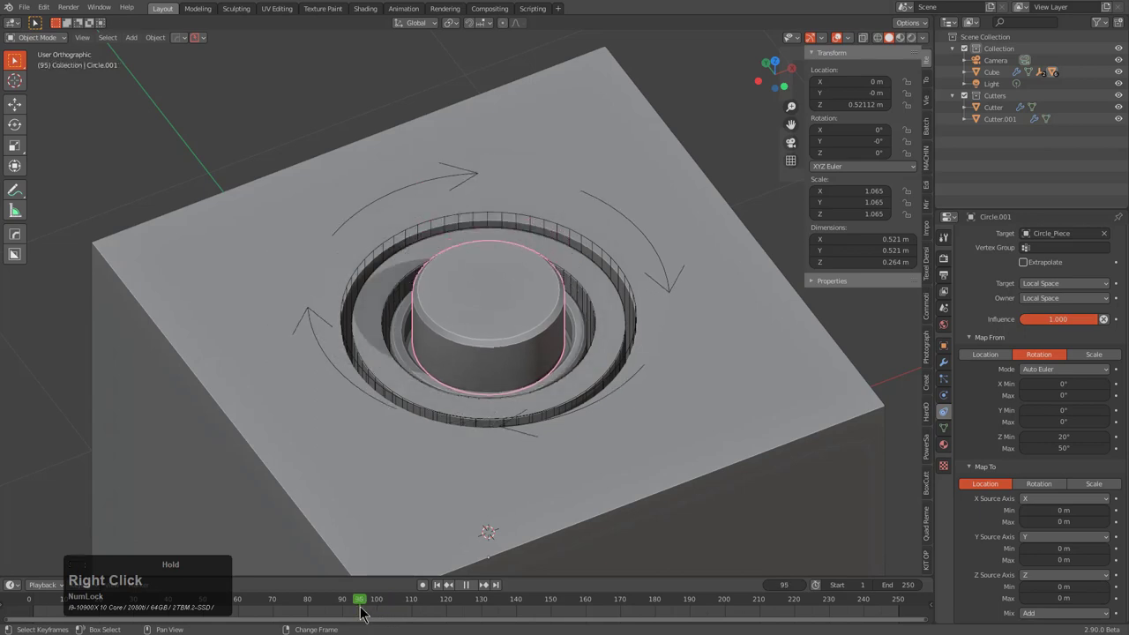
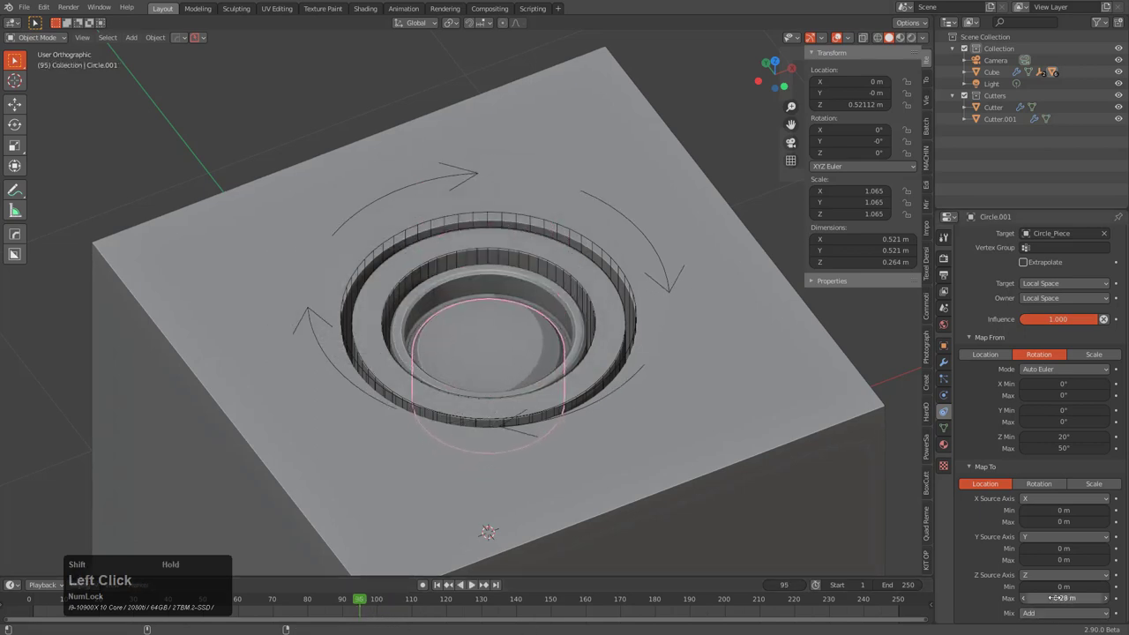
right_click(366, 613)
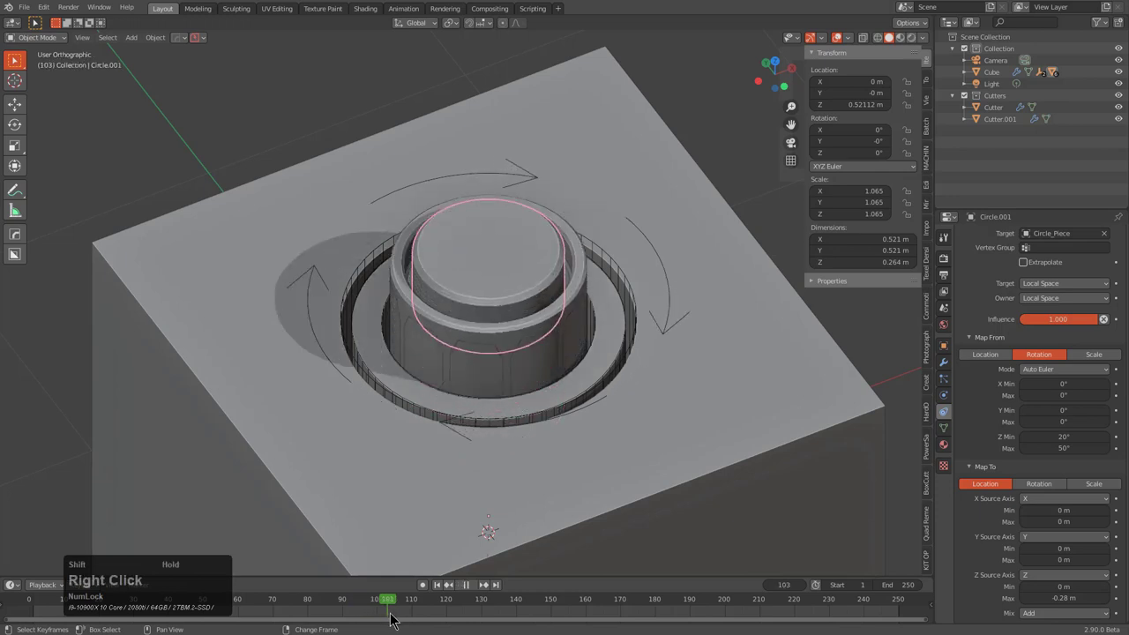
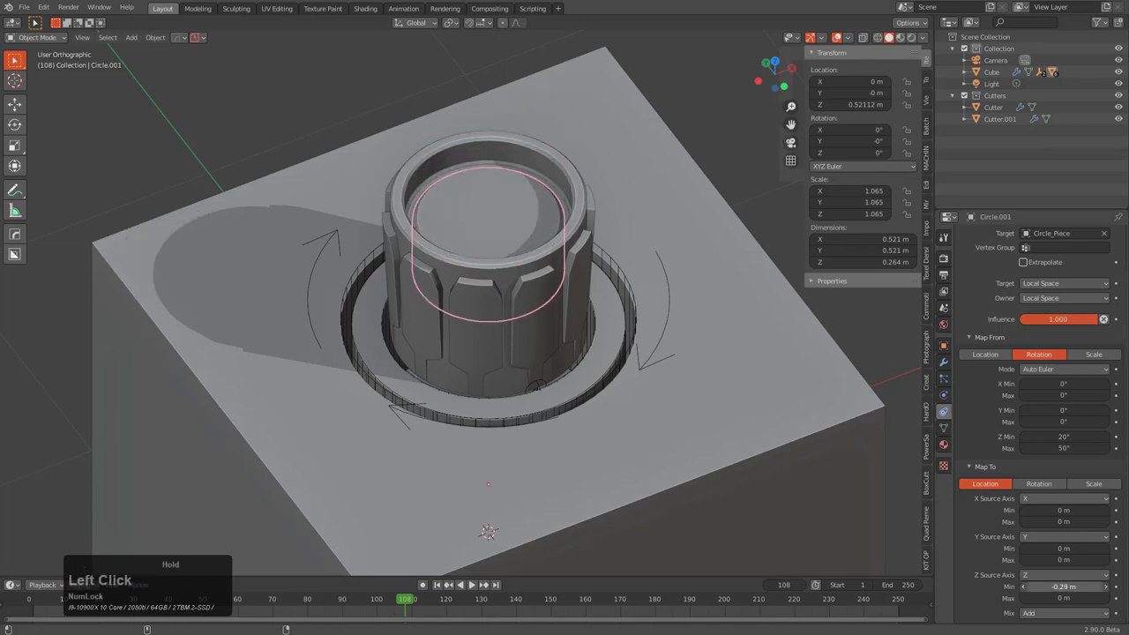
right_click(409, 610)
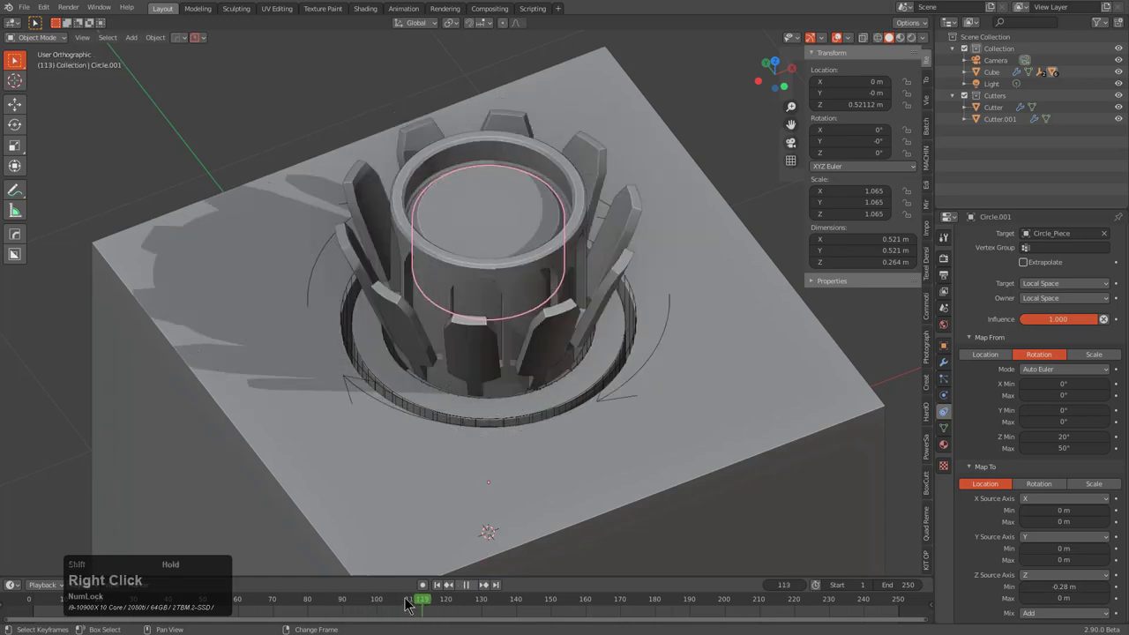
key(alt+a)
middle_click(511, 392)
scroll(down, 3)
middle_click(516, 366)
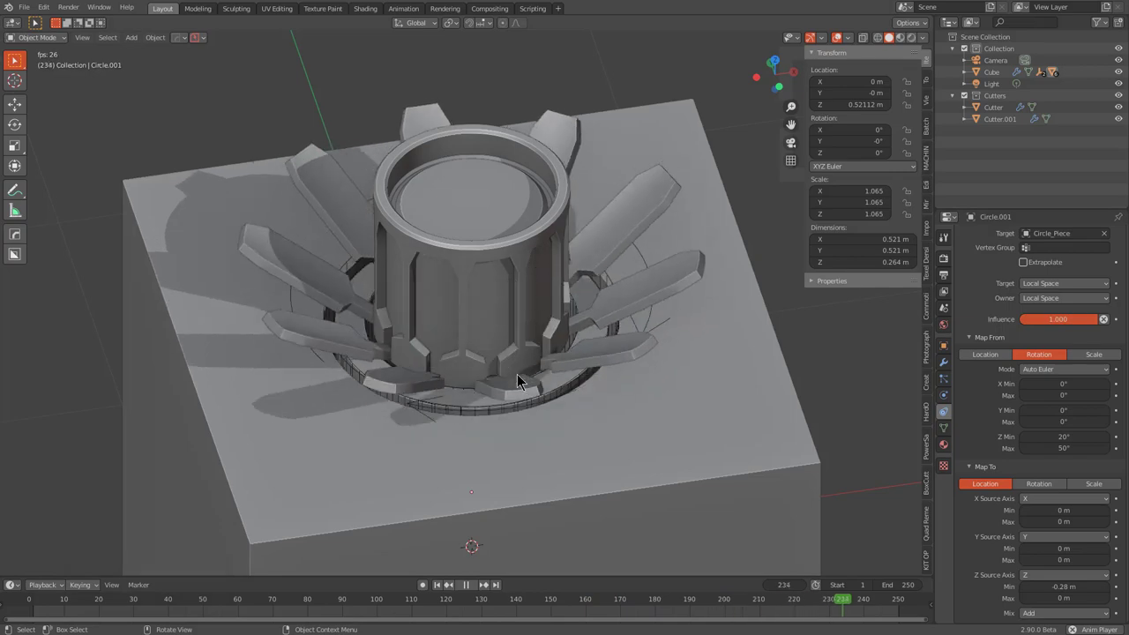
Step: Frame the cylinder from the top numpad views and show its modifier stack
middle_click(551, 335)
click(520, 304)
key(KP_7)
key(KP_5)
key(KP_5)
key(KP_Decimal)
scroll(down, 3)
middle_click(516, 341)
scroll(up, 3)
click(949, 369)
click(968, 279)
scroll(down, 3)
middle_click(526, 341)
middle_click(546, 350)
scroll(down, 3)
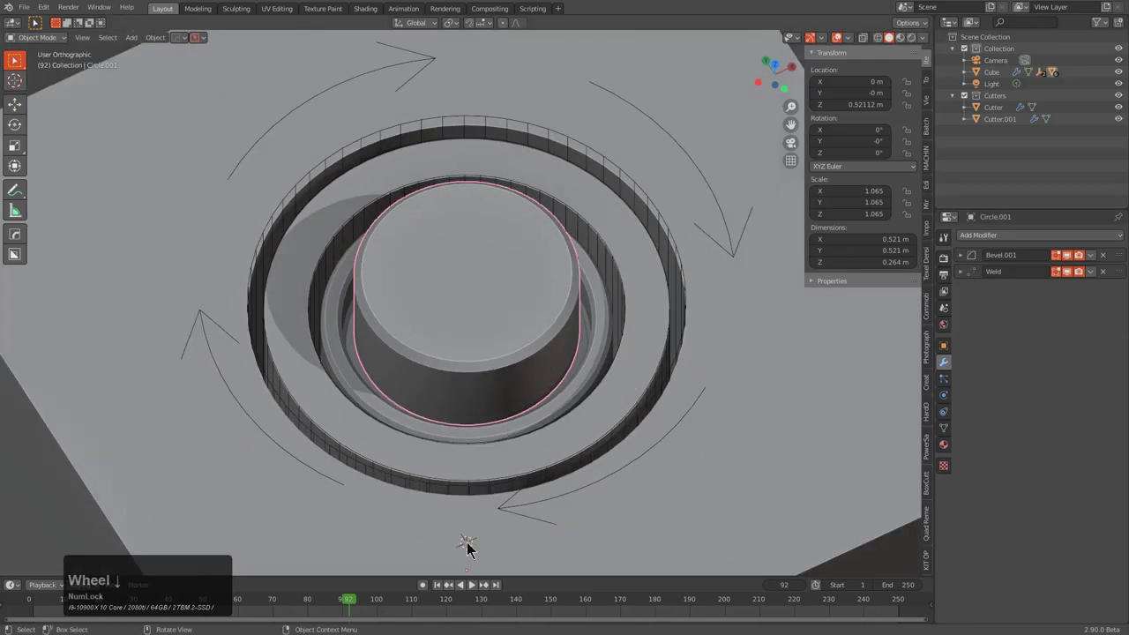
Step: Play the animation, then select Circle and hide the Cube so the cylinder and cutters stand alone
right_click(348, 616)
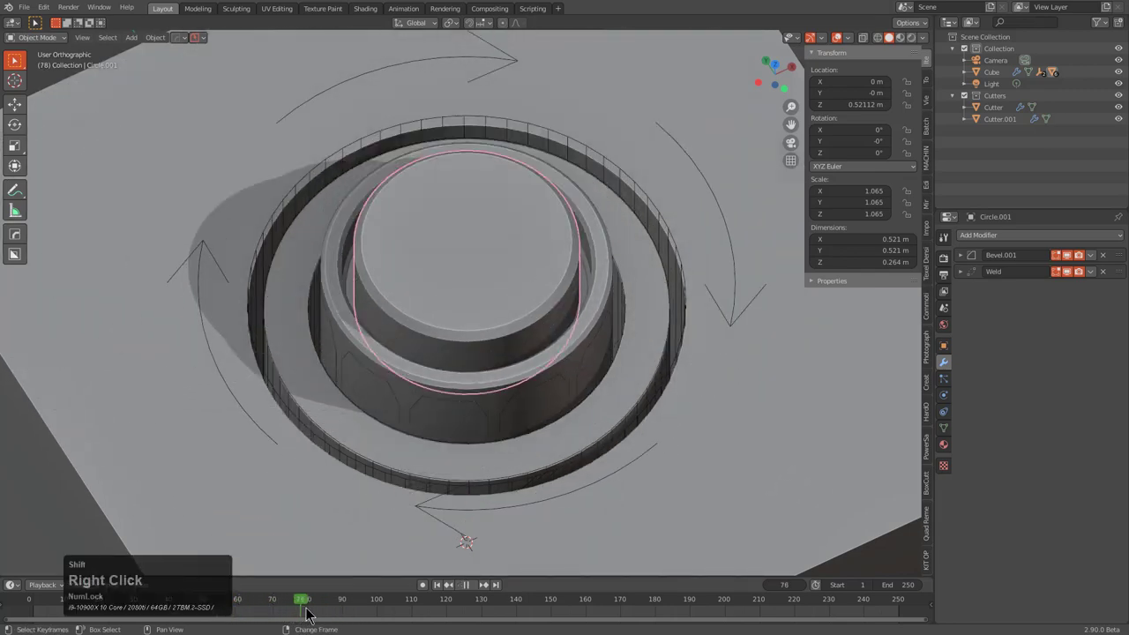
key(alt+a)
scroll(down, 3)
middle_click(552, 396)
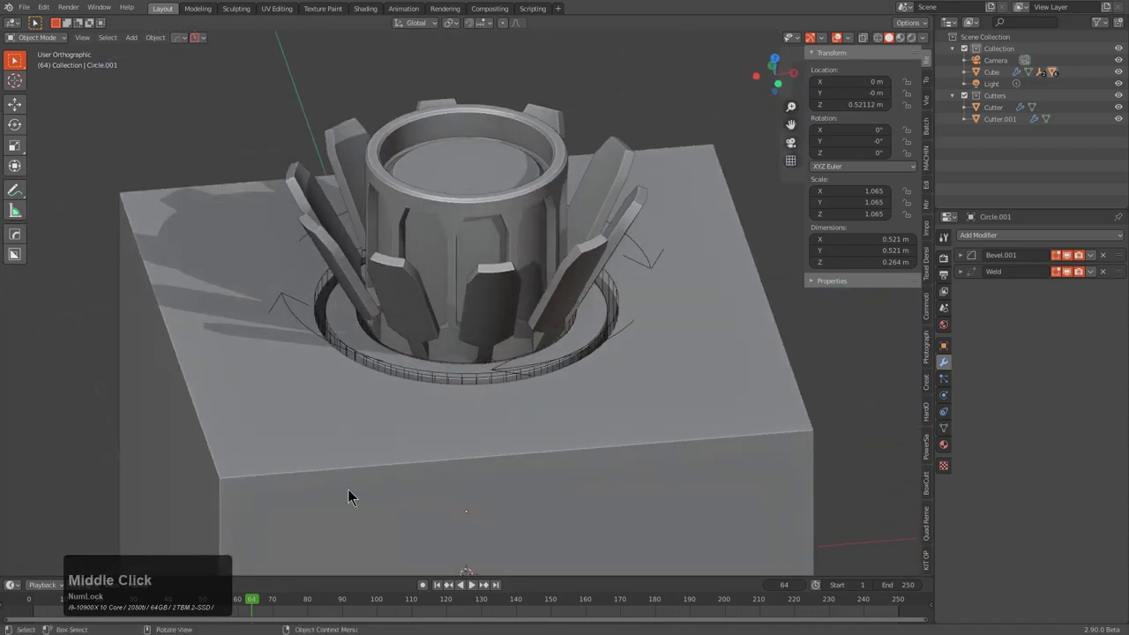
drag(237, 609, 192, 591)
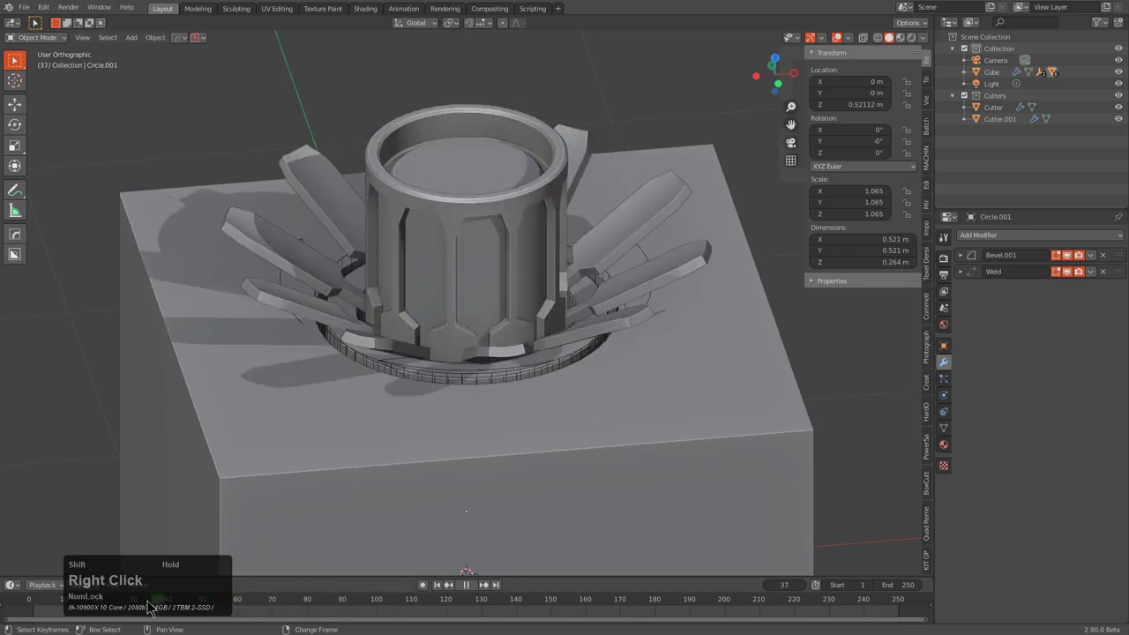
middle_click(653, 253)
click(651, 428)
scroll(down, 3)
key(h)
middle_click(581, 447)
scroll(up, 3)
middle_click(494, 373)
scroll(up, 3)
middle_click(497, 318)
middle_click(543, 264)
middle_click(548, 277)
middle_click(528, 319)
scroll(down, 3)
click(473, 200)
click(475, 231)
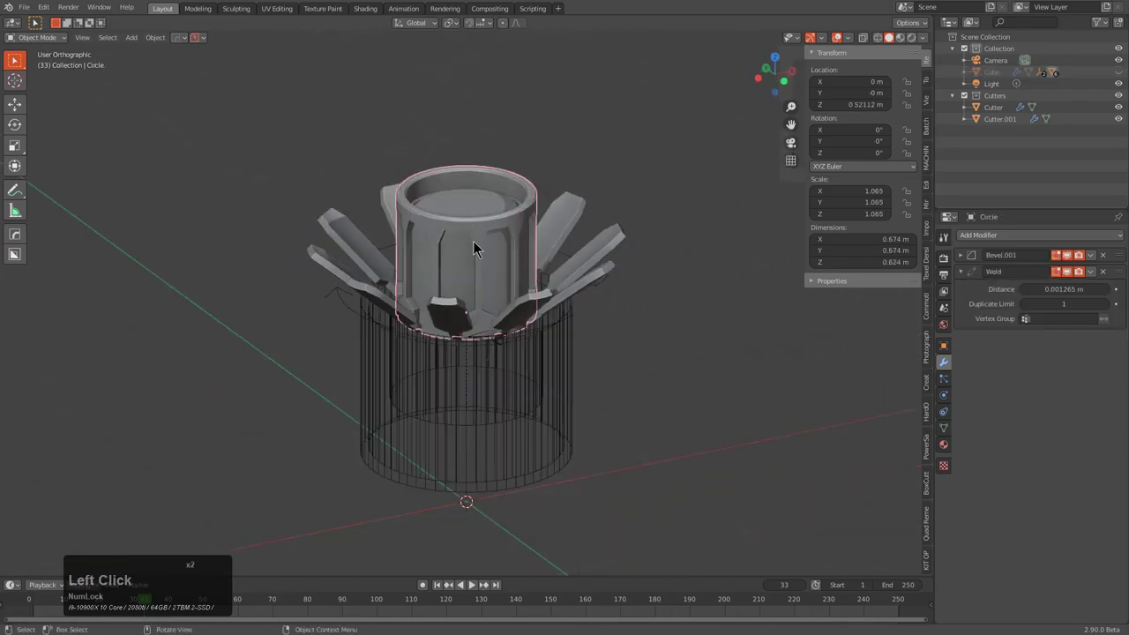
Step: Start moving the grooved cylinder up and clear of the cutter tubes
key(g)
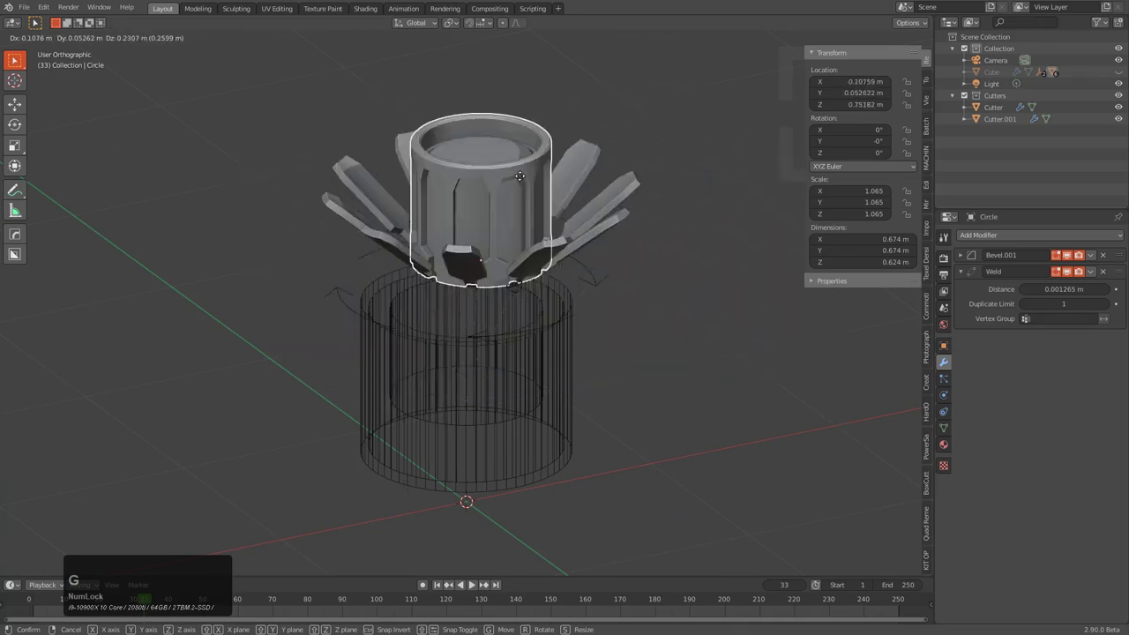
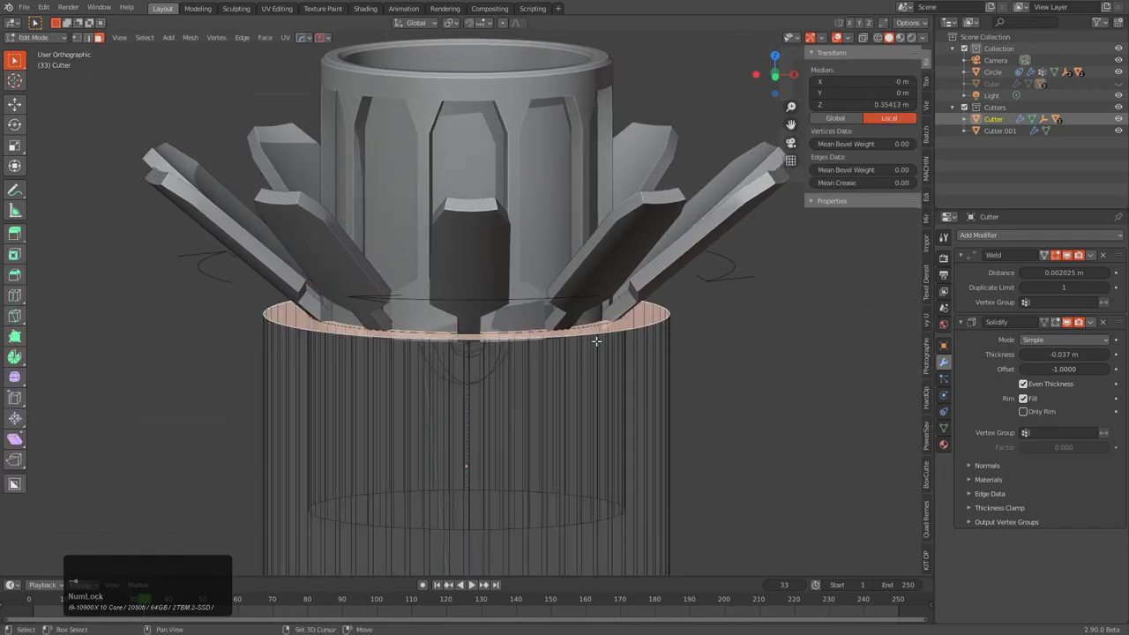
Step: Set the cutter's origin to the selected top rim and move it along Z to 1.005 m
key(s)
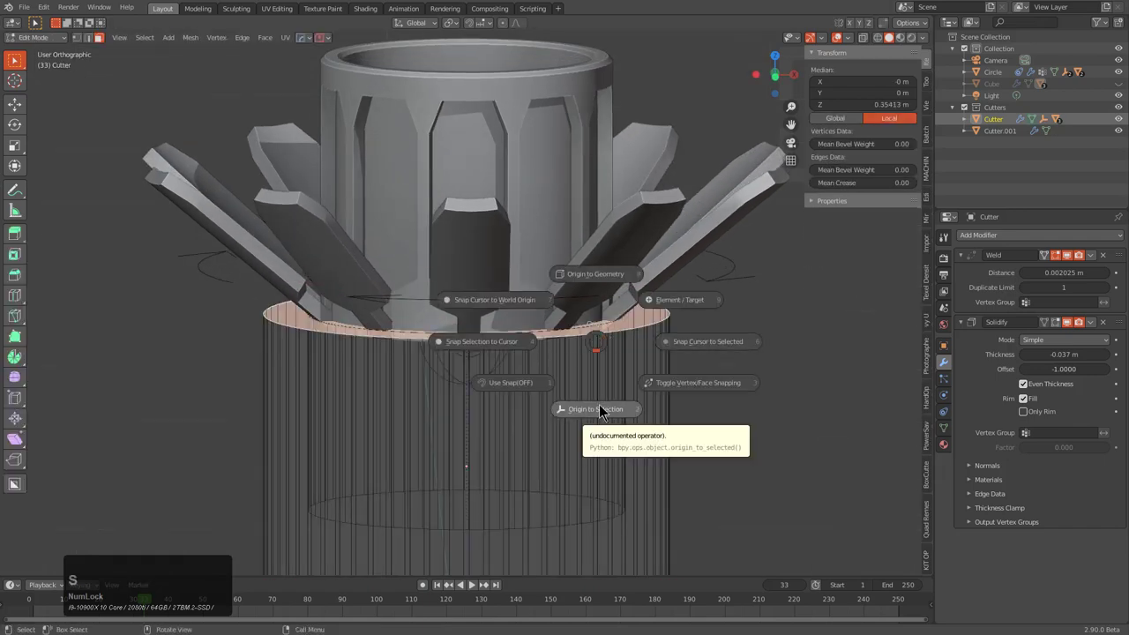
click(604, 417)
middle_click(590, 393)
key(g)
key(z)
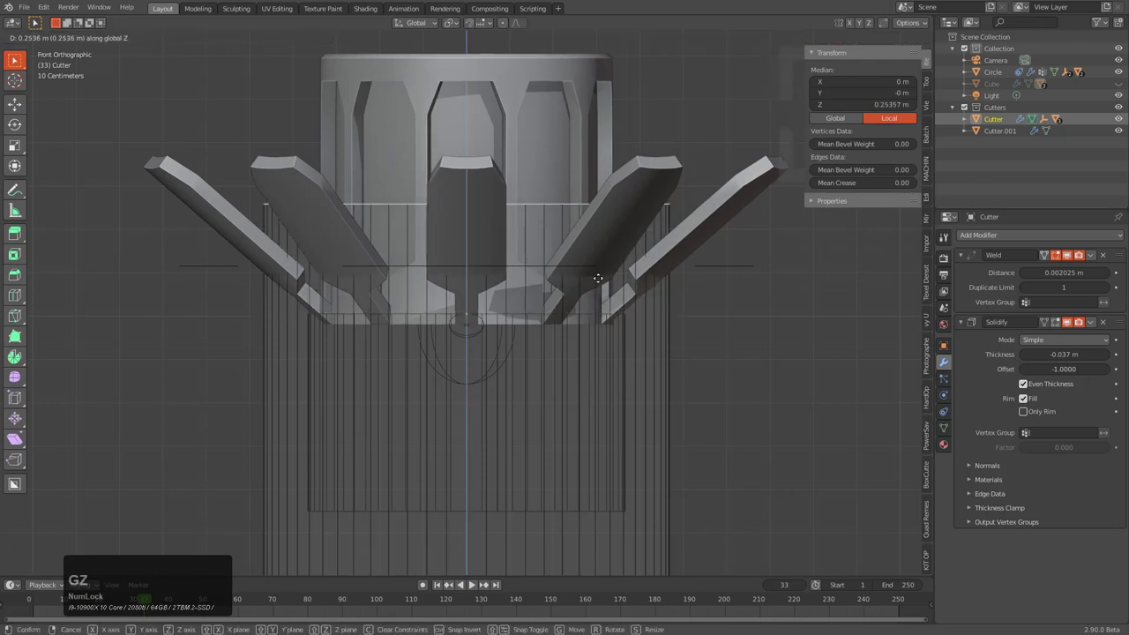
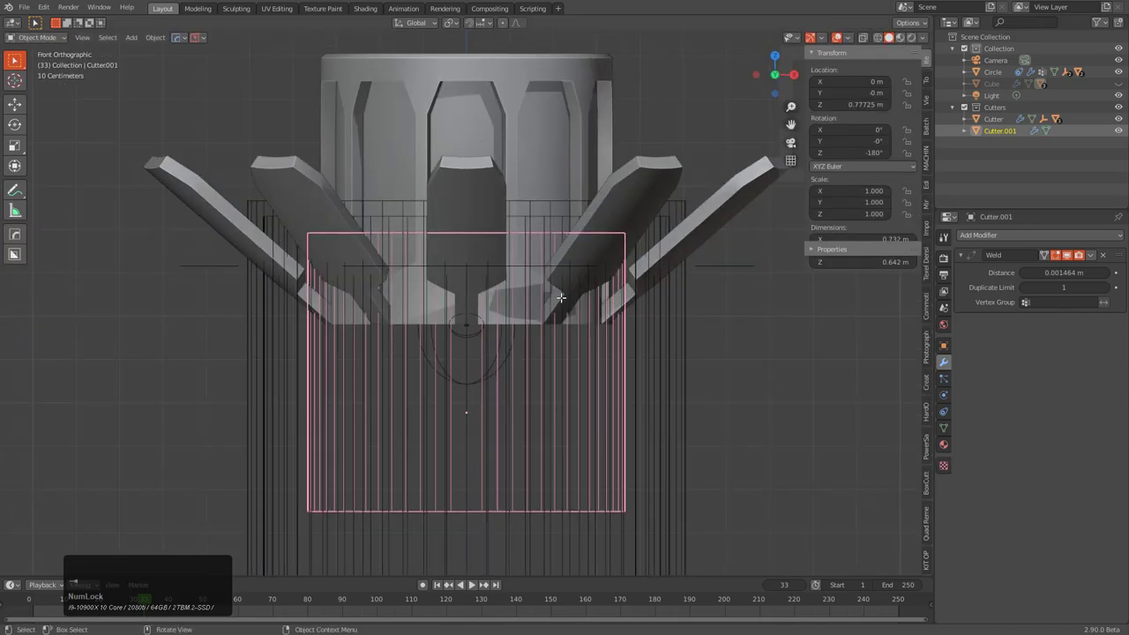
middle_click(602, 325)
scroll(down, 3)
middle_click(621, 323)
scroll(down, 3)
Step: Remove Cutter.001 from the Cutters collection, leaving a single Cutter tube, and play the animation
click(625, 400)
key(g)
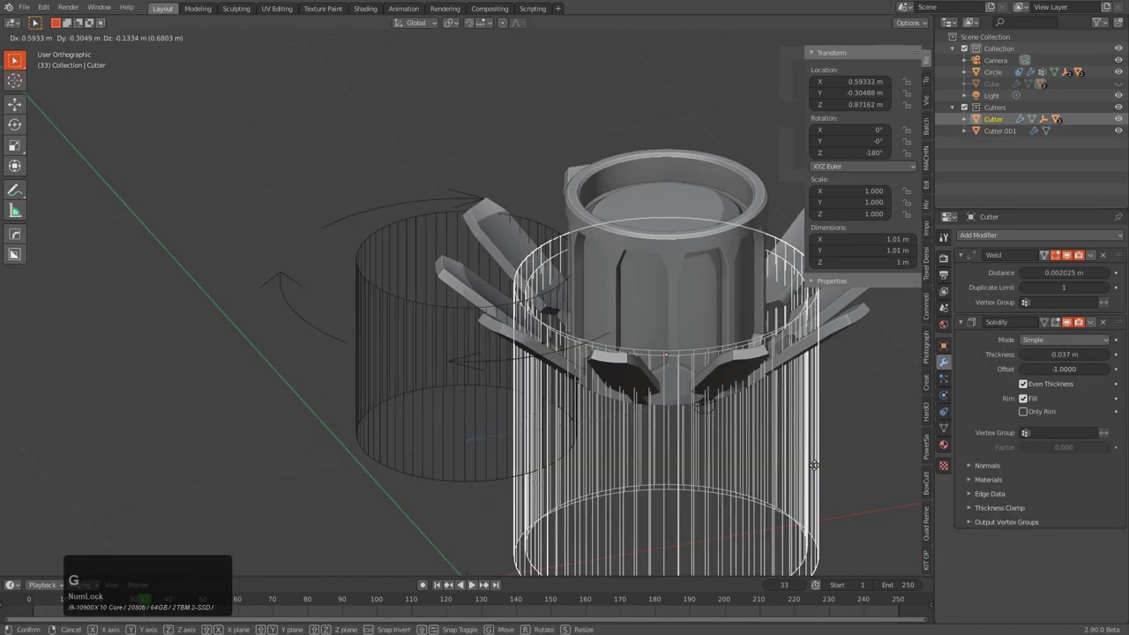
right_click(428, 373)
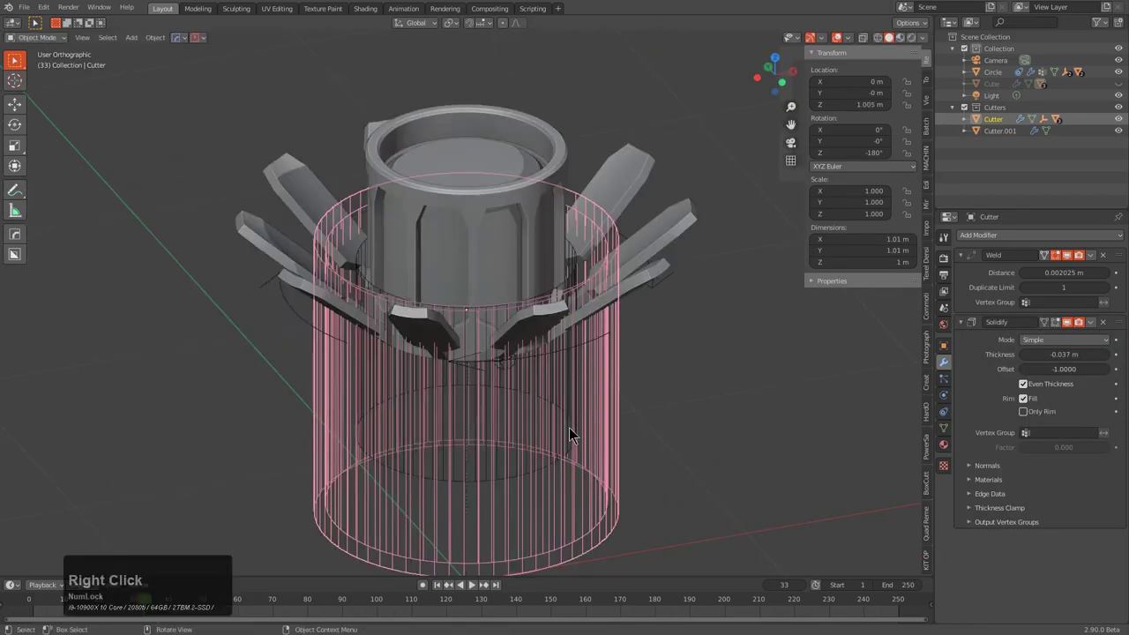
click(578, 448)
click(657, 301)
click(670, 288)
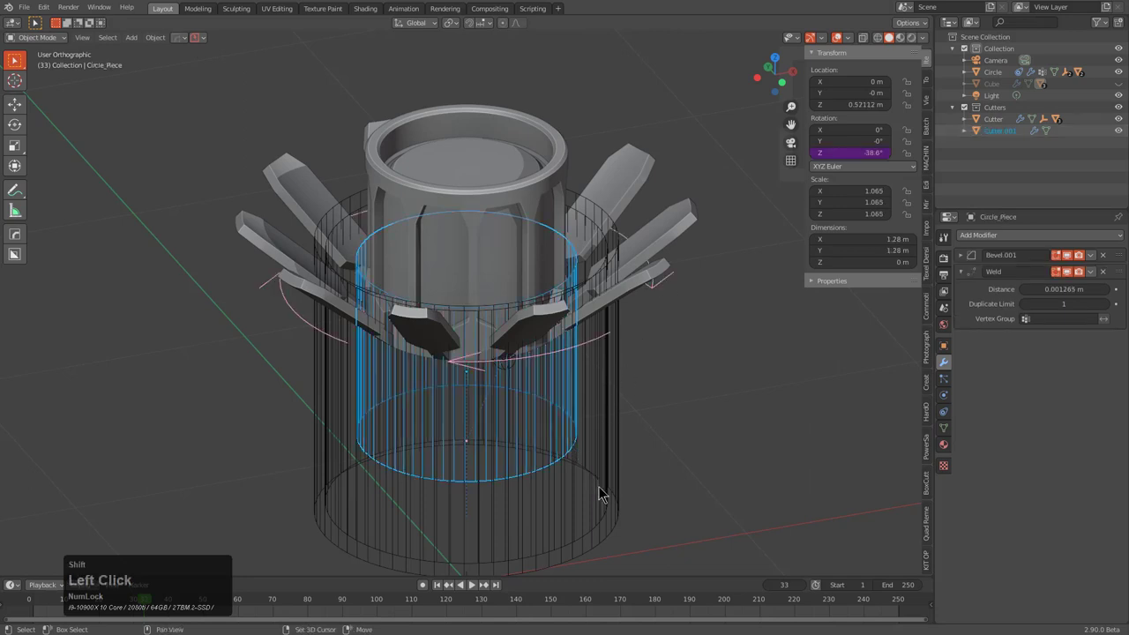
double_click(625, 472)
key(ctrl+p)
click(626, 472)
key(alt+a)
Step: Grab the cutter tube to check its placement around the assembly, then cancel the move
click(612, 430)
key(g)
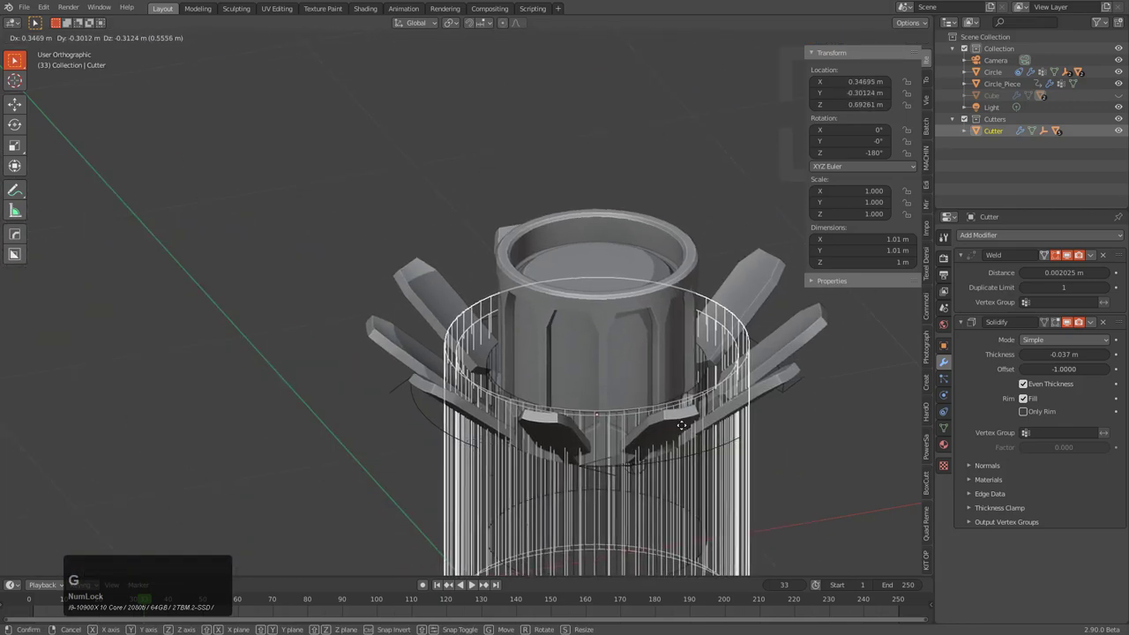
right_click(468, 433)
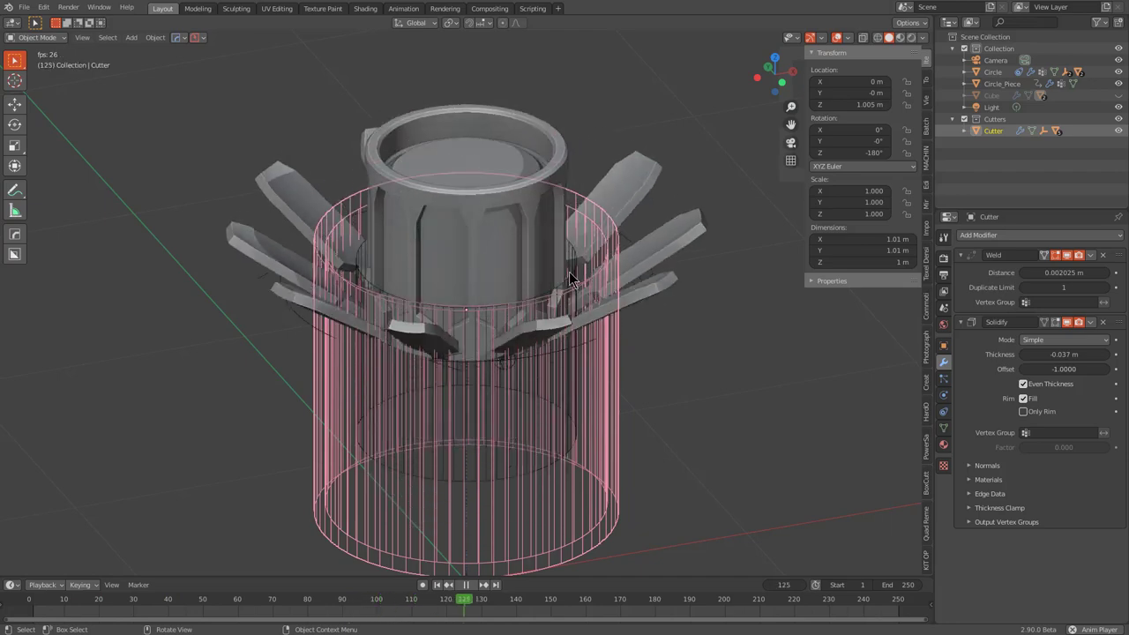
Step: Save the scene with PowerSave under the name insert_test_23
scroll(down, 3)
middle_click(584, 330)
middle_click(604, 345)
middle_click(594, 339)
middle_click(562, 360)
middle_click(564, 341)
scroll(down, 3)
middle_click(554, 337)
click(205, 41)
click(205, 96)
text(insert)
text(est)
key(Return)
click(210, 84)
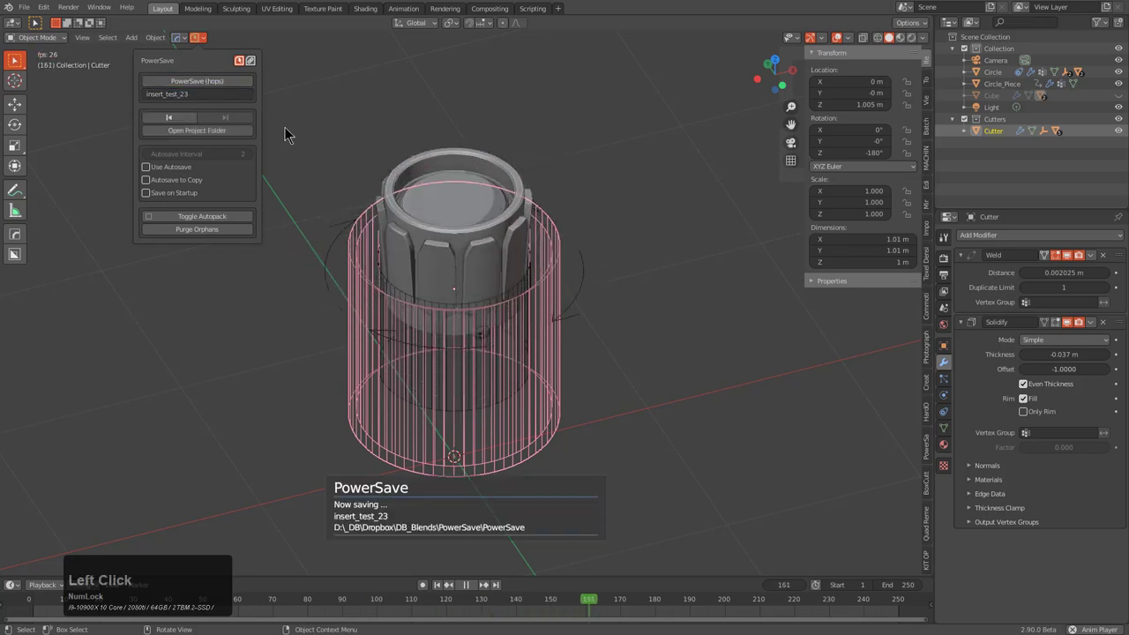
Step: Play the animation in front view, jump to frame 1 and clear the Cutter's location to the world origin
middle_click(514, 320)
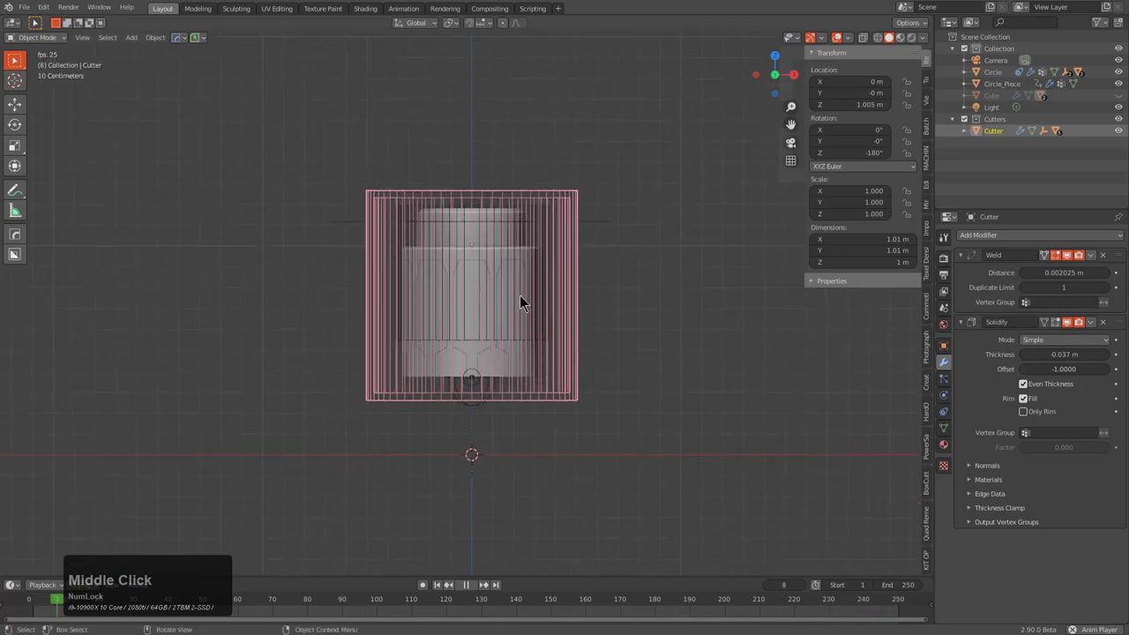
key(ctrl+s)
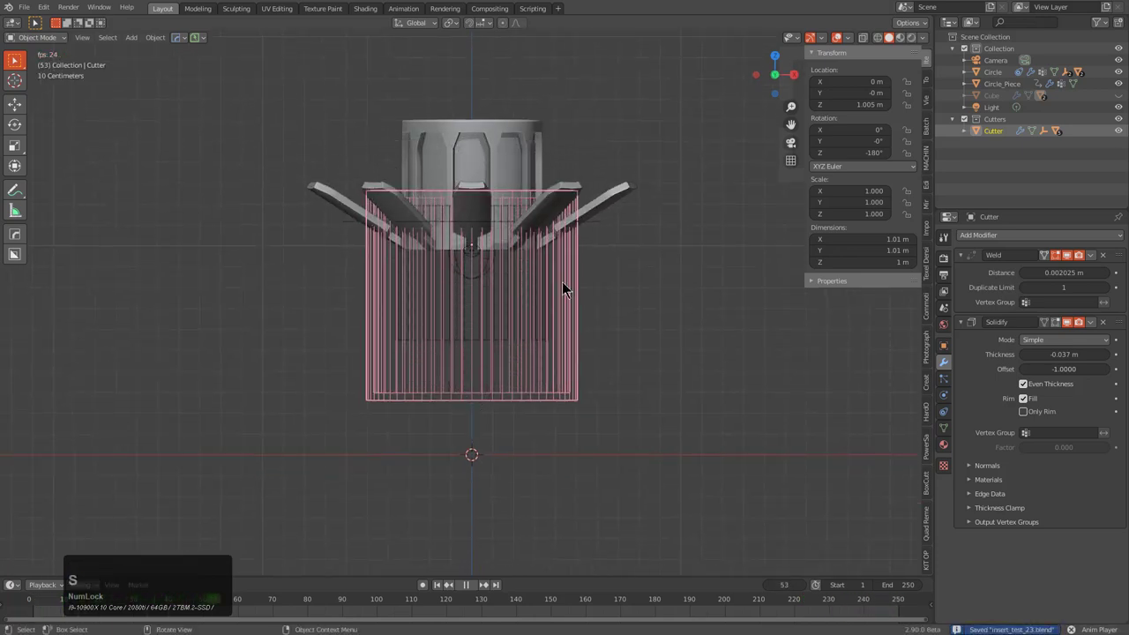
key(Up)
key(Left)
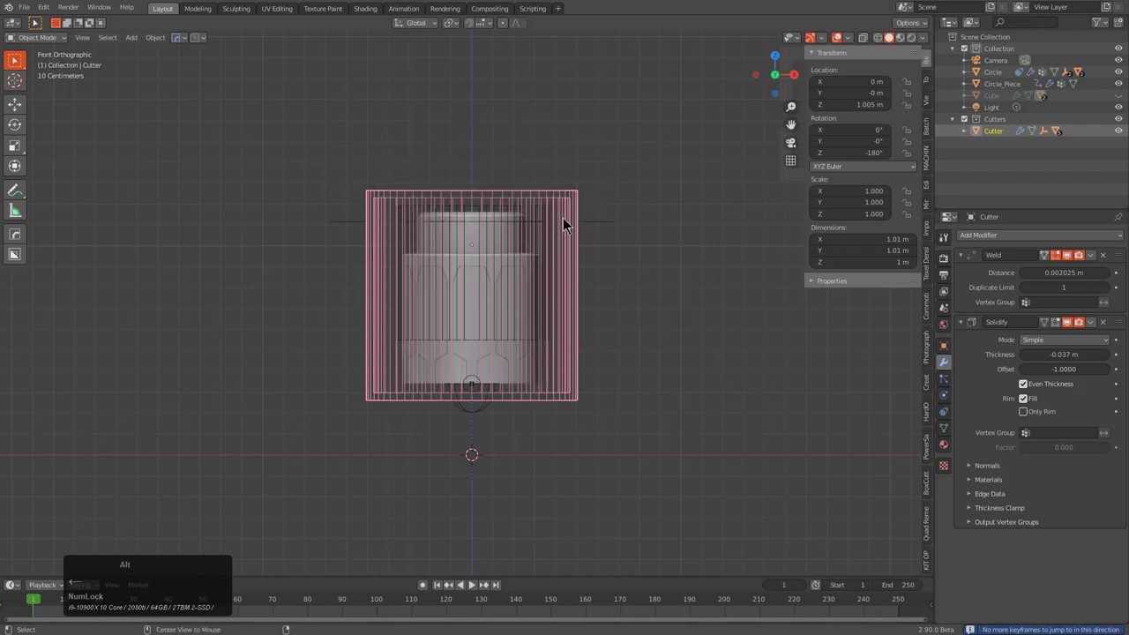
key(g)
middle_click(559, 408)
scroll(up, 3)
scroll(down, 3)
middle_click(435, 380)
middle_click(448, 386)
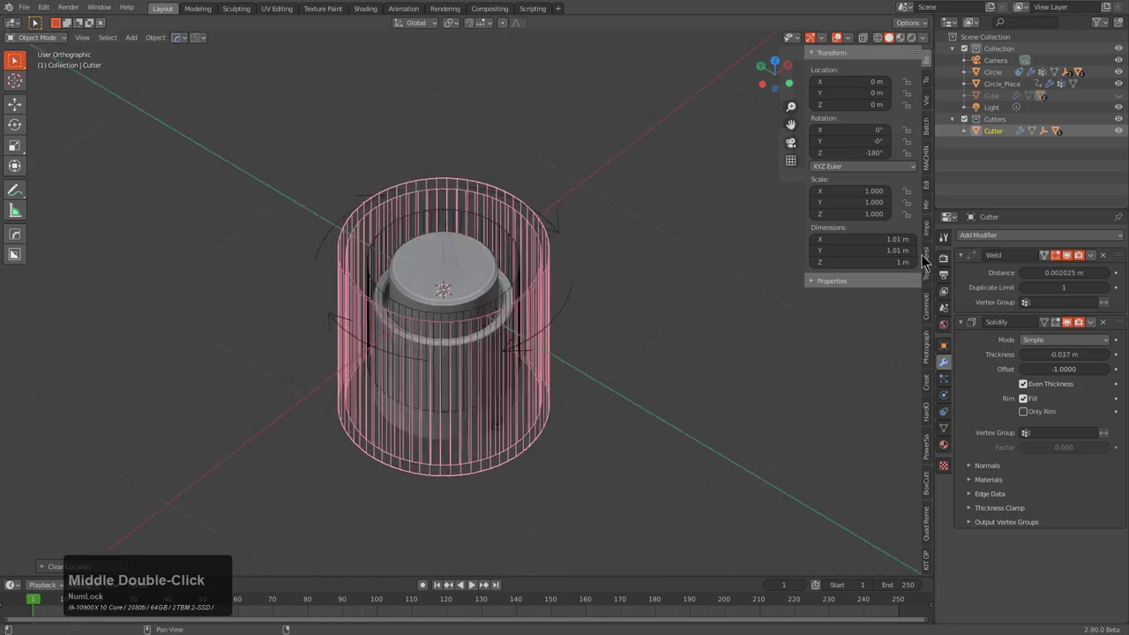
Step: In the KIT OPS sidebar switch to the Newdemo pack and pick the ANI Circular1 insert
click(936, 558)
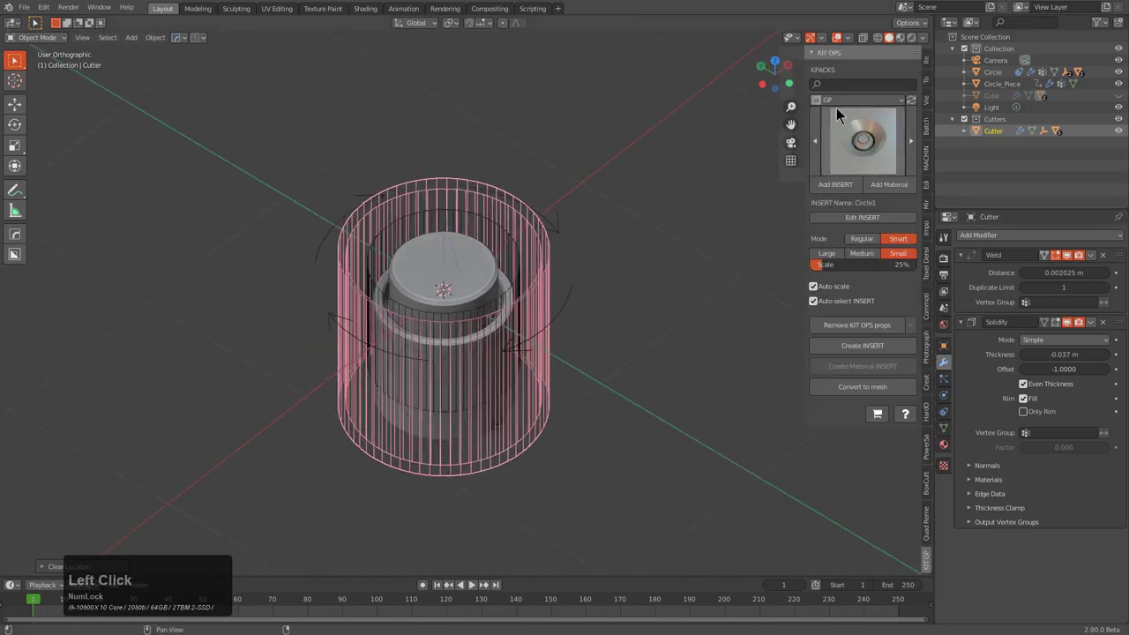
click(849, 106)
click(858, 188)
click(855, 151)
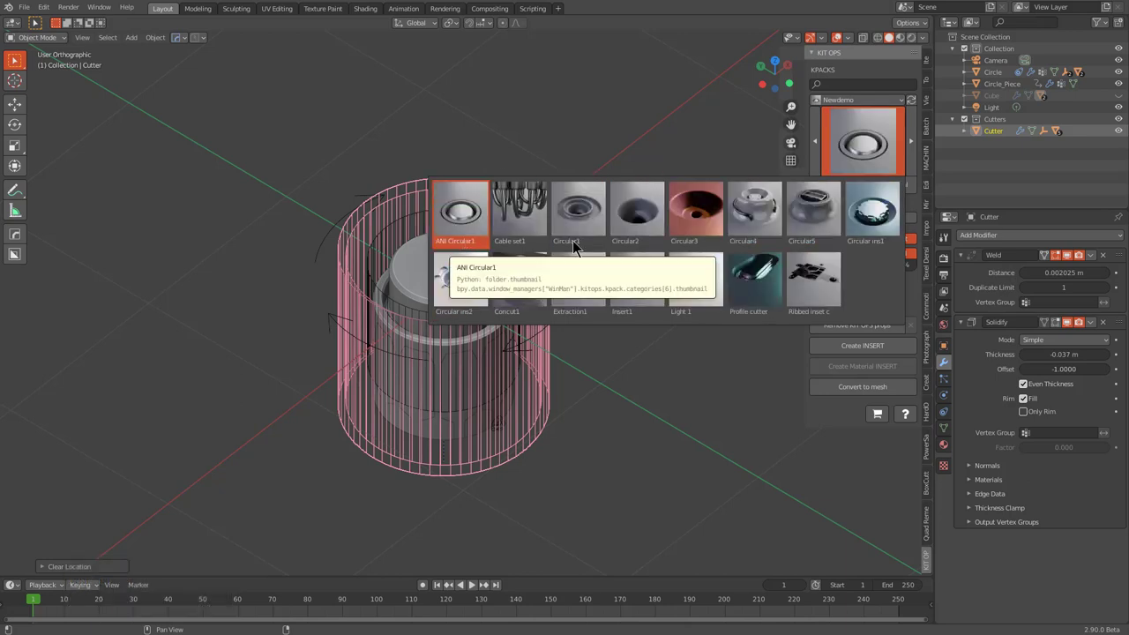
click(861, 350)
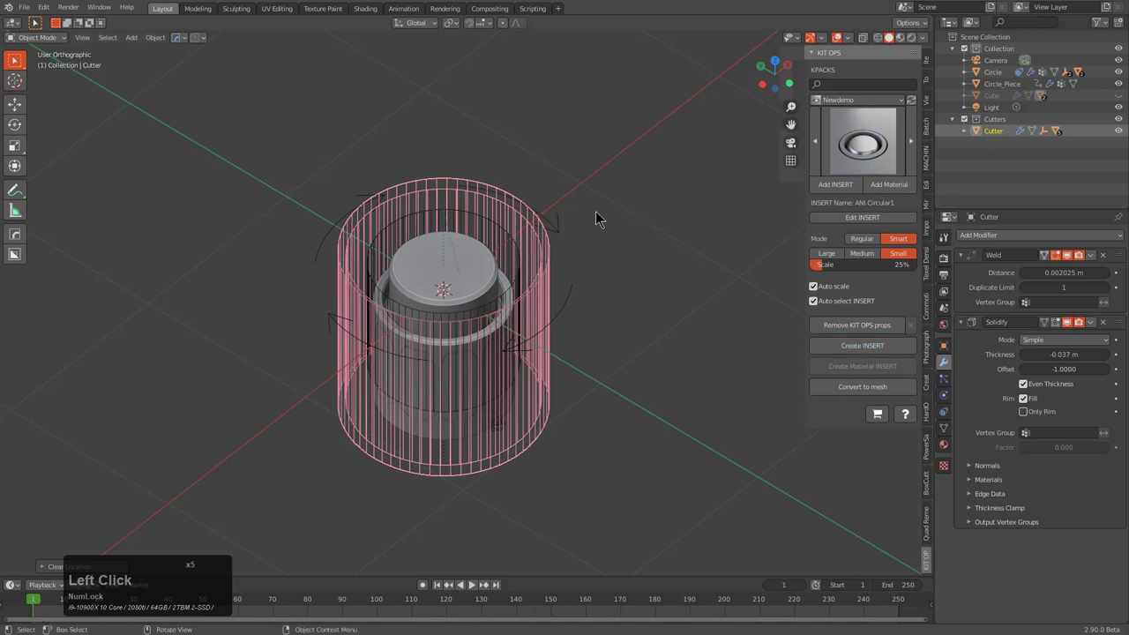
middle_click(685, 364)
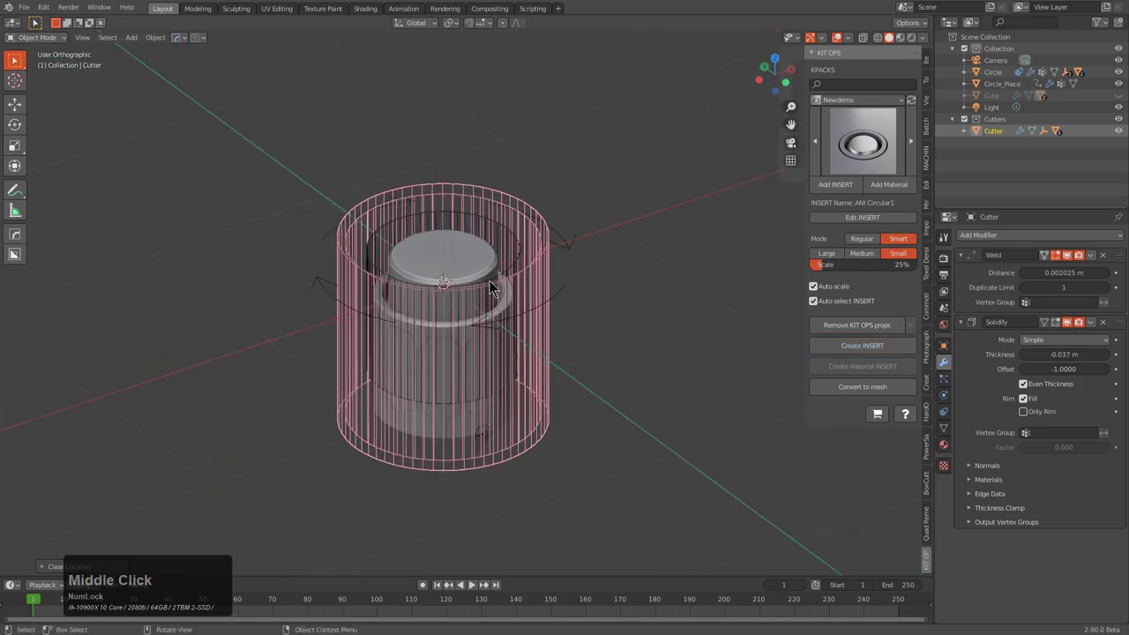
middle_click(503, 299)
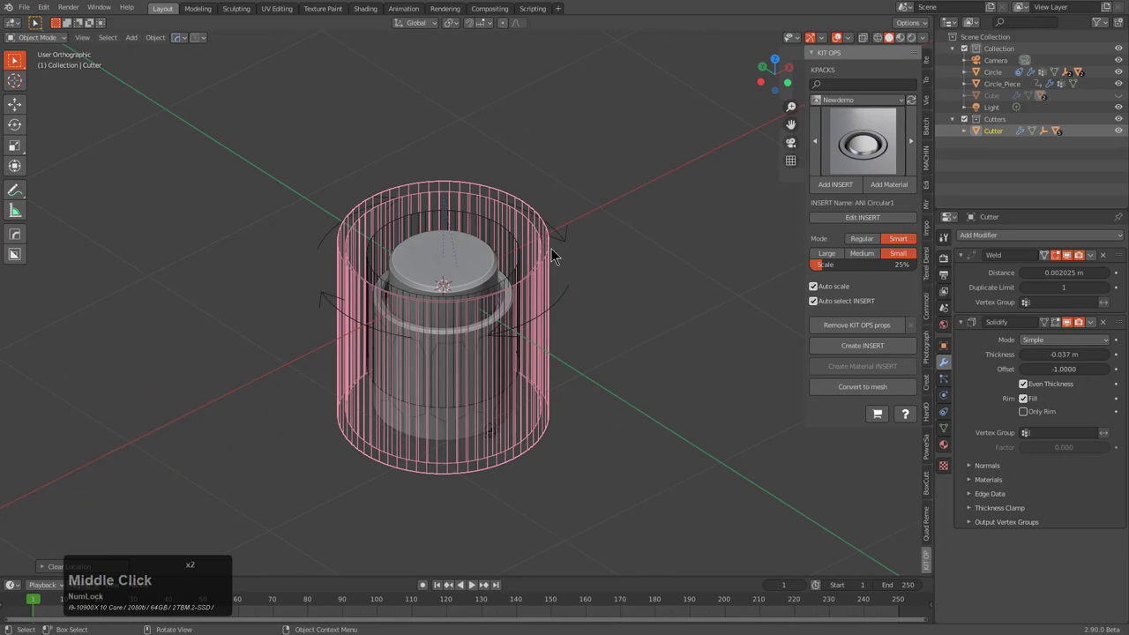
Step: Turn the grooved cylinder into a new KIT OPS insert in the factory scene
click(844, 346)
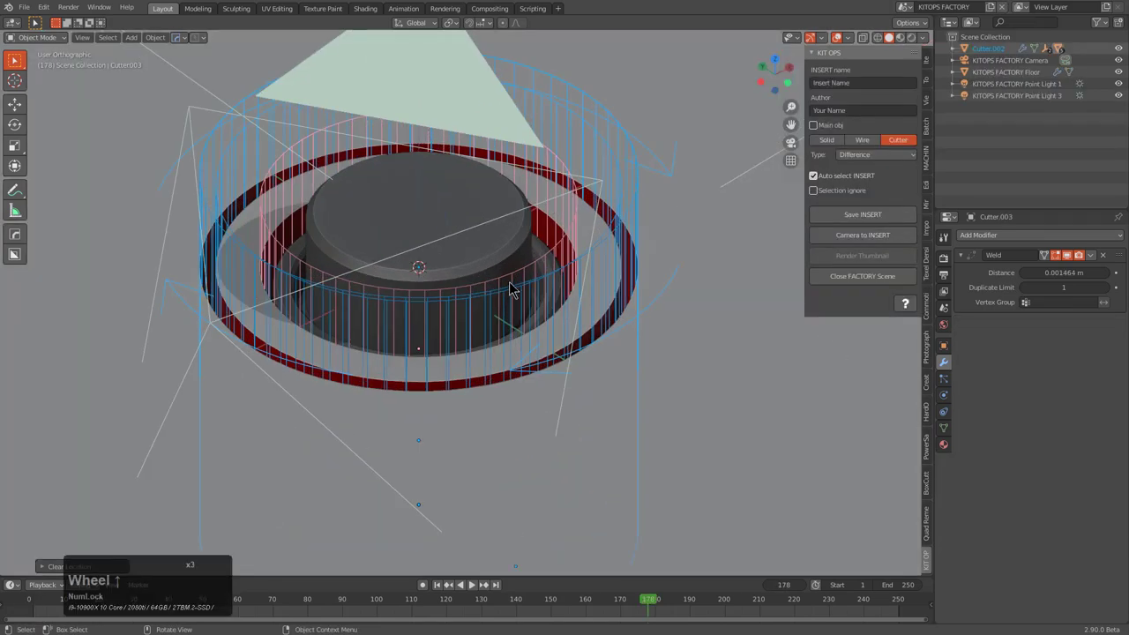
scroll(up, 3)
scroll(up, 3)
middle_click(504, 291)
middle_click(549, 288)
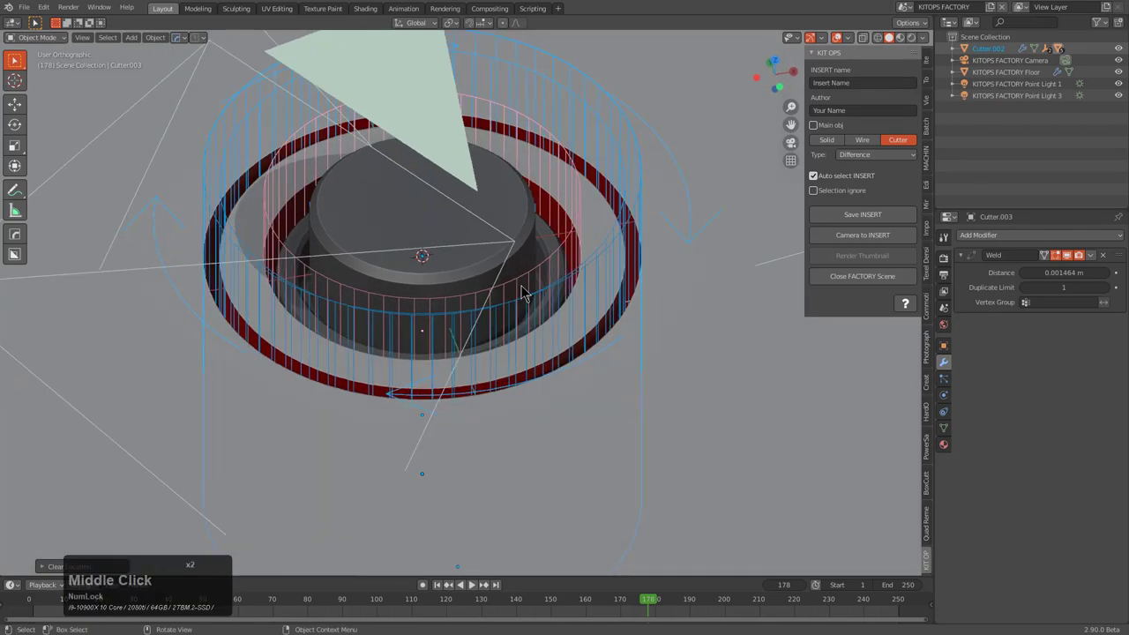
scroll(down, 3)
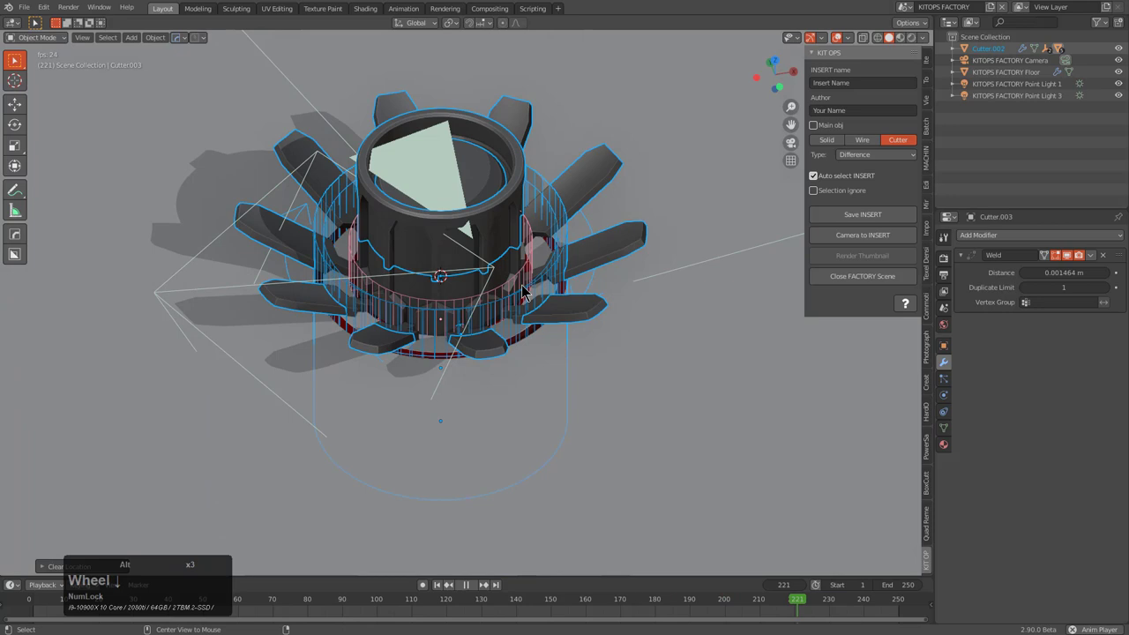
key(alt+a)
middle_click(528, 287)
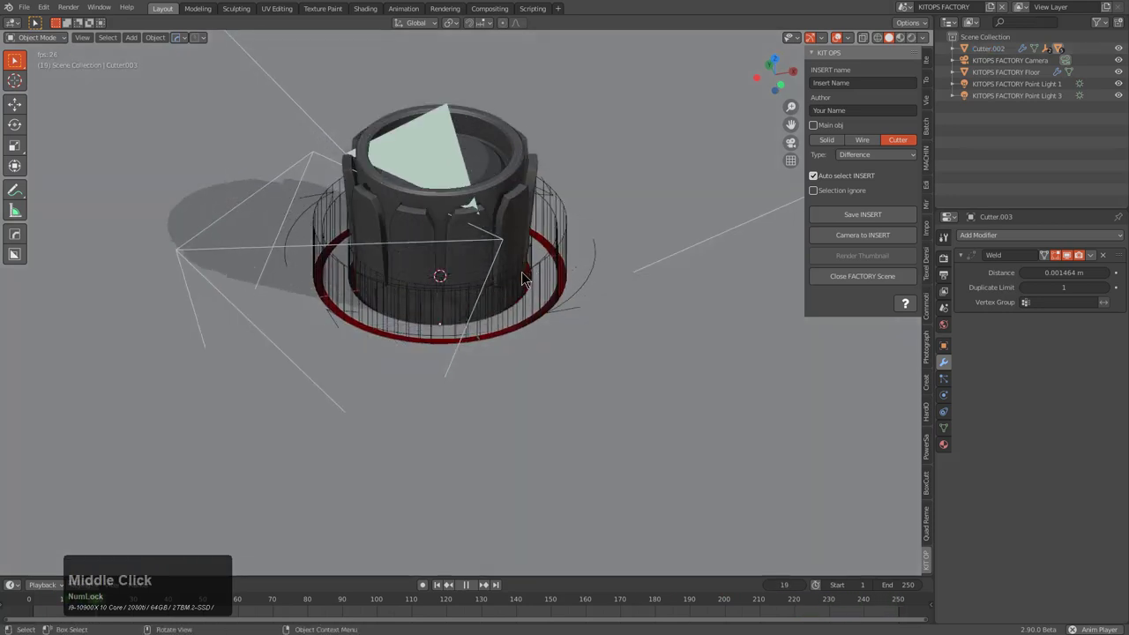
middle_click(531, 285)
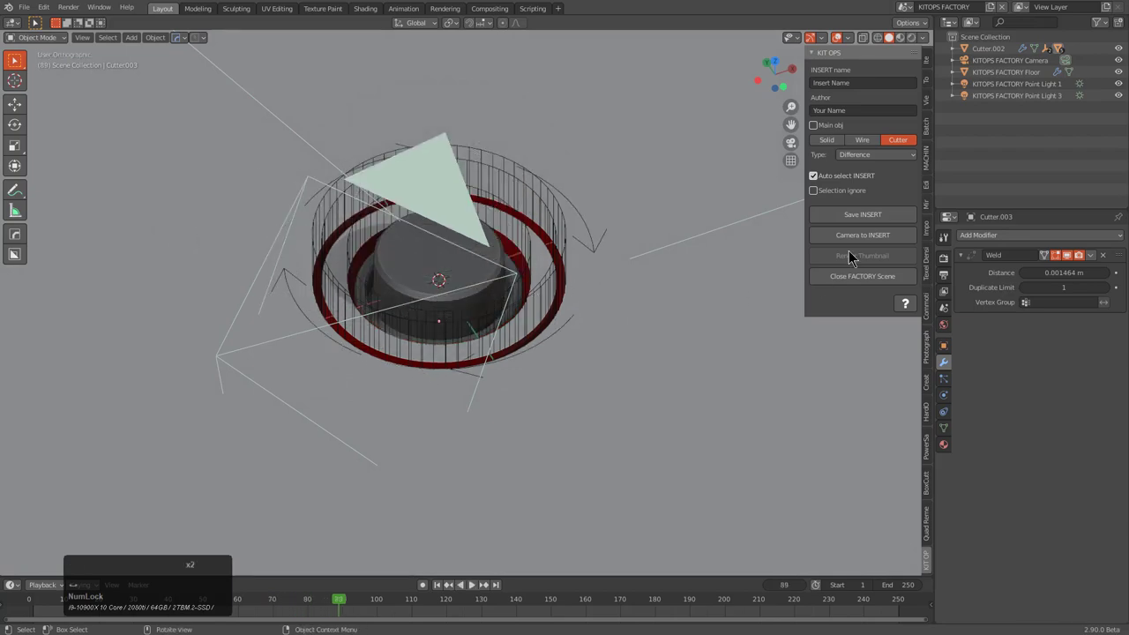
click(447, 280)
middle_click(467, 296)
scroll(up, 3)
Step: Set the inner cylinder as a Solid part of the insert
click(566, 278)
click(567, 278)
key(alt+m)
click(577, 288)
middle_click(592, 258)
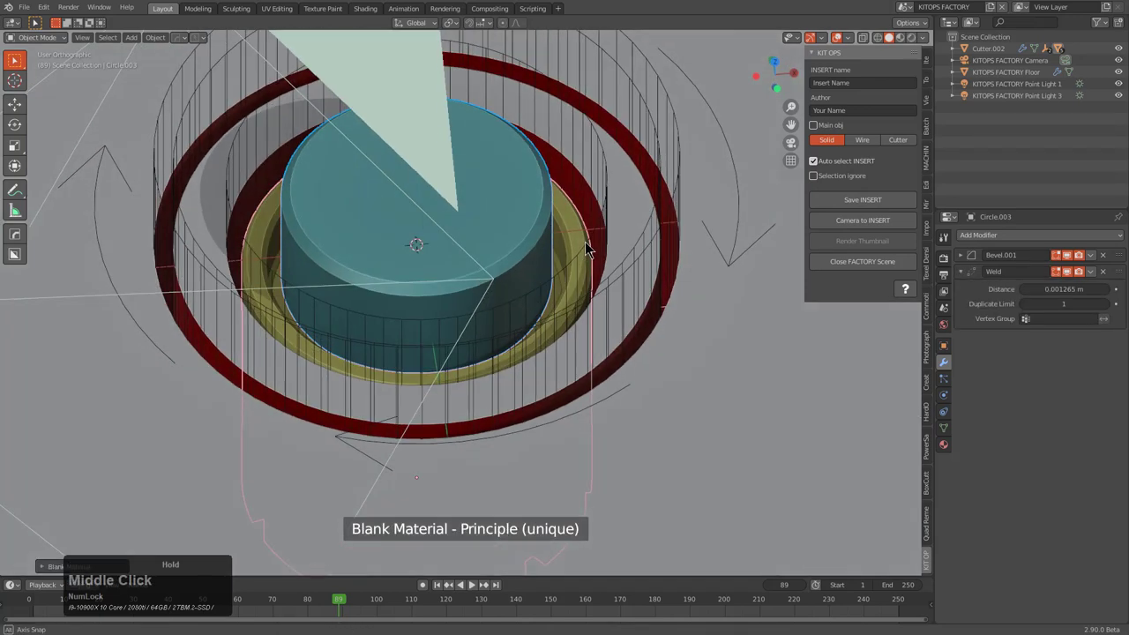
scroll(up, 3)
key(m)
click(592, 256)
scroll(down, 3)
middle_click(539, 279)
key(q)
key(alt+a)
Step: Save the insert as ani_circular1.blend into the NewDemo pack
scroll(down, 3)
middle_click(462, 307)
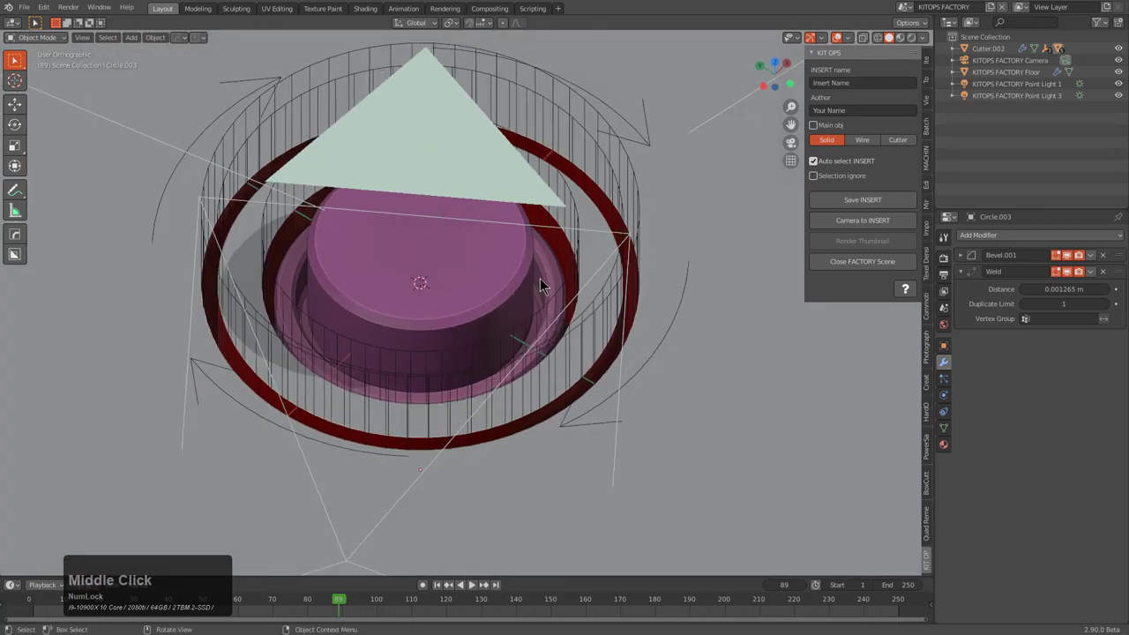
middle_click(589, 346)
middle_click(577, 344)
scroll(up, 3)
click(429, 302)
scroll(up, 3)
scroll(down, 3)
click(856, 209)
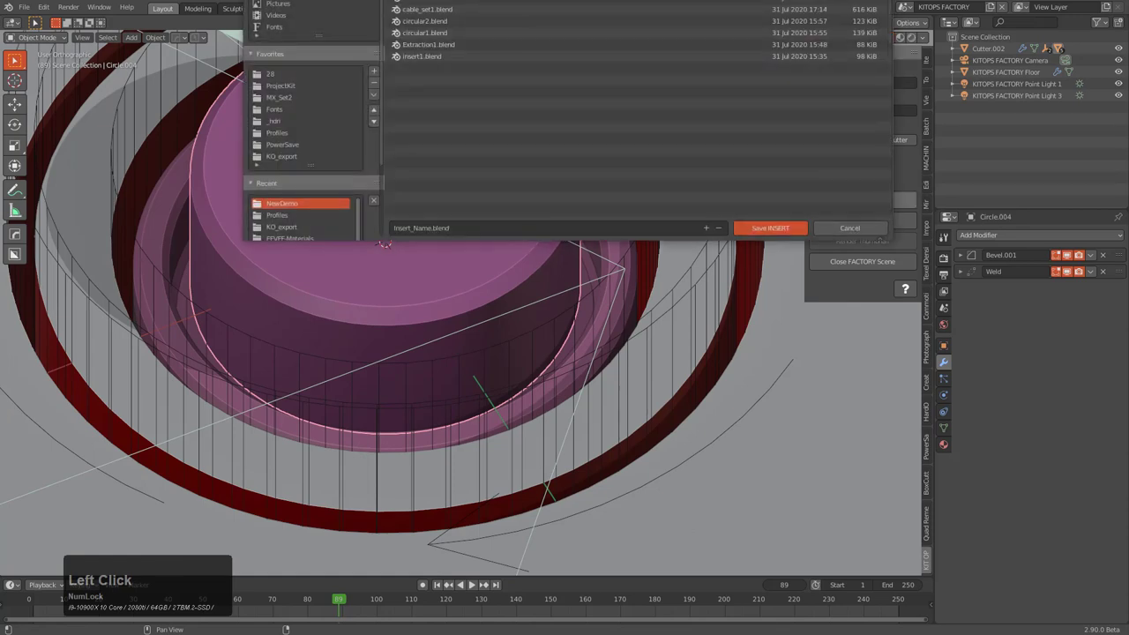
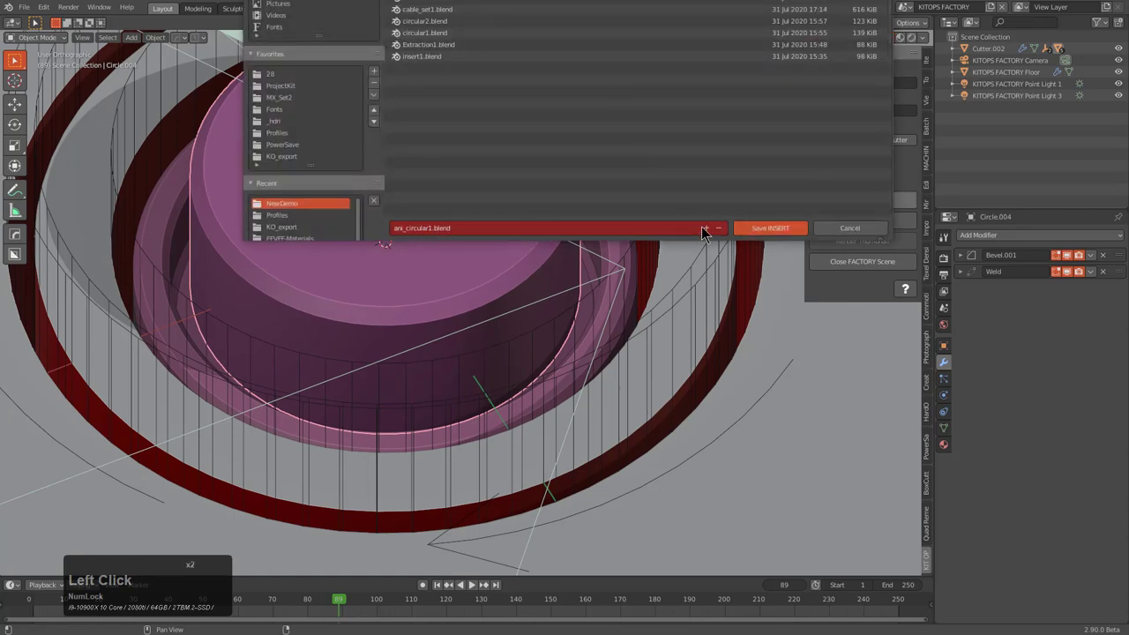
click(746, 240)
click(757, 235)
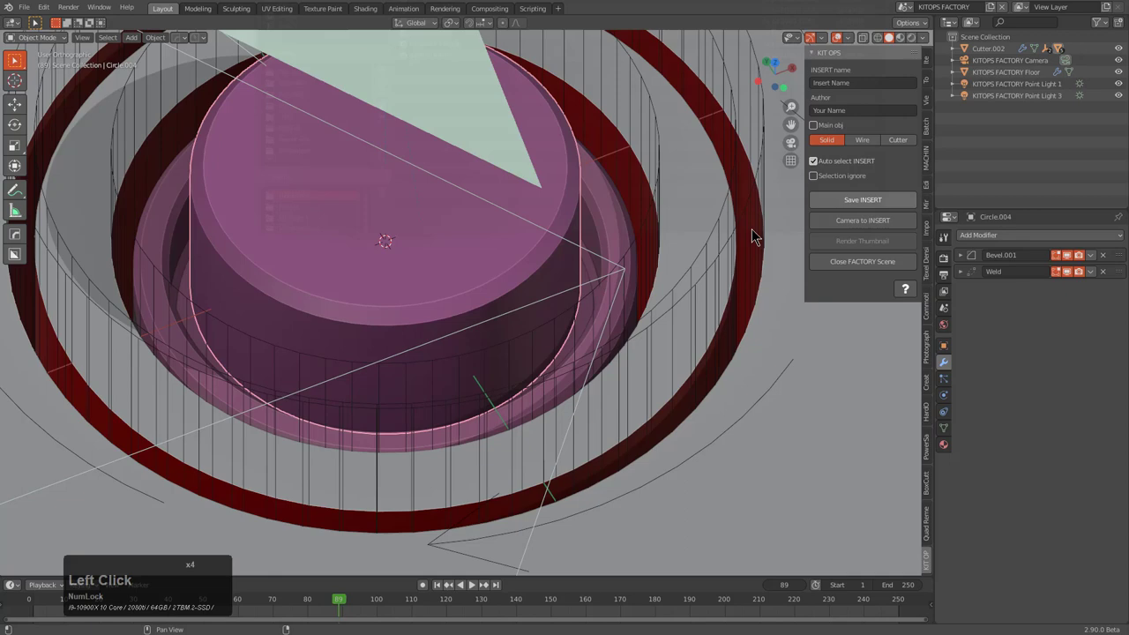
scroll(down, 3)
middle_click(459, 304)
scroll(up, 3)
Step: Look through the KITOPS FACTORY Camera and trackball-rotate it to a steeper, closer angle
key(alt+a)
key(KP_0)
click(858, 227)
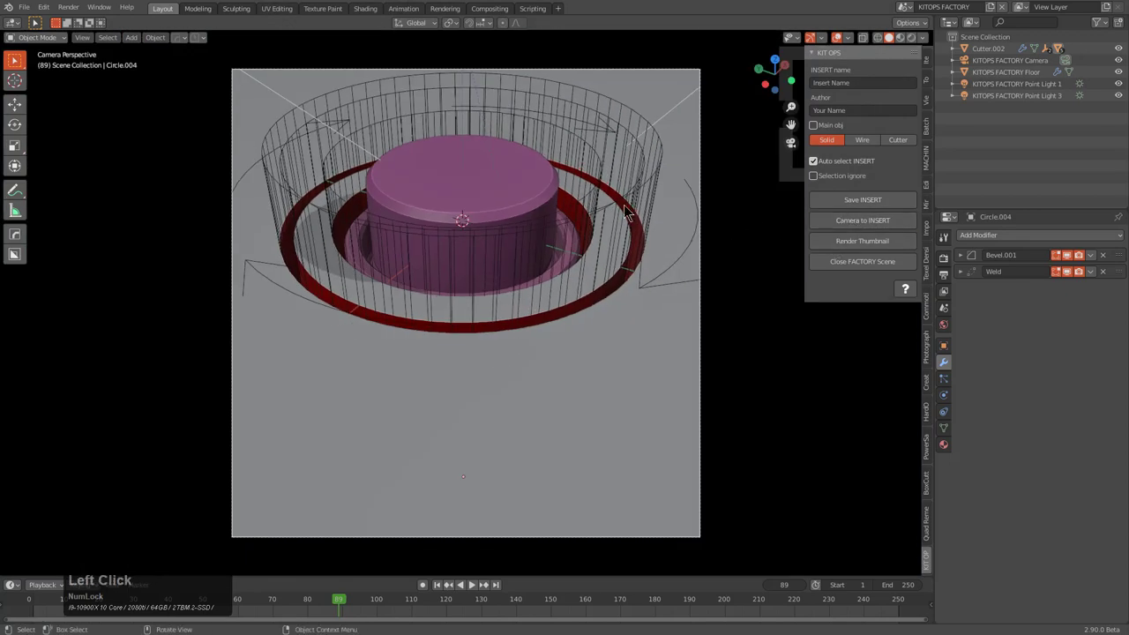
click(696, 76)
key(g)
key(r)
key(r)
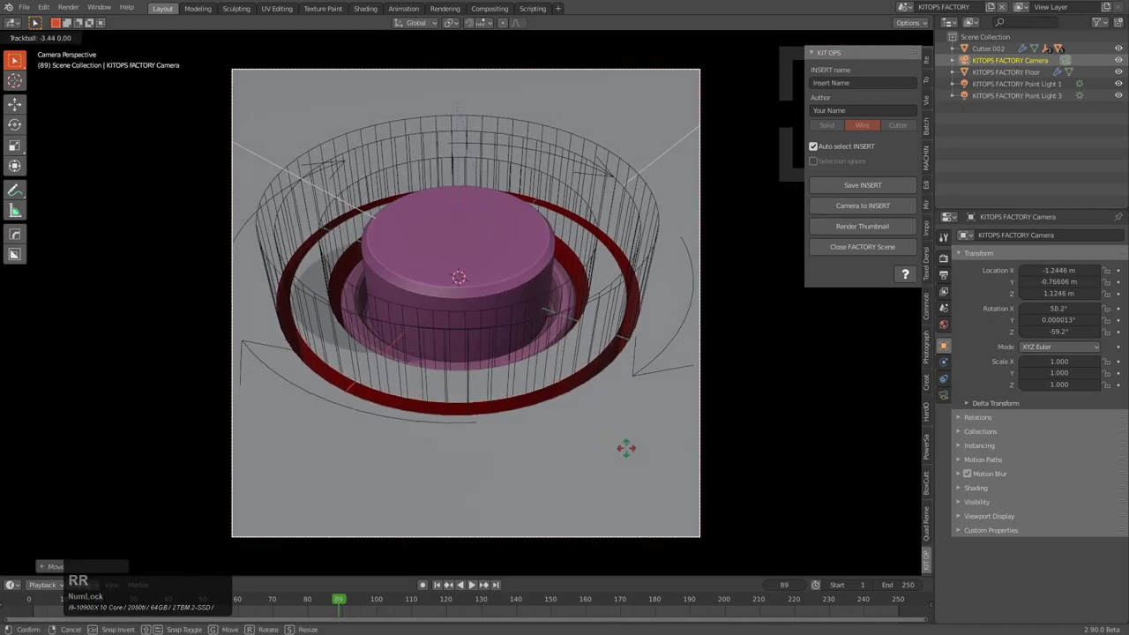
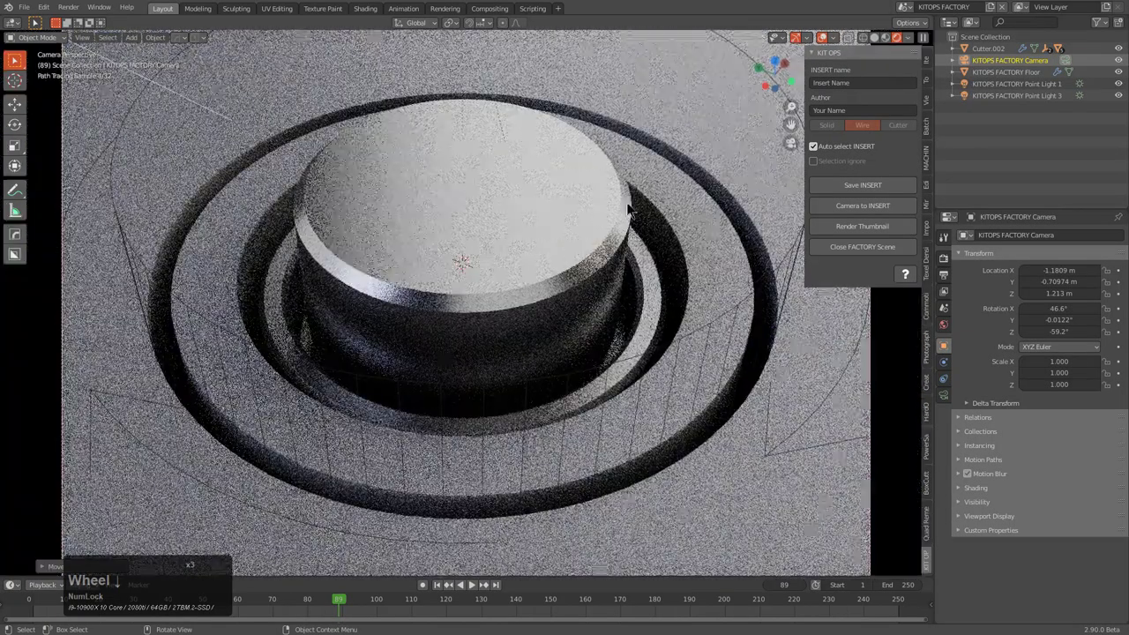
Step: Check the framing in Rendered shading, then return to Solid shading
click(893, 41)
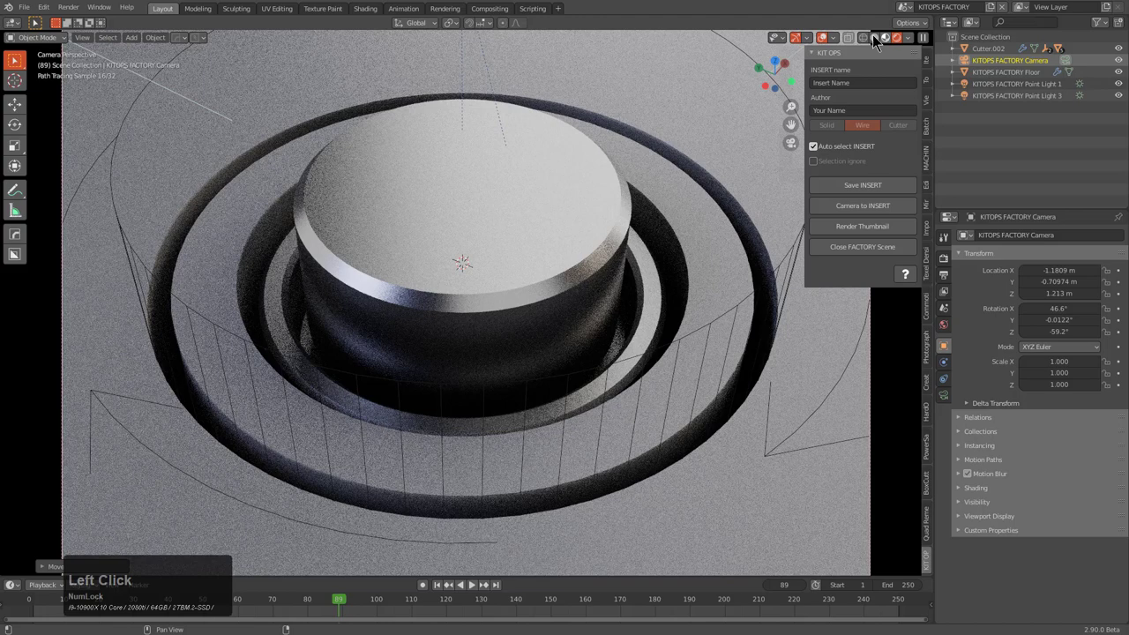
click(878, 42)
click(897, 43)
key(alt+z)
key(alt+z)
click(548, 253)
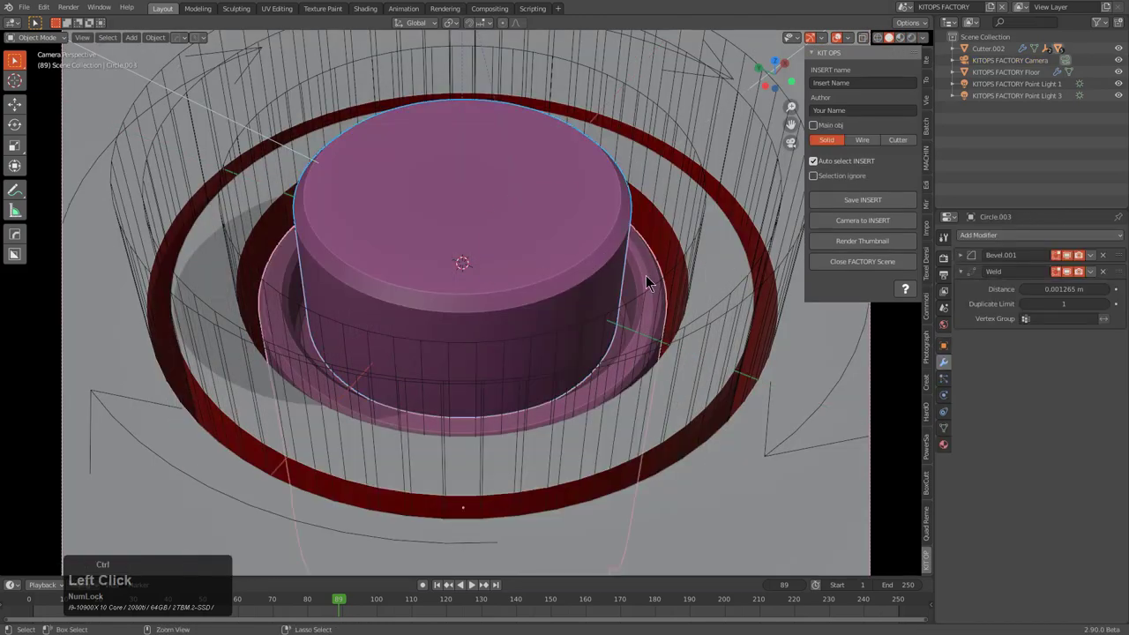
Step: Add a Hard Ops bevel to Circle.004's edges and confirm its width
key(ctrl+a)
click(618, 422)
scroll(up, 3)
click(592, 274)
click(597, 275)
key(q)
click(630, 263)
key(q)
click(627, 264)
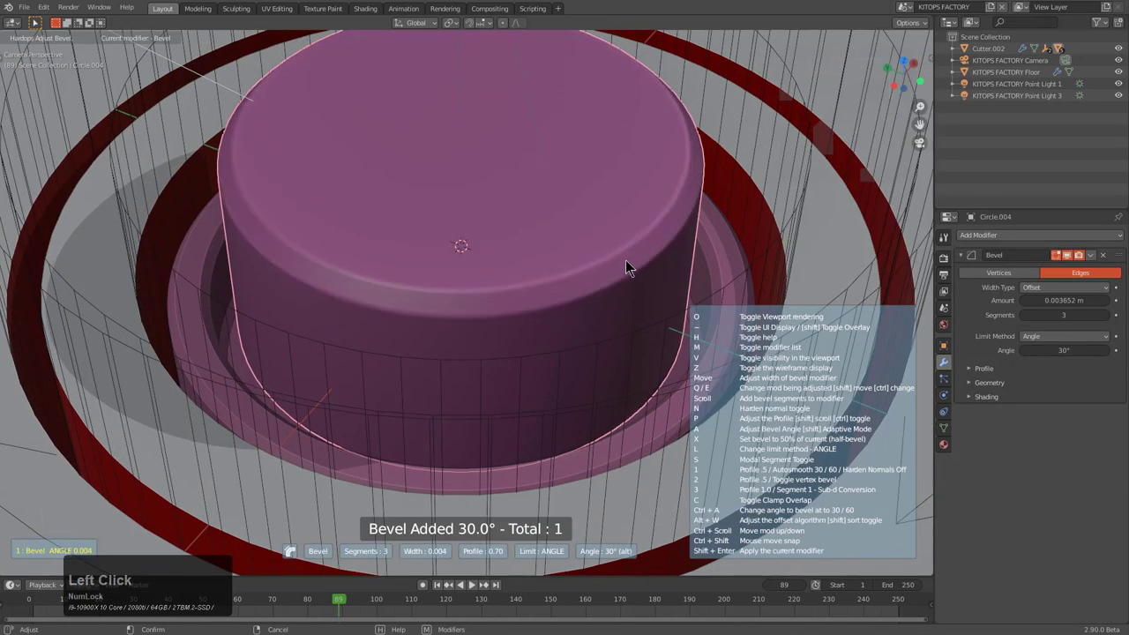
click(634, 263)
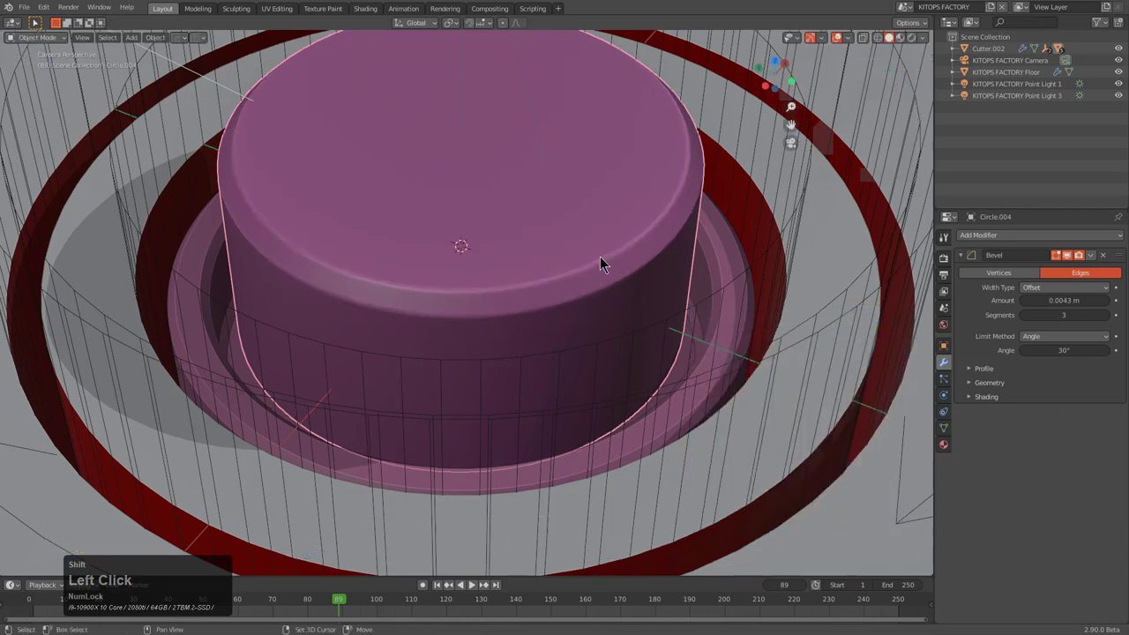
Step: Move the lower cylinder part Circle.003 along the Z axis
click(709, 273)
key(q)
click(754, 279)
scroll(down, 3)
key(g)
key(z)
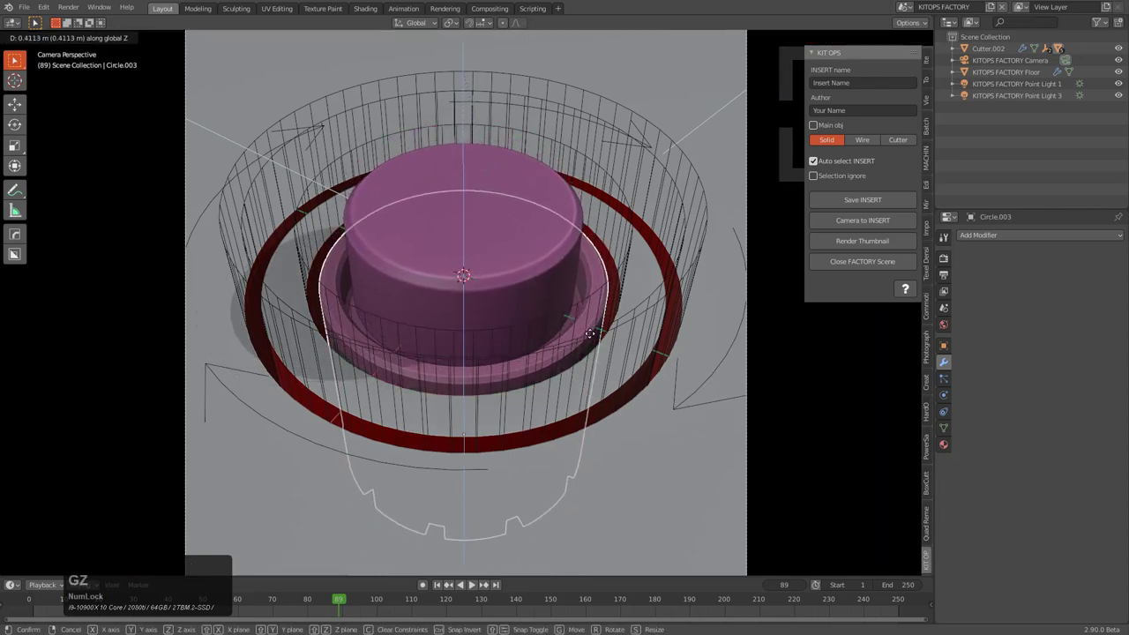
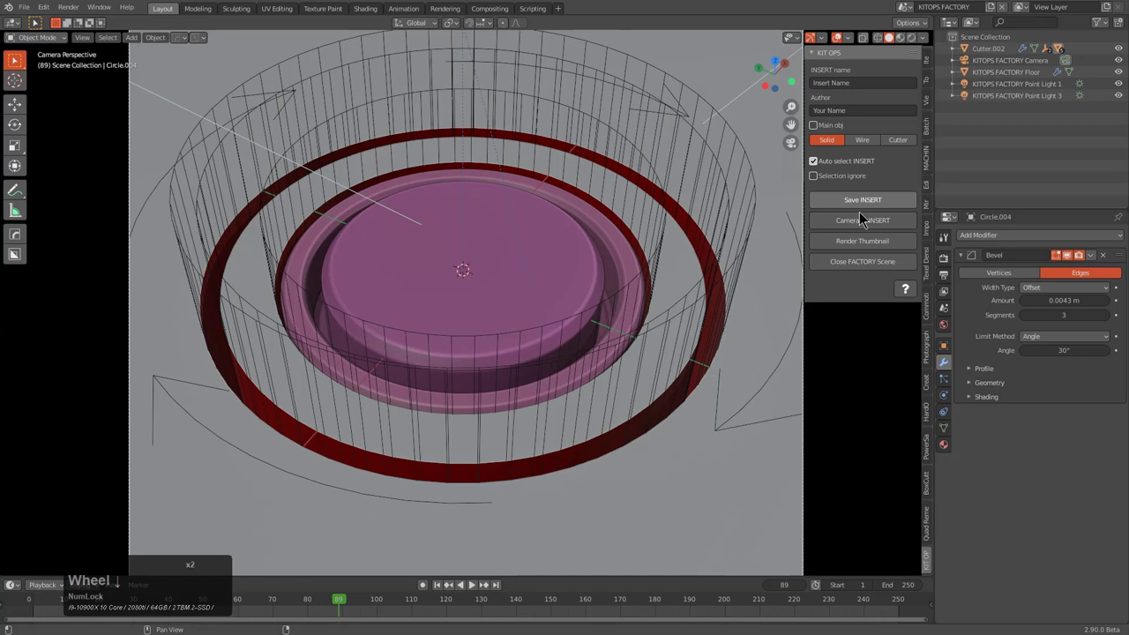
Step: Save the updated insert again and close the FACTORY scene
click(860, 246)
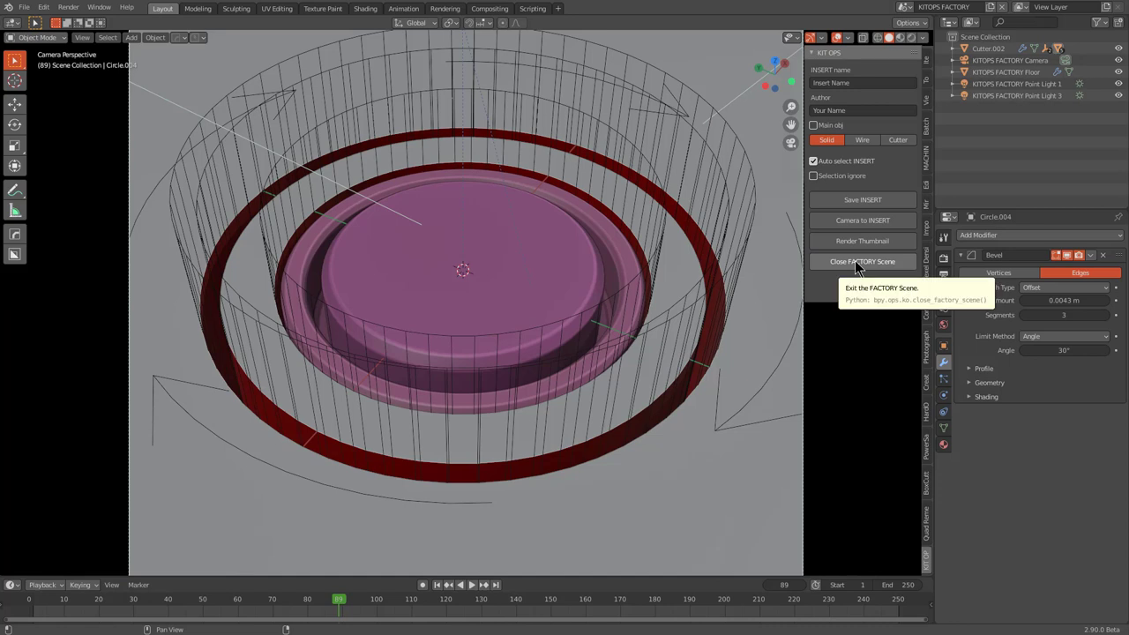
click(860, 268)
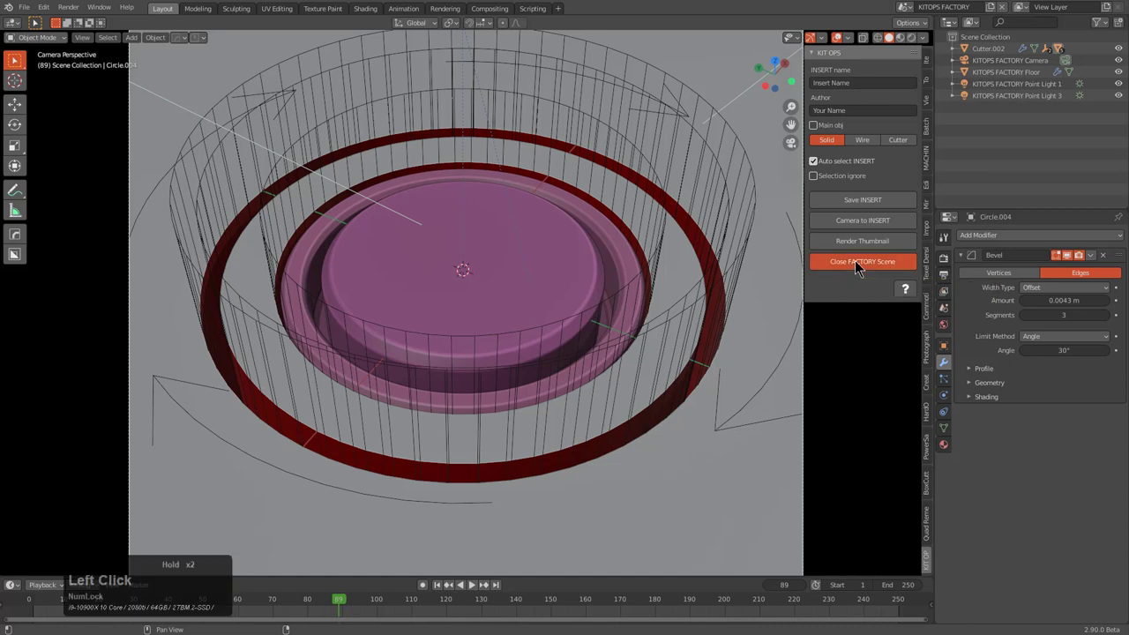
Step: Orbit the restored cylinder scene and begin a File > New > General scene
click(861, 268)
scroll(down, 3)
middle_click(560, 333)
scroll(down, 3)
middle_click(562, 346)
middle_click(590, 370)
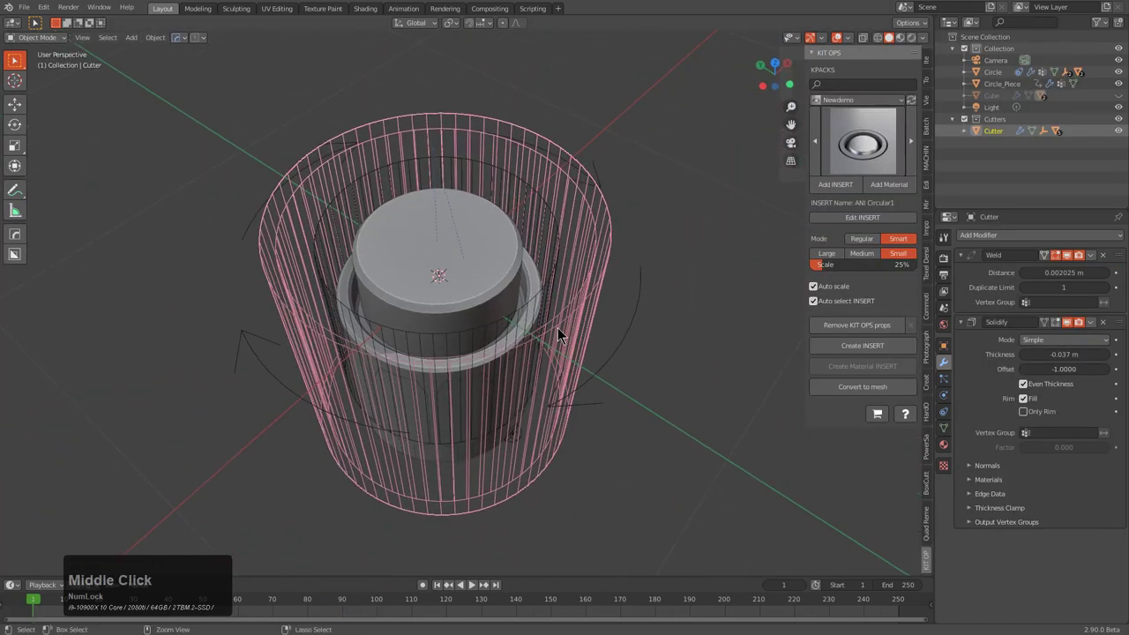
key(n)
click(596, 342)
middle_click(574, 341)
middle_click(598, 330)
Step: Start the fresh default-cube file and apply Hard Ops Sharpen to the cube
key(n)
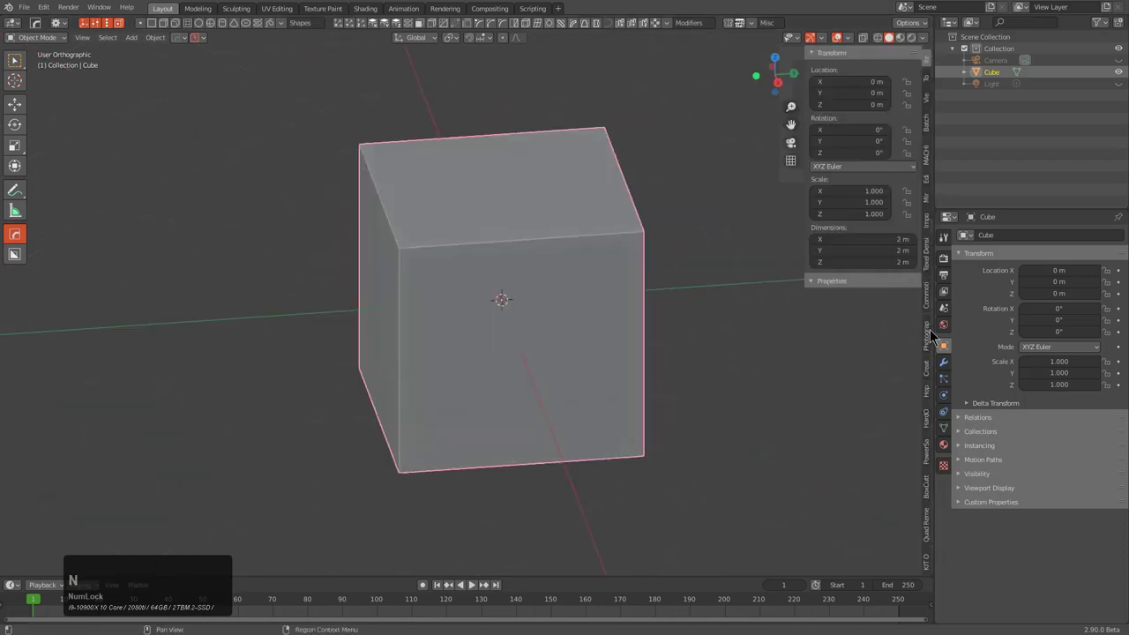
click(934, 551)
click(471, 295)
key(q)
click(457, 287)
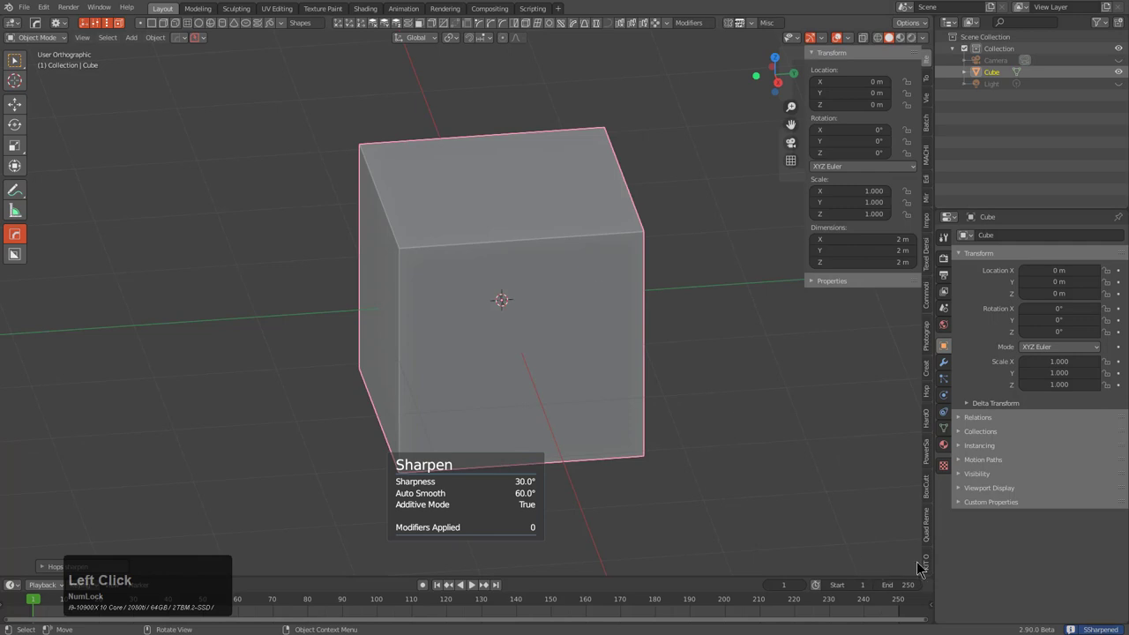
Step: Choose the Newdemo KPACK and show its ANI Circular insert thumbnails
click(932, 564)
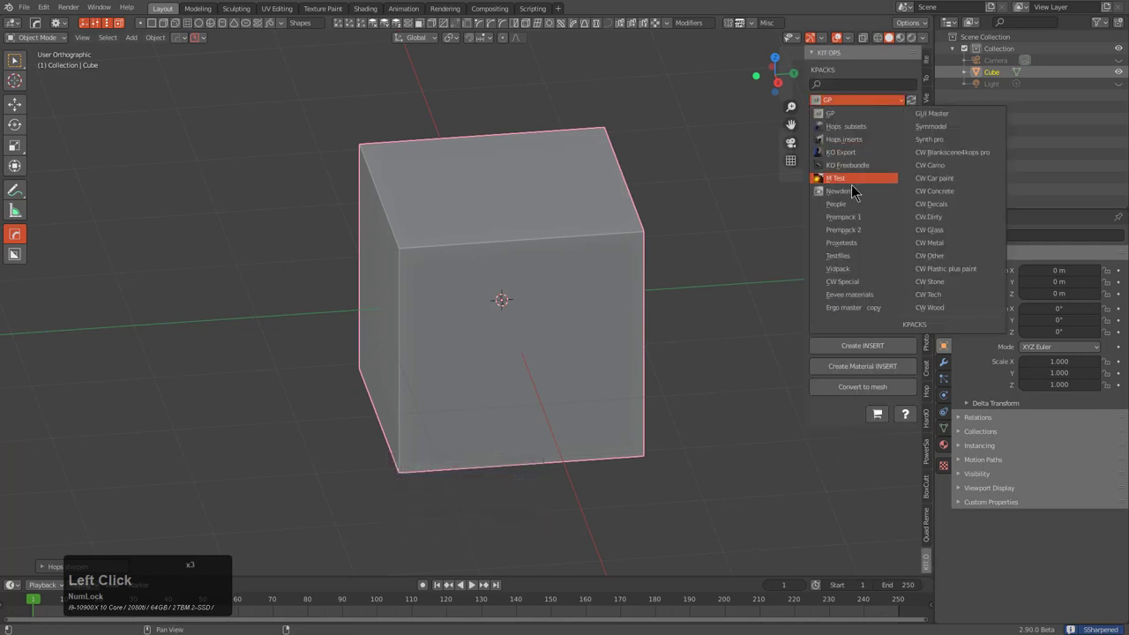
double_click(852, 192)
click(853, 162)
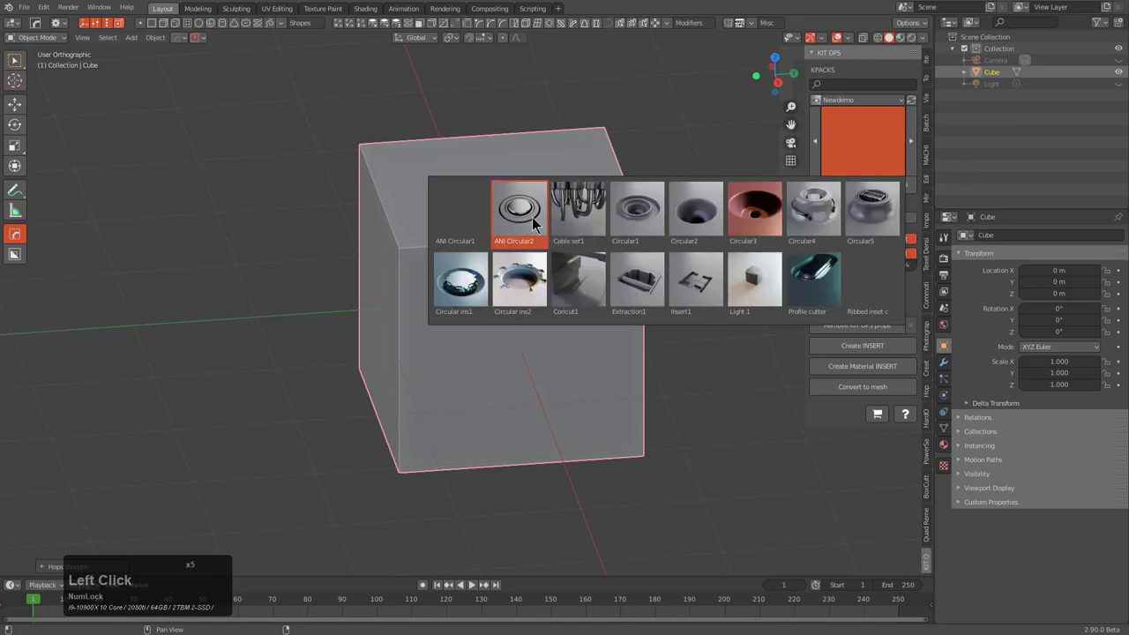
Step: Pick ANI Circular2 and place inserts across the cube's side face
click(532, 227)
scroll(up, 3)
scroll(down, 3)
middle_click(496, 282)
middle_click(447, 304)
scroll(down, 3)
click(826, 190)
scroll(down, 3)
click(386, 309)
click(854, 192)
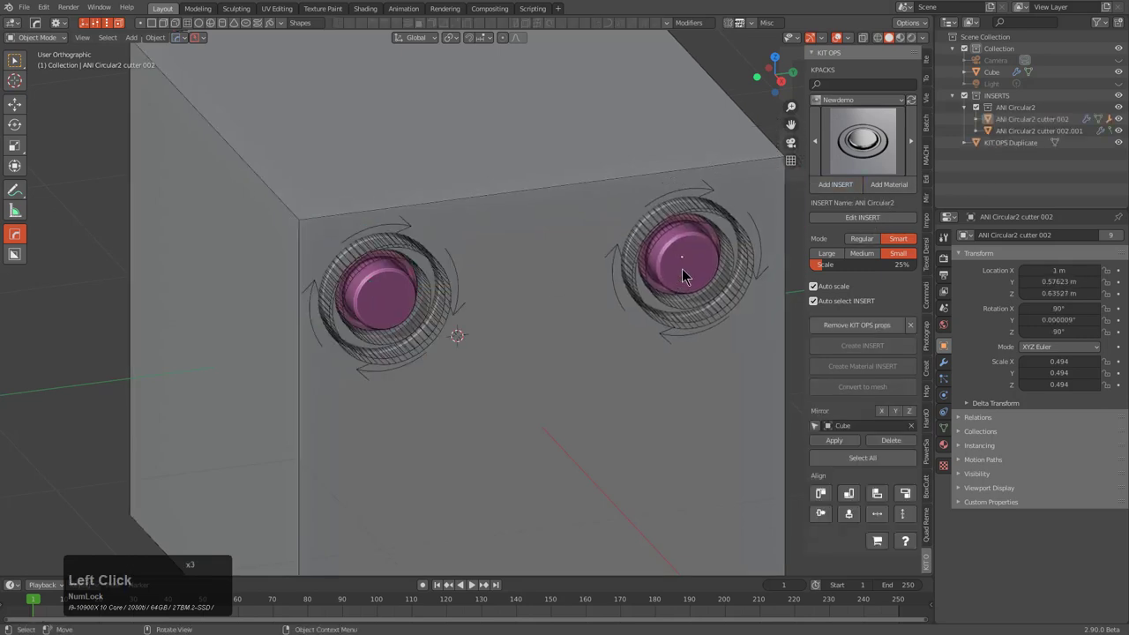
click(841, 180)
click(846, 186)
click(559, 432)
Step: Place more ANI Circular2 inserts on the cube's other faces, including the top
middle_click(556, 406)
click(840, 188)
click(434, 439)
click(733, 387)
click(747, 414)
scroll(down, 3)
middle_click(470, 325)
scroll(up, 3)
click(590, 175)
click(832, 179)
click(845, 185)
click(662, 133)
click(836, 190)
click(455, 222)
Step: Play the timeline to watch the inserts animate on the cube
middle_click(479, 238)
scroll(down, 3)
key(alt+a)
middle_click(535, 300)
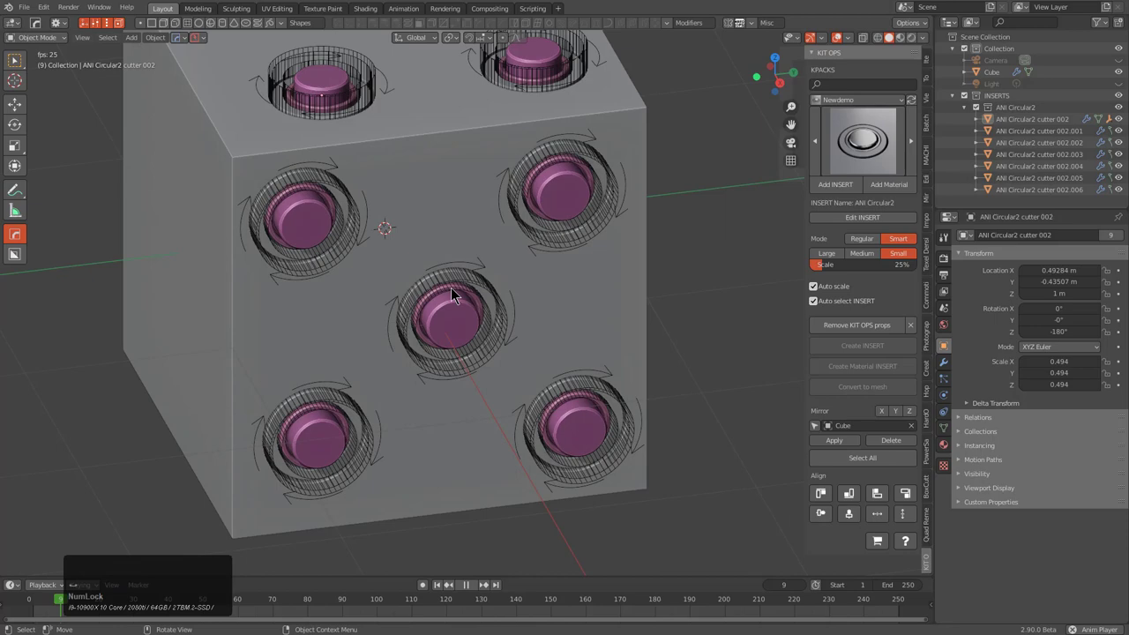